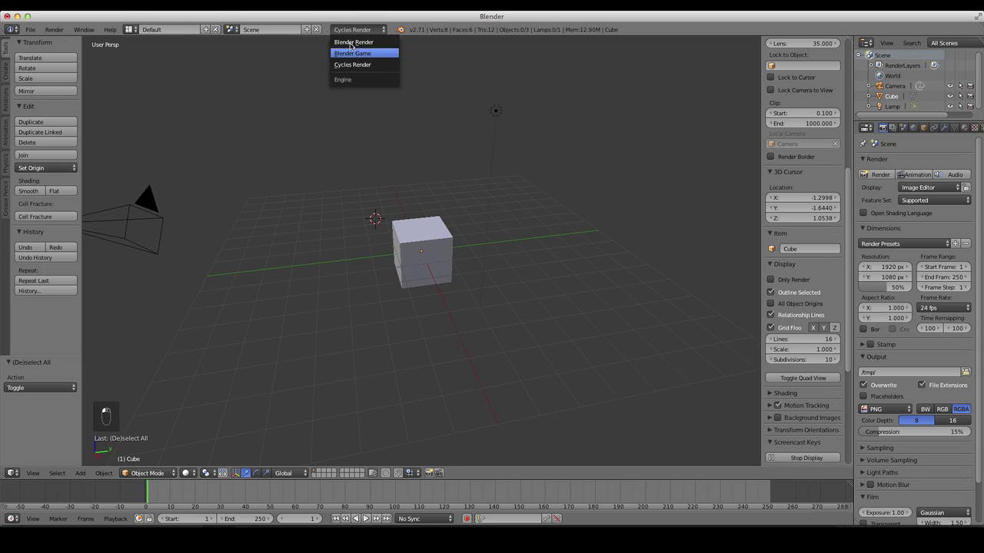
- Delete the default cube and set the scene's unit system to Imperial
{"action": "left_click_drag", "start_coordinate": [561, 186], "coordinate": [415, 162]}
{"action": "key", "text": "KP_7"}
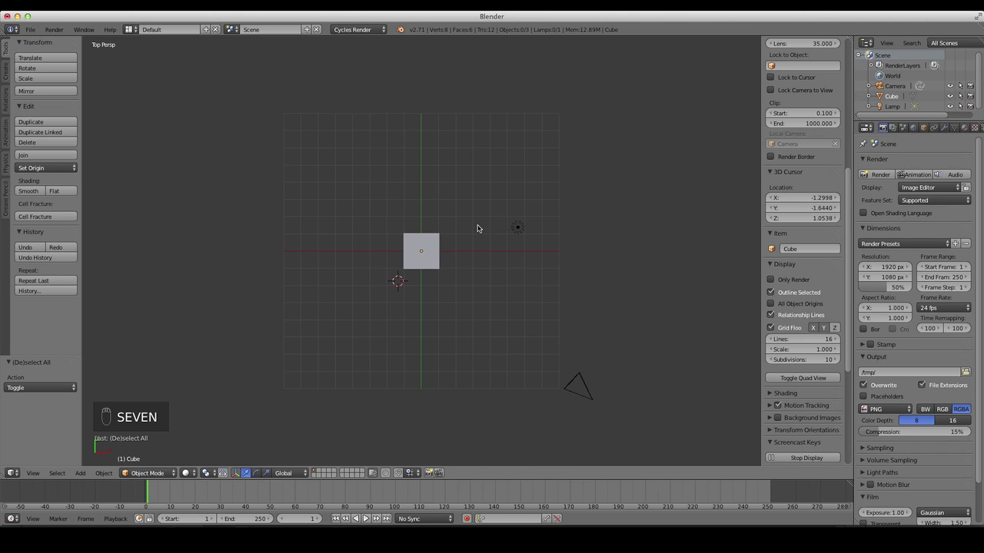
{"action": "key", "text": "5"}
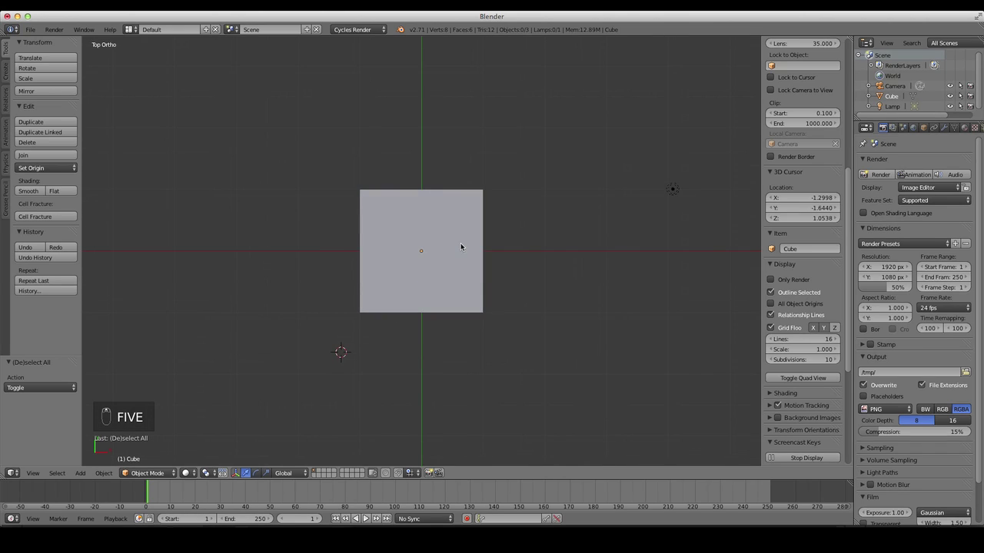
{"action": "left_click", "coordinate": [449, 258]}
{"action": "key", "text": "x"}
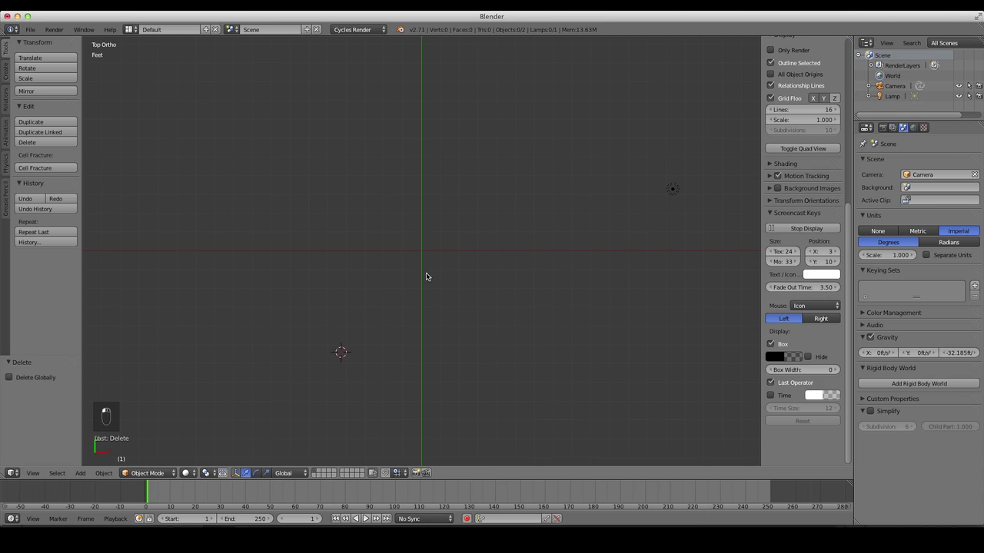
{"action": "key", "text": "1"}
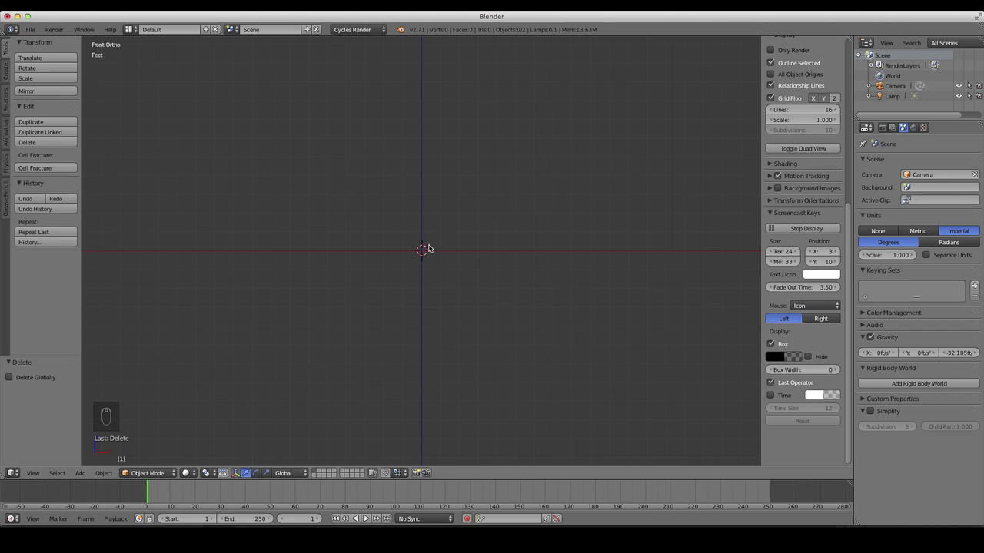
- Add a mesh circle, scale it to 4 inches across and move it back near the origin
{"action": "key", "text": "shift+a"}
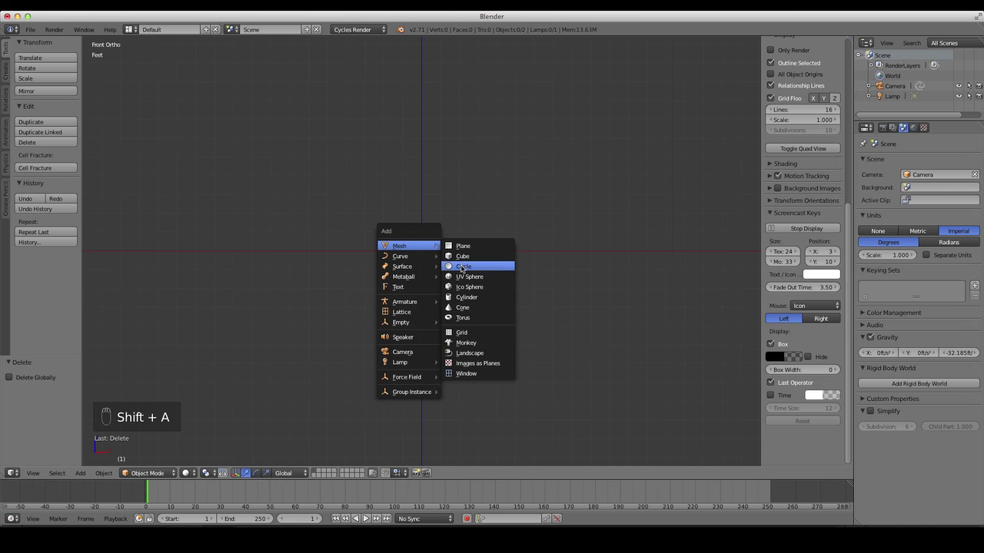
{"action": "key", "text": "7"}
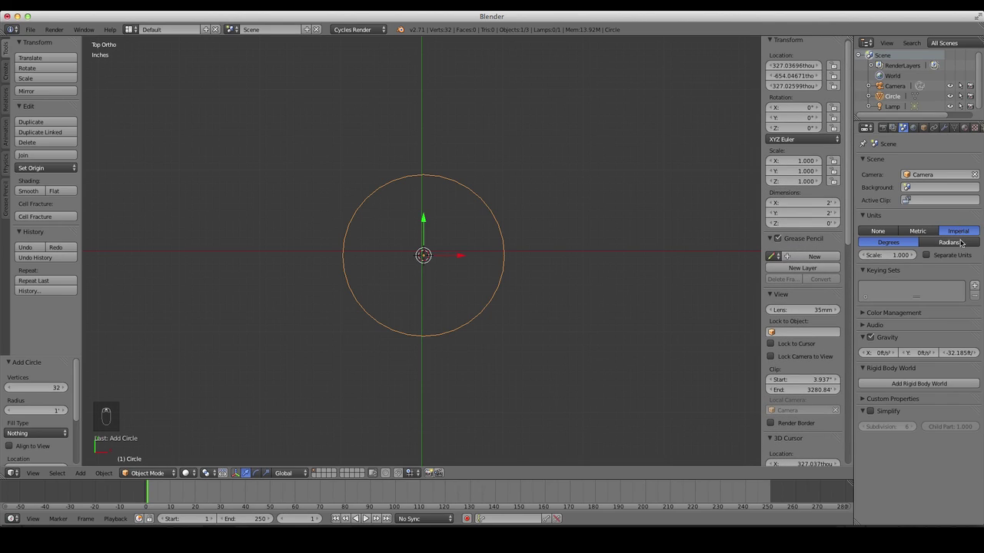
{"action": "key", "text": "s"}
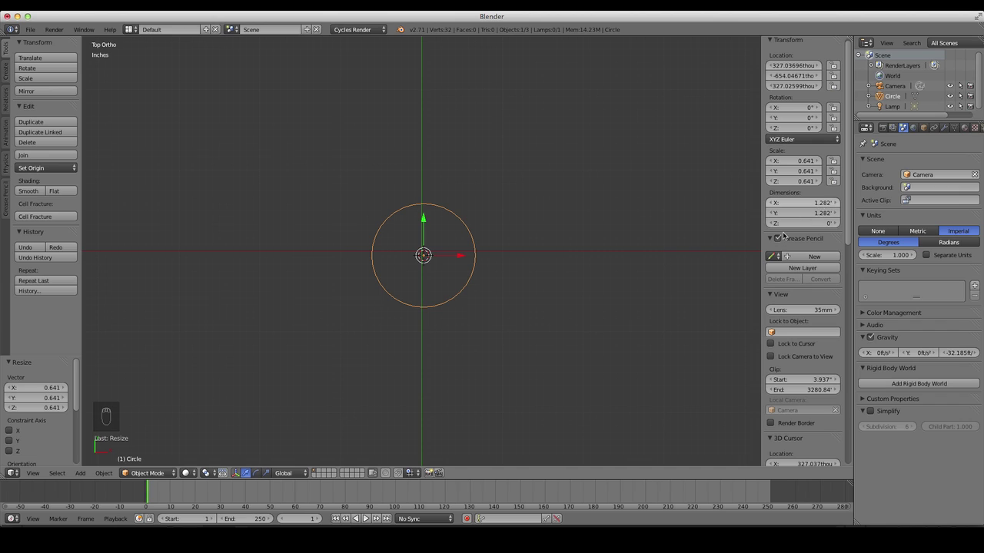
{"action": "key", "text": "s"}
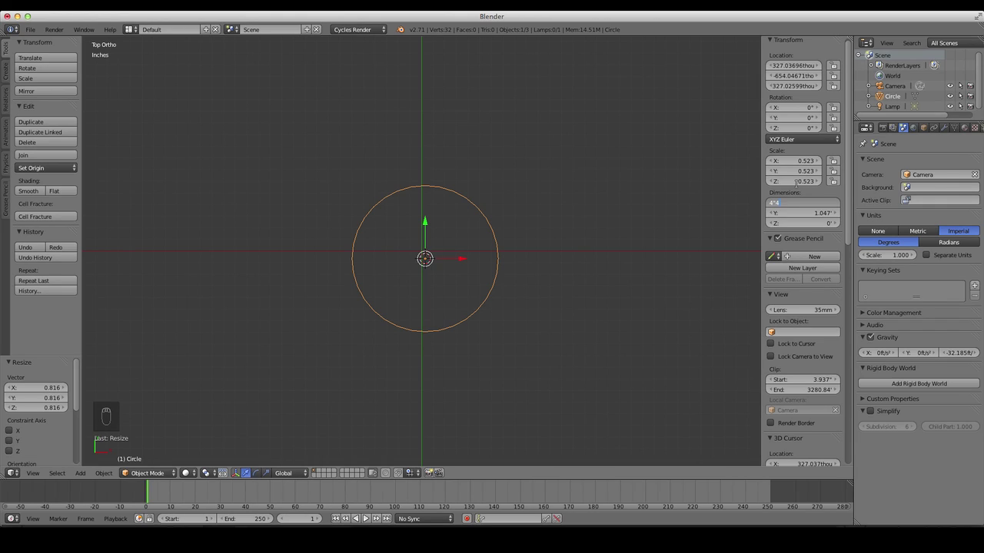
{"action": "key", "text": "BackSpace"}
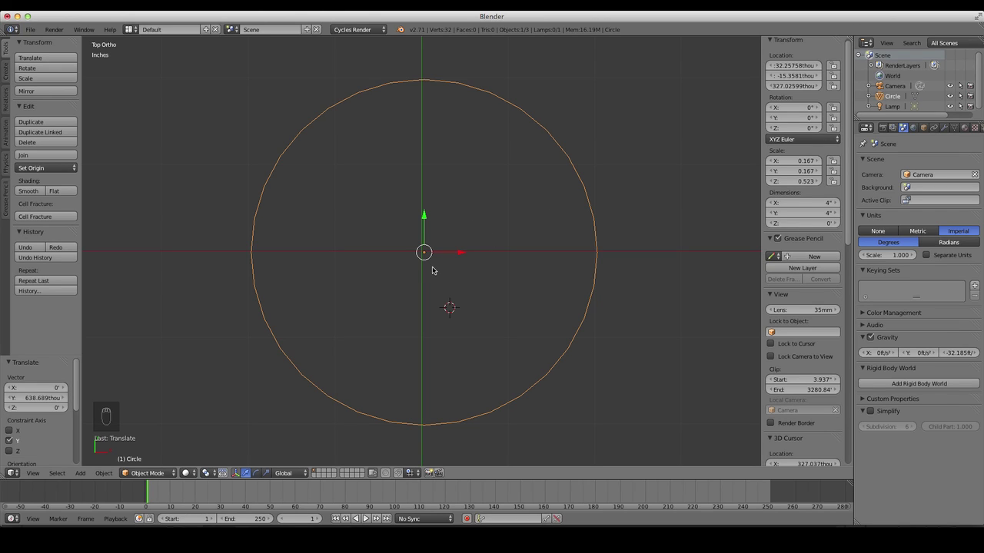
- Extrude the circle's vertices upward into a short open cylindrical wall
{"action": "key", "text": "Tab"}
{"action": "key", "text": "1"}
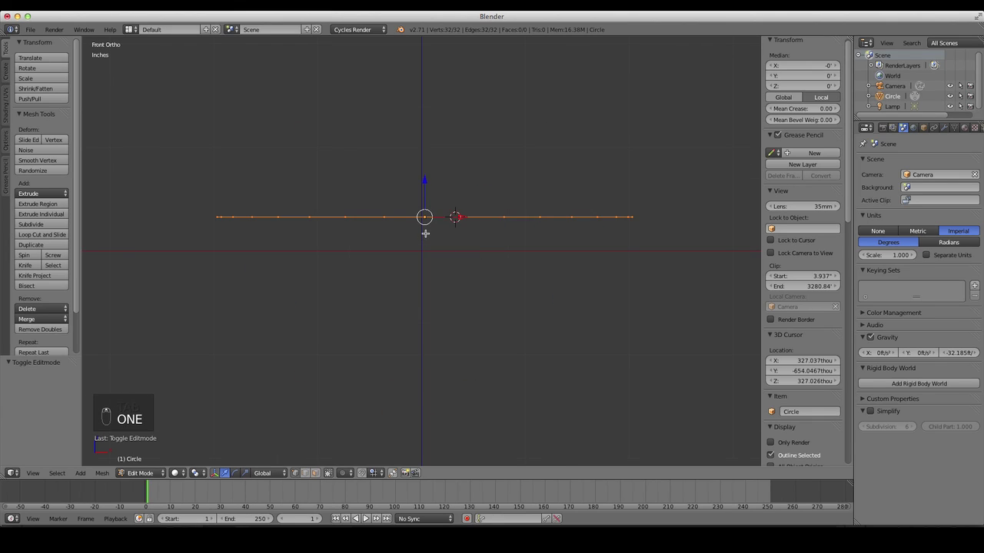
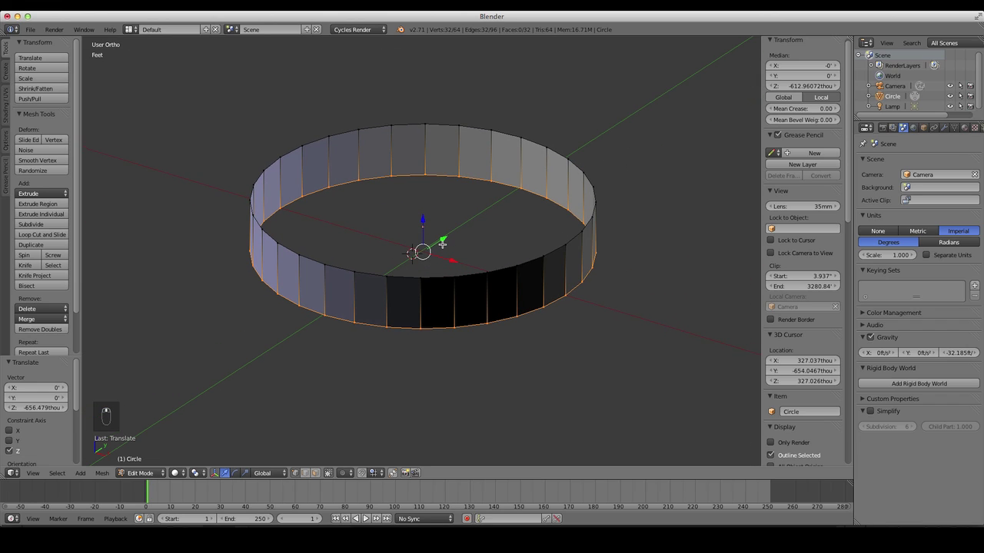
{"action": "key", "text": "a"}
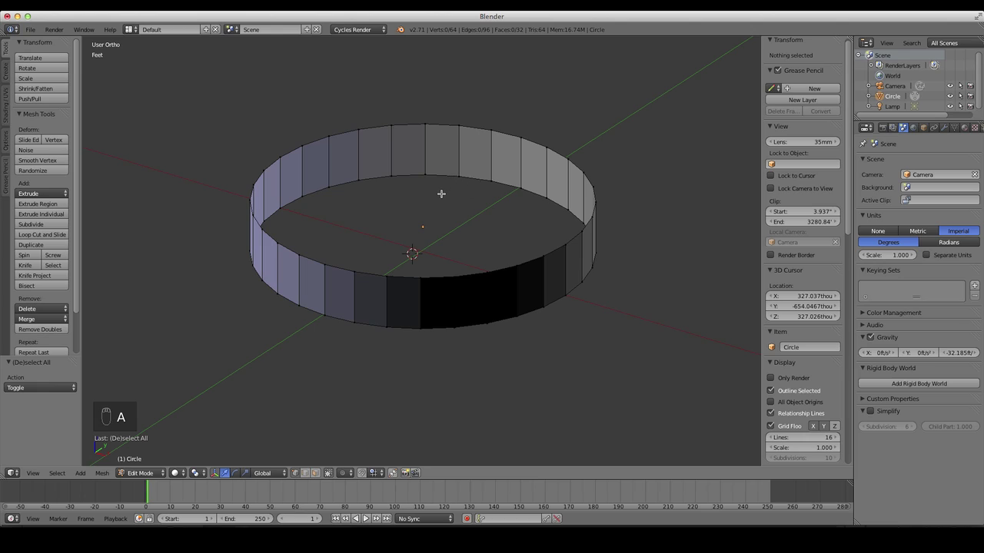
{"action": "key", "text": "1"}
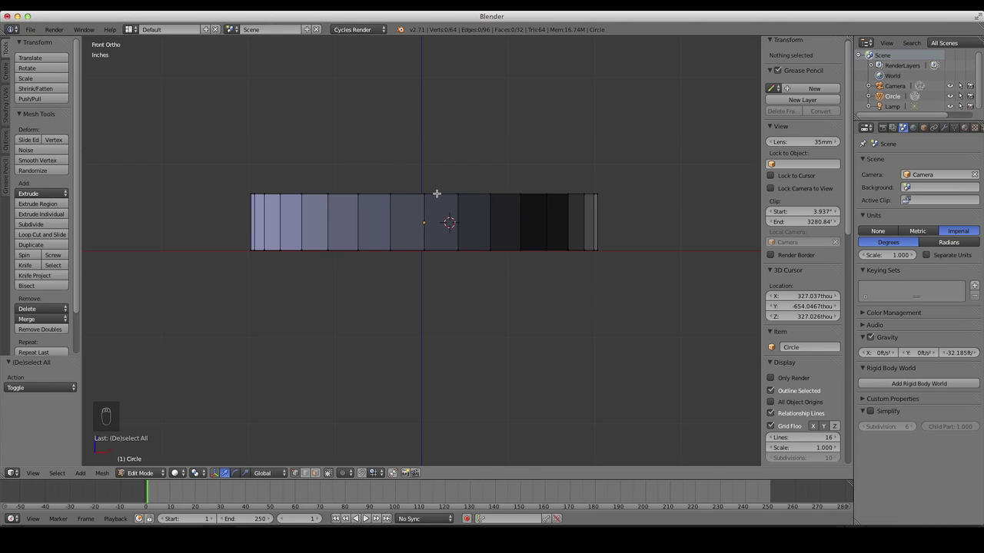
{"action": "key", "text": "a"}
{"action": "key", "text": "a"}
- Box-select the wall's top ring of vertices in wireframe and return to solid front view
{"action": "key", "text": "z"}
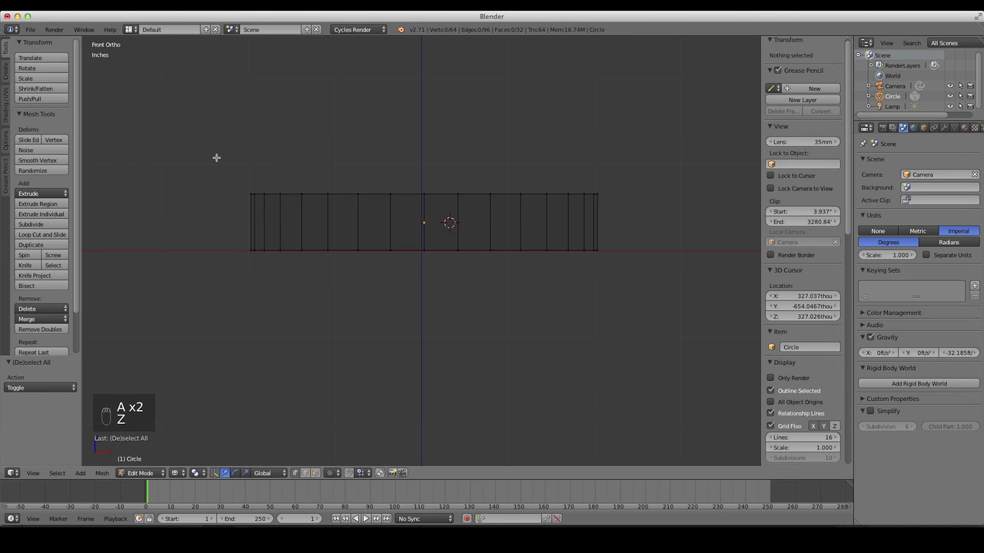
{"action": "key", "text": "b"}
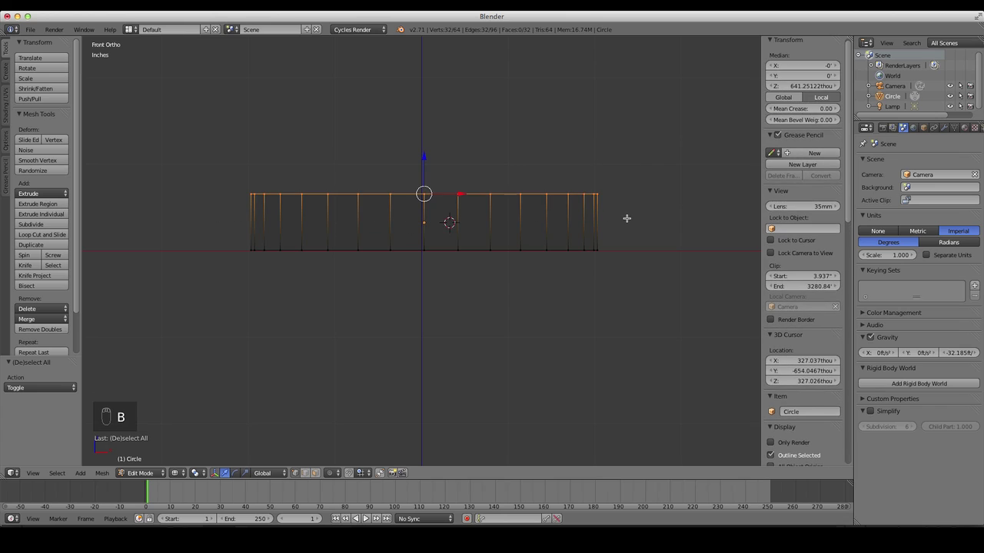
{"action": "key", "text": "z"}
{"action": "key", "text": "a"}
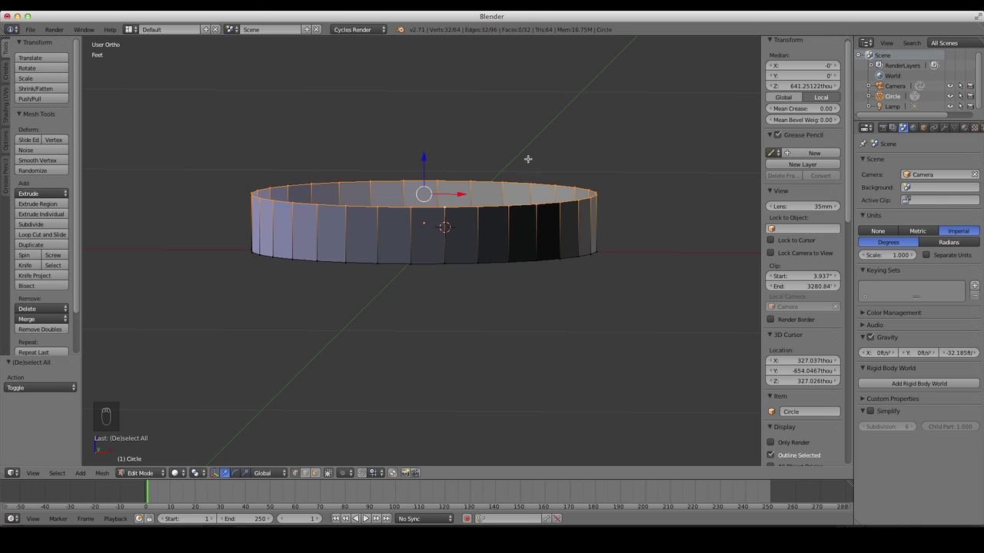
{"action": "key", "text": "KP_1"}
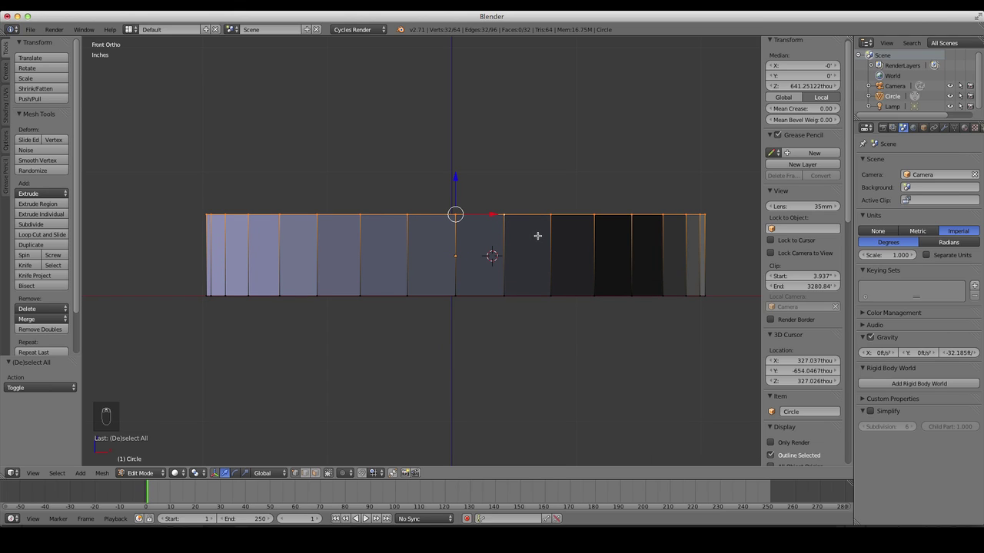
- Extrude the top ring and scale it inward twice into a sloping rim
{"action": "key", "text": "e"}
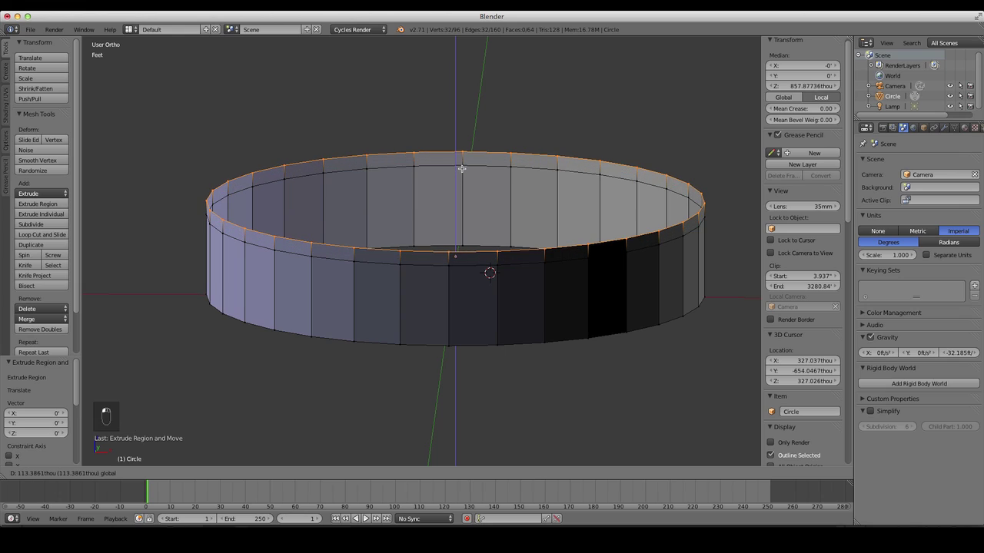
{"action": "key", "text": "s"}
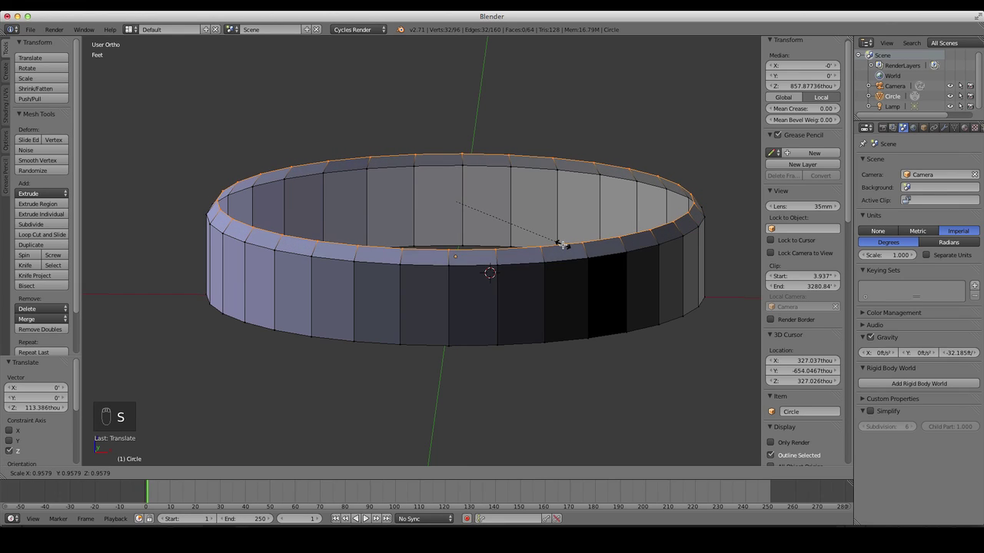
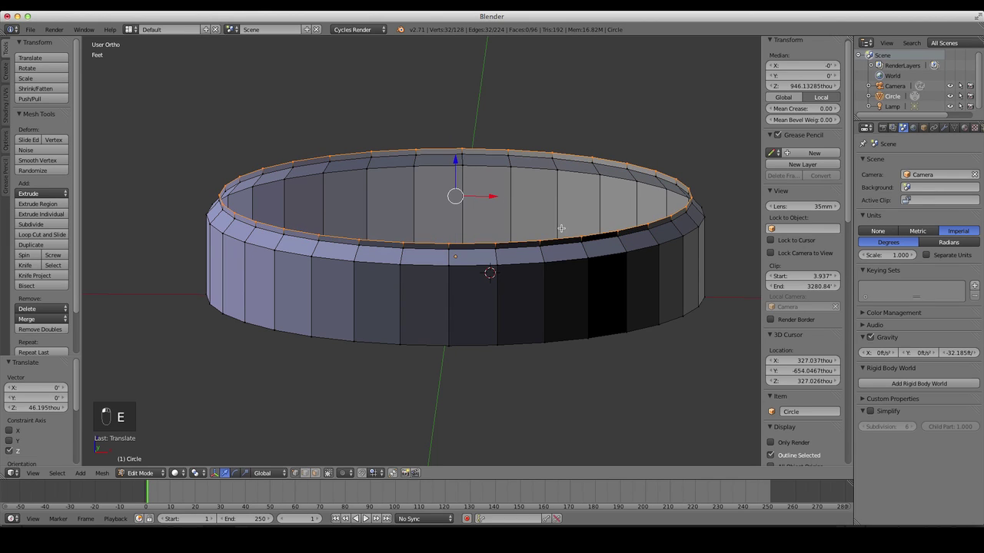
{"action": "key", "text": "s"}
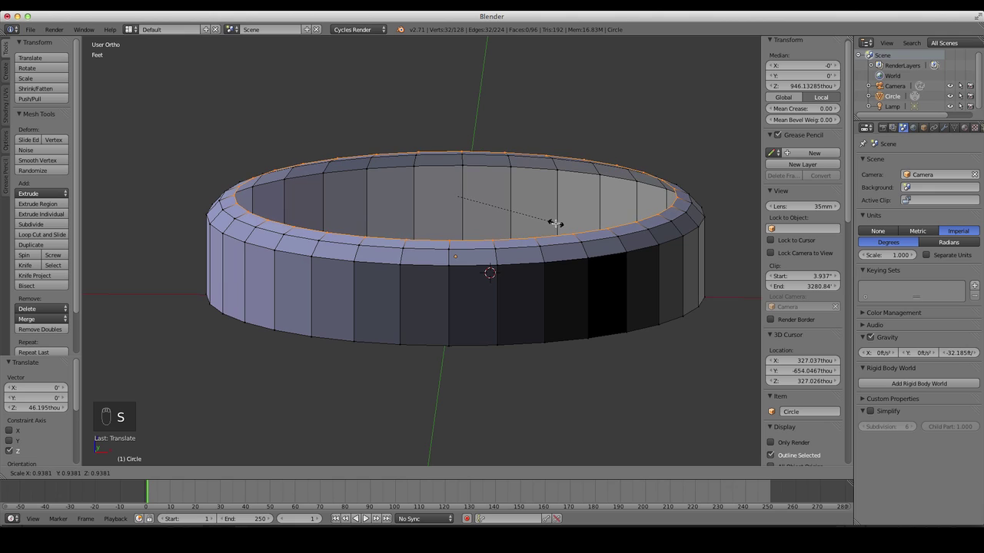
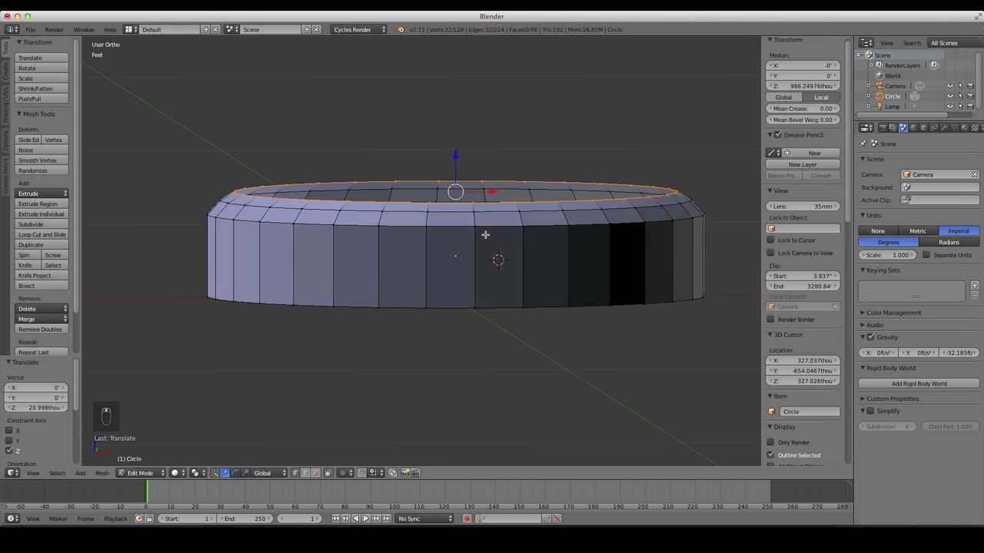
{"action": "key", "text": "KP_1"}
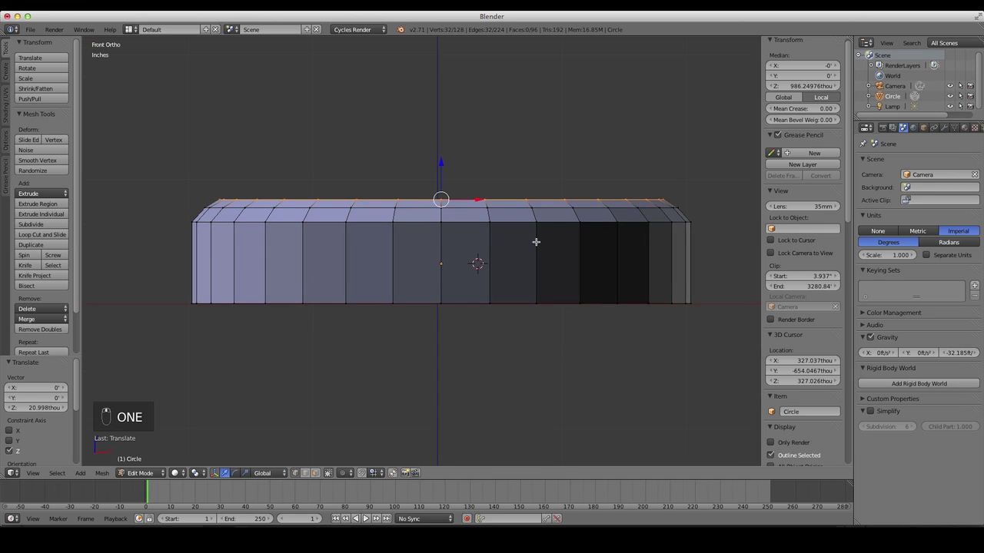
- Select the inner rim loop, fill it with a face to cap the puck, and leave Edit Mode
{"action": "key", "text": "a"}
{"action": "key", "text": "z"}
{"action": "key", "text": "b"}
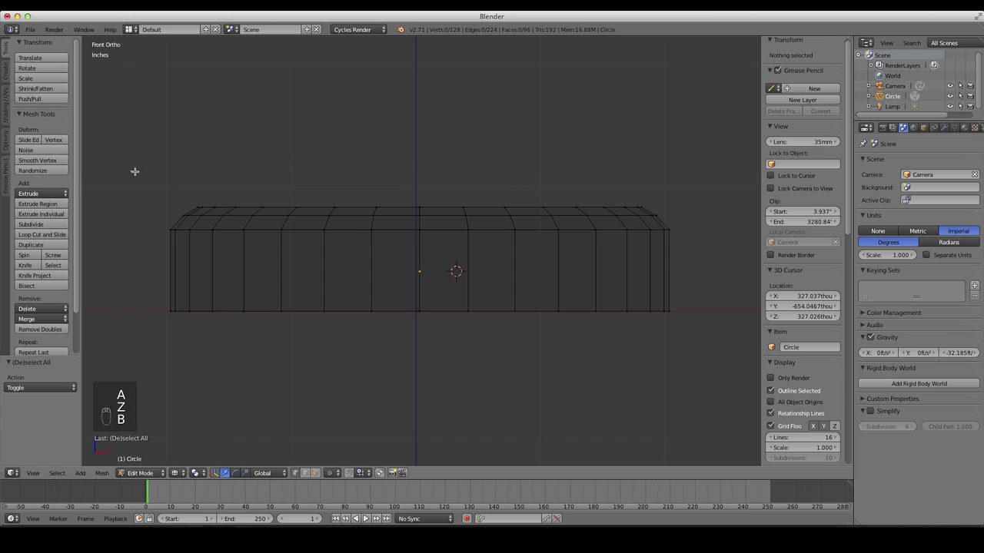
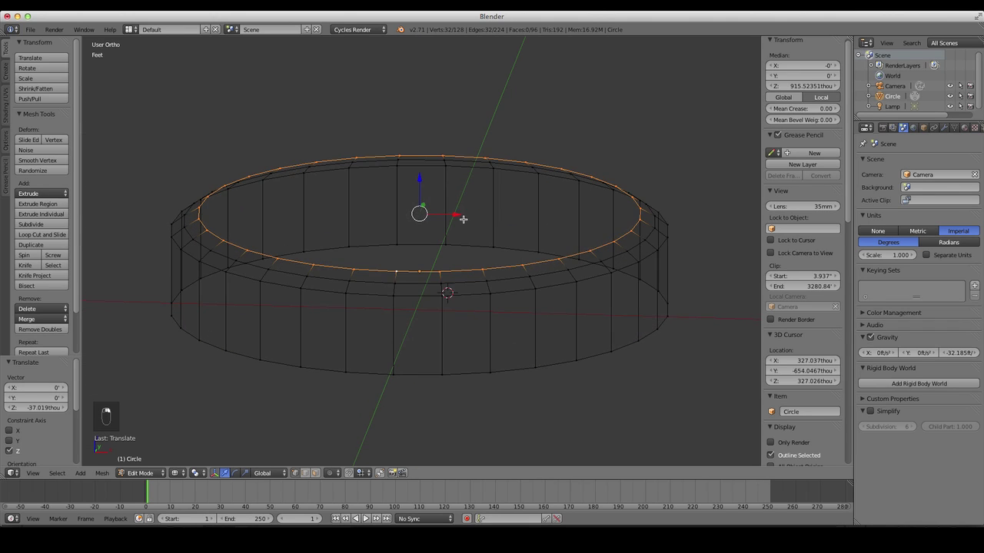
{"action": "key", "text": "z"}
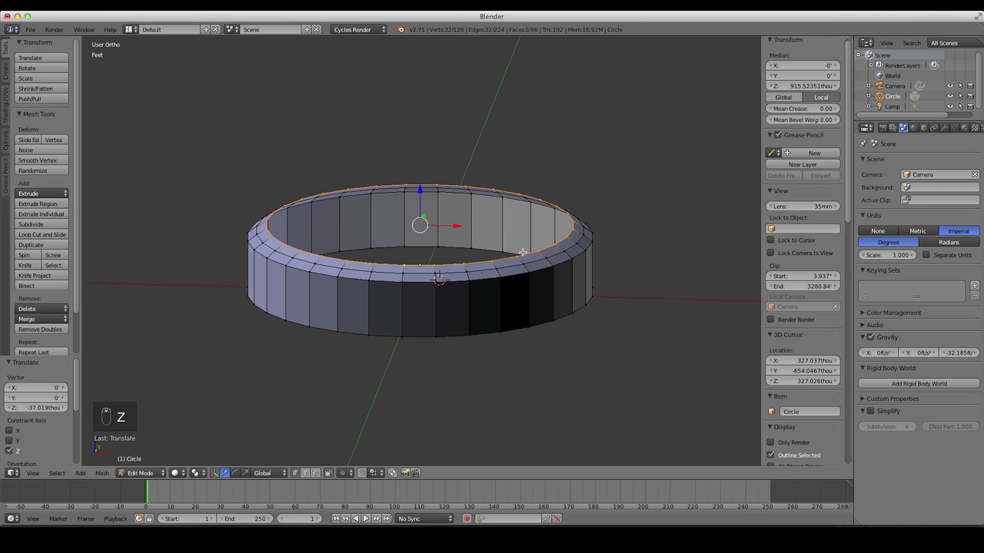
{"action": "key", "text": "f"}
{"action": "key", "text": "Tab"}
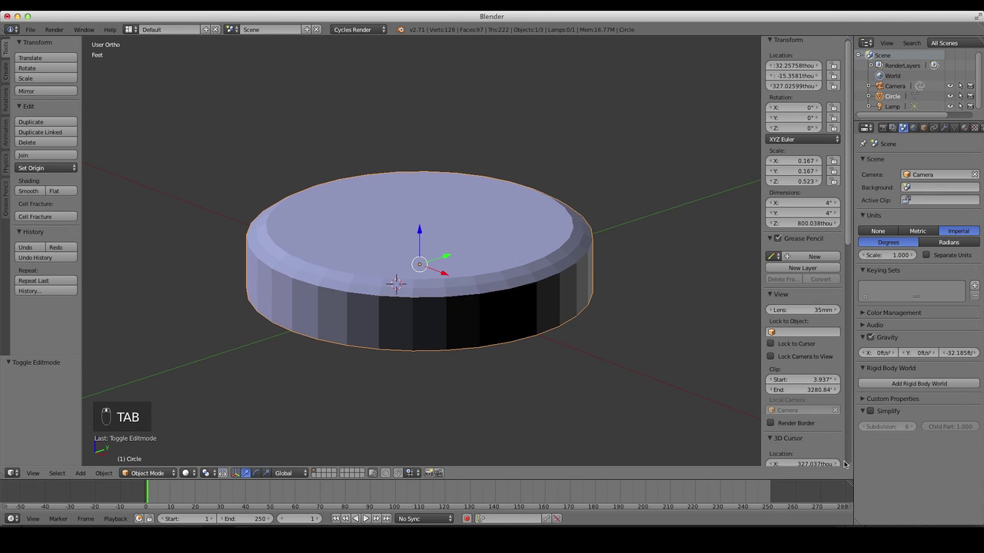
- Separate the body's top faces into their own object Circle.001
{"action": "key", "text": "1"}
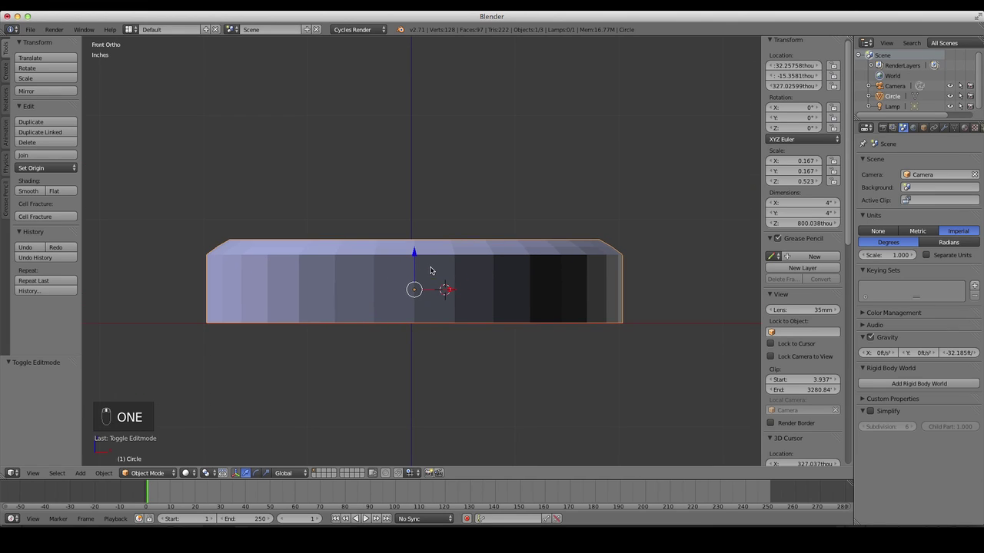
{"action": "key", "text": "Tab"}
{"action": "key", "text": "a"}
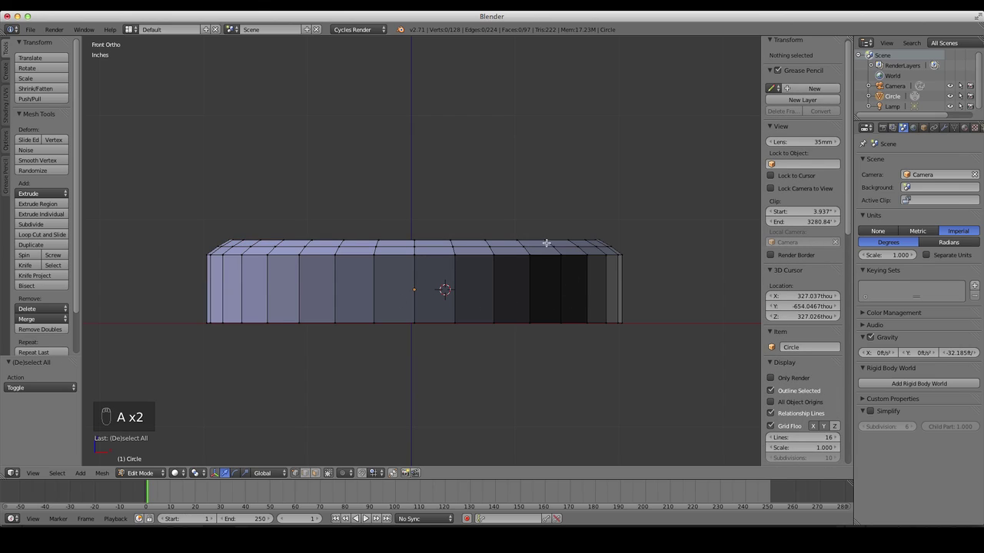
{"action": "key", "text": "z"}
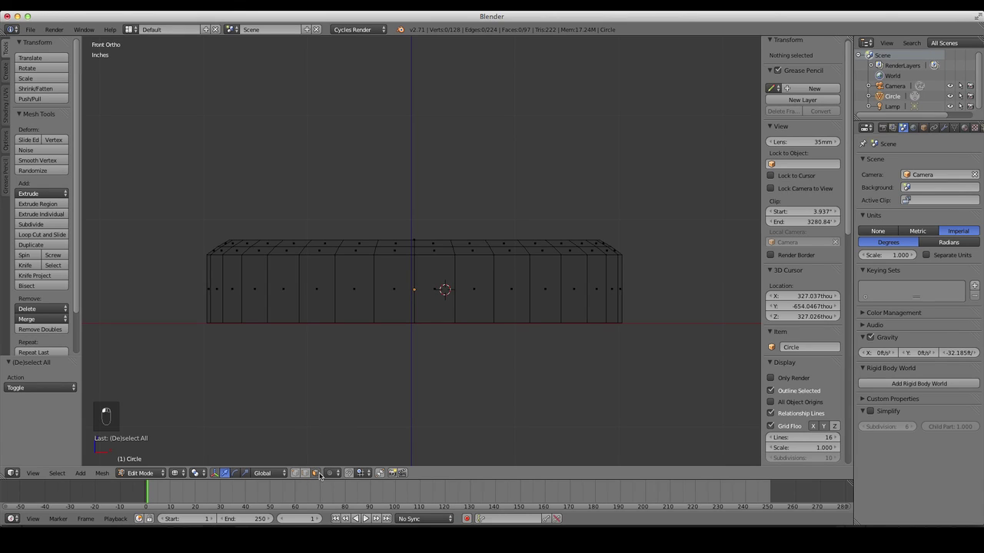
{"action": "key", "text": "b"}
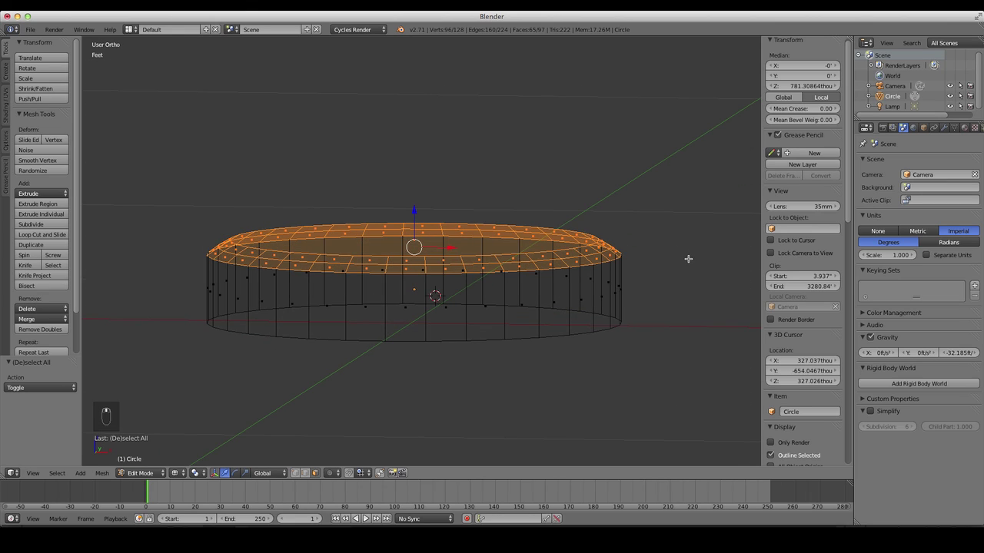
{"action": "key", "text": "p"}
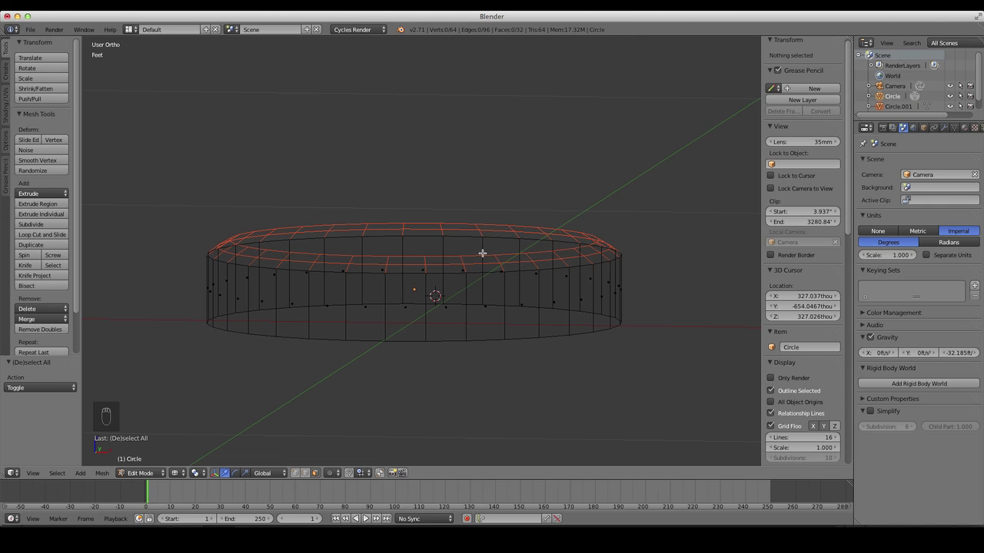
{"action": "key", "text": "Tab"}
- Flatten the separated disc on Z to about 0.14 inches tall
{"action": "key", "text": "z"}
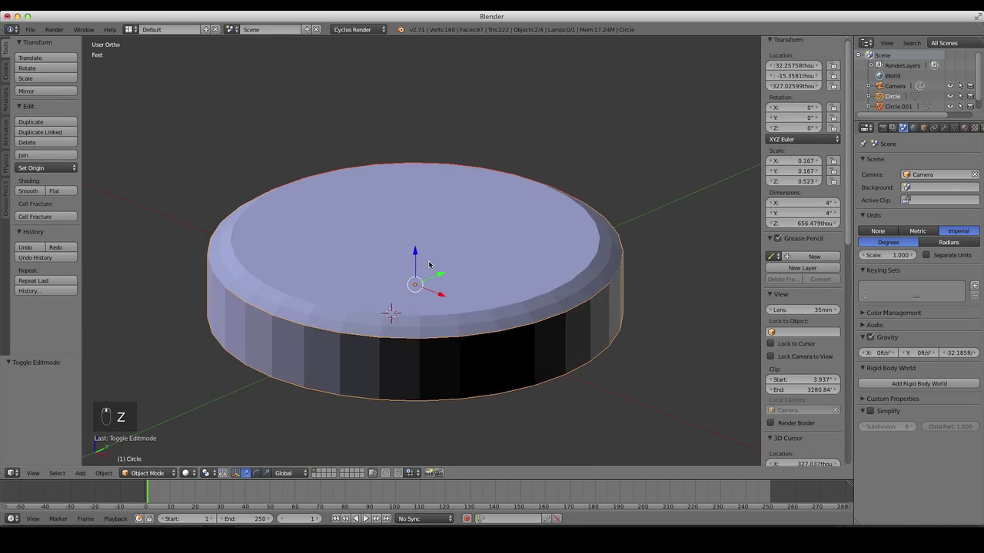
{"action": "left_click_drag", "start_coordinate": [441, 233], "coordinate": [514, 252]}
{"action": "left_click_drag", "start_coordinate": [514, 252], "coordinate": [470, 253]}
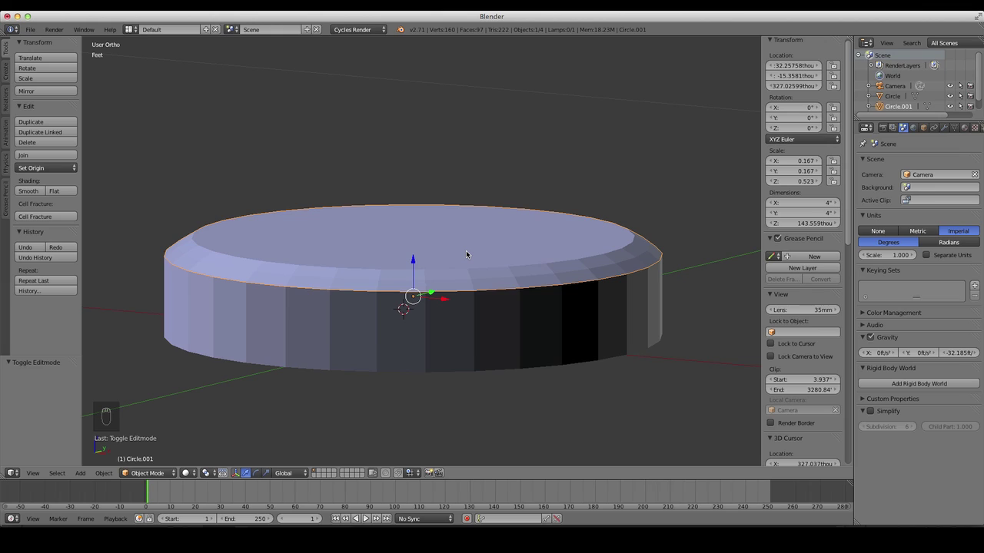
- Hide the thin disc and loop-cut the body's walls partway down
{"action": "key", "text": "h"}
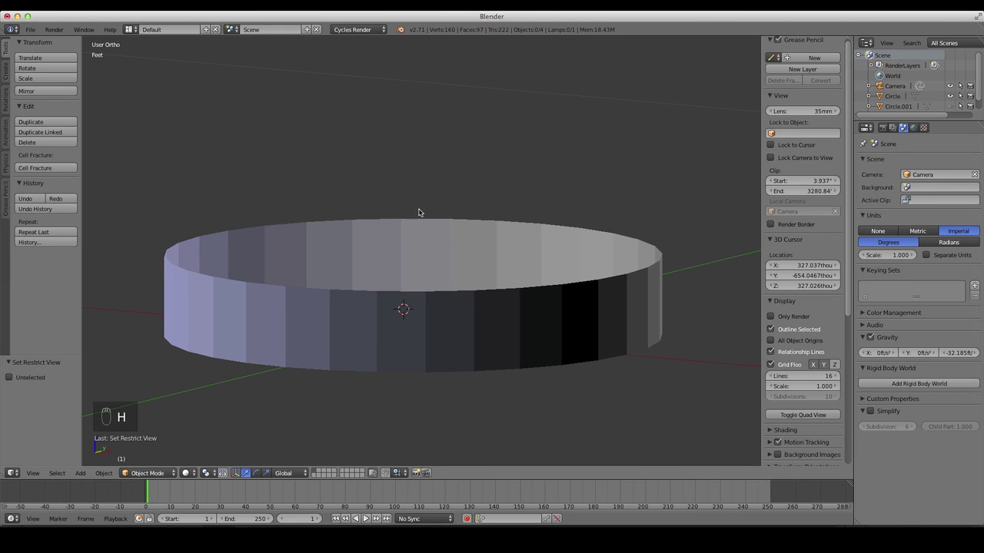
{"action": "left_click_drag", "start_coordinate": [495, 268], "coordinate": [479, 273]}
{"action": "key", "text": "Tab"}
{"action": "key", "text": "Tab"}
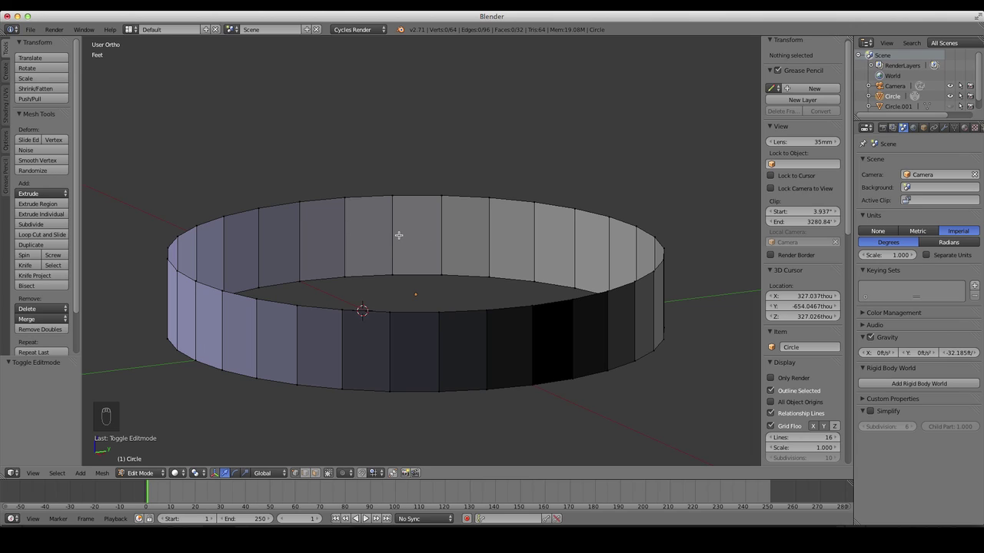
{"action": "key", "text": "ctrl+r"}
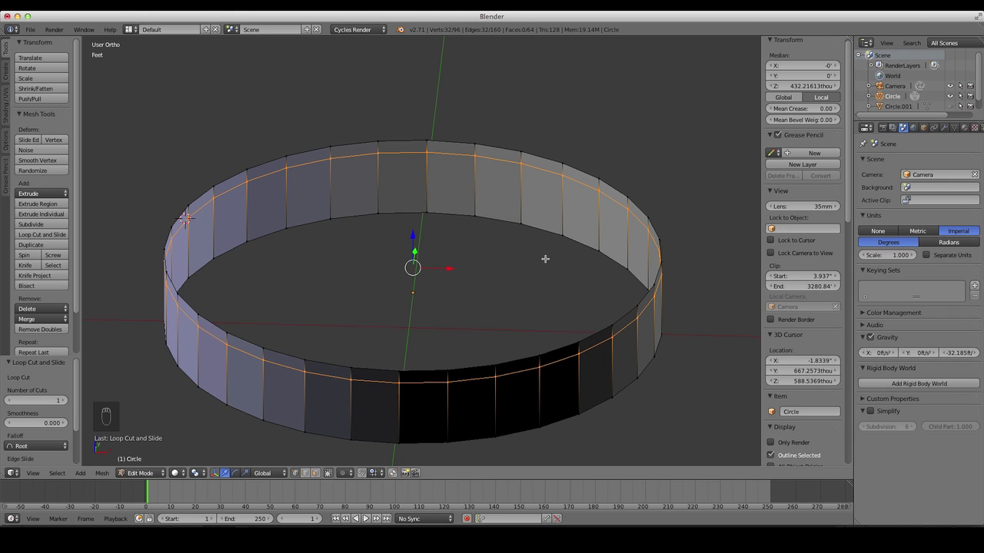
- Fill the cut loop as an inner floor and separate it into its own object named map
{"action": "key", "text": "f"}
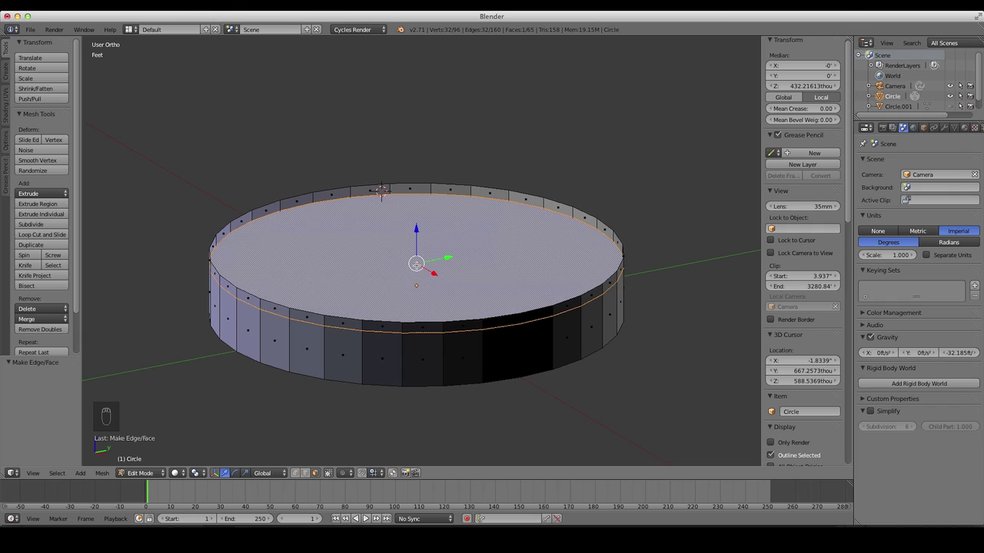
{"action": "key", "text": "p"}
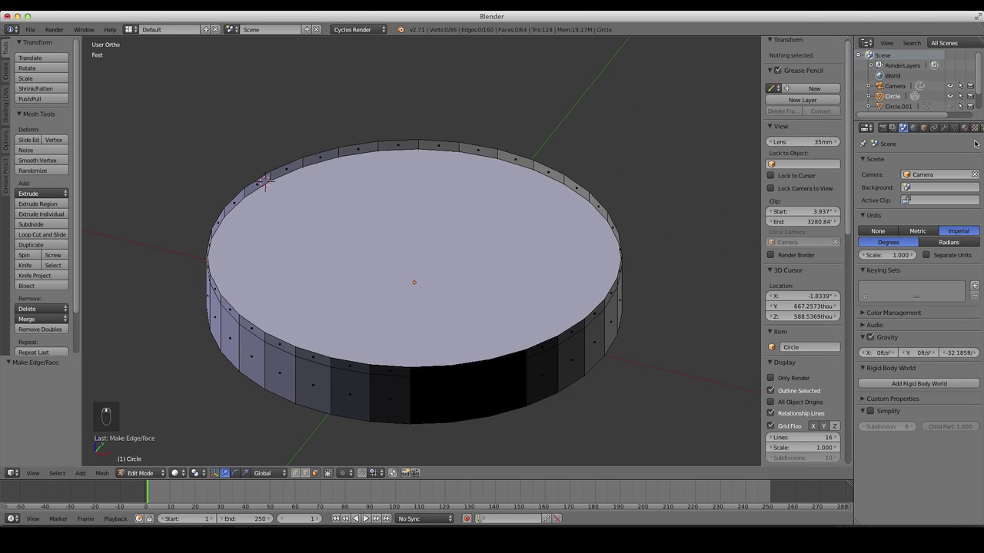
{"action": "key", "text": "Tab"}
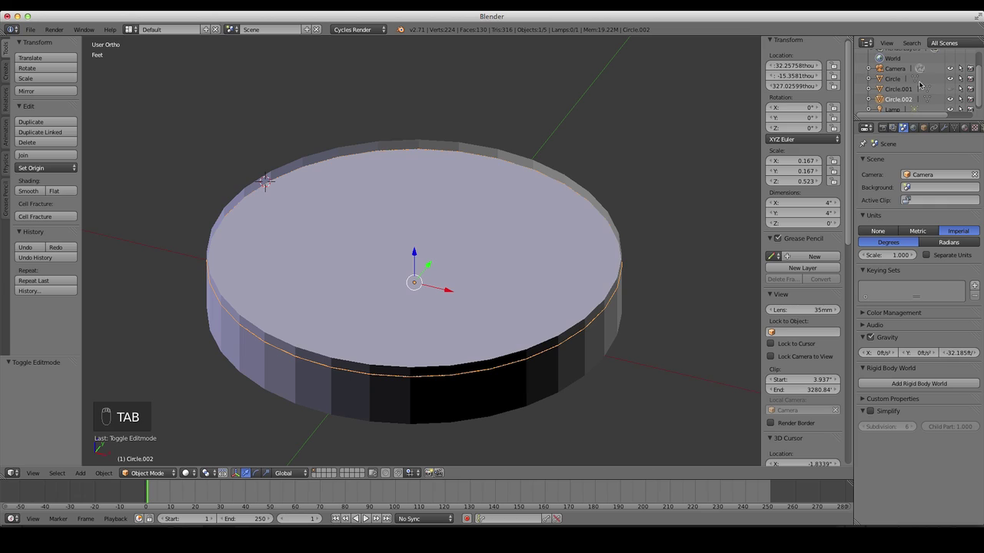
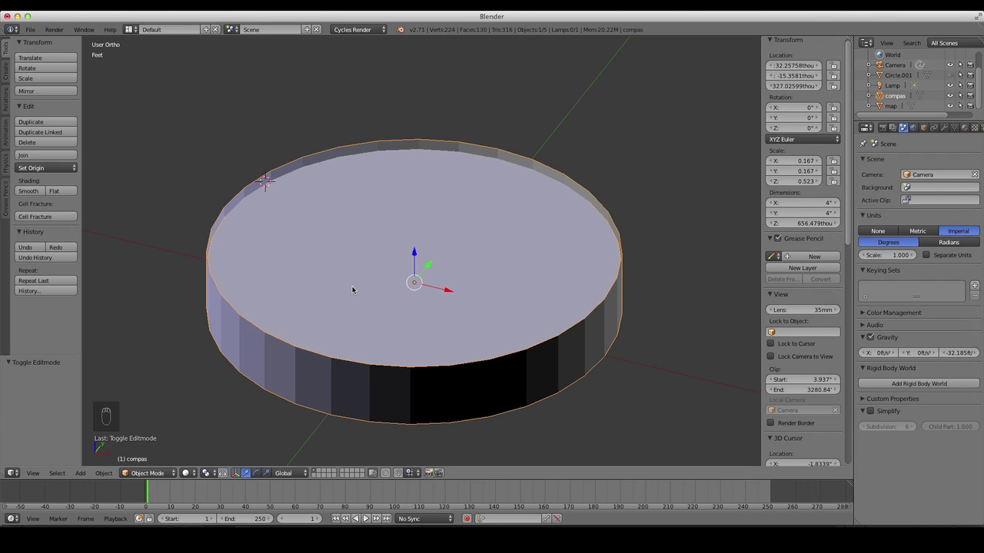
- Unhide the thin disc and rename it glass, with the body renamed compas
{"action": "key", "text": "ctrl+h"}
{"action": "left_click_drag", "start_coordinate": [392, 264], "coordinate": [397, 238]}
{"action": "key", "text": "alt+h"}
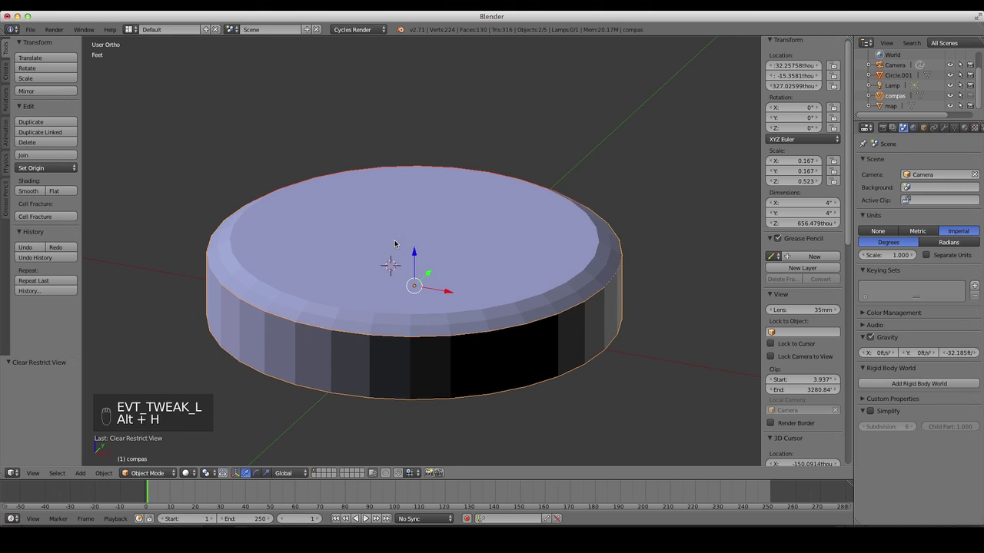
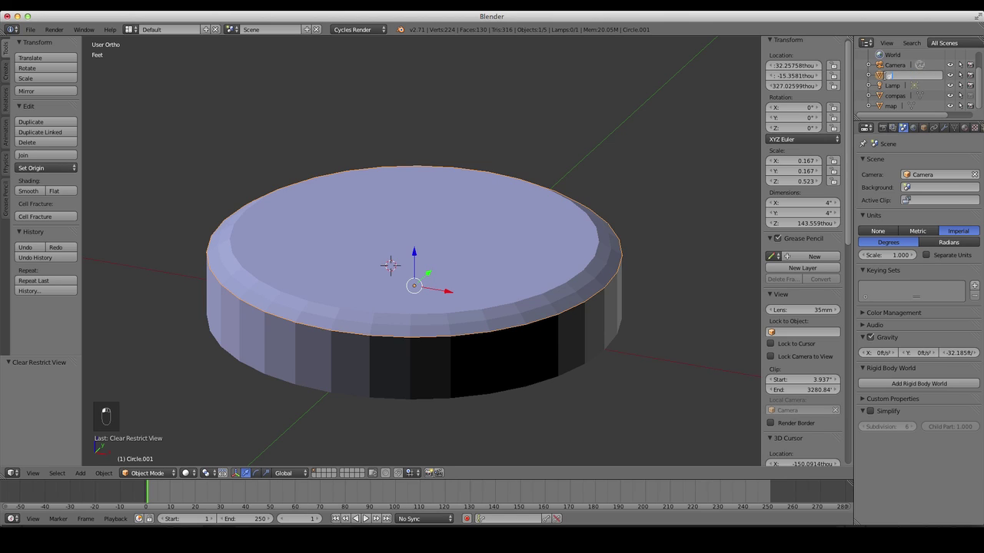
{"action": "key", "text": "s"}
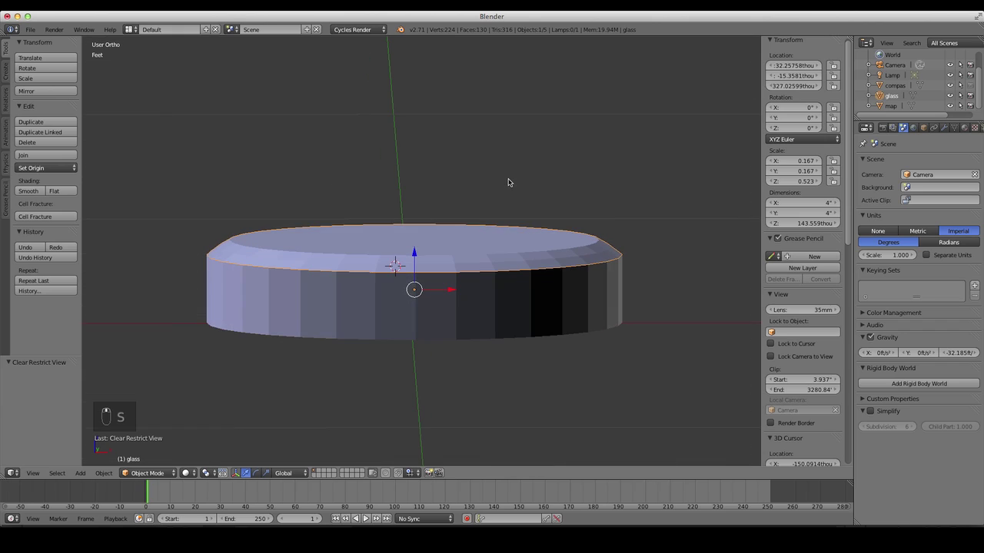
- Hide glass, shade compas smooth, add a Solidify wall thickness and apply its scale
{"action": "key", "text": "z"}
{"action": "key", "text": "h"}
{"action": "key", "text": "z"}
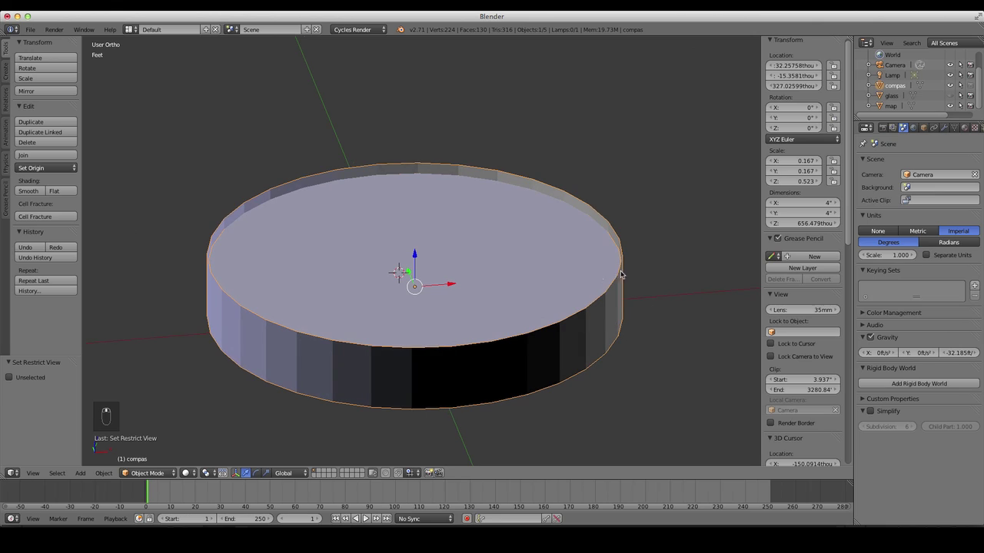
{"action": "key", "text": "1"}
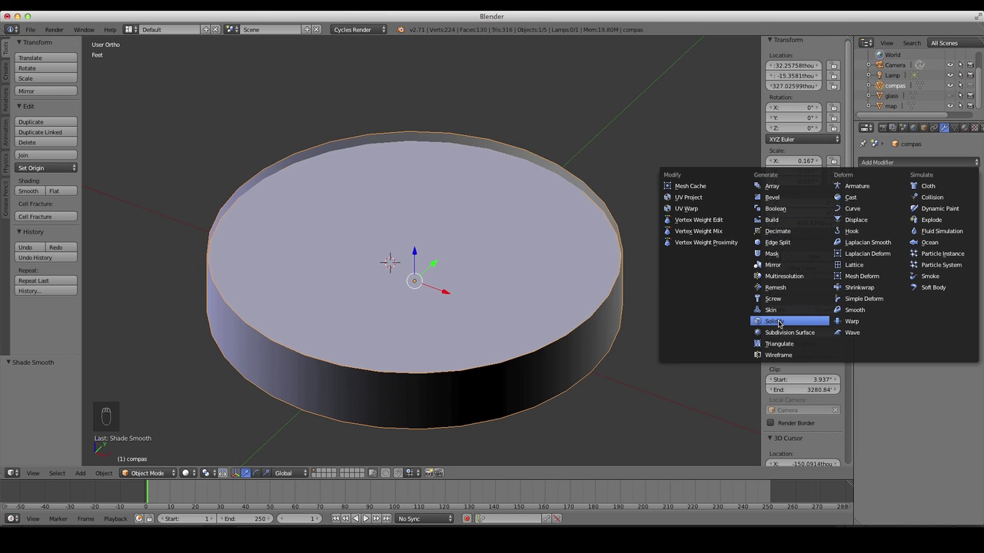
{"action": "left_click_drag", "start_coordinate": [781, 318], "coordinate": [584, 276]}
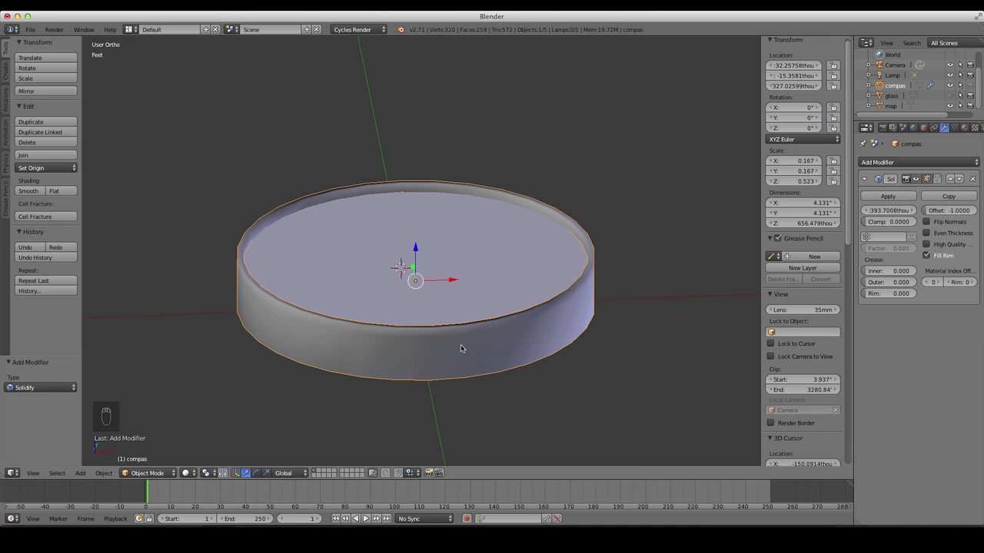
{"action": "key", "text": "ctrl+a"}
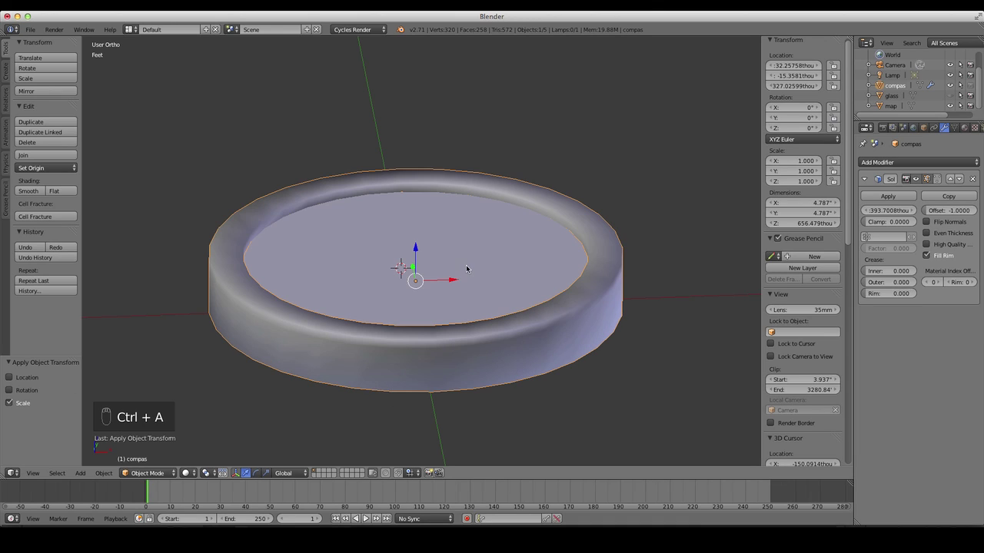
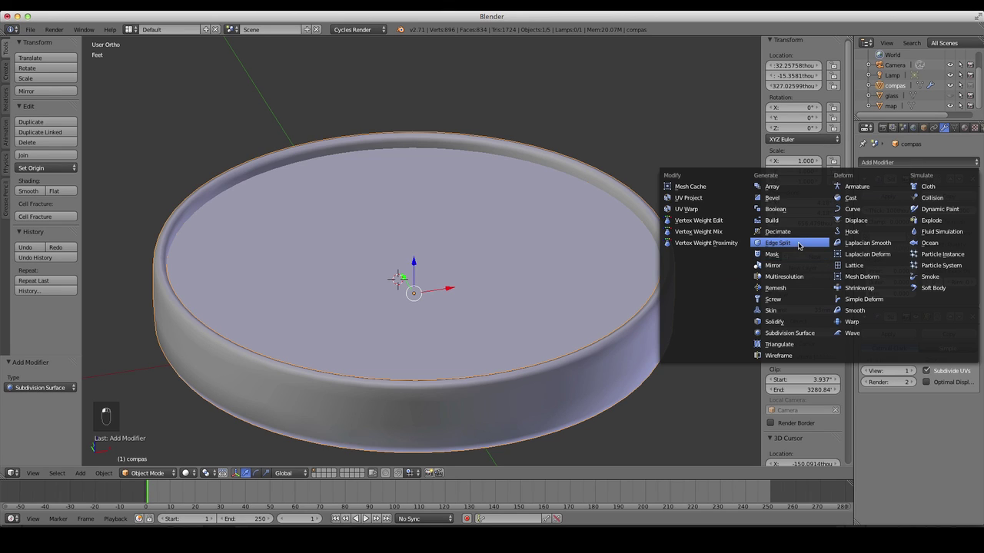
- Set Solidify to 100thou and add Subdivision Surface and Edge Split, subdivision first in the stack
{"action": "left_click_drag", "start_coordinate": [801, 240], "coordinate": [591, 261]}
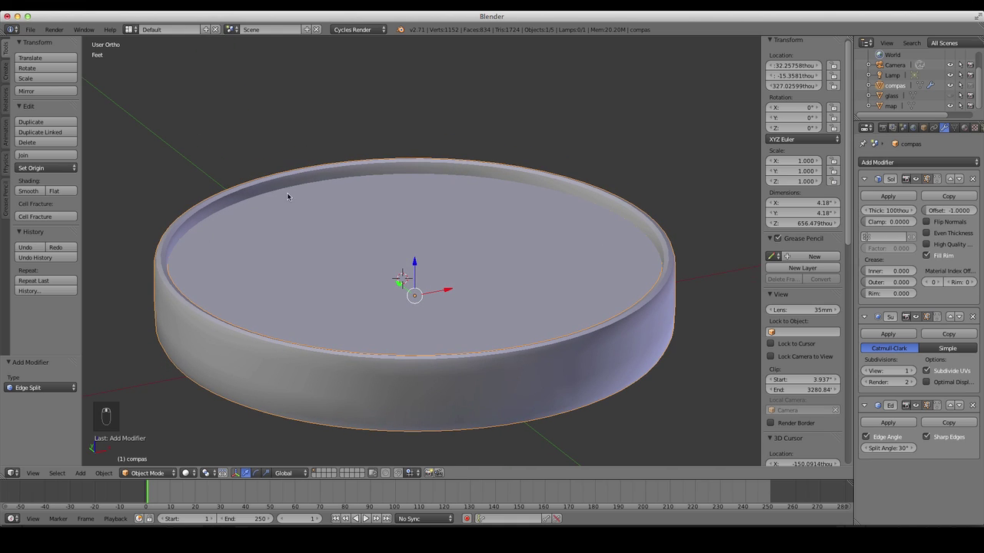
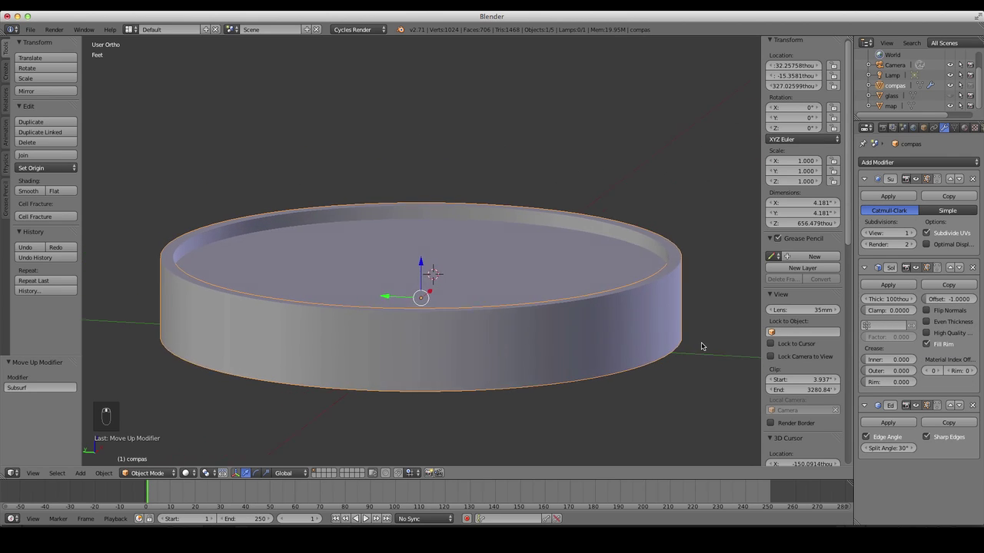
{"action": "middle_click", "coordinate": [692, 354]}
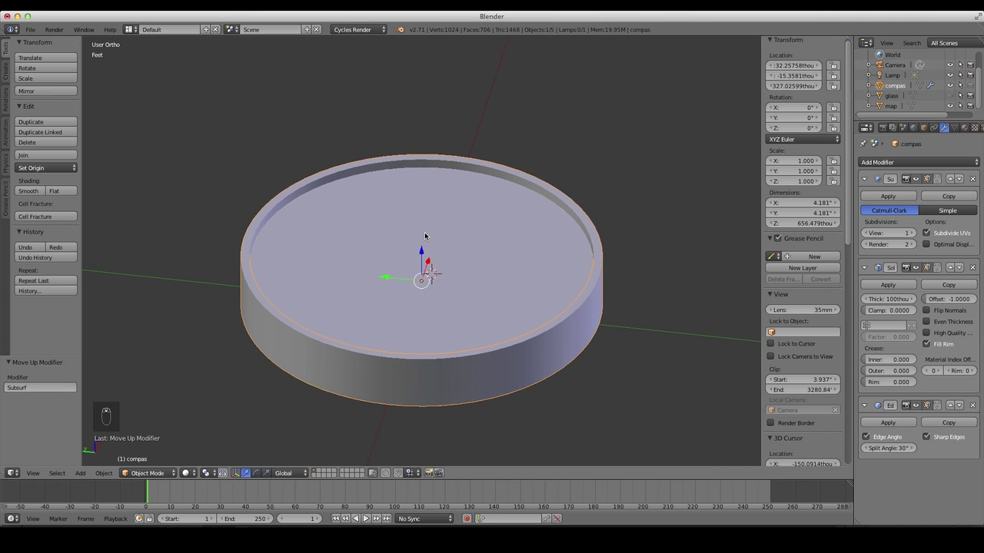
{"action": "key", "text": "KP_1"}
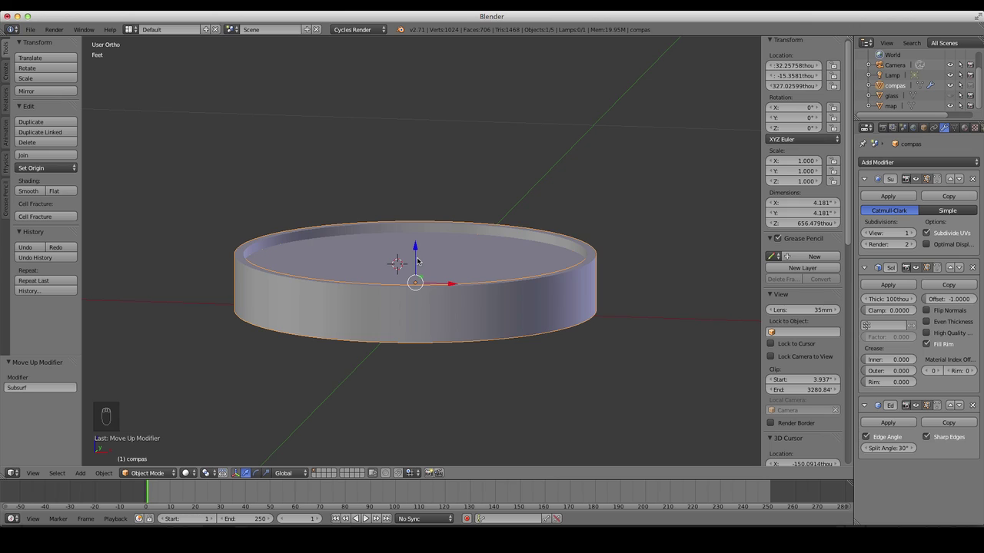
- Unhide glass, add Solidify, apply its scale and set thickness to 12thou in front view
{"action": "key", "text": "alt+h"}
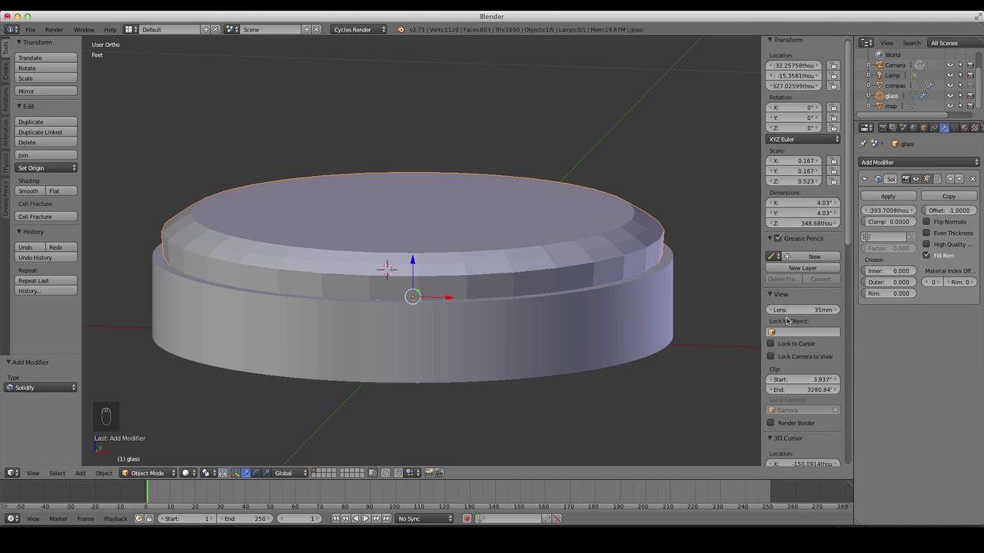
{"action": "key", "text": "ctrl+a"}
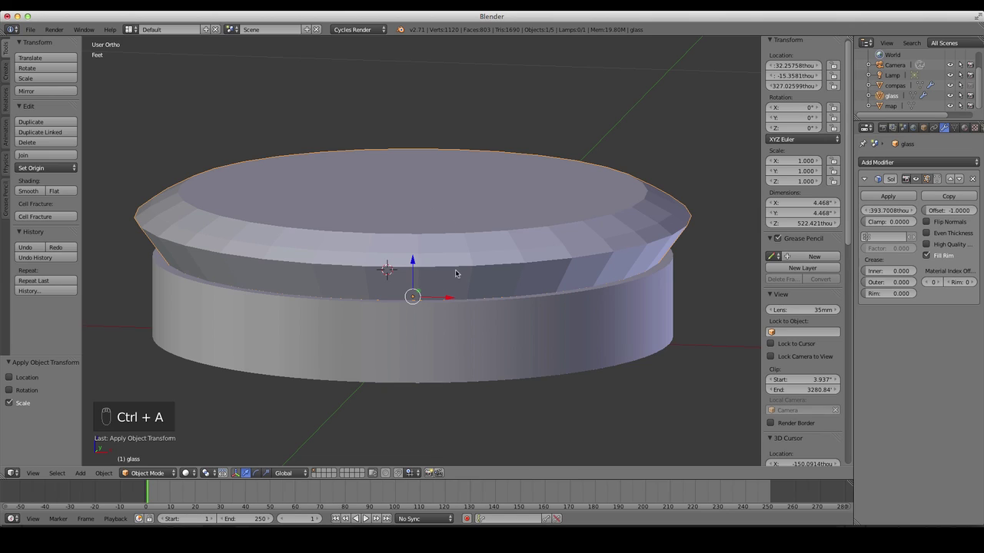
{"action": "key", "text": "1"}
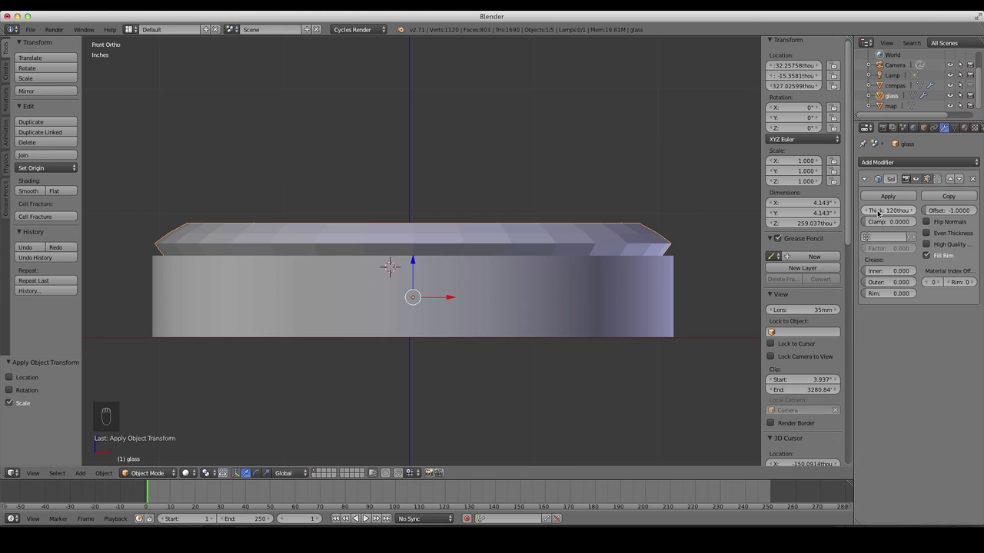
{"action": "key", "text": "Tab"}
{"action": "key", "text": "Tab"}
{"action": "key", "text": "Tab"}
- Add level-2 Subdivision Surface to glass above Solidify for a domed edge
{"action": "key", "text": "Tab"}
{"action": "key", "text": "a"}
{"action": "key", "text": "z"}
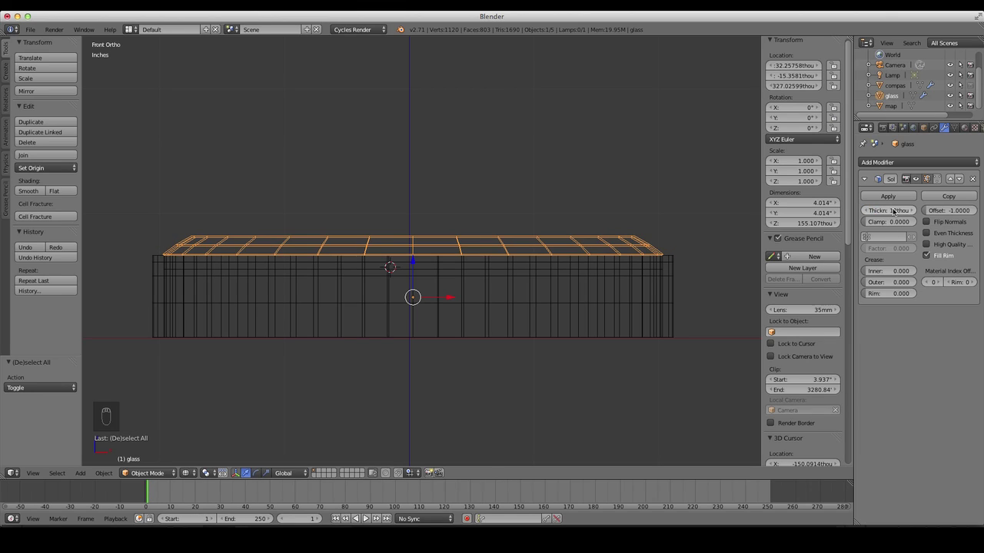
{"action": "key", "text": "z"}
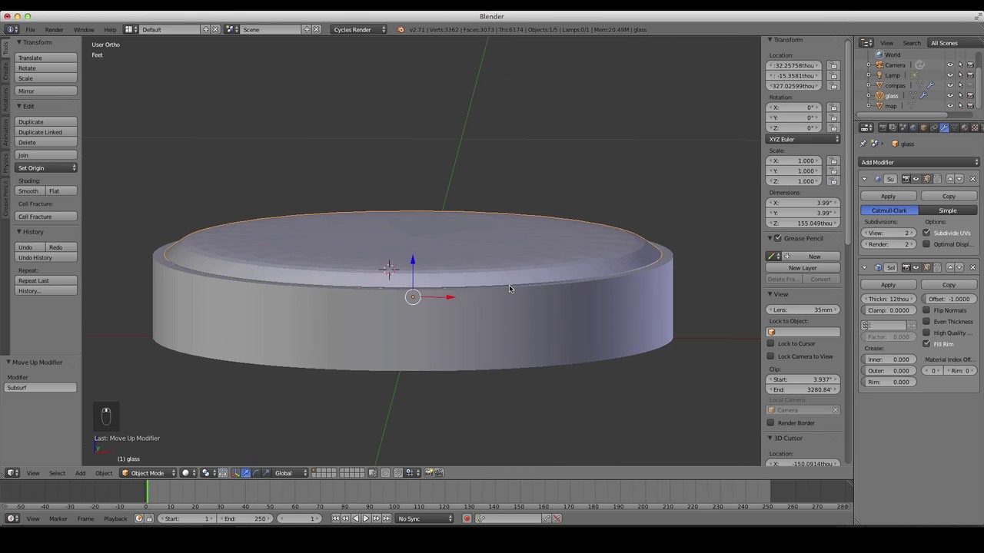
{"action": "key", "text": "1"}
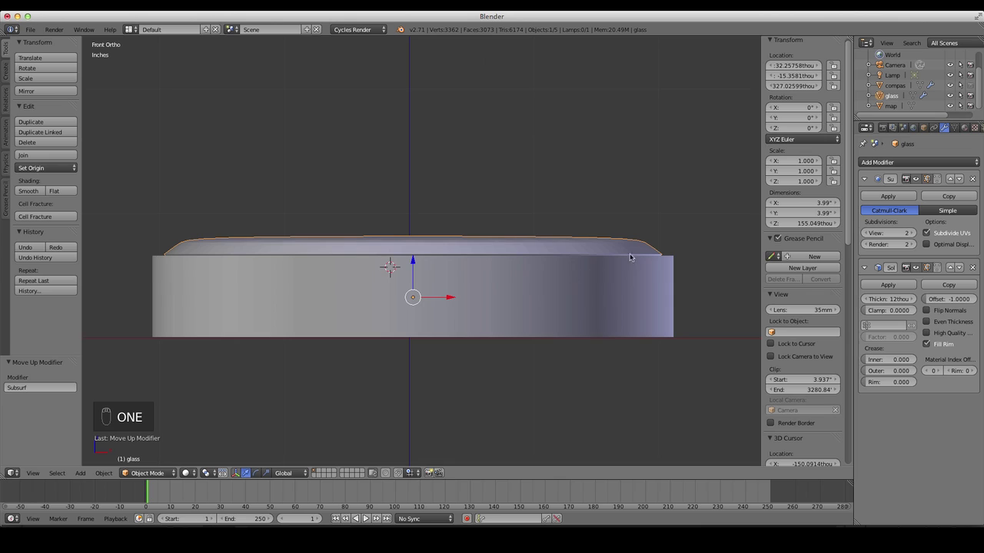
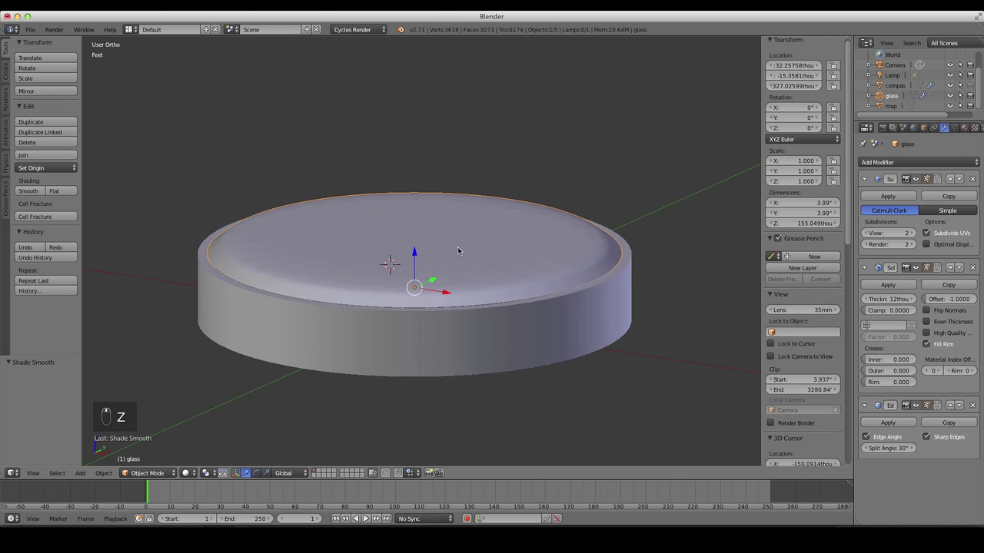
- Clear the selection and orbit around the compass to reach the map disc
{"action": "key", "text": "h"}
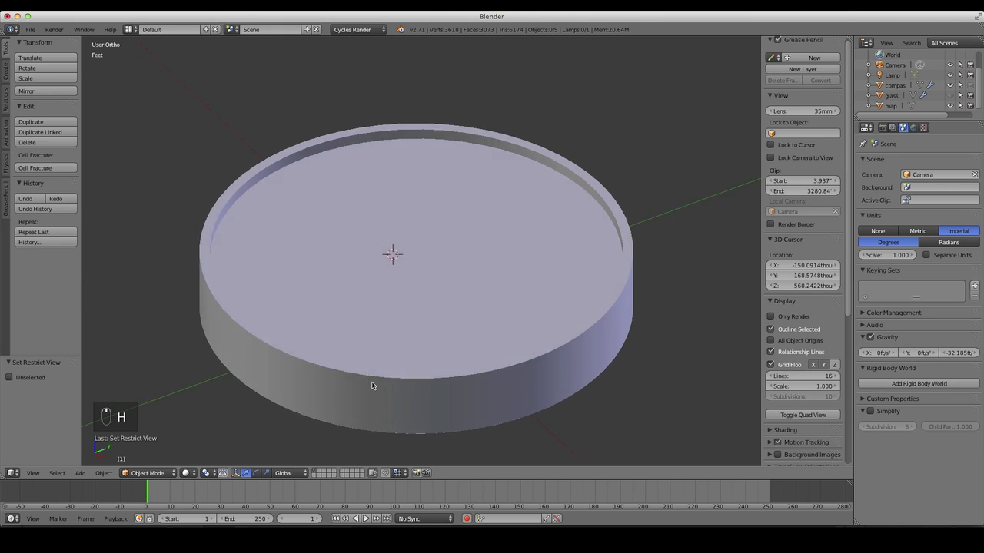
{"action": "left_click_drag", "start_coordinate": [489, 253], "coordinate": [366, 367]}
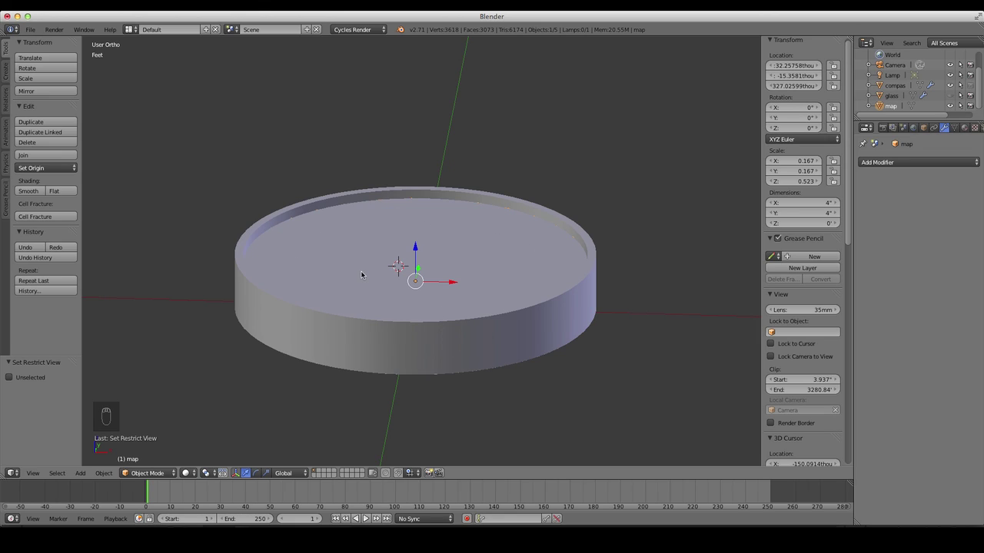
{"action": "key", "text": "7"}
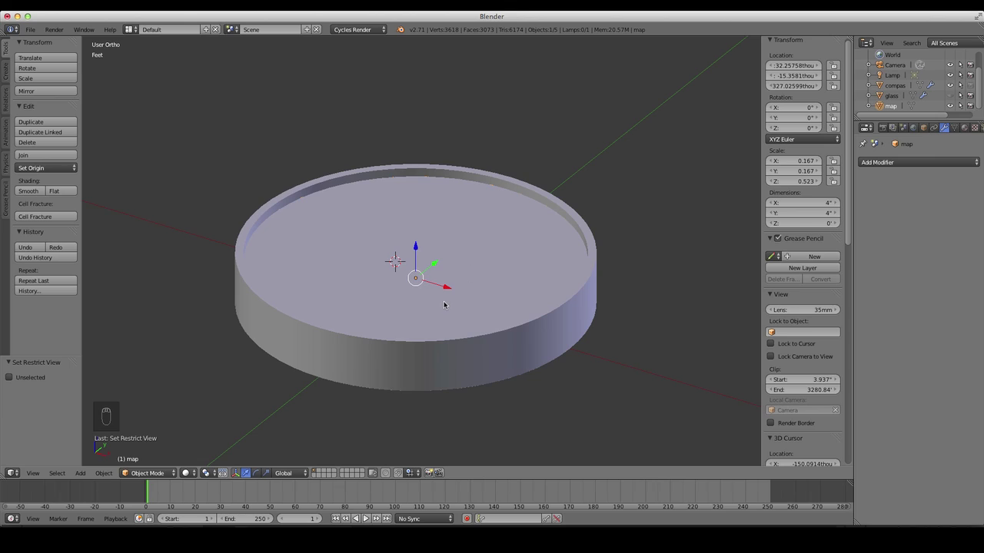
{"action": "key", "text": "z"}
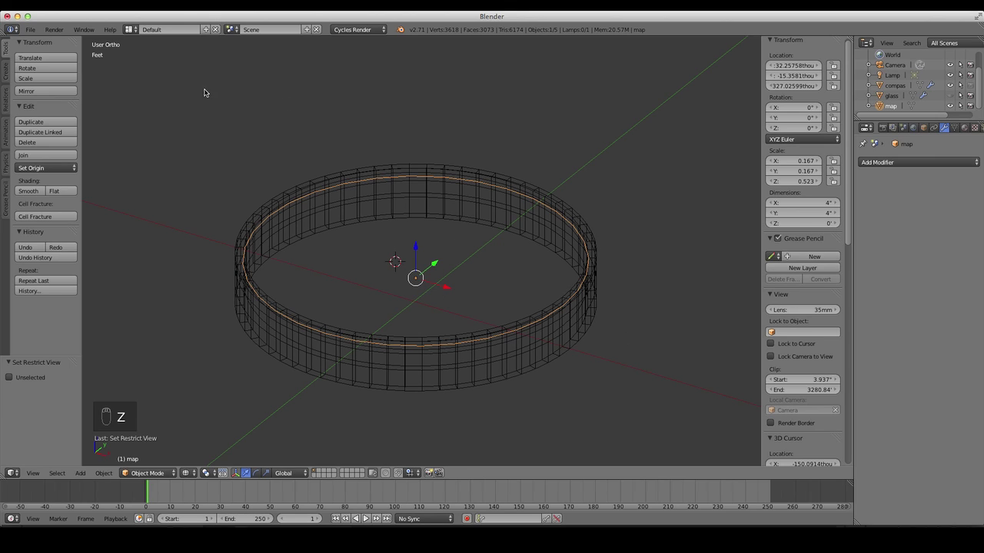
{"action": "key", "text": "z"}
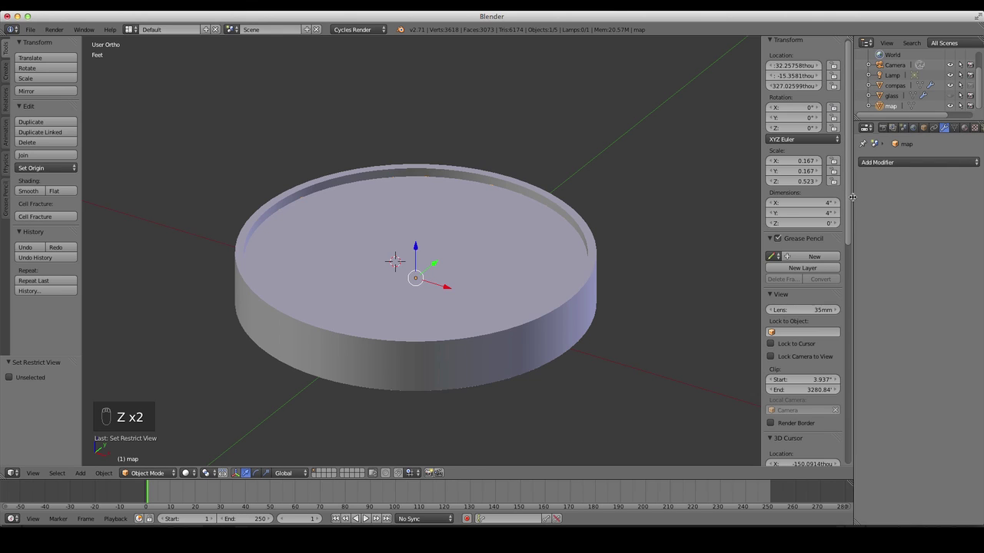
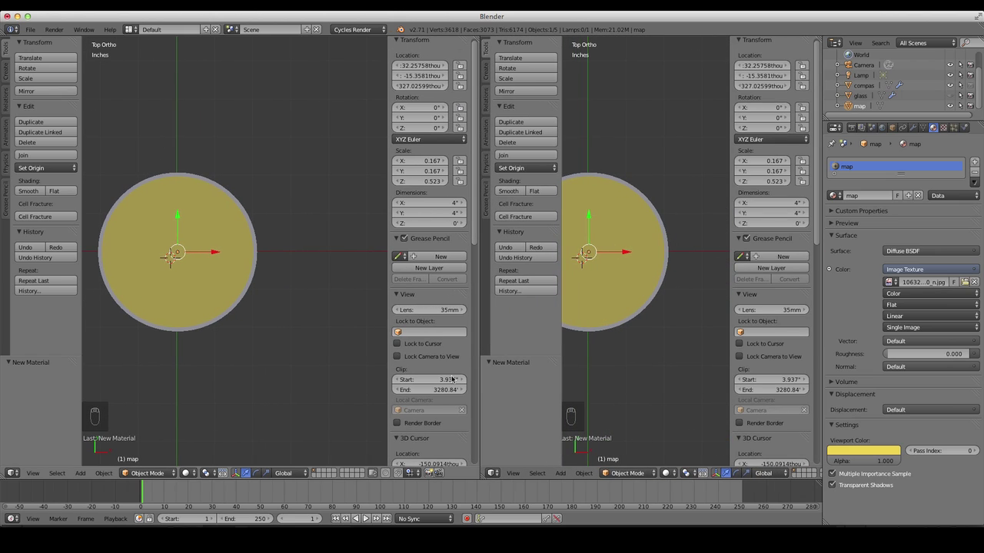
- Hide the side and tool panels and turn the second view into a UV/Image Editor
{"action": "key", "text": "n"}
{"action": "key", "text": "t"}
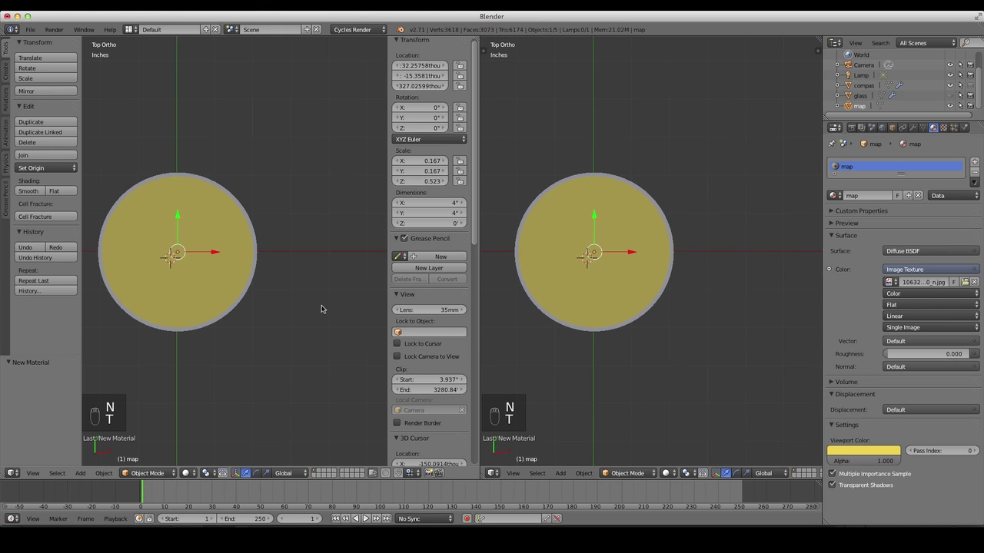
{"action": "key", "text": "n"}
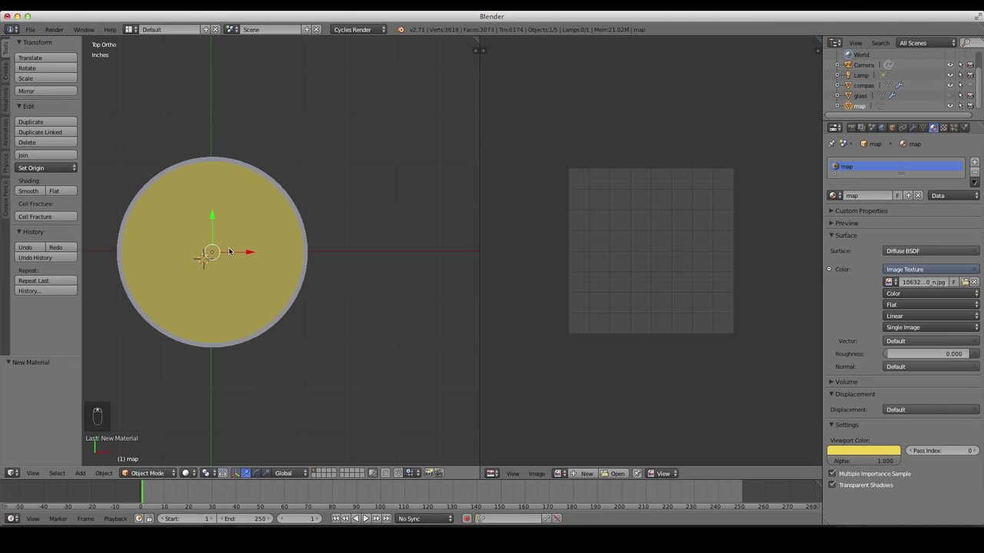
- Edit the map disc, select all its geometry and unwrap it with Project From View from the top
{"action": "key", "text": "Tab"}
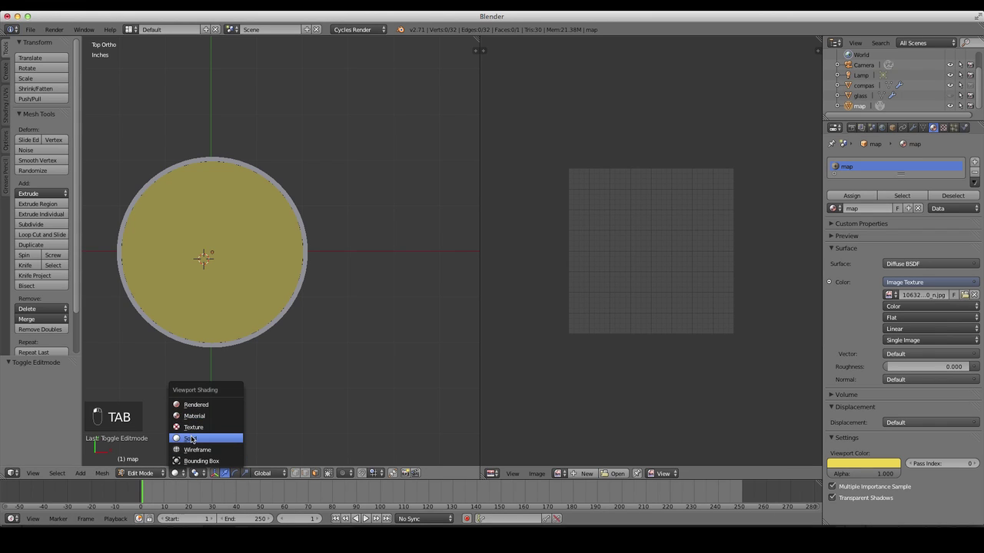
{"action": "key", "text": "Tab"}
{"action": "key", "text": "Tab"}
{"action": "key", "text": "7"}
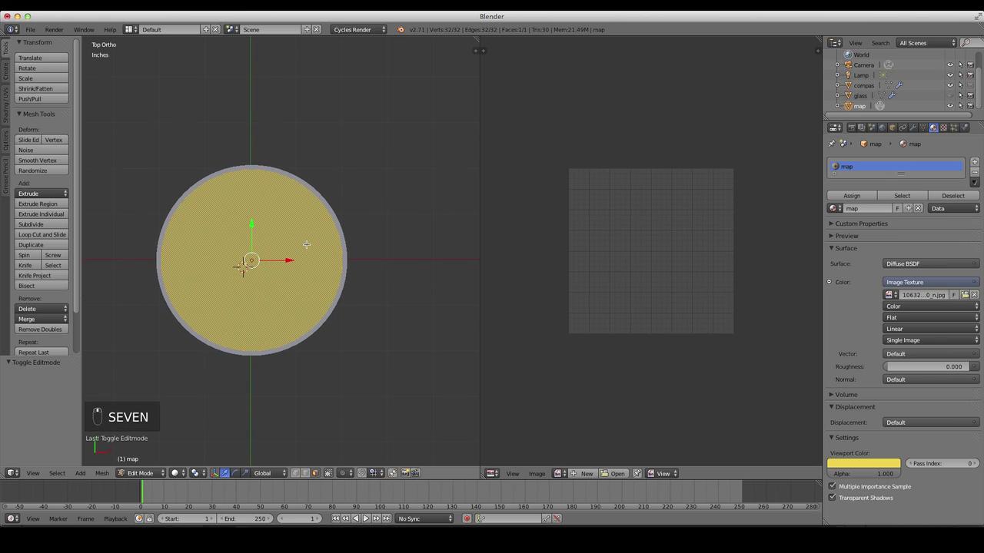
- Load the compass rose jpg behind the UVs and enlarge the UV circle
{"action": "key", "text": "u"}
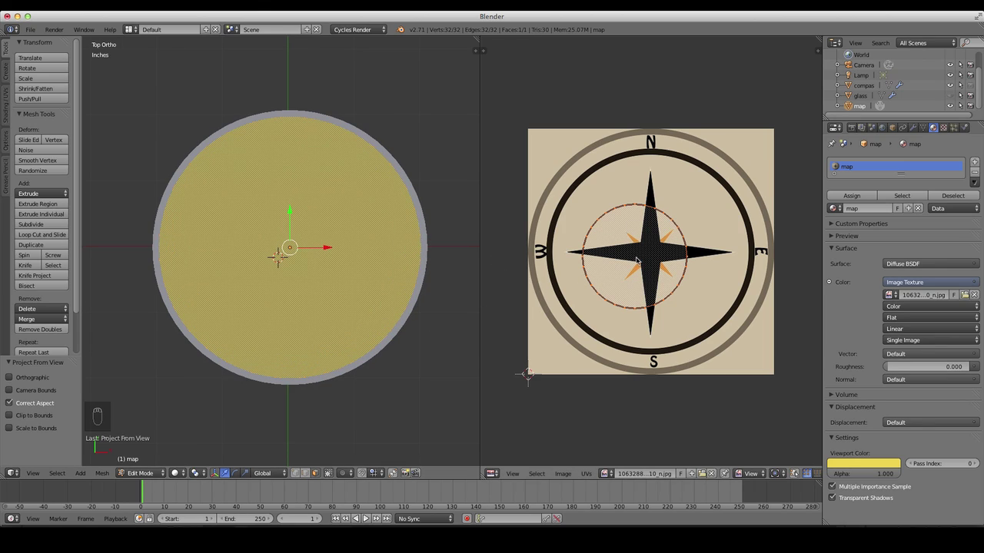
{"action": "key", "text": "s"}
{"action": "left_click", "coordinate": [650, 263]}
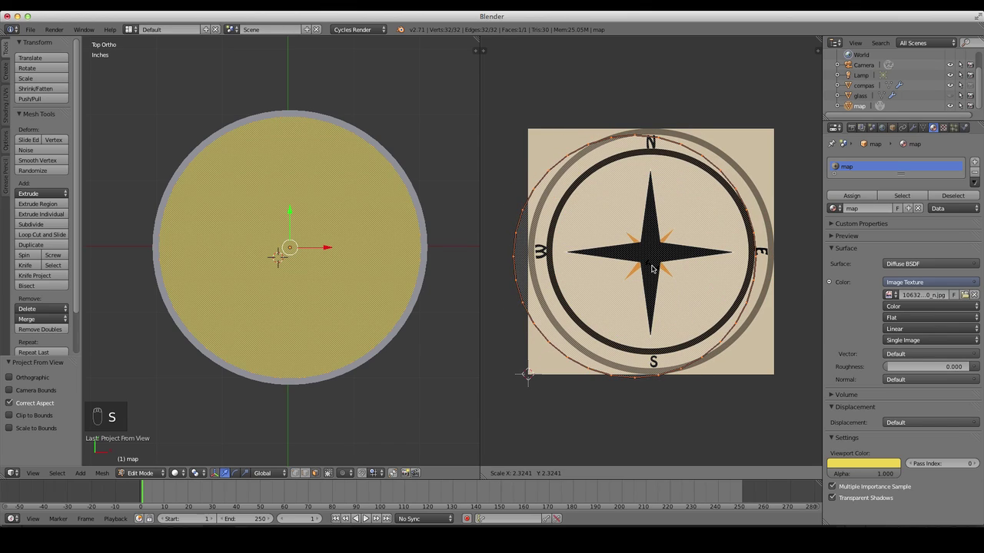
- Move and rescale the UV circle until it sits on the image's outer ring
{"action": "key", "text": "g"}
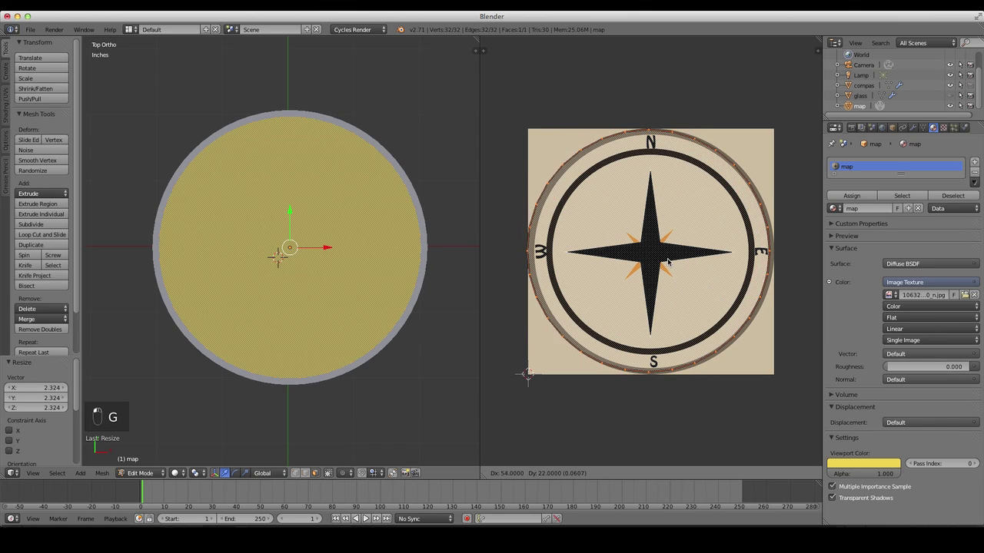
{"action": "left_click", "coordinate": [671, 256]}
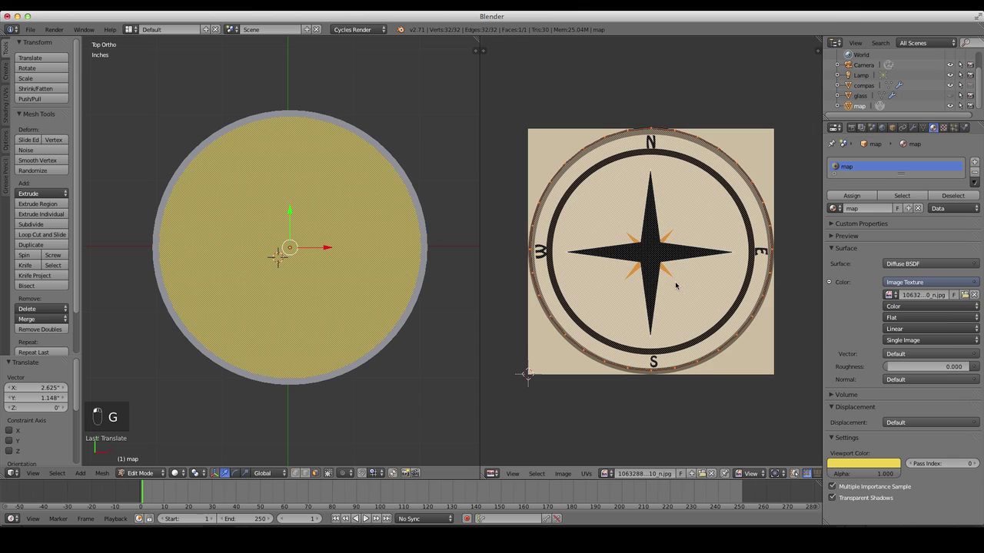
{"action": "key", "text": "g"}
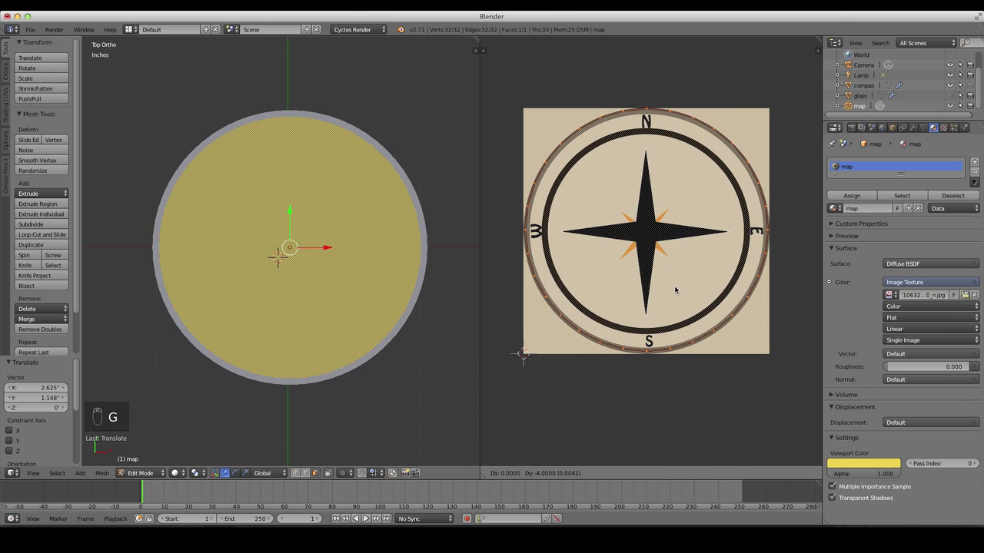
{"action": "key", "text": "s"}
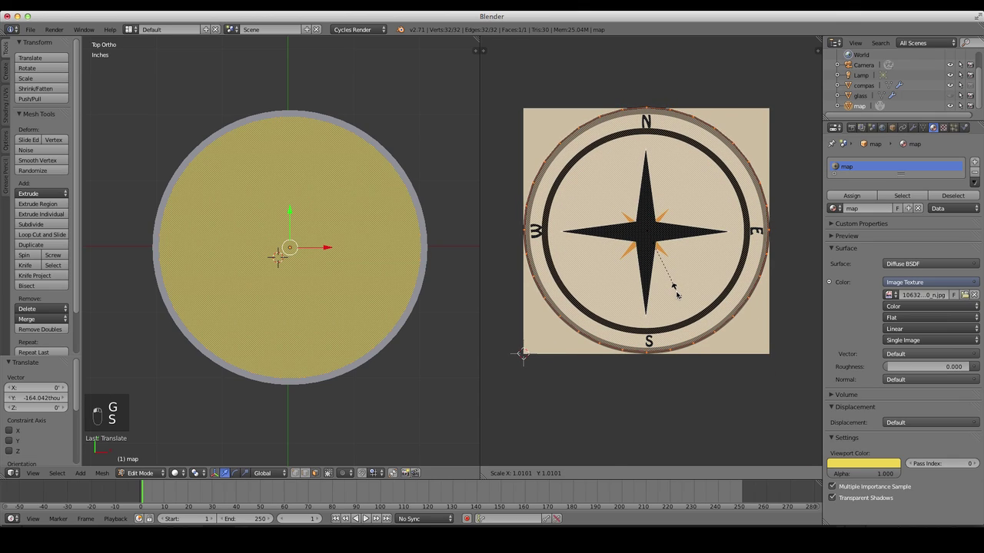
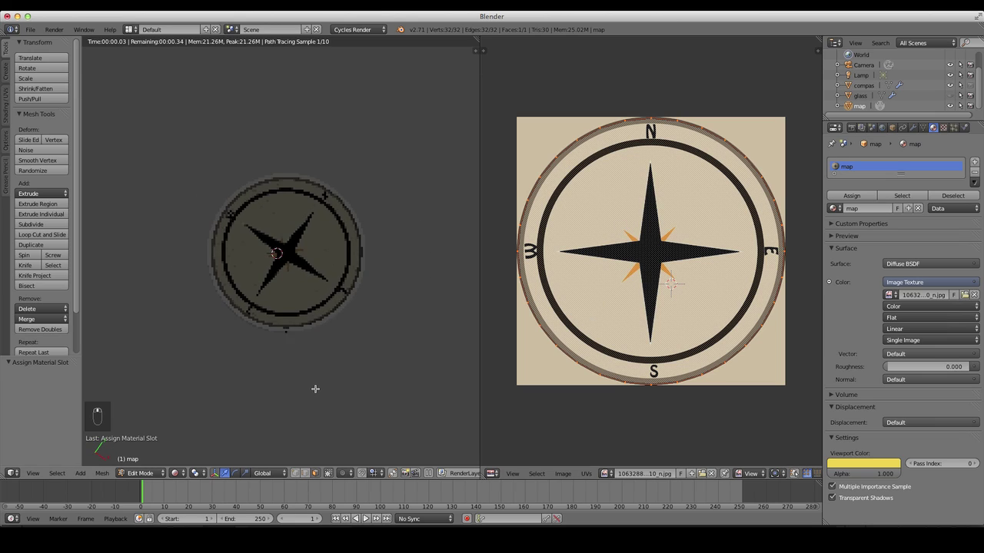
- Return to solid shading, leave Edit Mode on the map disc and pull the view back
{"action": "key", "text": "7"}
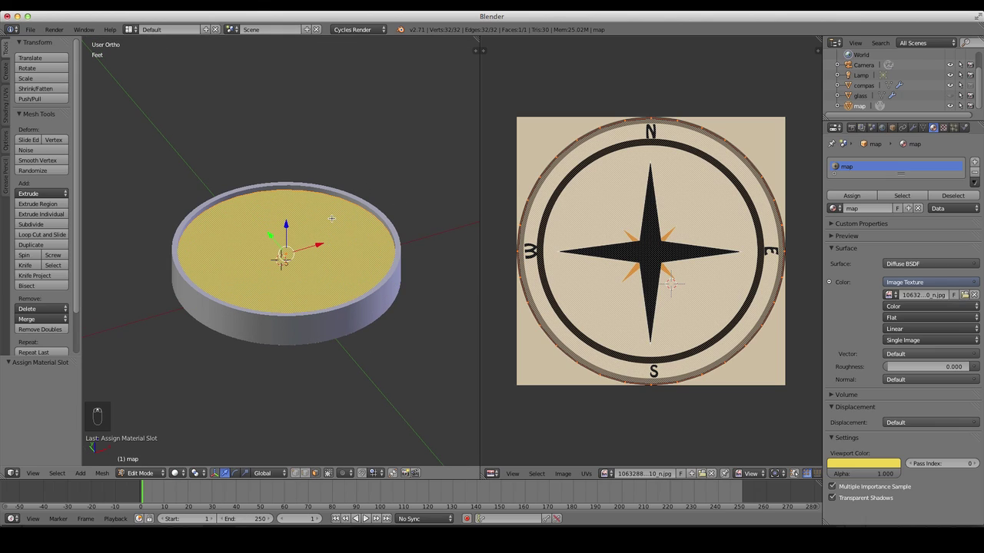
{"action": "key", "text": "1"}
{"action": "key", "text": "Tab"}
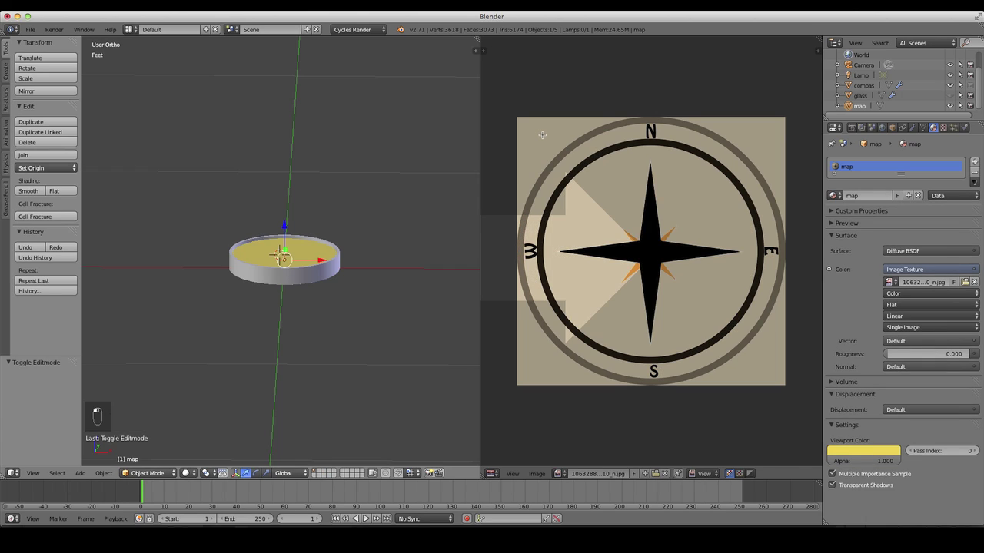
- From the front view, grab the lamp and move it to a new position
{"action": "key", "text": "1"}
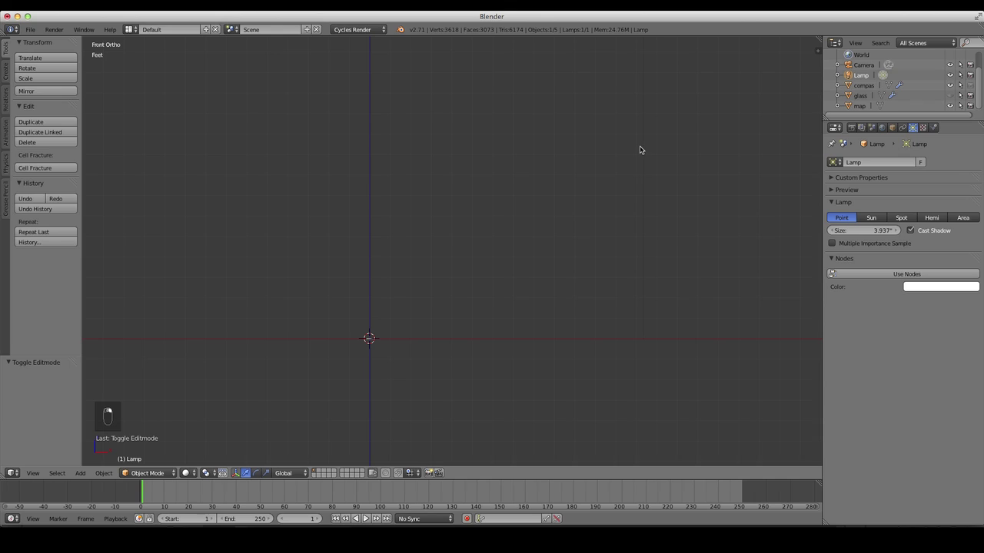
{"action": "key", "text": "g"}
{"action": "left_click_drag", "start_coordinate": [470, 386], "coordinate": [480, 429]}
{"action": "key", "text": "g"}
{"action": "left_click", "coordinate": [501, 330]}
- Raise the lamp above the compass and check it from the top view near the centre
{"action": "key", "text": "7"}
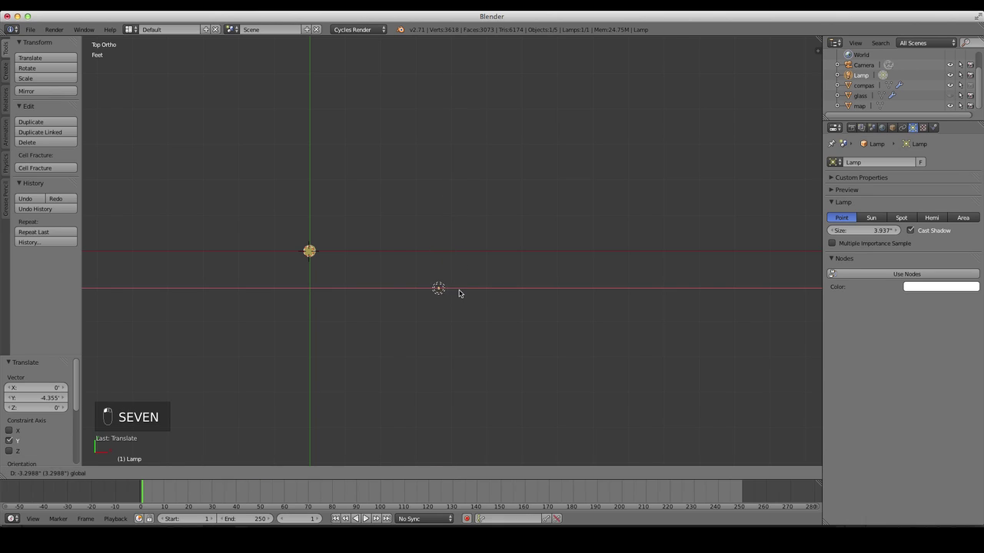
{"action": "key", "text": "KP_1"}
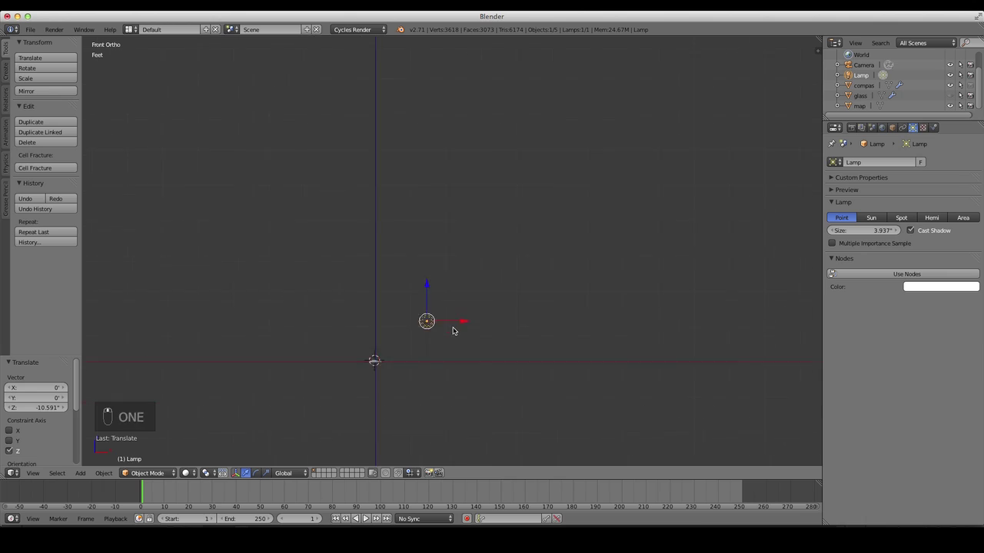
{"action": "key", "text": "KP_7"}
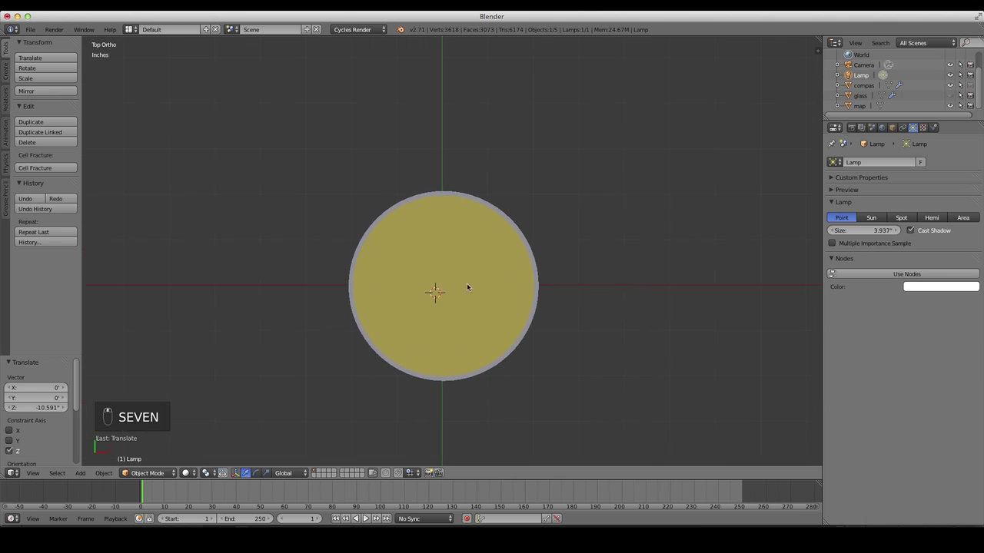
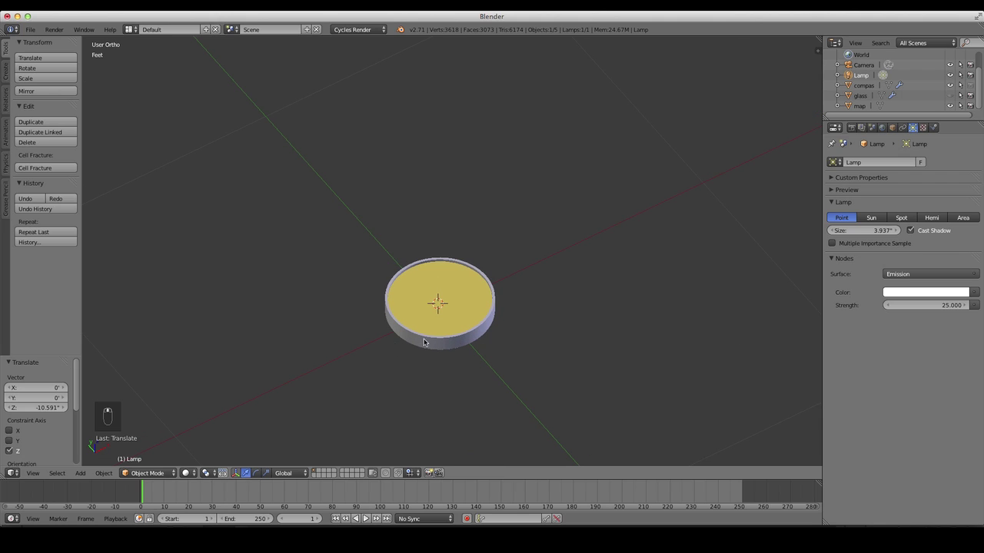
- Return to an angled view and rename the compass body's new material to compass body
{"action": "key", "text": "1"}
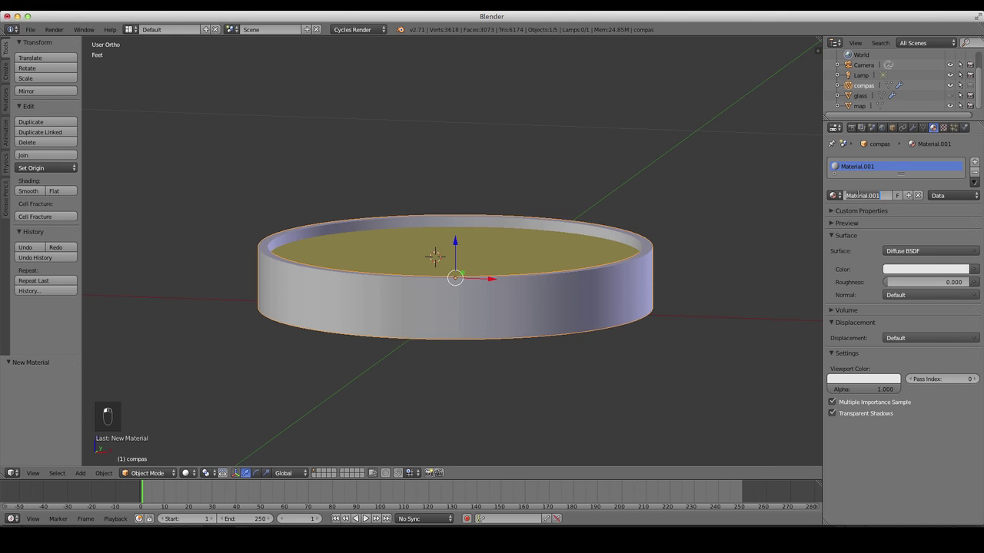
{"action": "key", "text": "s"}
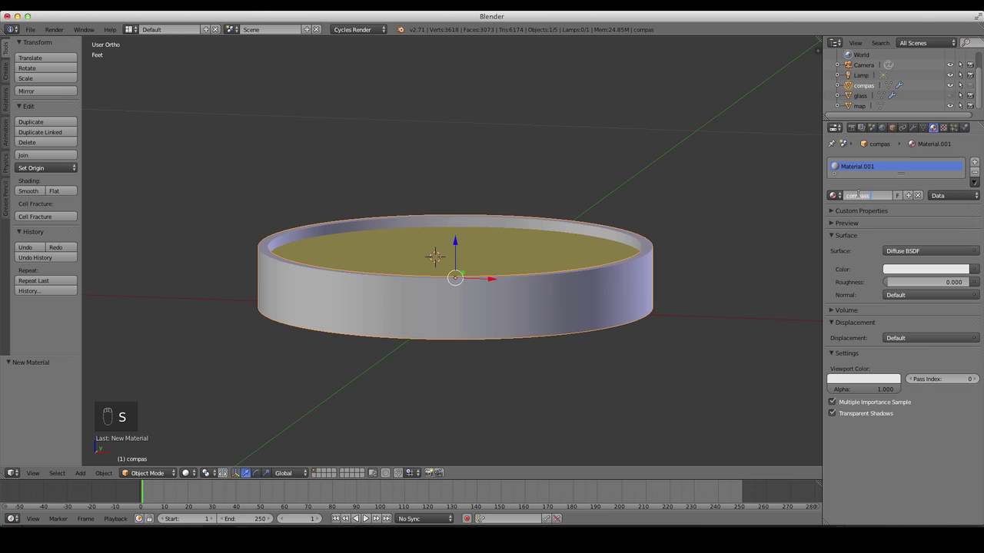
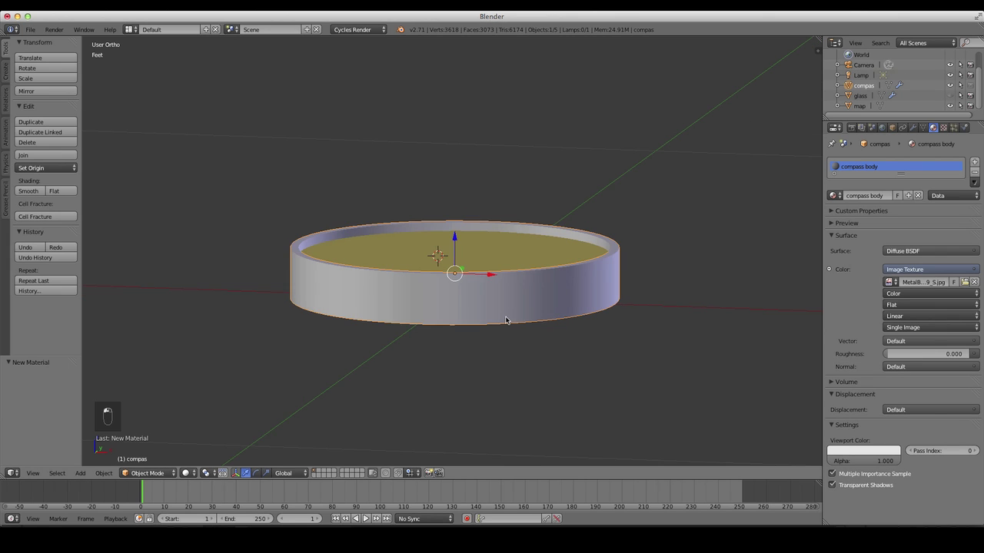
- Set up an image editor beside the 3D view and unwrap the compass body's rim faces onto the metal texture
{"action": "key", "text": "1"}
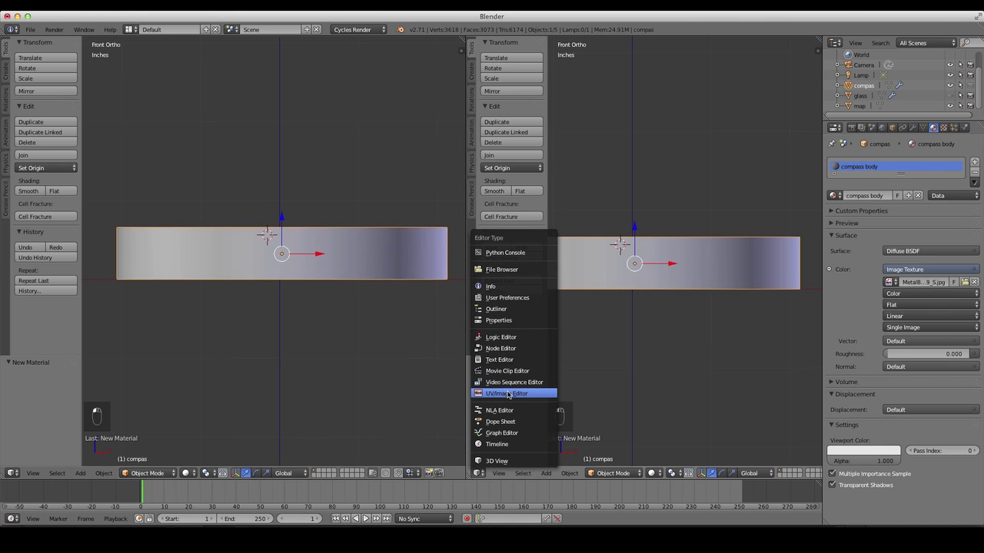
{"action": "key", "text": "Tab"}
{"action": "key", "text": "a"}
{"action": "key", "text": "Tab"}
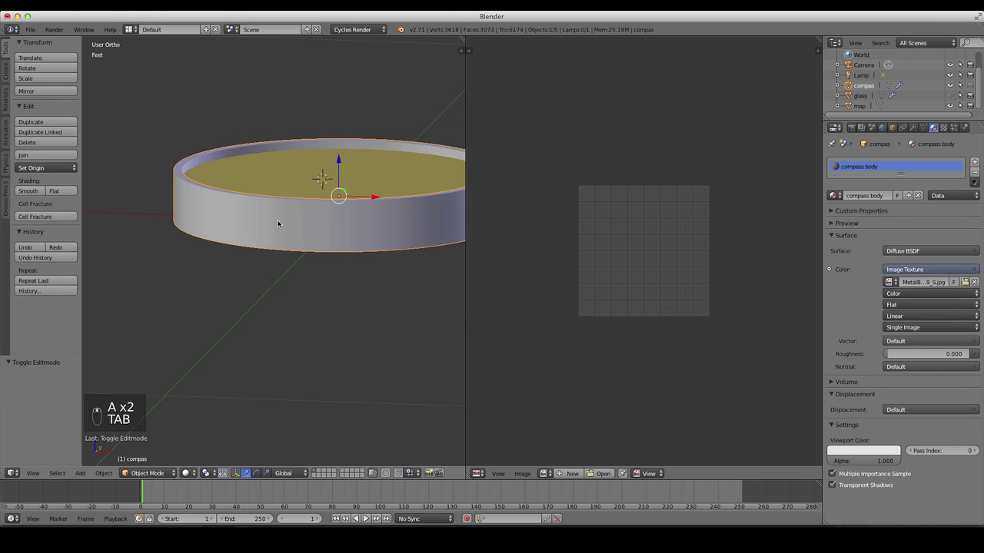
{"action": "key", "text": "Tab"}
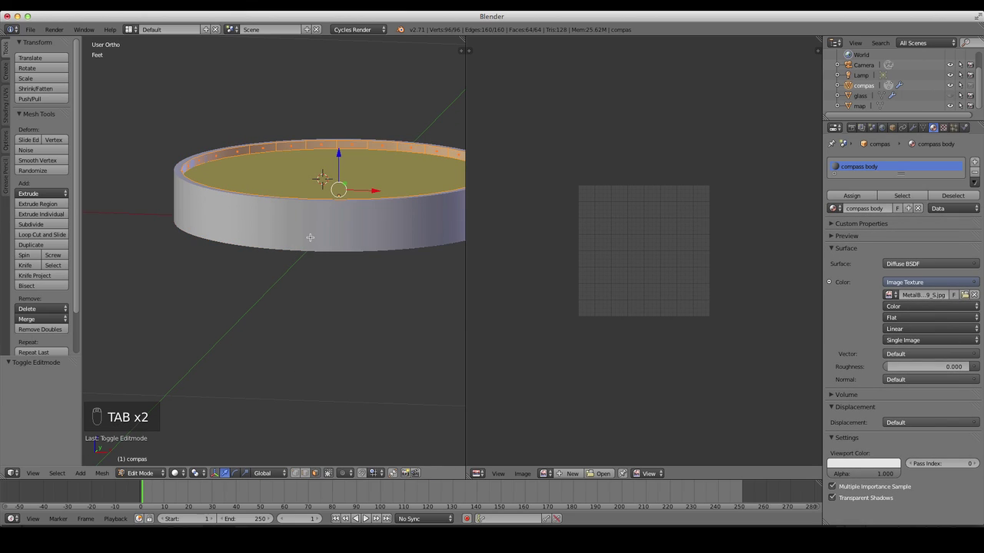
{"action": "key", "text": "u"}
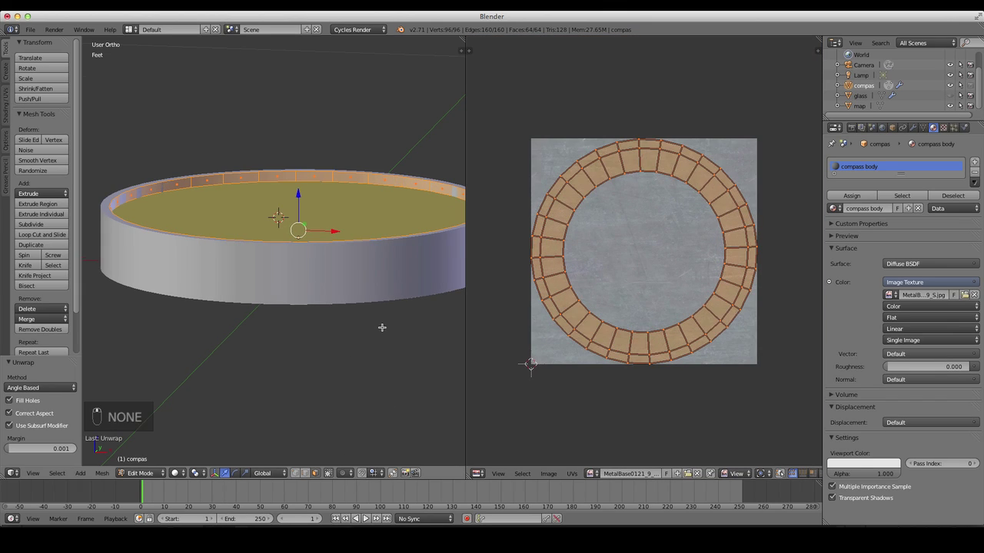
- Preview the rendered metal compass and view it straight from the front
{"action": "key", "text": "1"}
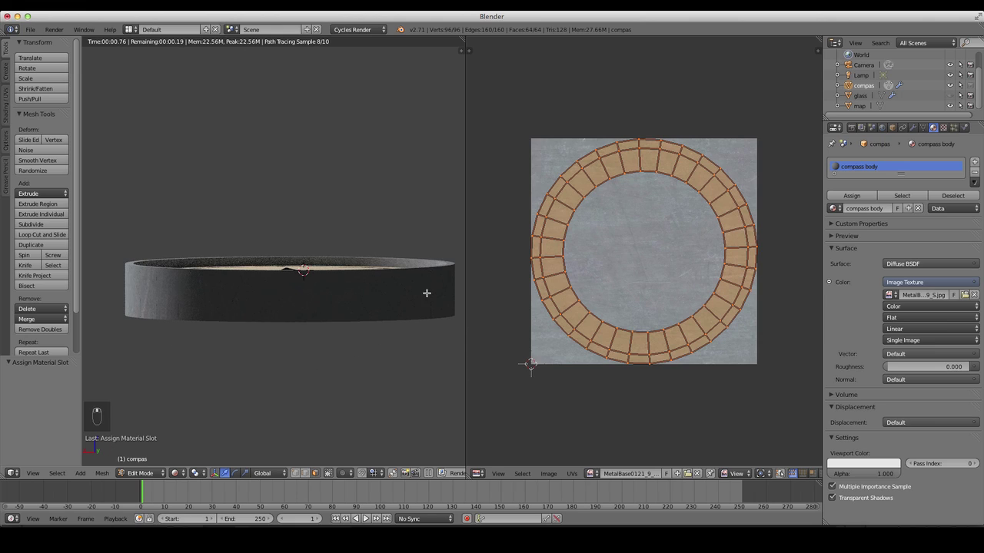
{"action": "key", "text": "1"}
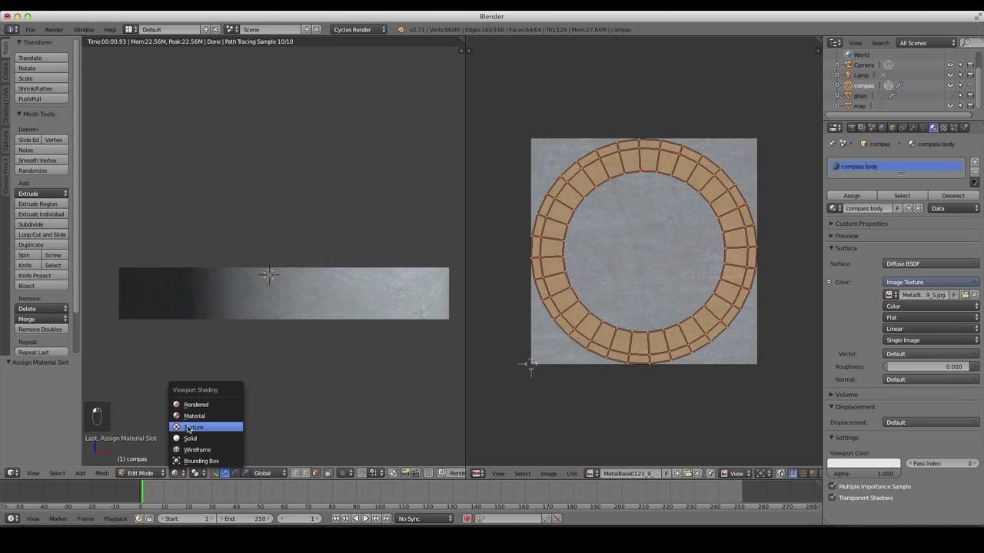
- In wireframe Edit Mode, mark the selected edge as a seam and unwrap the whole body mesh
{"action": "key", "text": "Tab"}
{"action": "key", "text": "Tab"}
{"action": "key", "text": "z"}
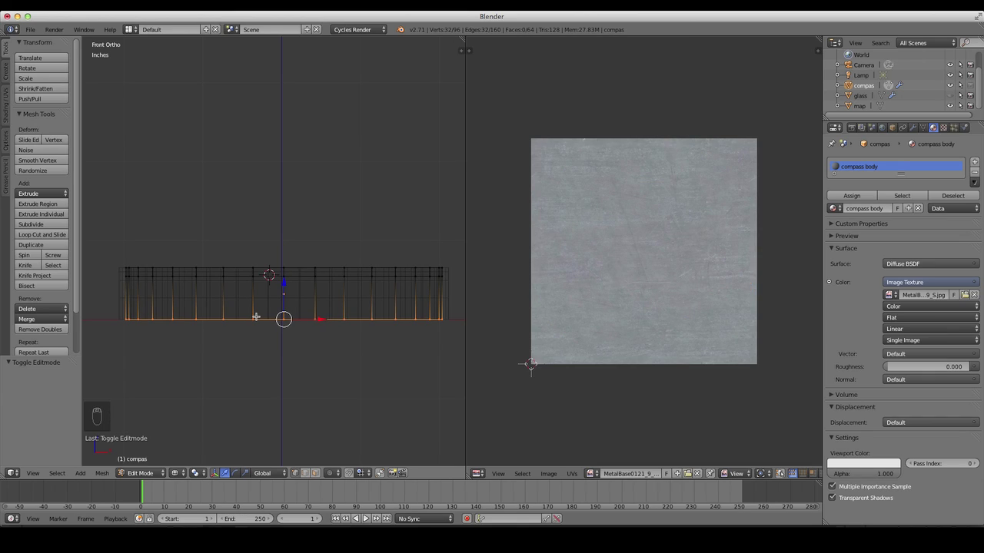
{"action": "key", "text": "ctrl+e"}
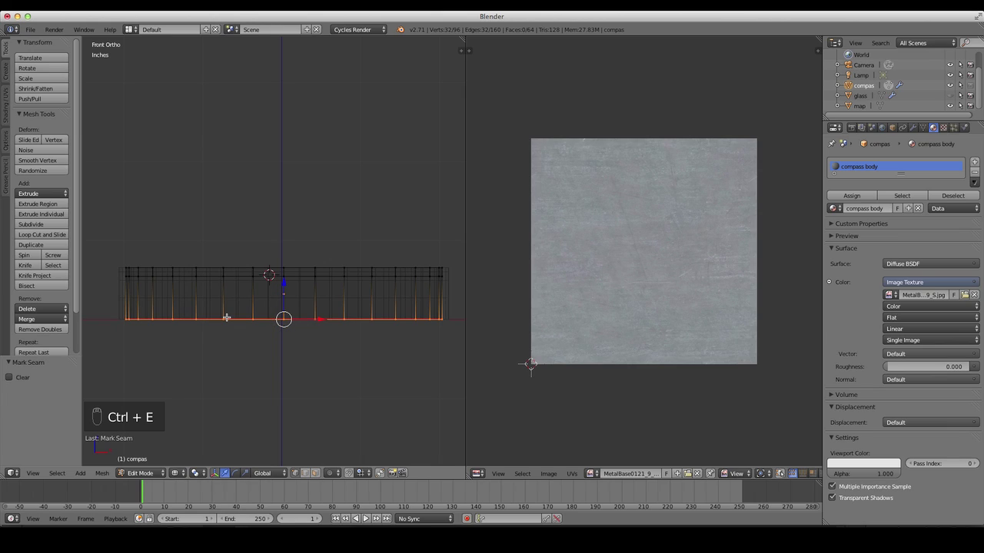
{"action": "key", "text": "a"}
{"action": "key", "text": "a"}
{"action": "key", "text": "u"}
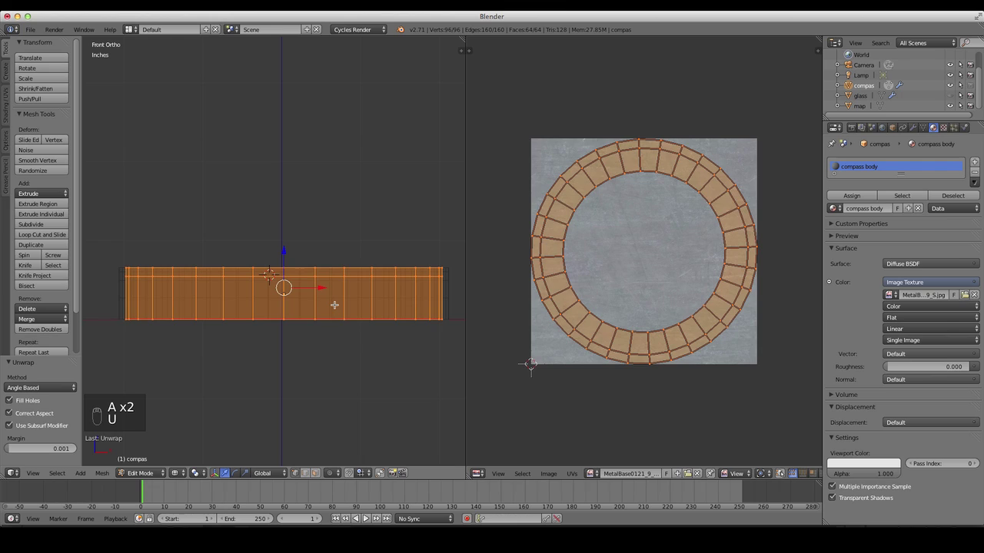
{"action": "key", "text": "a"}
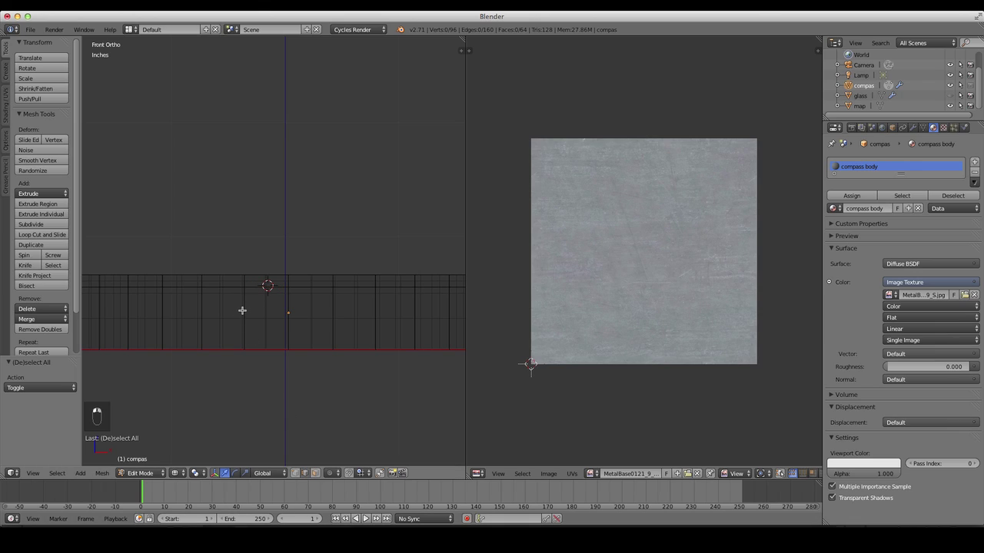
- Re-enter editing, mark a vertical seam on the outer wall and select the wall faces
{"action": "key", "text": "z"}
{"action": "key", "text": "Tab"}
{"action": "key", "text": "Tab"}
{"action": "key", "text": "Tab"}
{"action": "key", "text": "z"}
{"action": "key", "text": "Tab"}
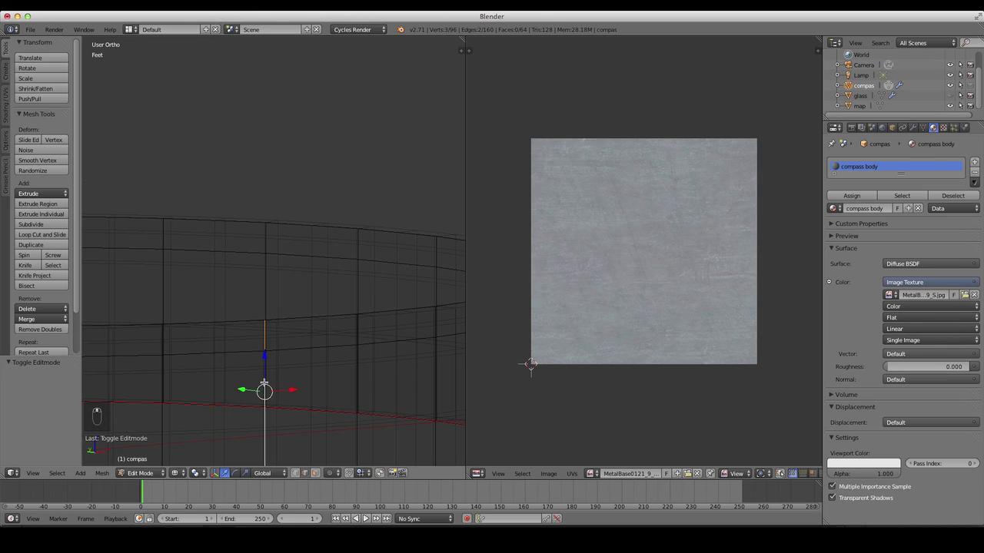
{"action": "key", "text": "ctrl+e"}
{"action": "key", "text": "a"}
{"action": "key", "text": "a"}
- Unwrap the outer wall into a flat strip across the metal image and select the strip
{"action": "key", "text": "u"}
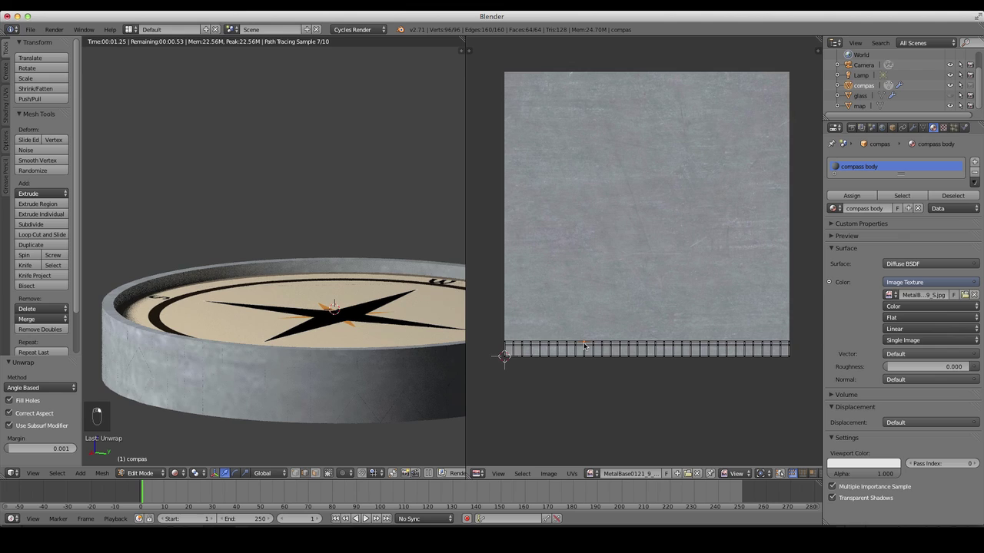
{"action": "key", "text": "a"}
{"action": "key", "text": "a"}
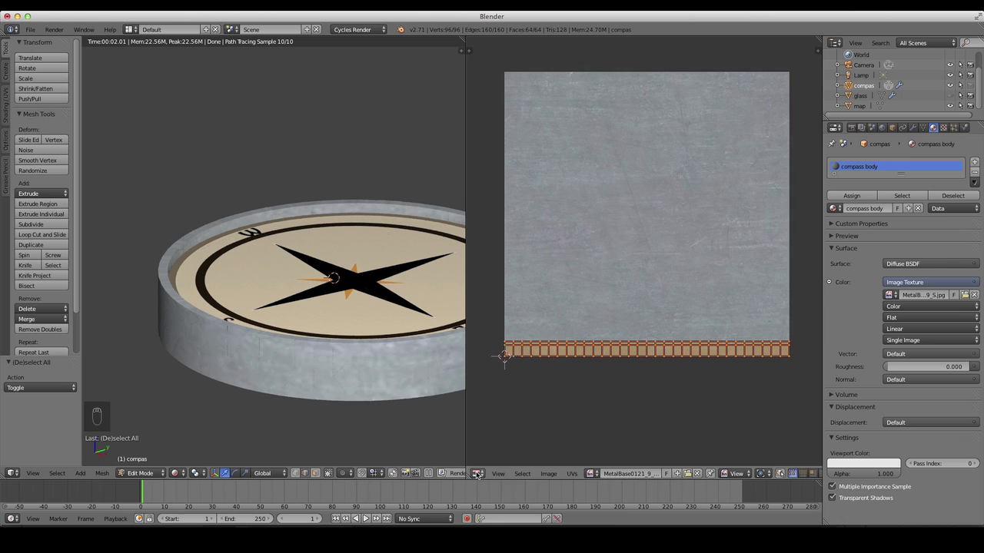
- Move the texture nodes aside and add Texture Coordinate and Mapping nodes
{"action": "key", "text": "a"}
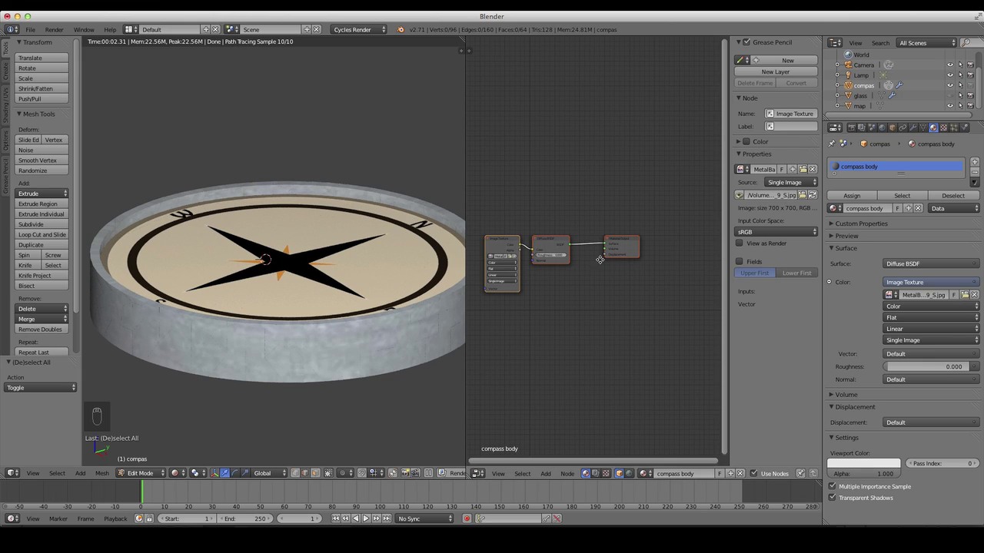
{"action": "key", "text": "n"}
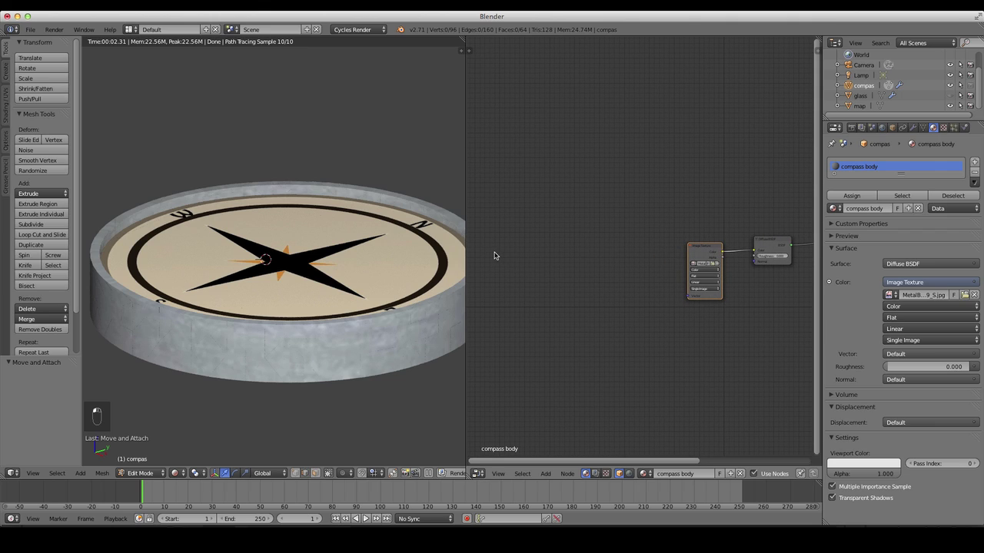
{"action": "key", "text": "shift+a"}
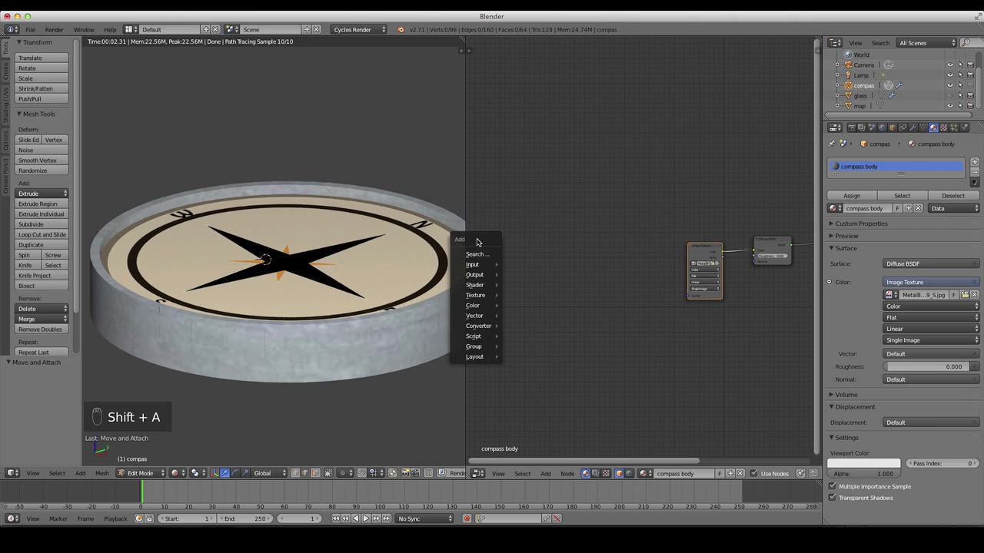
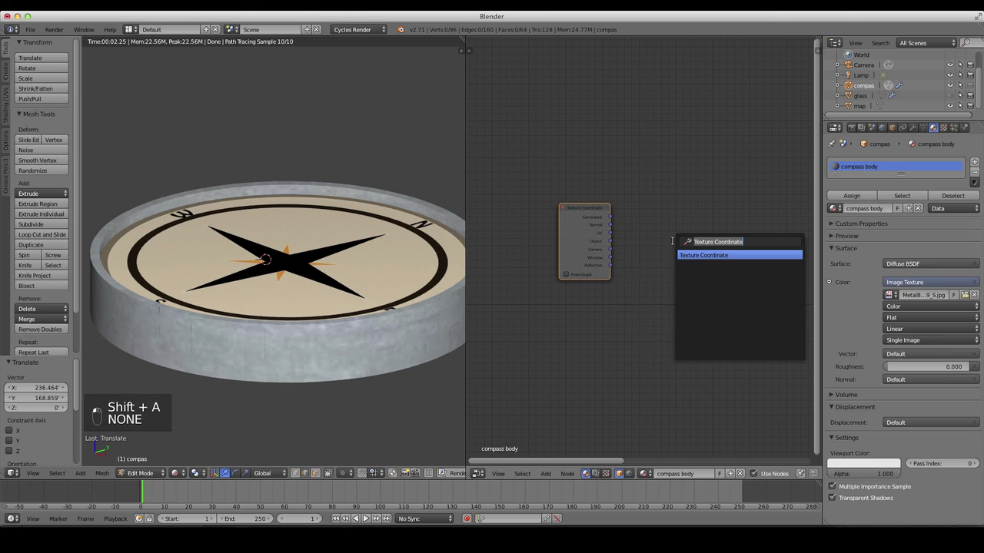
{"action": "key", "text": "p"}
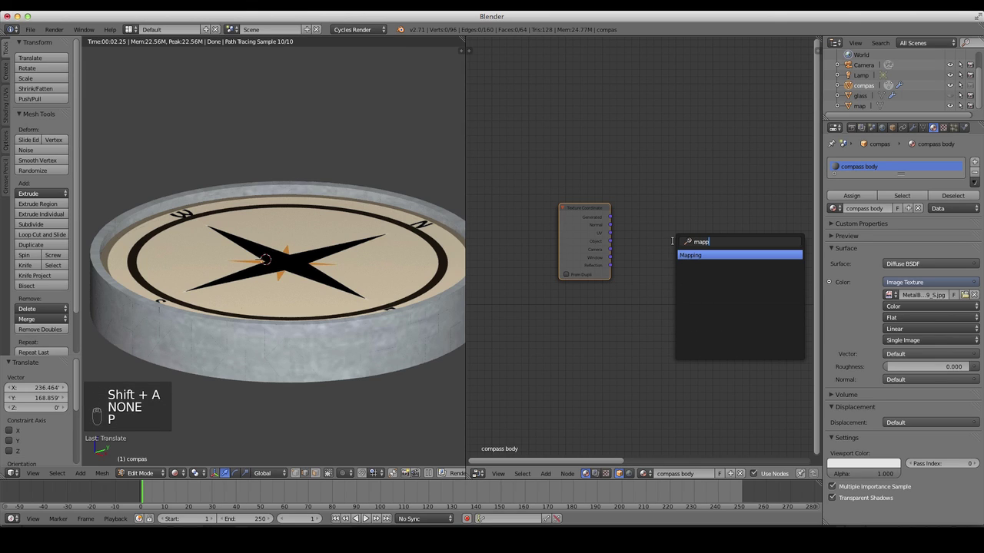
- Link Texture Coordinate into Mapping Vector and Mapping into the Image Texture Vector
{"action": "left_click_drag", "start_coordinate": [683, 191], "coordinate": [735, 211]}
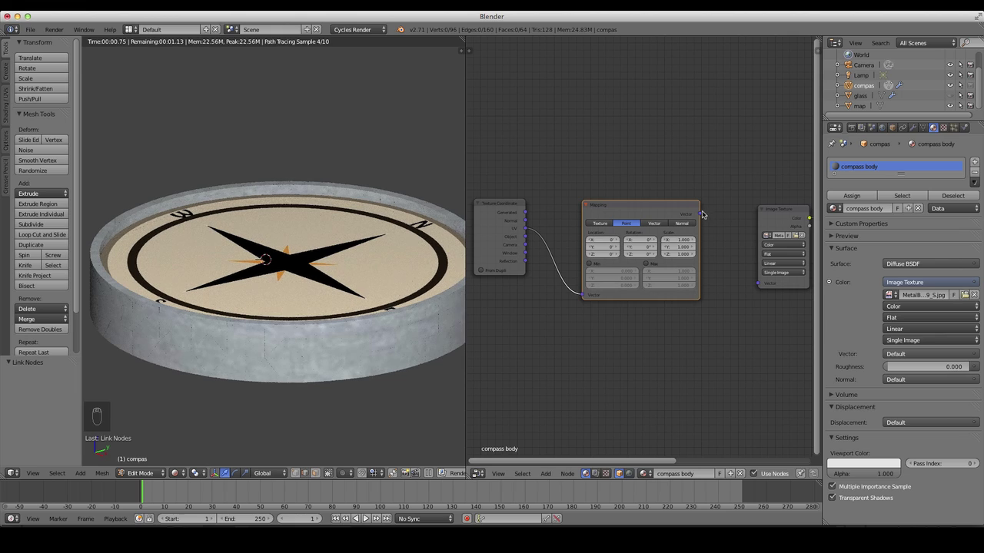
{"action": "left_click_drag", "start_coordinate": [706, 215], "coordinate": [769, 284]}
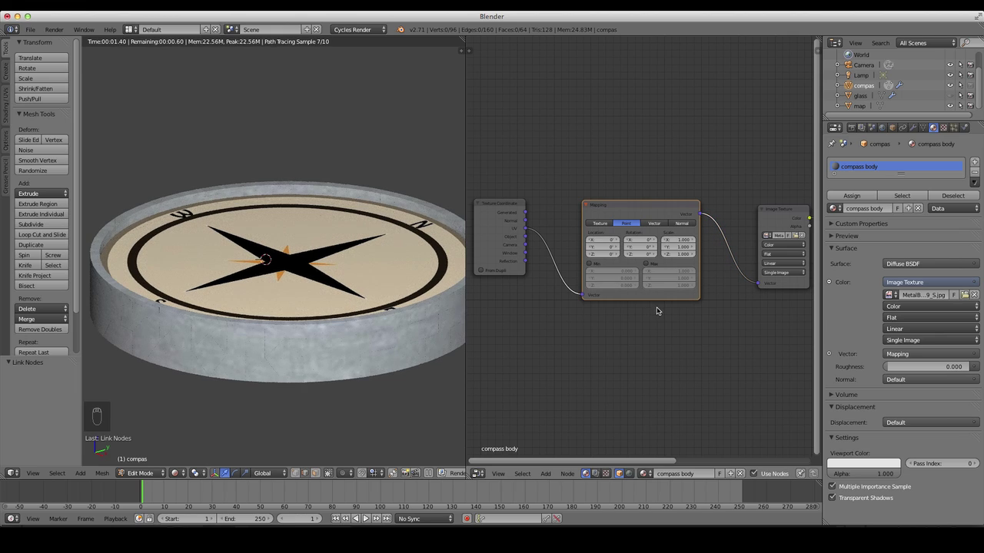
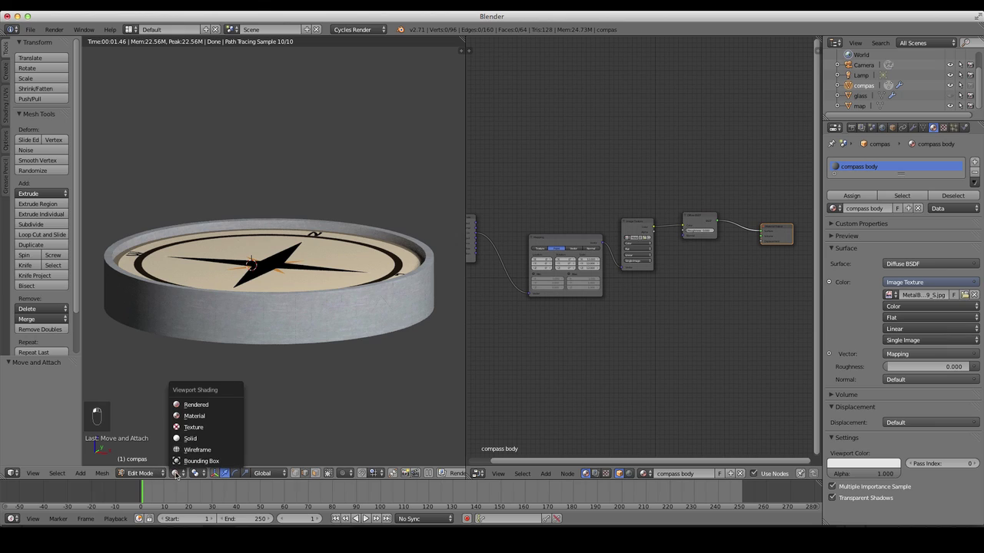
- Leave the compass body, select the glass cover and give it a new material named glass
{"action": "key", "text": "Tab"}
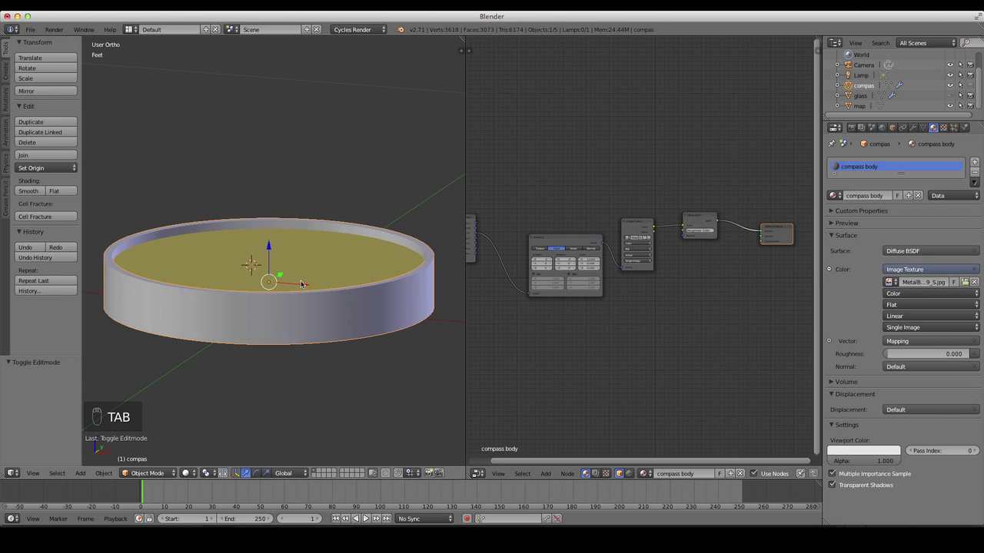
{"action": "key", "text": "alt+h"}
{"action": "key", "text": "1"}
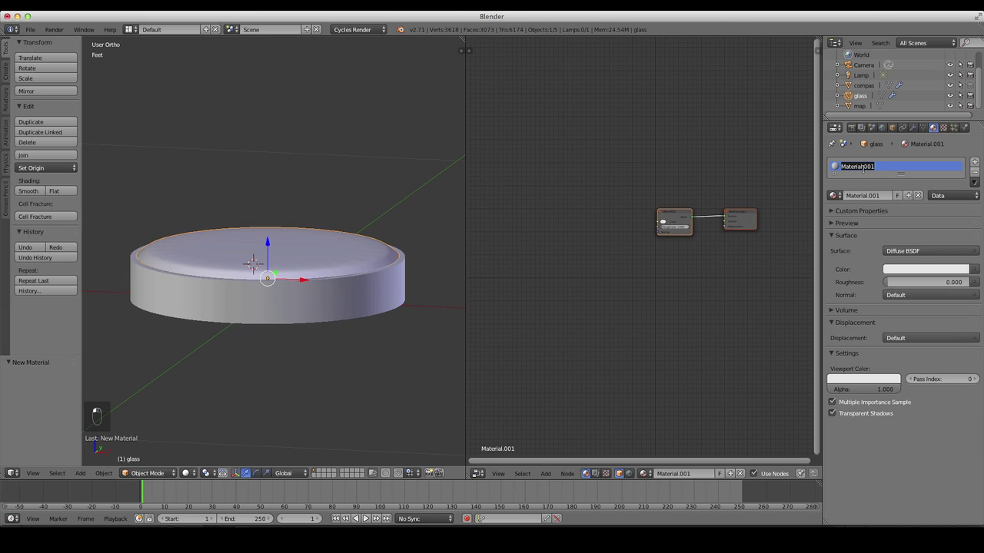
{"action": "key", "text": "s"}
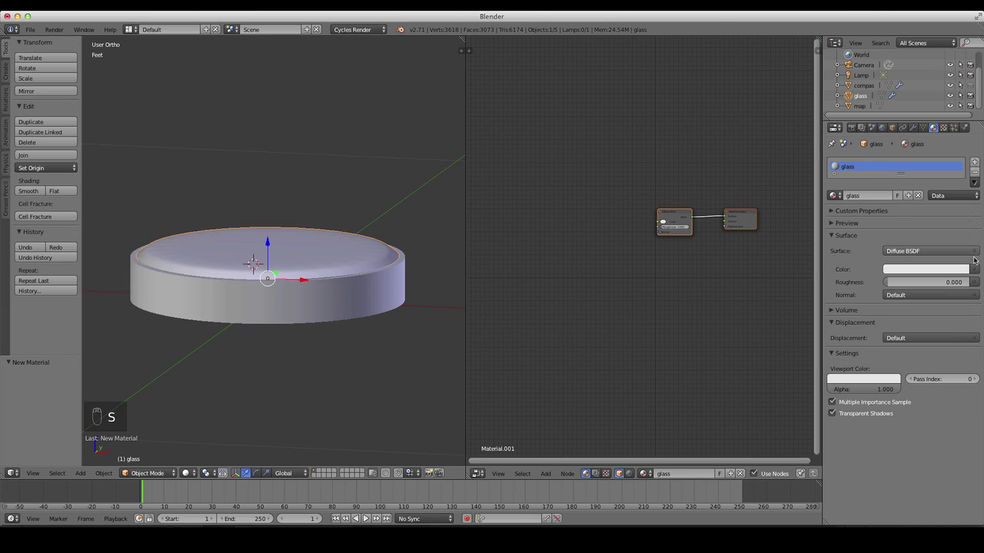
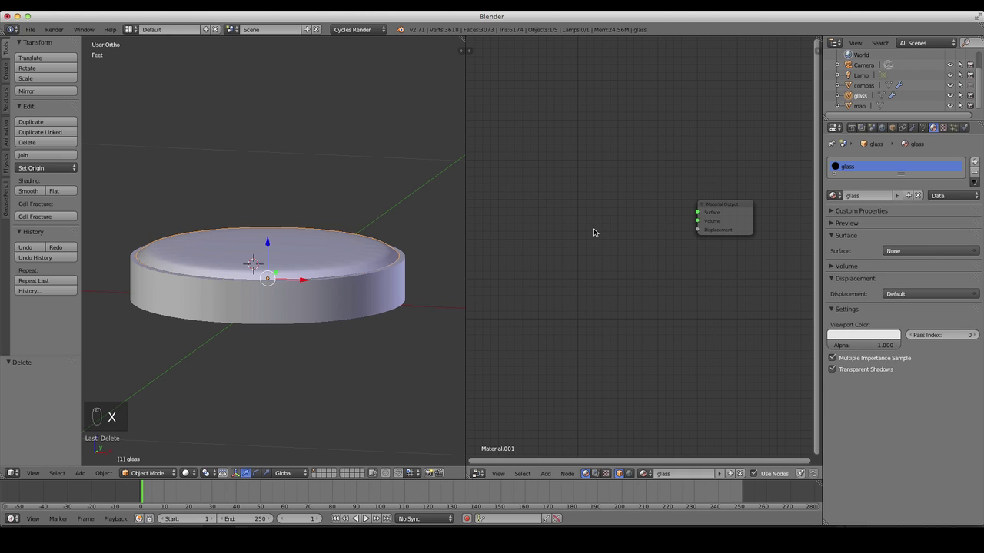
- Build Glass BSDF and Transparent BSDF into a Mix Shader at factor 0.691 and check the rendered view
{"action": "left_click_drag", "start_coordinate": [581, 227], "coordinate": [581, 226]}
{"action": "key", "text": "shift+a"}
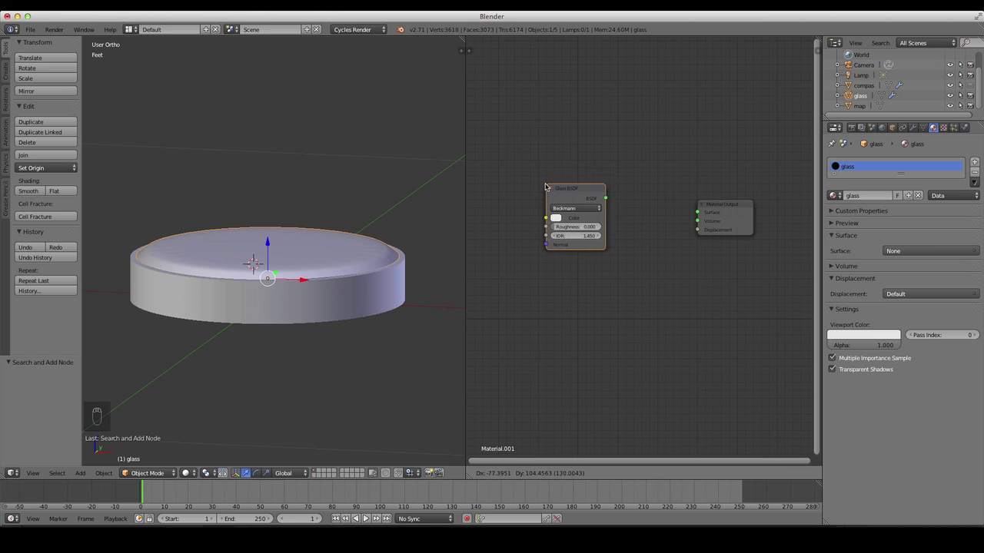
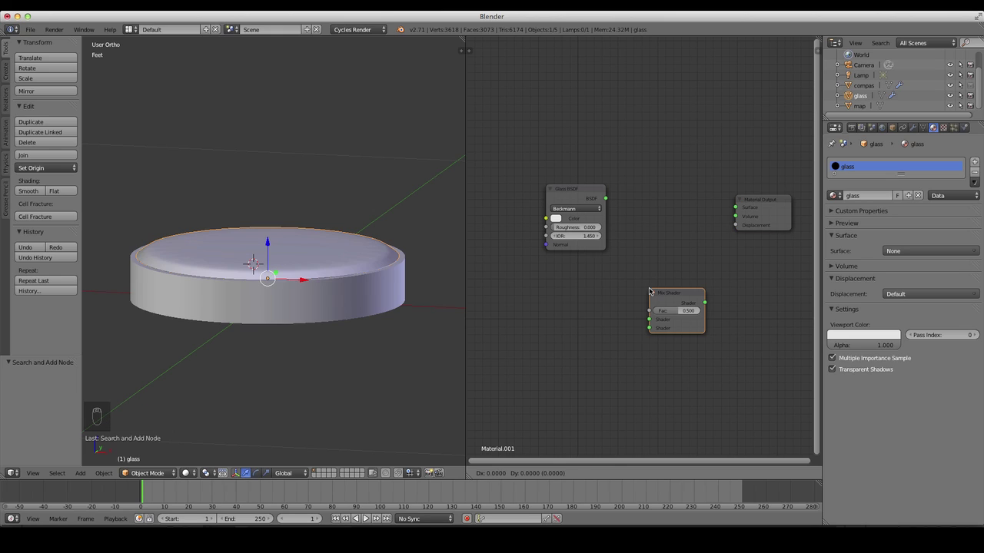
{"action": "left_click", "coordinate": [632, 221]}
{"action": "key", "text": "shift+a"}
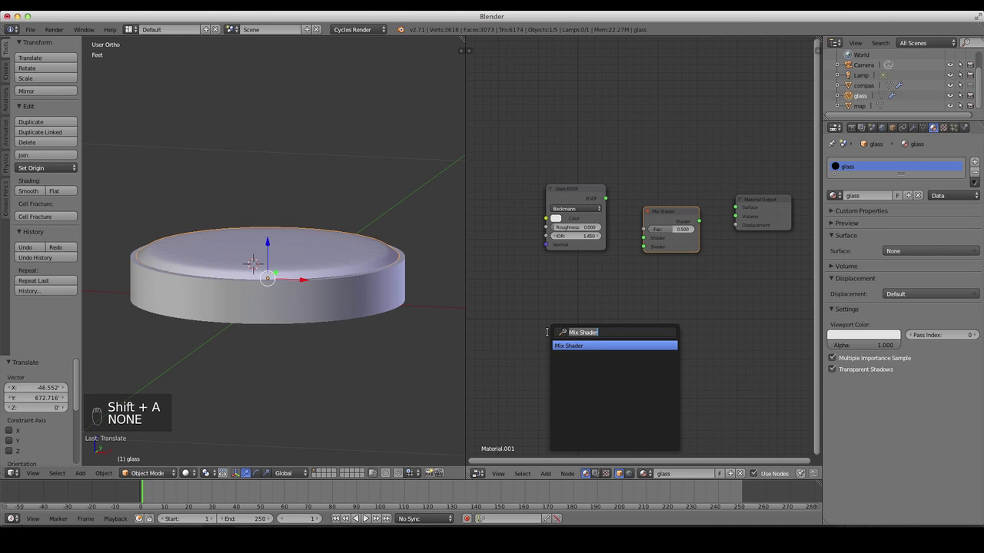
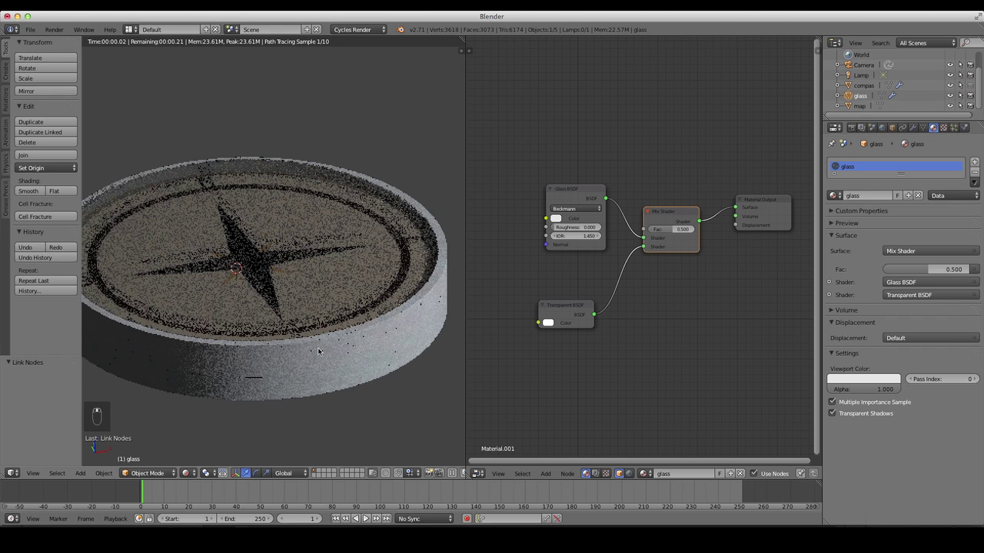
{"action": "left_click_drag", "start_coordinate": [321, 351], "coordinate": [296, 323]}
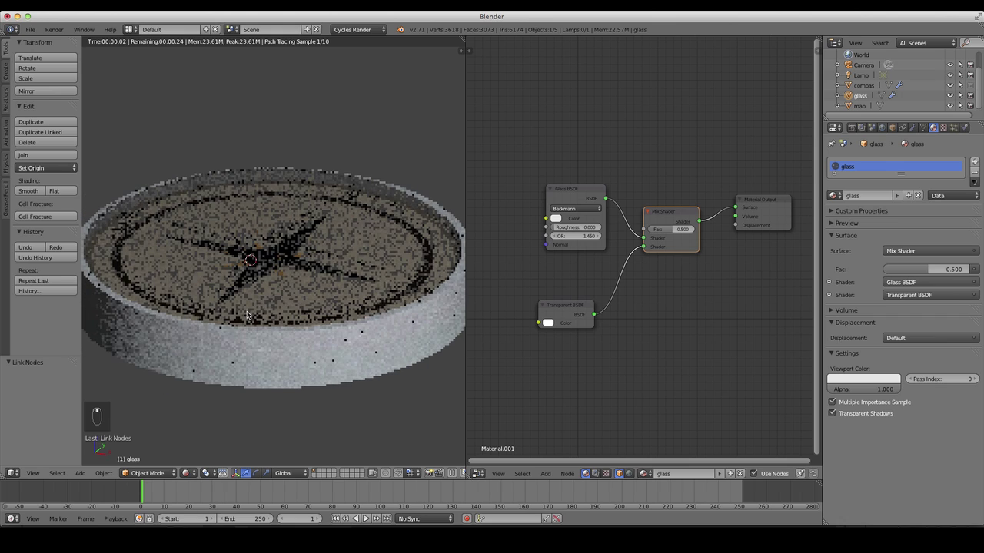
{"action": "middle_click", "coordinate": [273, 337]}
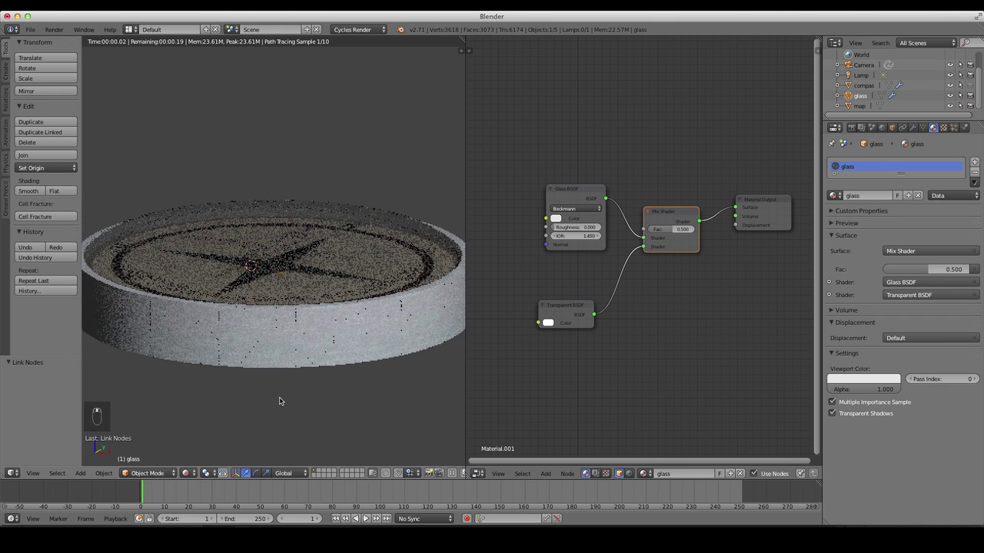
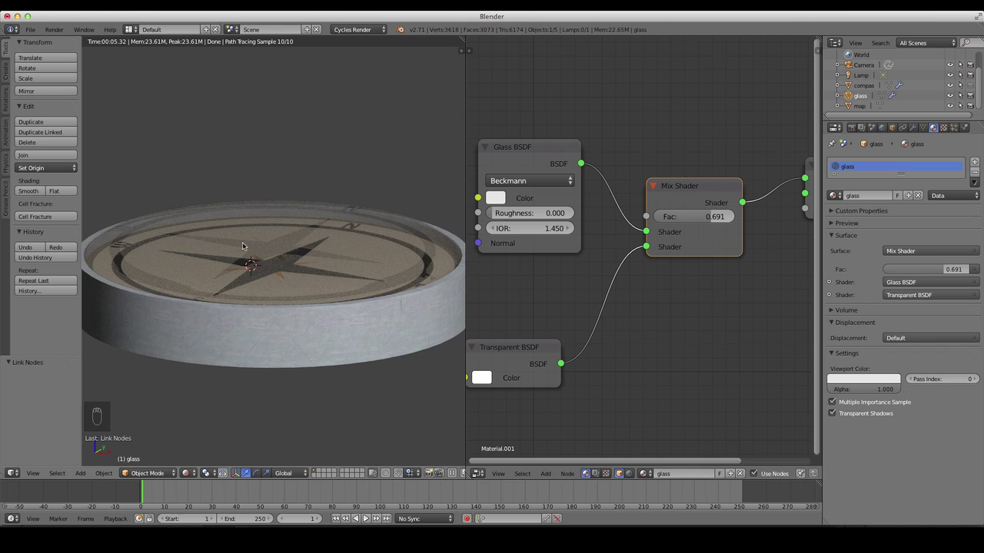
- Raise the glass material's Mix Shader factor to 0.809 and return the viewport to Solid shading
{"action": "left_click_drag", "start_coordinate": [276, 276], "coordinate": [282, 308]}
{"action": "key", "text": "7"}
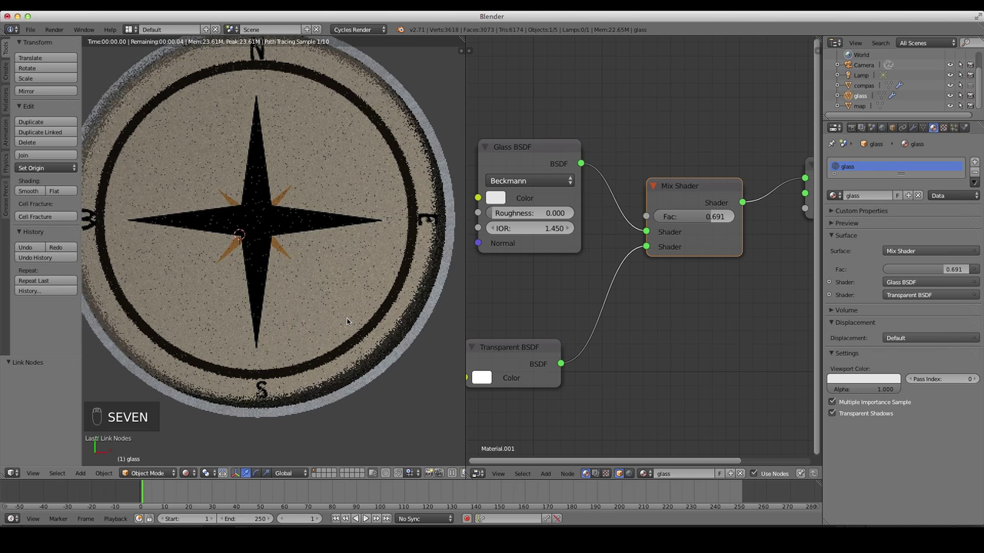
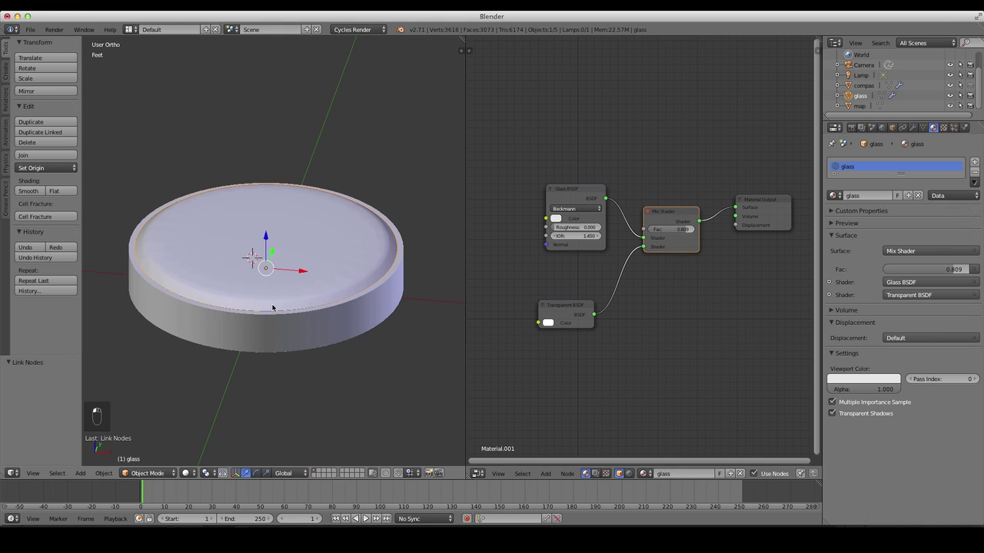
- Add a new cylinder beside the compass and rotate it 90° on X to lie on its side
{"action": "key", "text": "h"}
{"action": "key", "text": "1"}
{"action": "key", "text": "KP_7"}
{"action": "key", "text": "KP_1"}
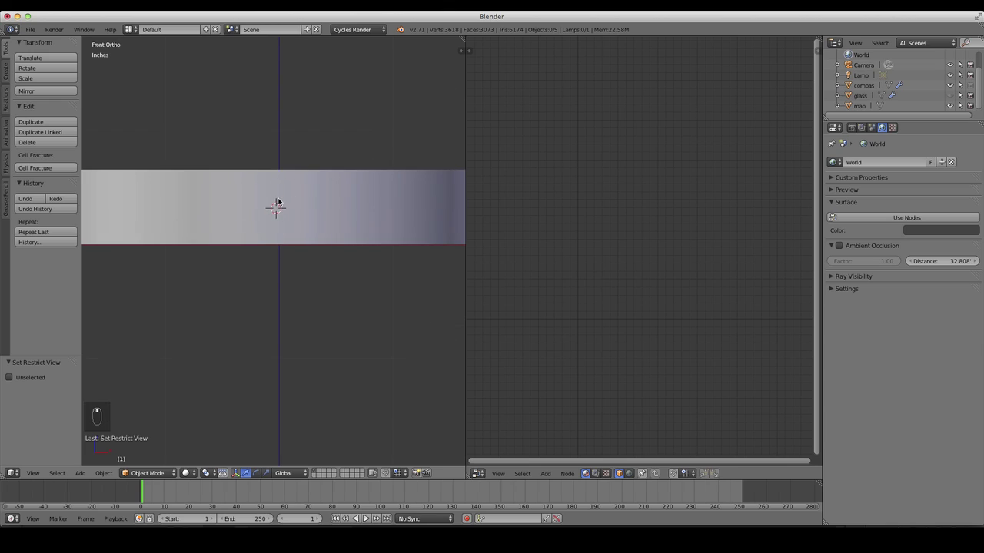
{"action": "key", "text": "shift+a"}
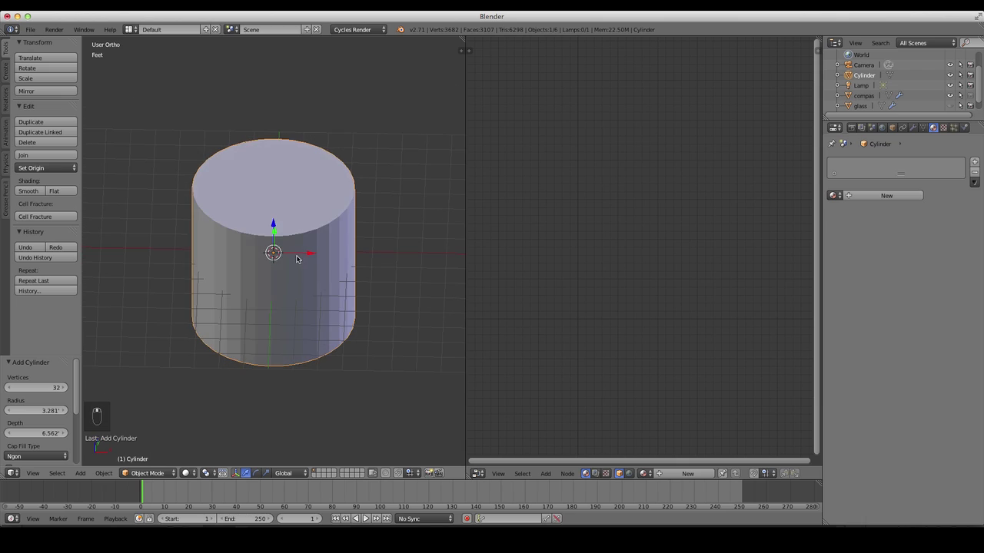
{"action": "key", "text": "KP_1"}
{"action": "key", "text": "r"}
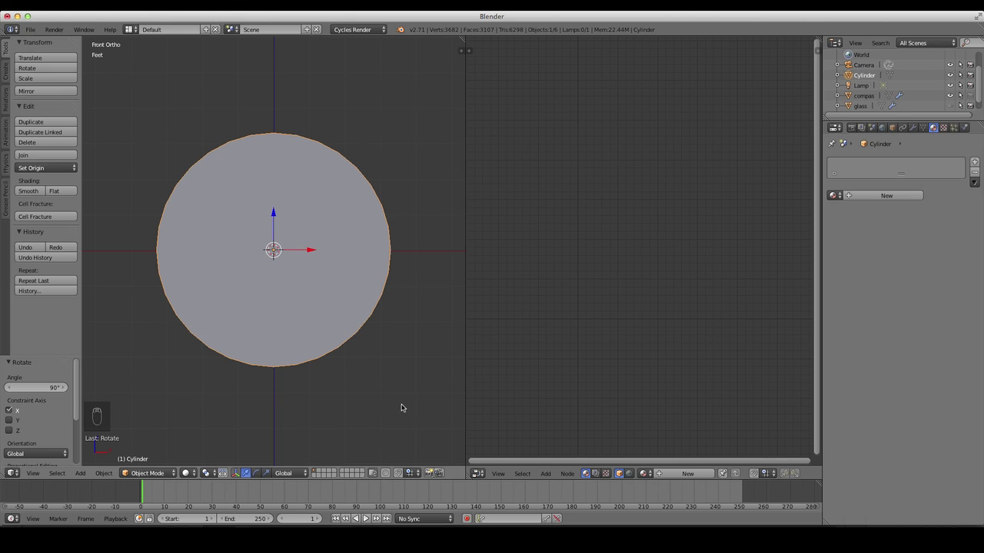
- Scale the cylinder down to a small stem and move it along X to the case's rim
{"action": "key", "text": "s"}
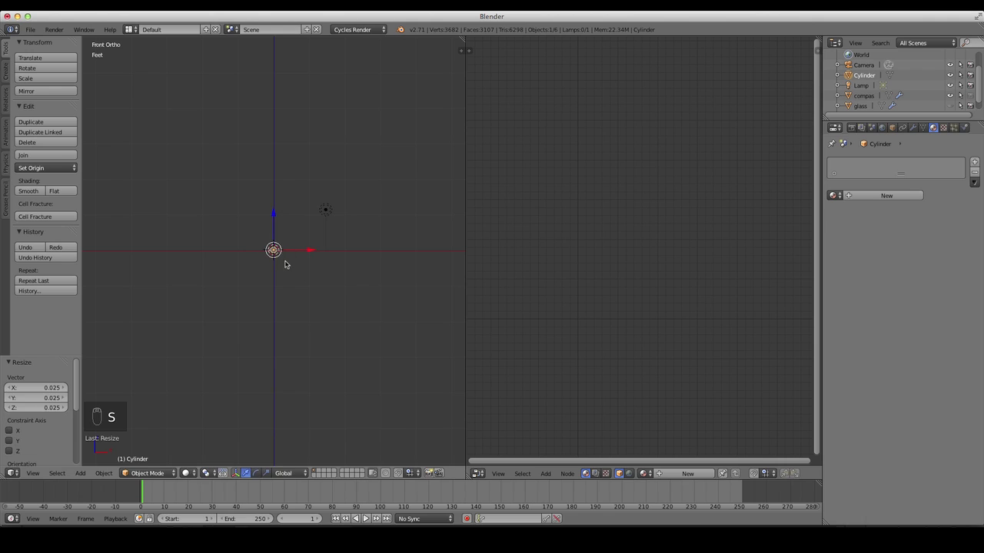
{"action": "key", "text": "s"}
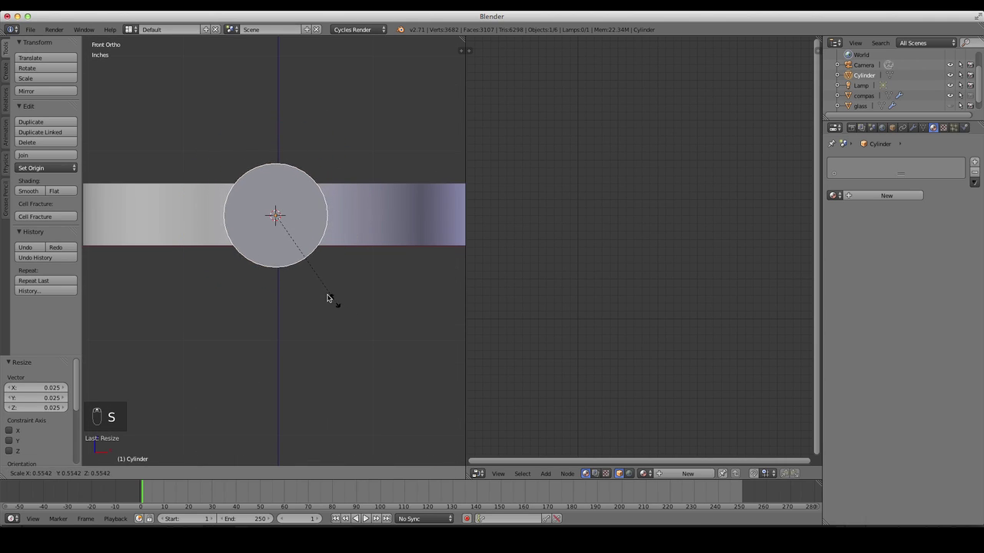
{"action": "left_click", "coordinate": [298, 242]}
{"action": "key", "text": "7"}
{"action": "key", "text": "s"}
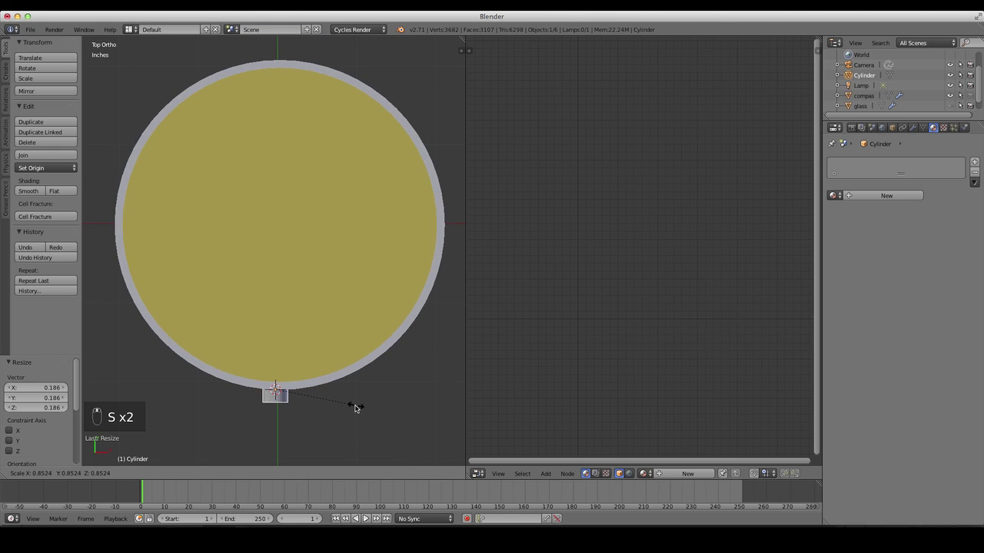
{"action": "left_click_drag", "start_coordinate": [357, 404], "coordinate": [377, 384]}
{"action": "key", "text": "z"}
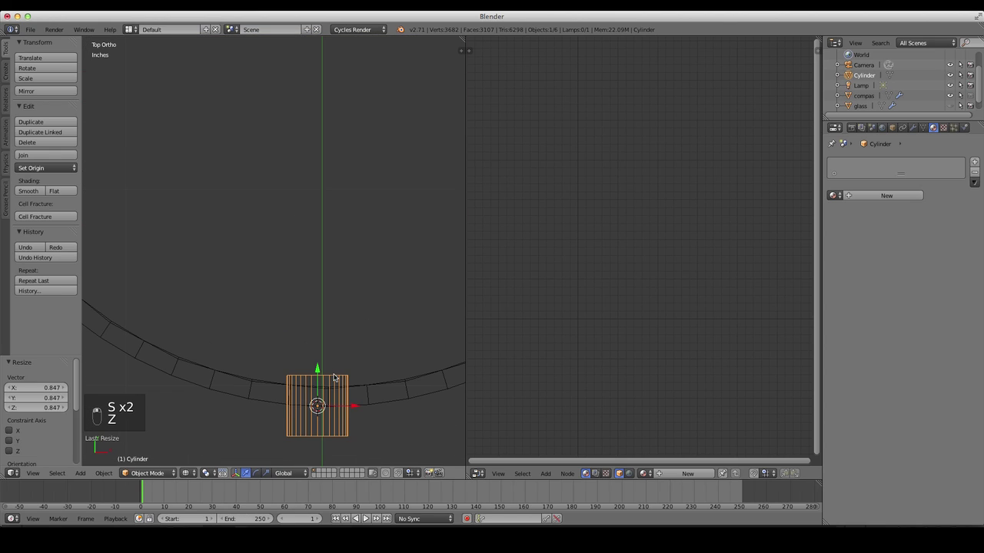
{"action": "left_click", "coordinate": [321, 385]}
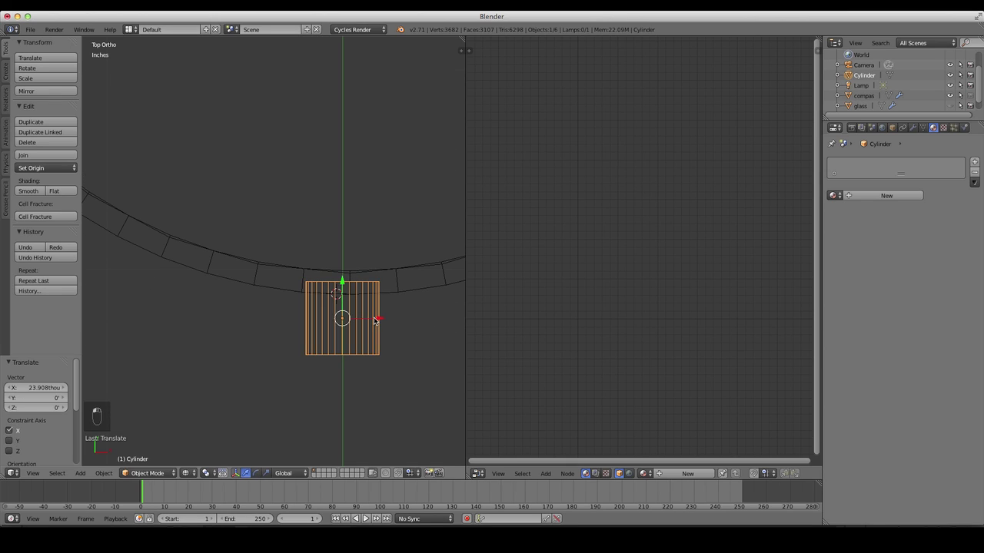
{"action": "key", "text": "1"}
- In Edit Mode extrude the cylinder's outer end face outward and resize it into a short stem
{"action": "key", "text": "Tab"}
{"action": "key", "text": "a"}
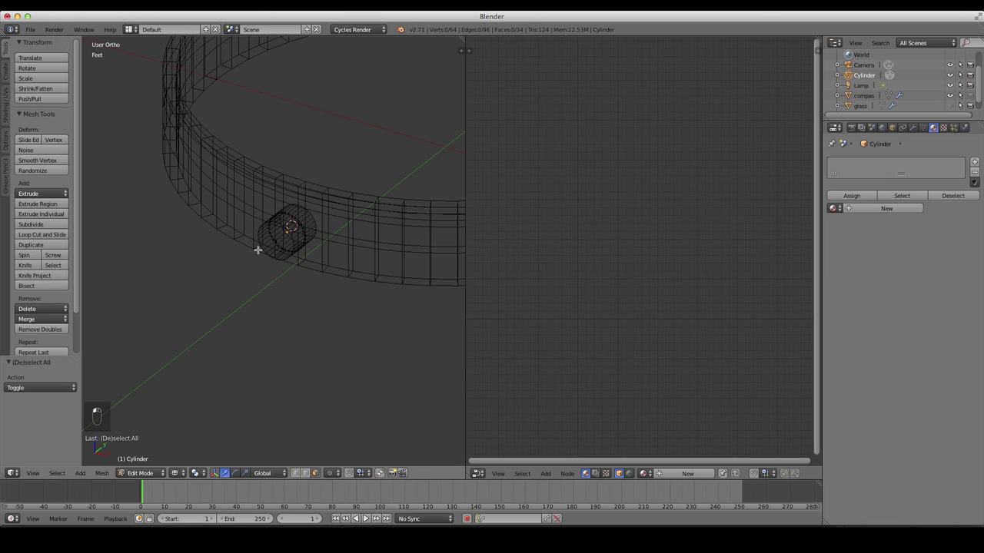
{"action": "key", "text": "z"}
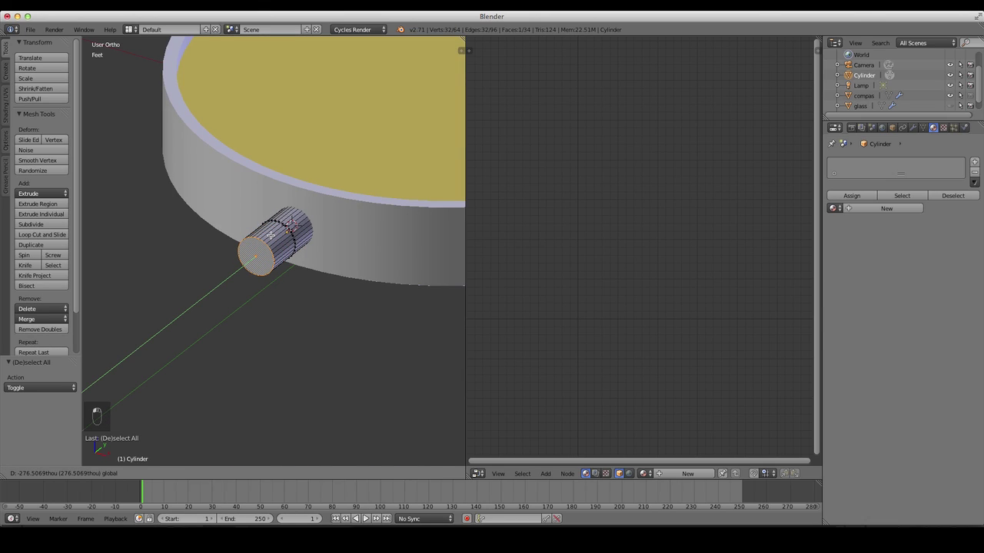
{"action": "key", "text": "a"}
{"action": "key", "text": "a"}
{"action": "key", "text": "s"}
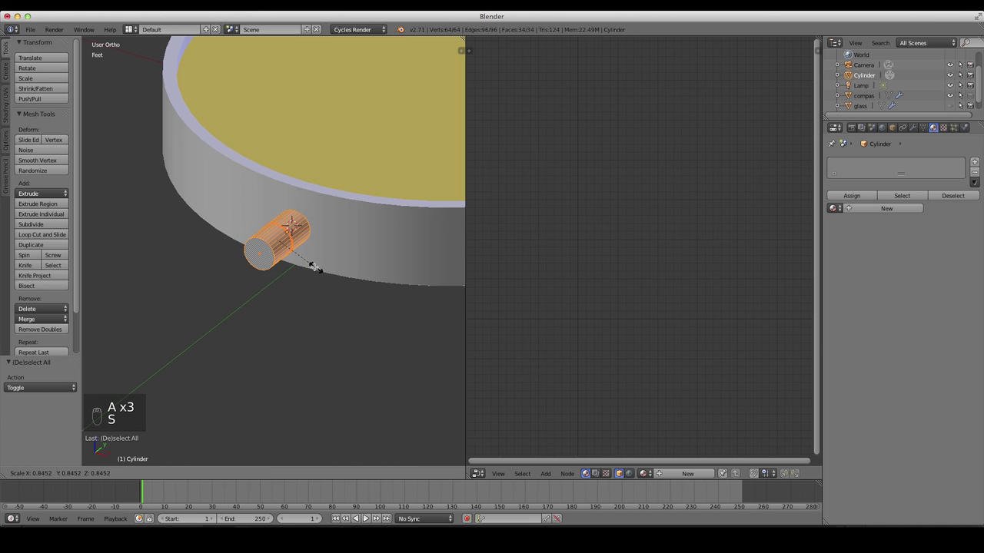
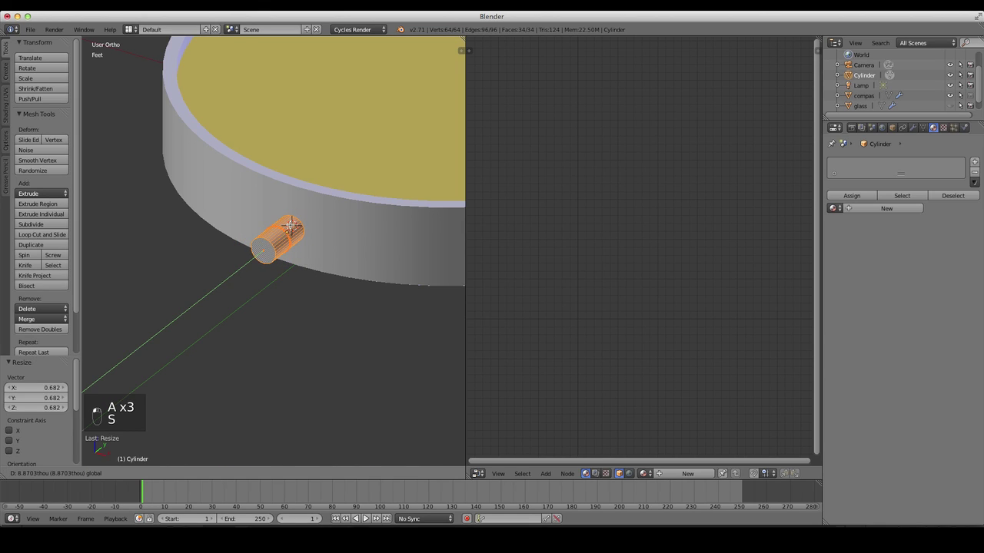
{"action": "key", "text": "Tab"}
{"action": "key", "text": "1"}
{"action": "key", "text": "a"}
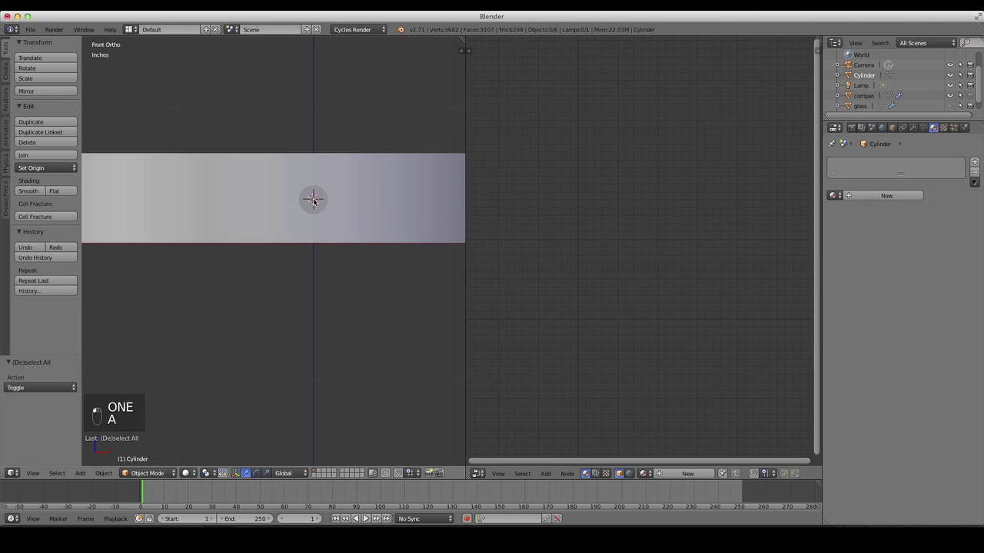
- Add a torus, scale it down and move it along Y to the end of the stem
{"action": "key", "text": "shift+a"}
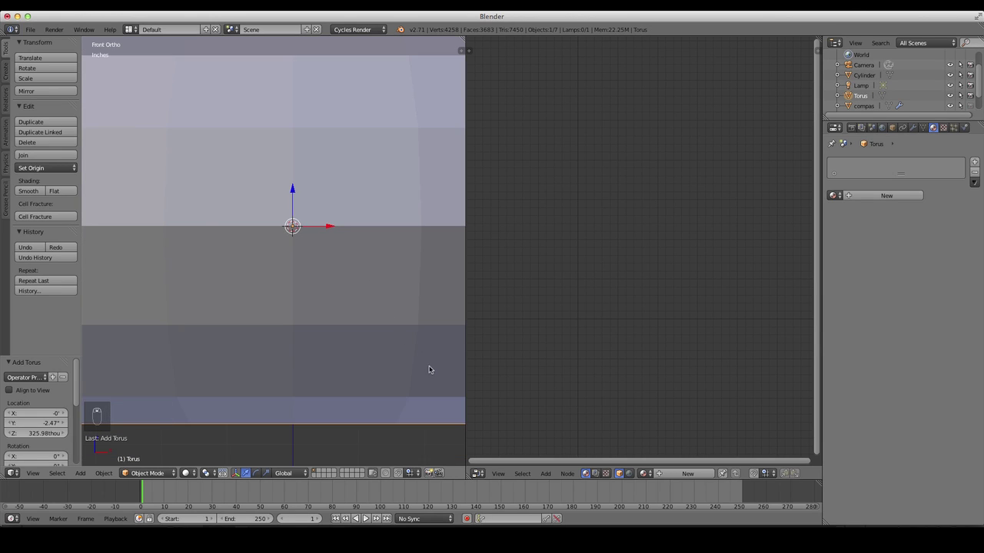
{"action": "key", "text": "s"}
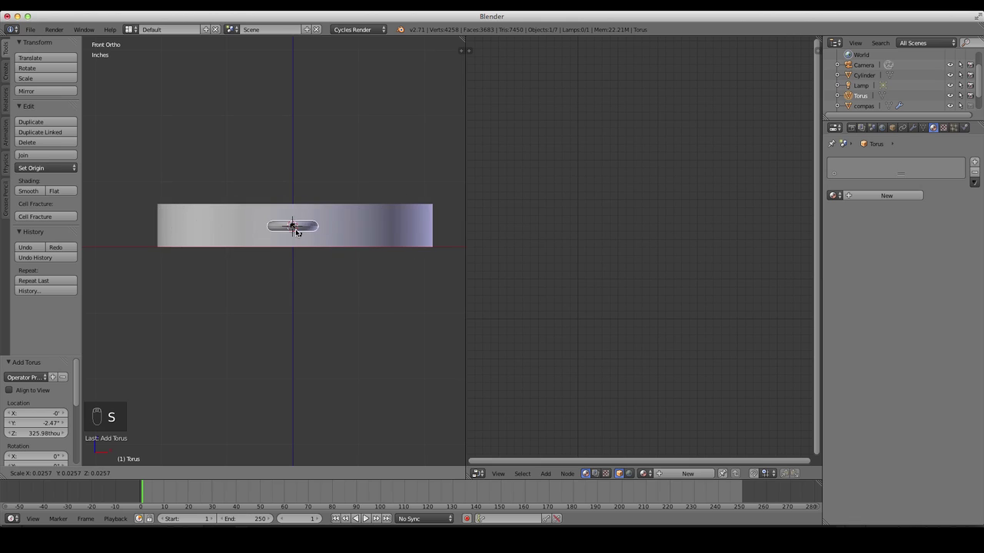
{"action": "left_click", "coordinate": [298, 228]}
{"action": "key", "text": "7"}
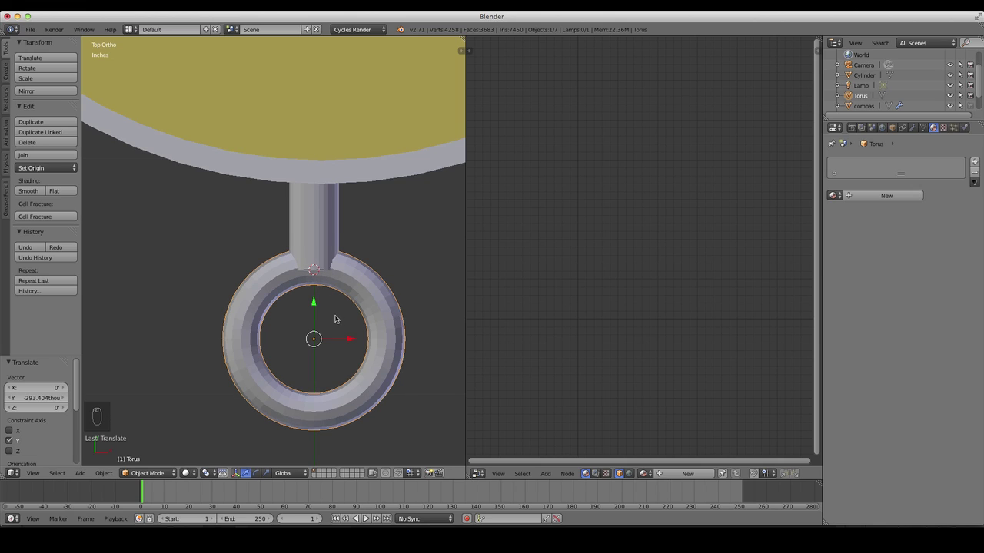
- In Edit Mode resize the torus ring and flatten it along X into a hanging loop
{"action": "key", "text": "Tab"}
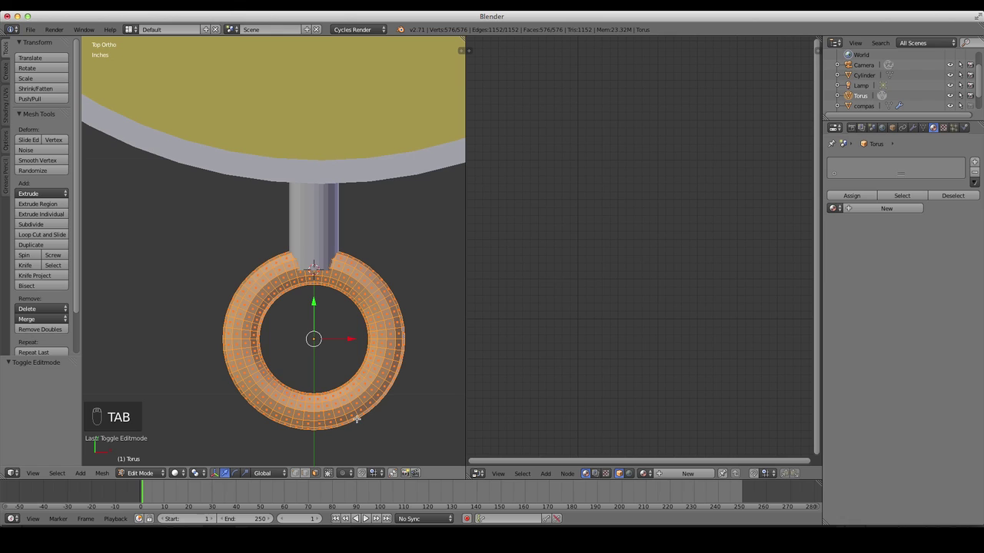
{"action": "key", "text": "s"}
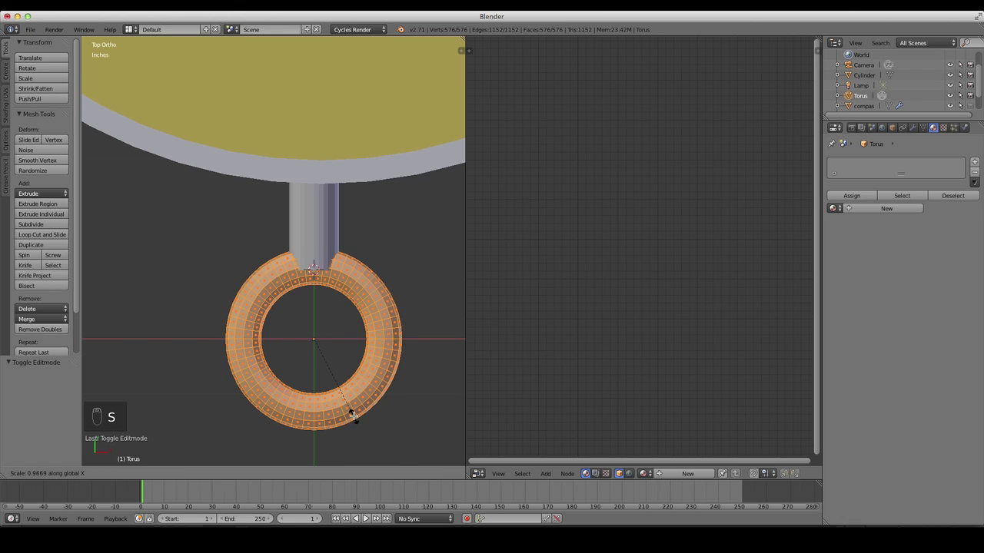
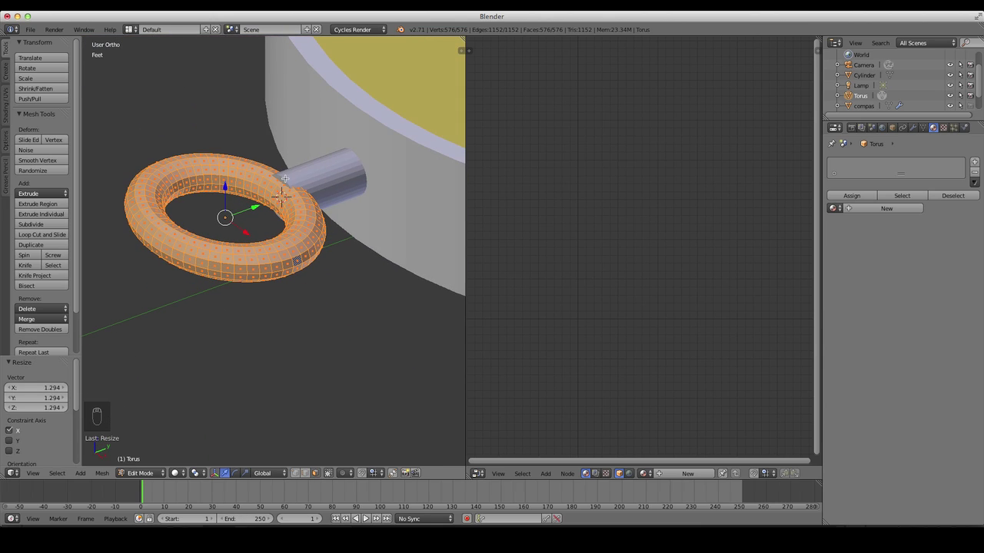
{"action": "key", "text": "s"}
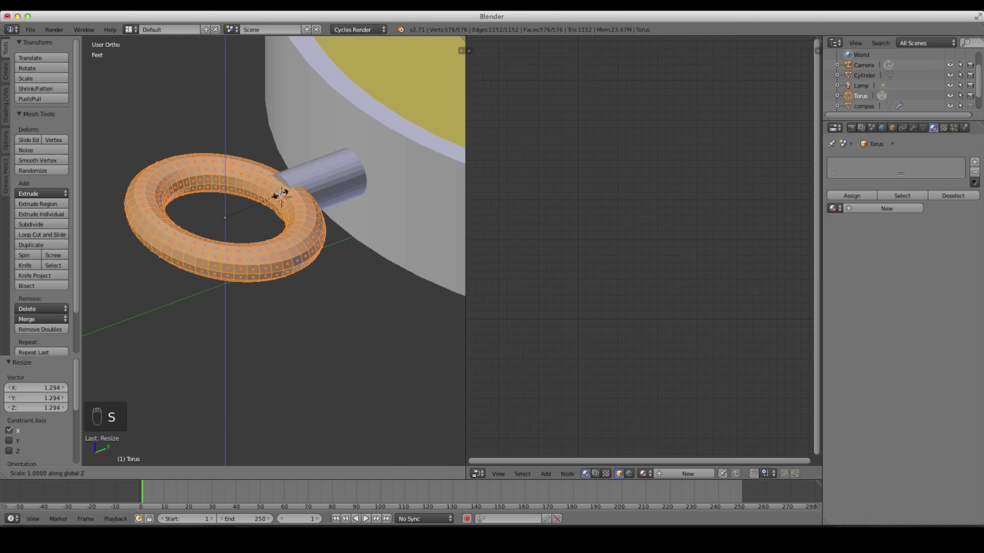
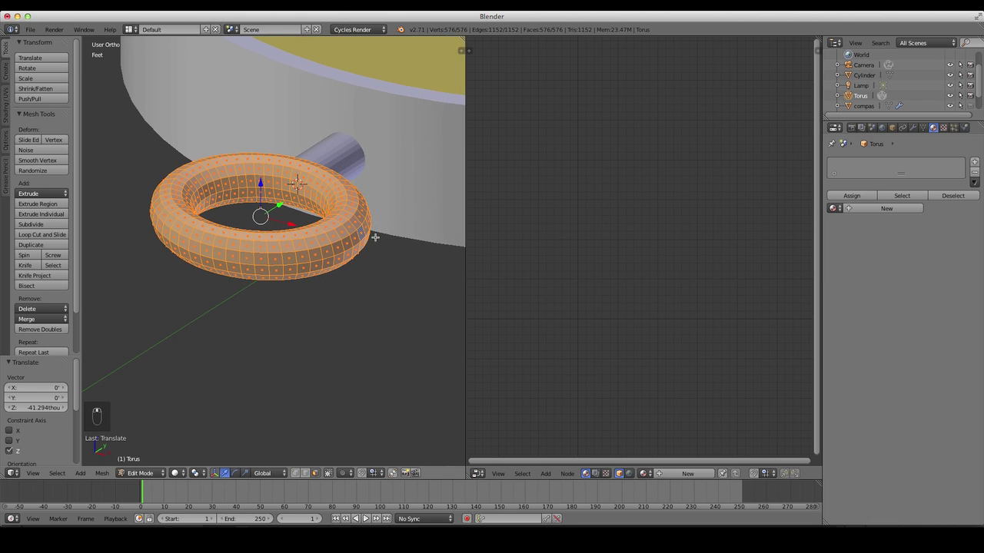
{"action": "key", "text": "Tab"}
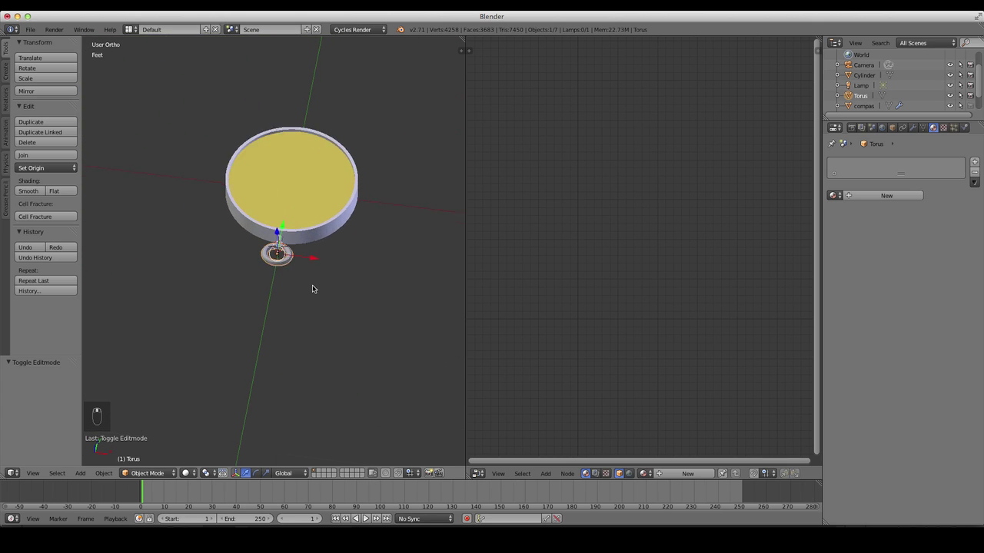
- Shrink the ring loop to suit the stem and give it smooth shading with an Edge Split modifier
{"action": "key", "text": "s"}
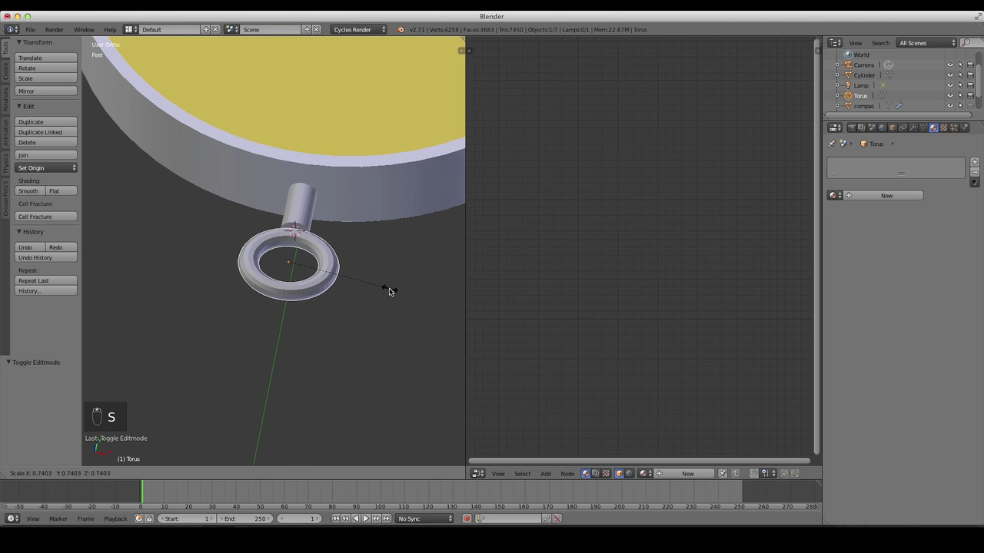
{"action": "left_click_drag", "start_coordinate": [383, 282], "coordinate": [356, 275]}
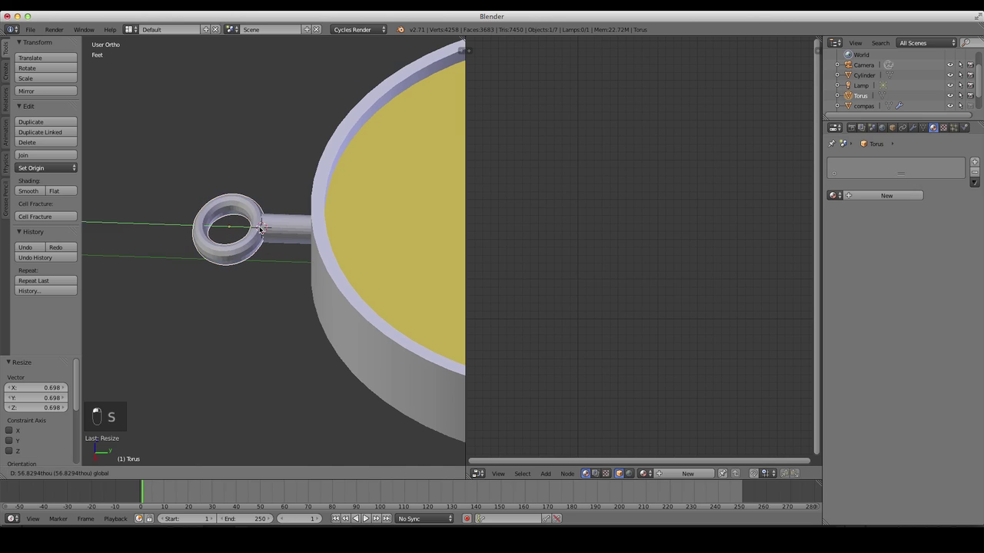
{"action": "left_click_drag", "start_coordinate": [275, 224], "coordinate": [340, 260]}
{"action": "key", "text": "s"}
{"action": "left_click", "coordinate": [325, 253]}
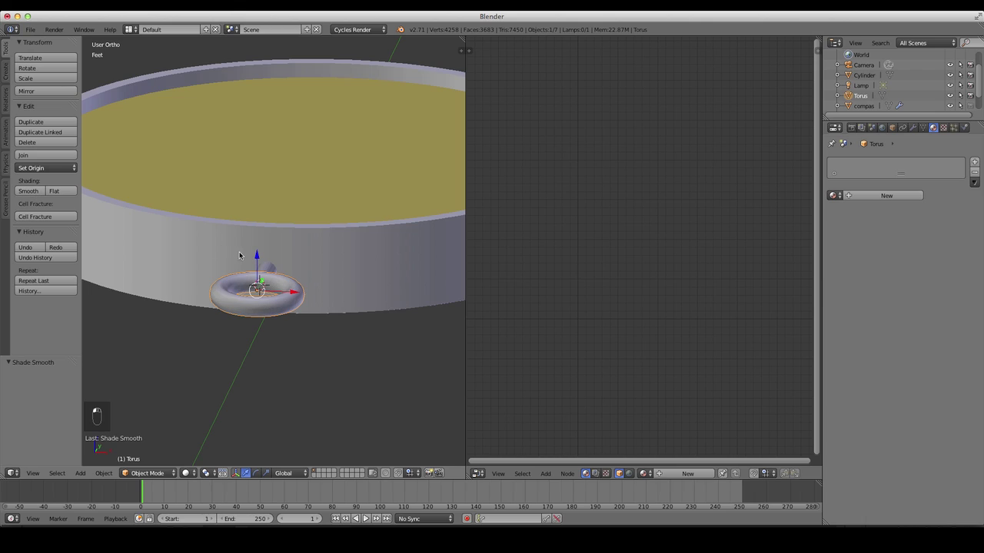
{"action": "left_click_drag", "start_coordinate": [31, 187], "coordinate": [790, 239]}
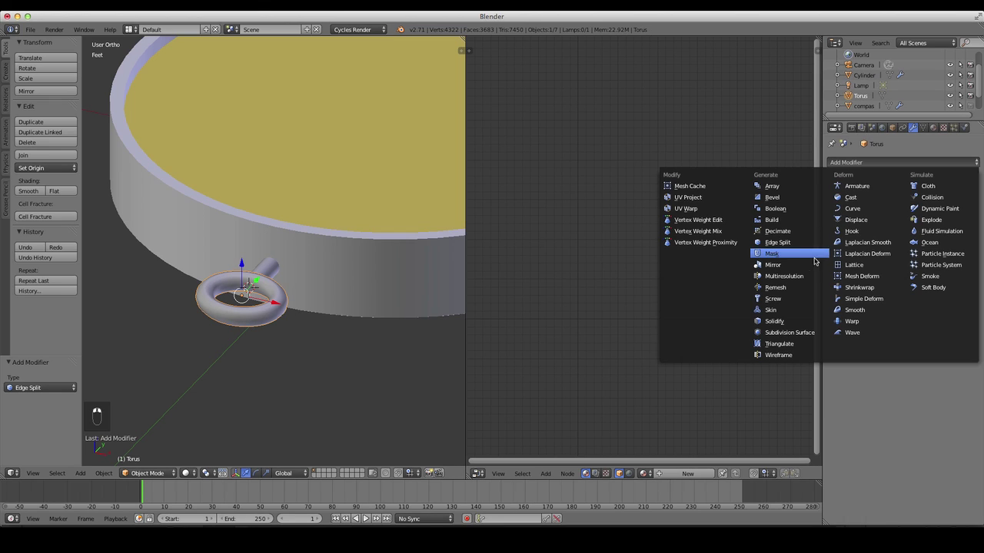
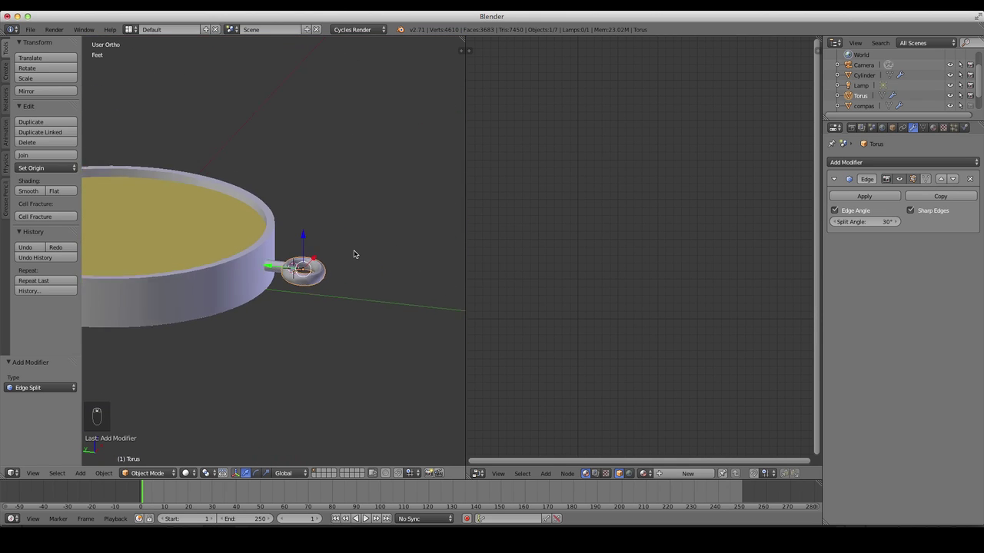
- Deselect everything and orbit the view around the compass to inspect it
{"action": "key", "text": "a"}
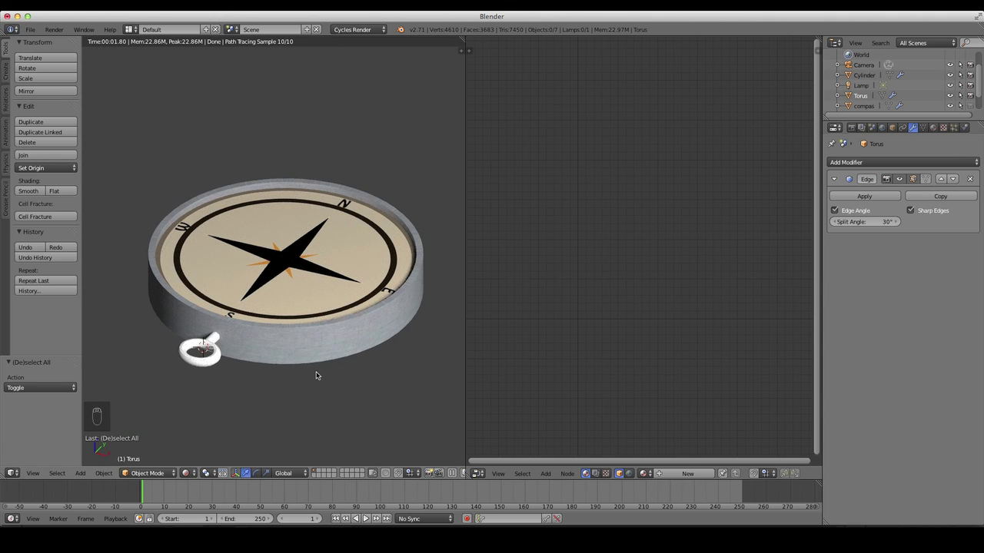
{"action": "left_click_drag", "start_coordinate": [168, 376], "coordinate": [190, 470]}
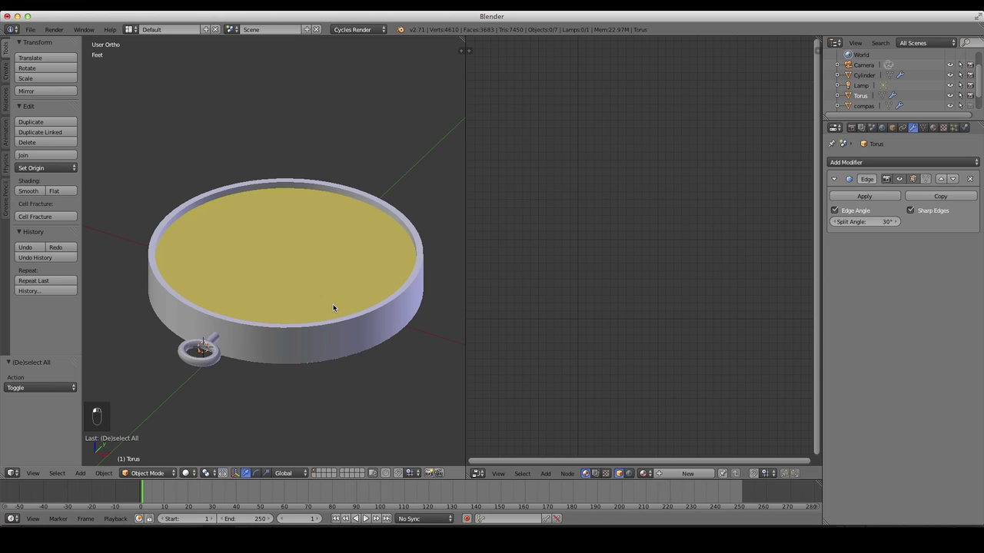
- Add a cylinder at the compass centre and scale it down to a small pivot pin
{"action": "key", "text": "KP_7"}
{"action": "key", "text": "z"}
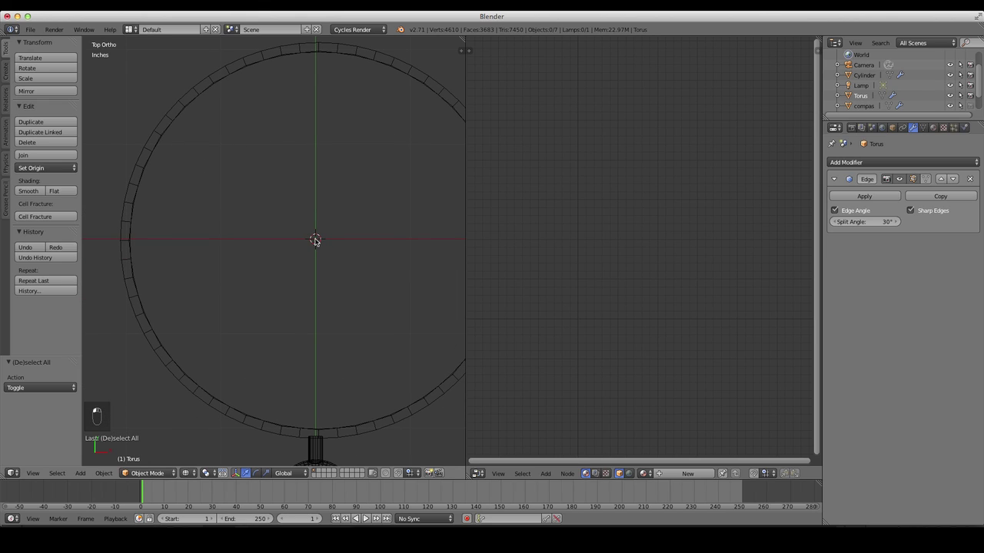
{"action": "key", "text": "shift+a"}
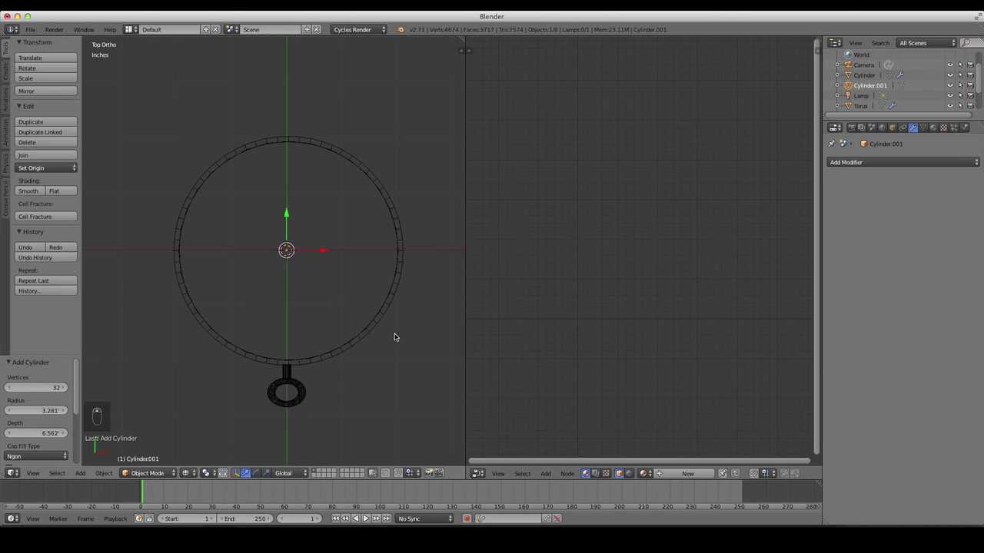
{"action": "key", "text": "s"}
{"action": "left_click", "coordinate": [327, 285]}
{"action": "key", "text": "KP_1"}
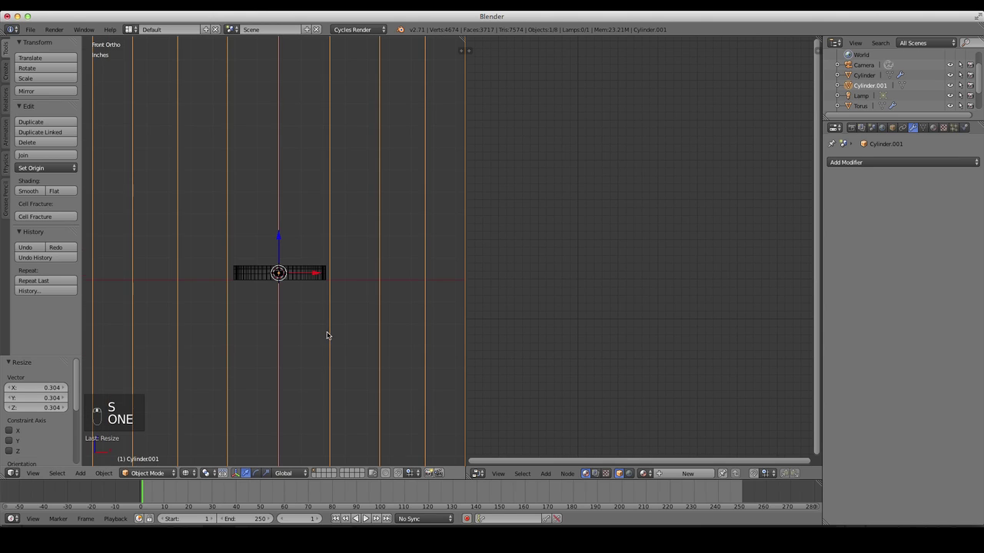
{"action": "key", "text": "s"}
{"action": "left_click", "coordinate": [286, 270]}
{"action": "left_click_drag", "start_coordinate": [284, 269], "coordinate": [292, 310]}
{"action": "key", "text": "s"}
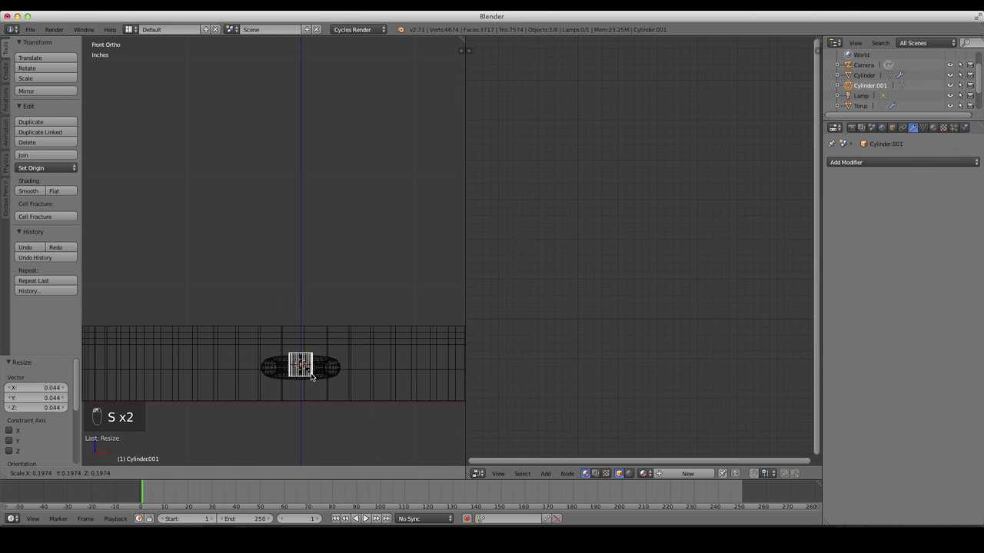
- Move the pin to the dial centre and raise its geometry in Edit Mode
{"action": "key", "text": "7"}
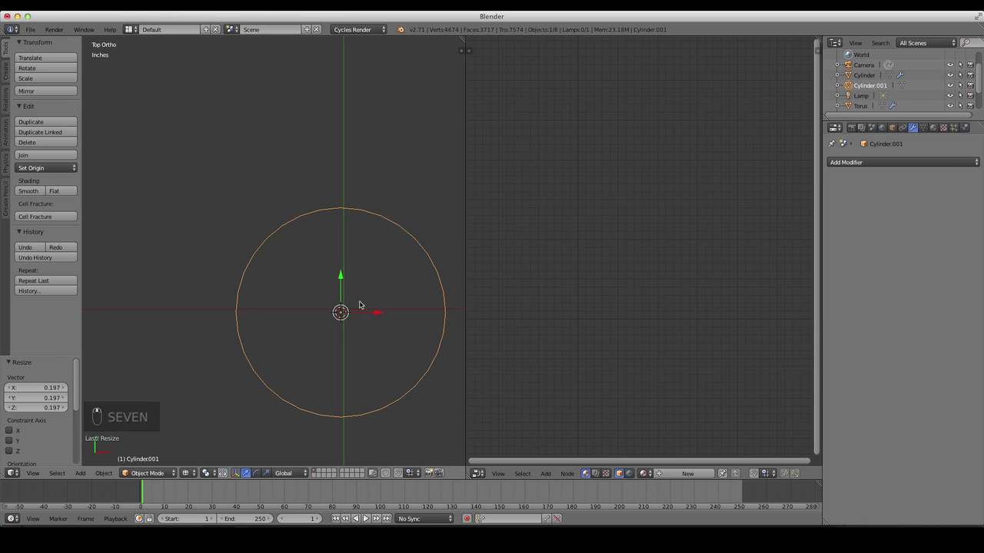
{"action": "left_click_drag", "start_coordinate": [376, 310], "coordinate": [370, 309]}
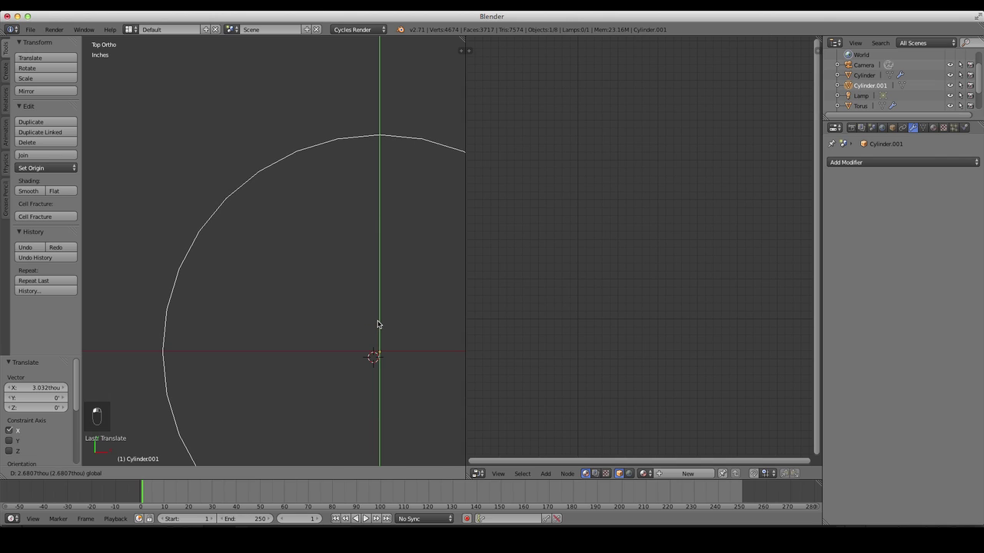
{"action": "key", "text": "1"}
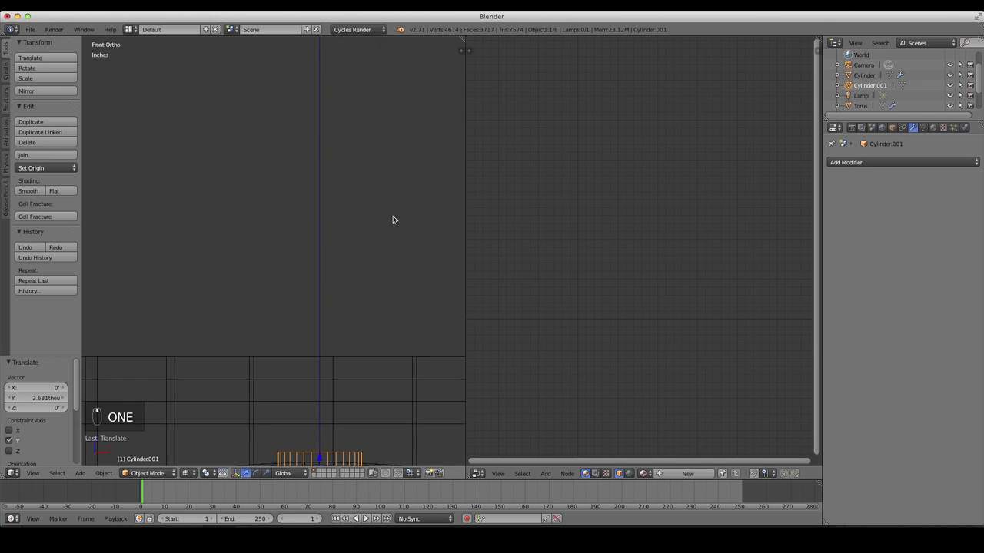
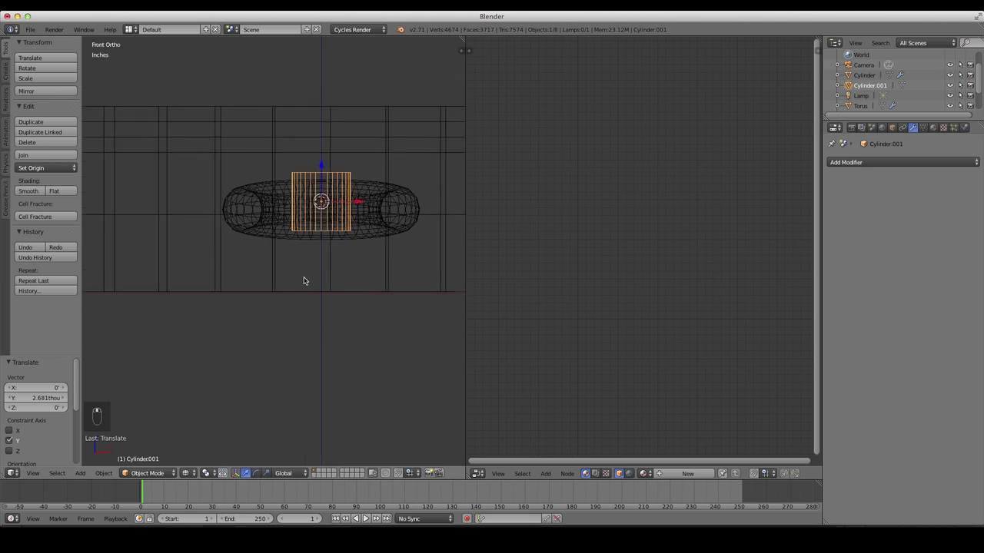
{"action": "key", "text": "Tab"}
{"action": "key", "text": "Tab"}
{"action": "key", "text": "Tab"}
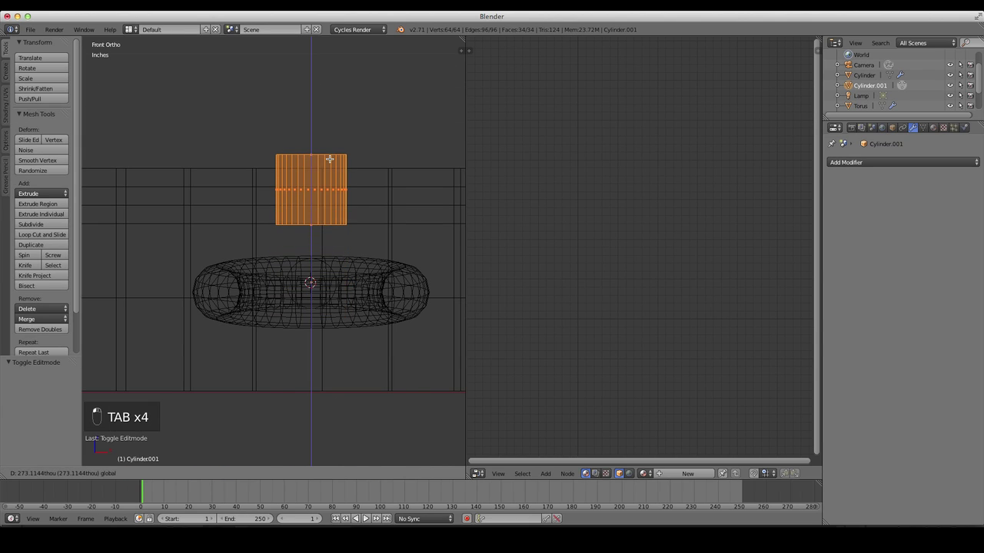
- Lower the pin onto the dial, return to Object Mode and add a new plane for the needle
{"action": "key", "text": "7"}
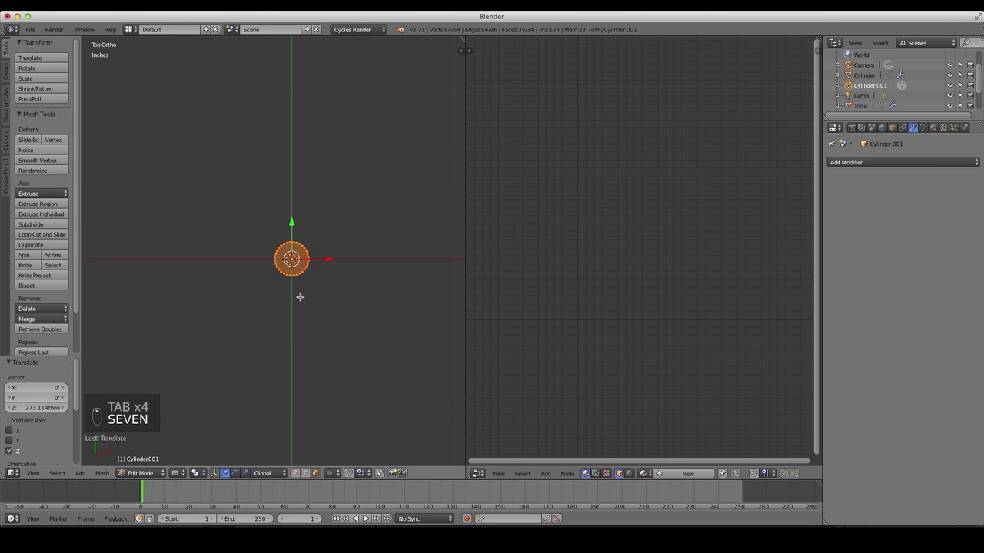
{"action": "key", "text": "1"}
{"action": "key", "text": "z"}
{"action": "key", "text": "s"}
{"action": "key", "text": "1"}
{"action": "key", "text": "z"}
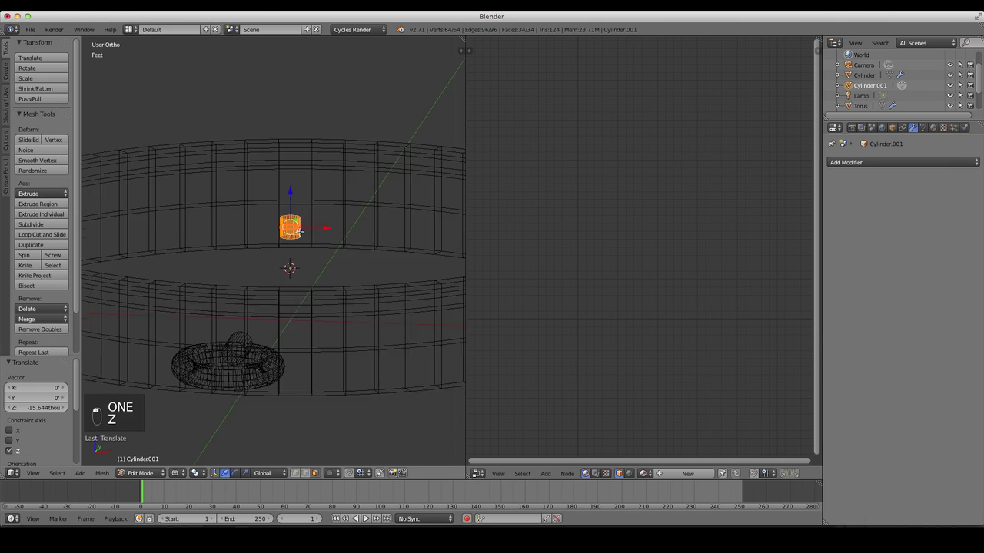
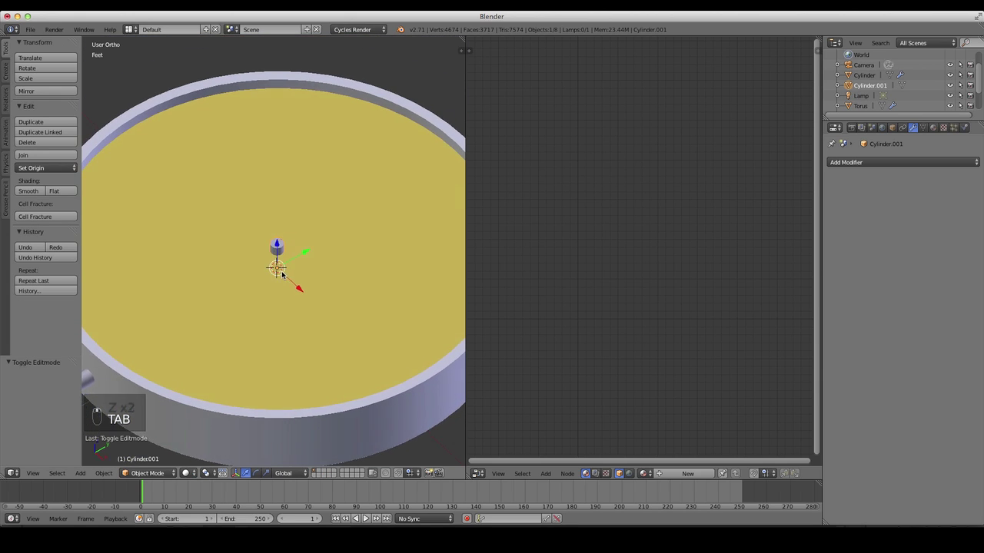
{"action": "key", "text": "7"}
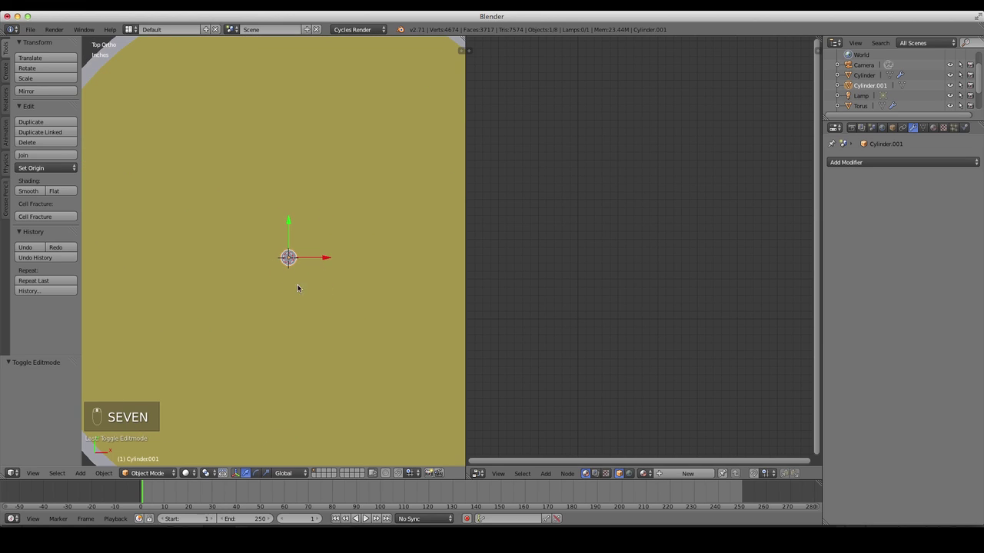
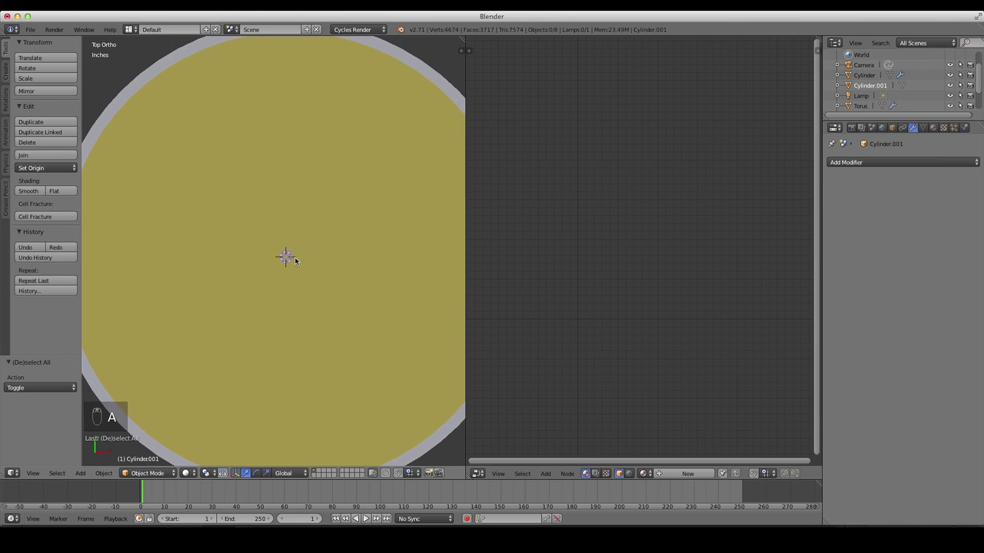
{"action": "key", "text": "shift+a"}
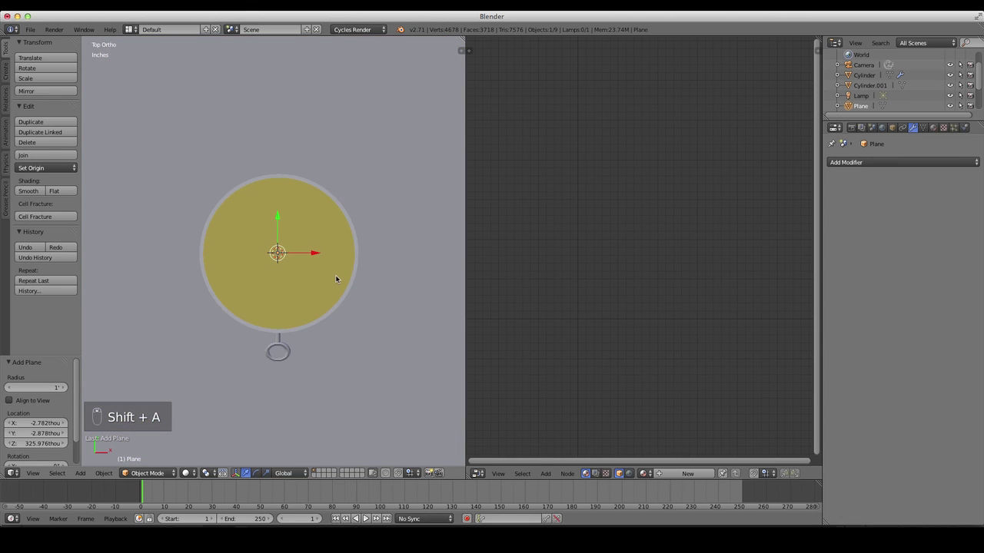
- Scale the plane to fit inside the dial and raise it along Z just above the dial
{"action": "key", "text": "s"}
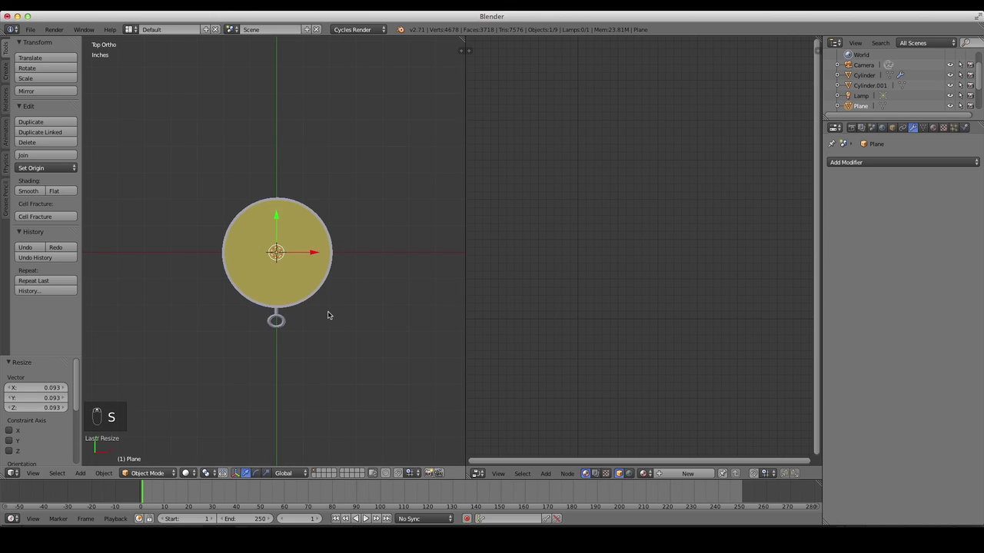
{"action": "key", "text": "1"}
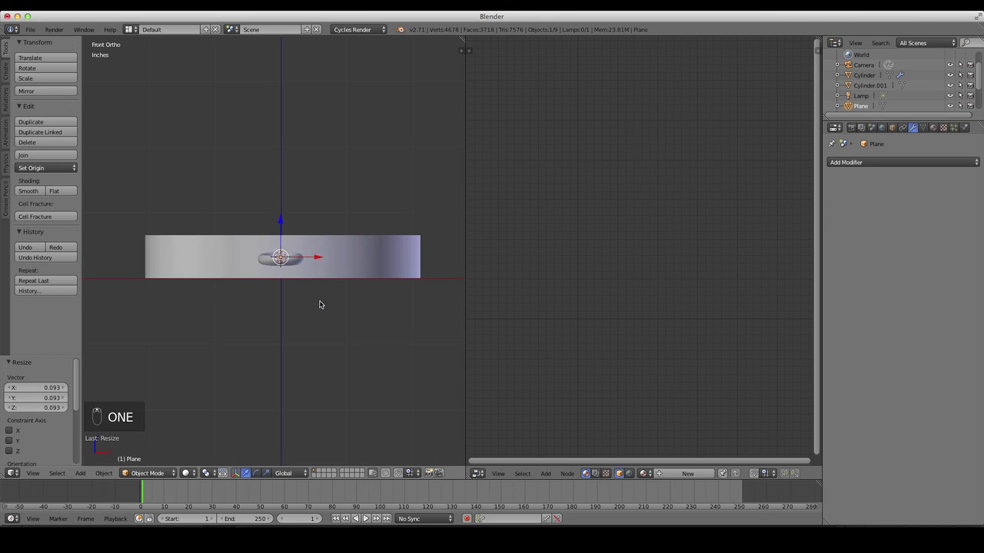
{"action": "key", "text": "z"}
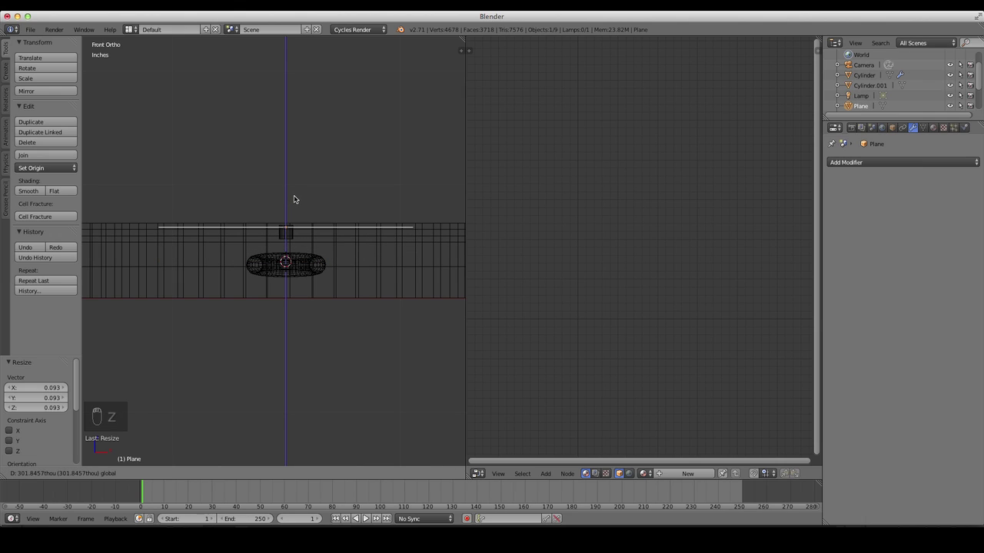
{"action": "key", "text": "KP_7"}
- In Edit Mode squeeze the plane into a narrow strip along X and add a loop cut across its middle
{"action": "key", "text": "Tab"}
{"action": "key", "text": "z"}
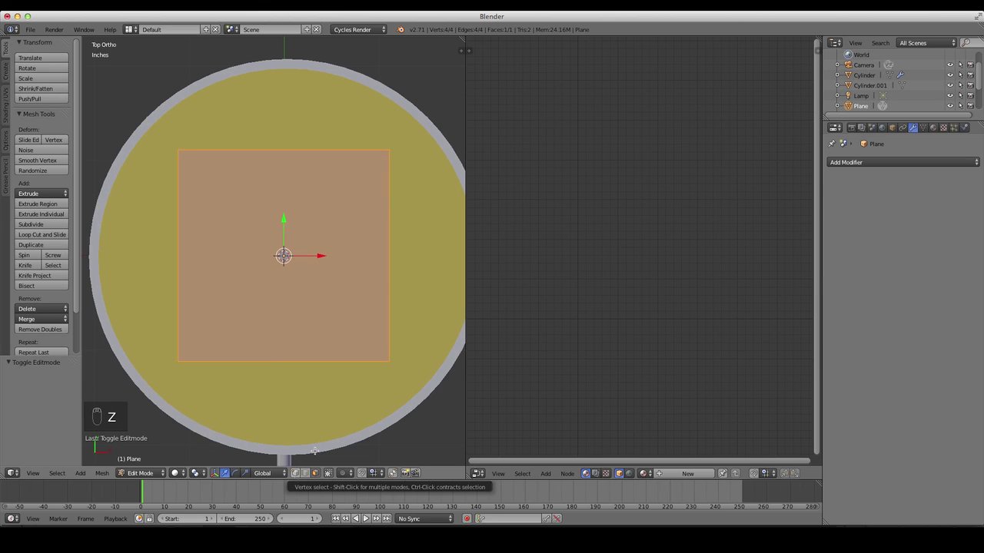
{"action": "key", "text": "s"}
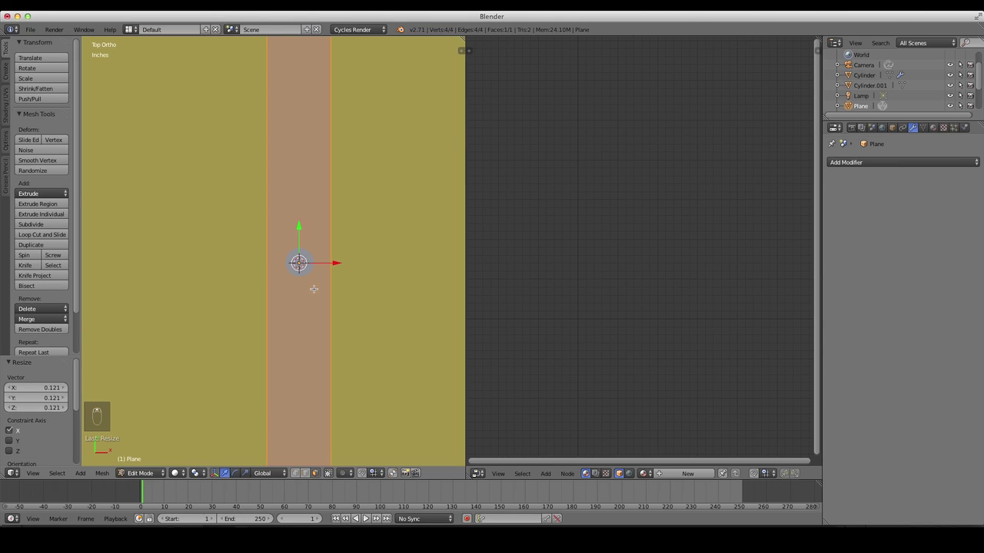
{"action": "key", "text": "ctrl+r"}
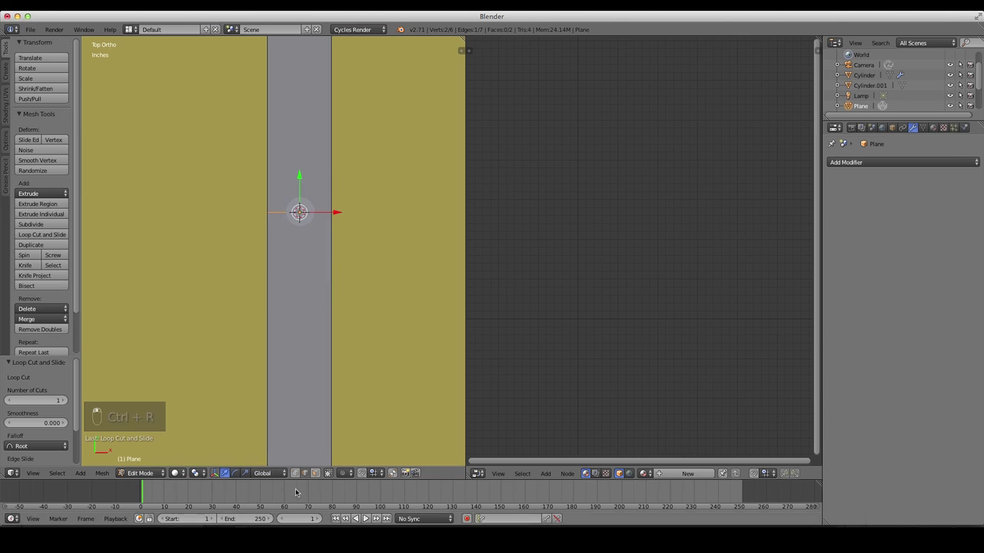
{"action": "key", "text": "x"}
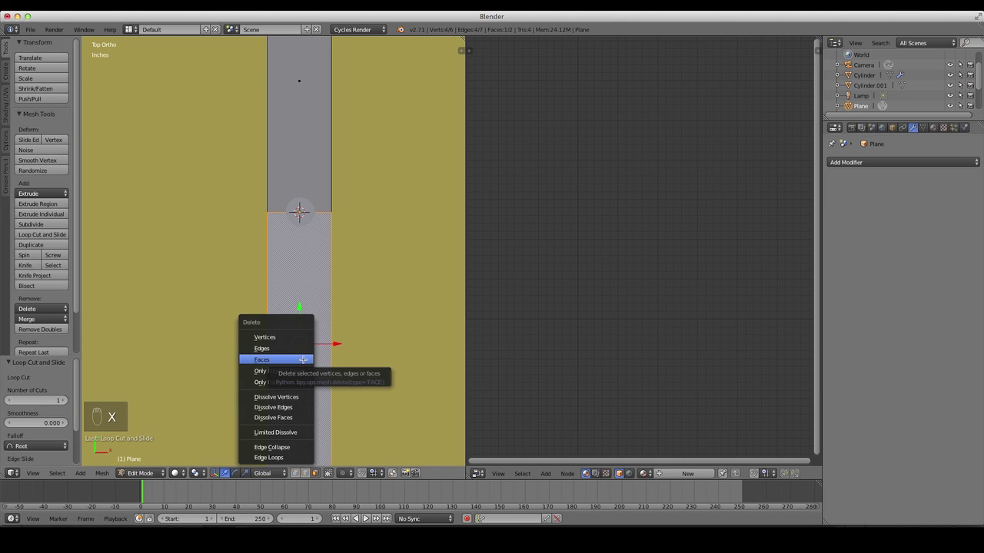
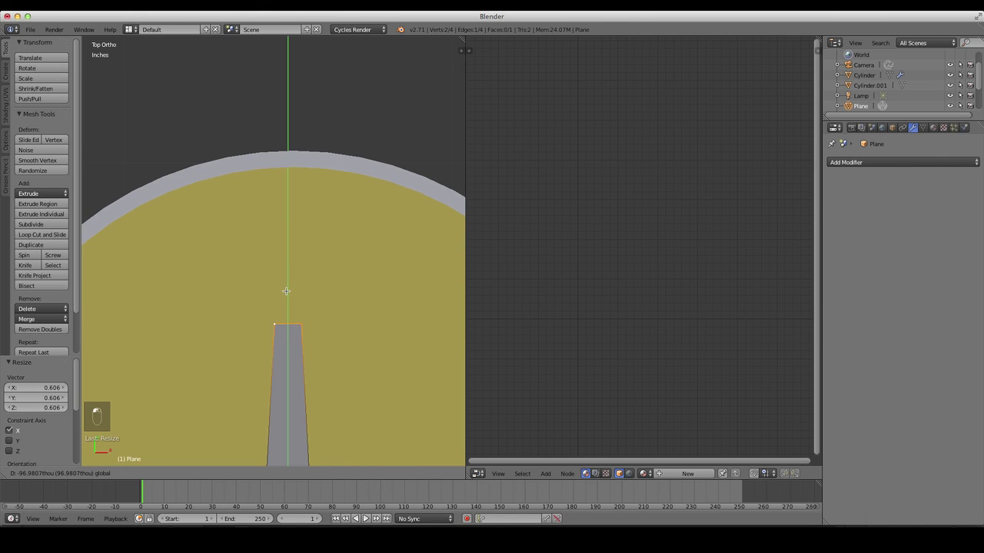
- Extrude and scale the strip's end into a tapered, pointed needle tip reaching toward the dial rim
{"action": "key", "text": "e"}
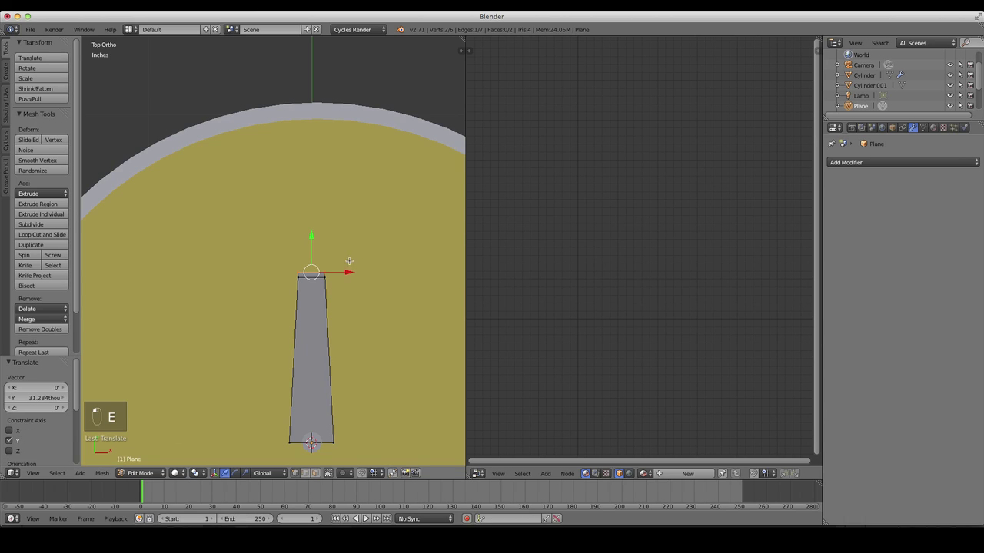
{"action": "key", "text": "s"}
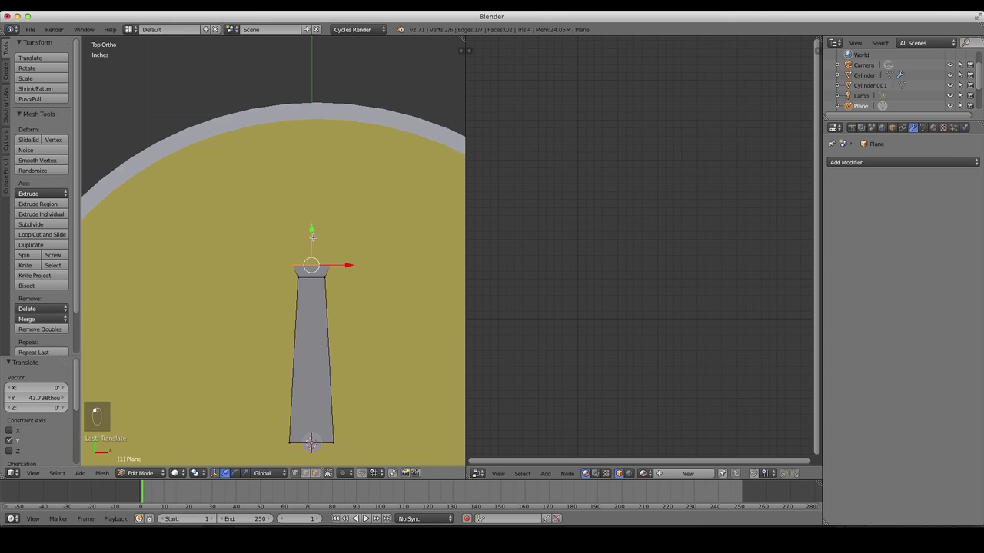
{"action": "key", "text": "e"}
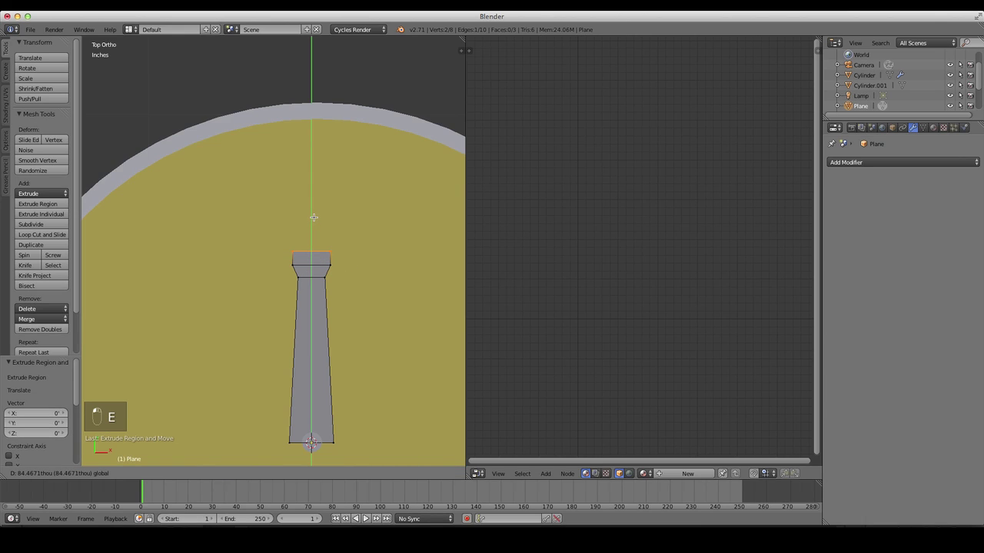
{"action": "key", "text": "s"}
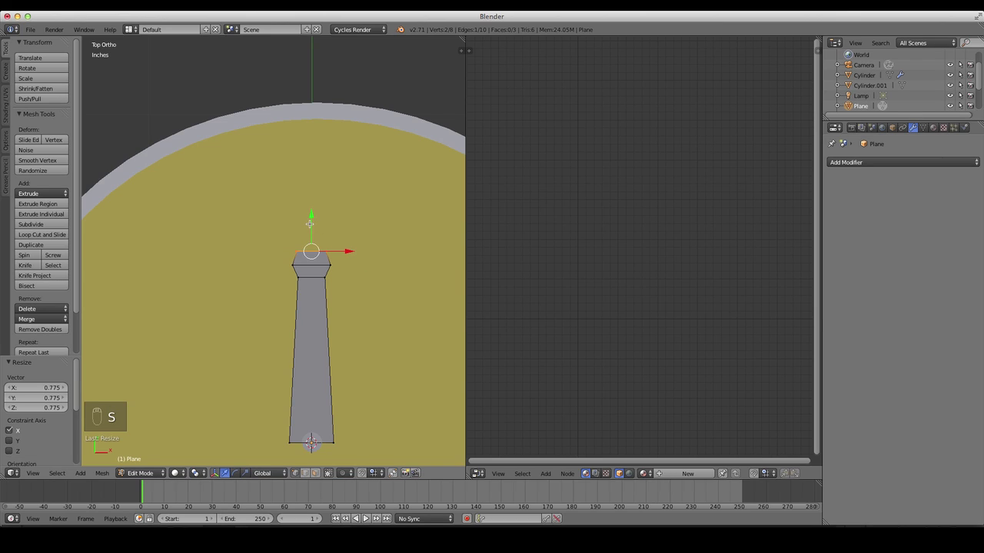
{"action": "key", "text": "e"}
{"action": "key", "text": "s"}
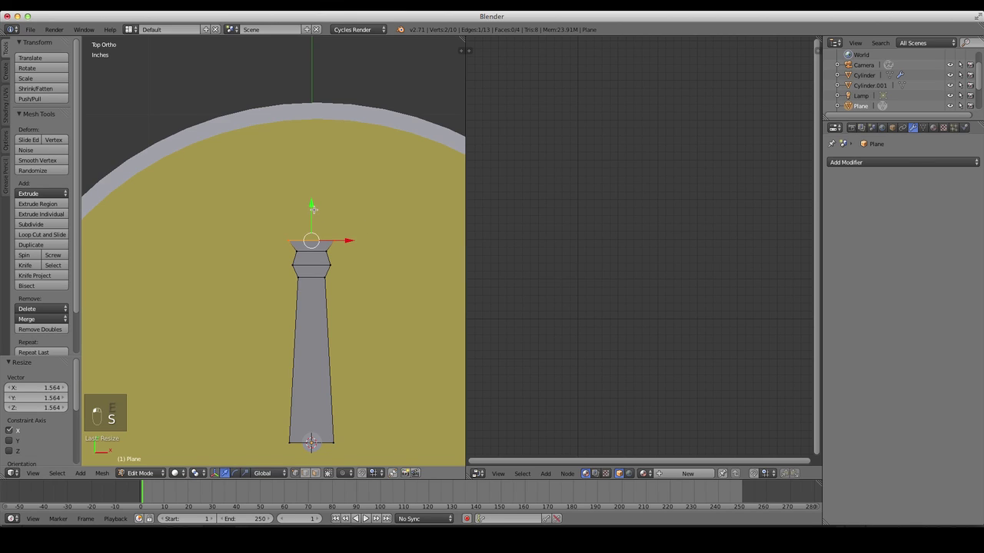
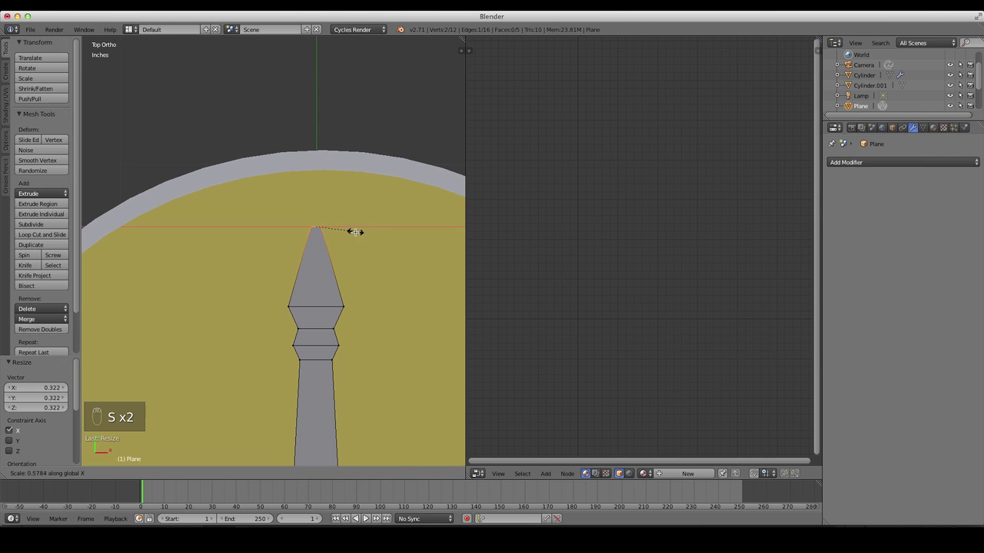
{"action": "key", "text": "Tab"}
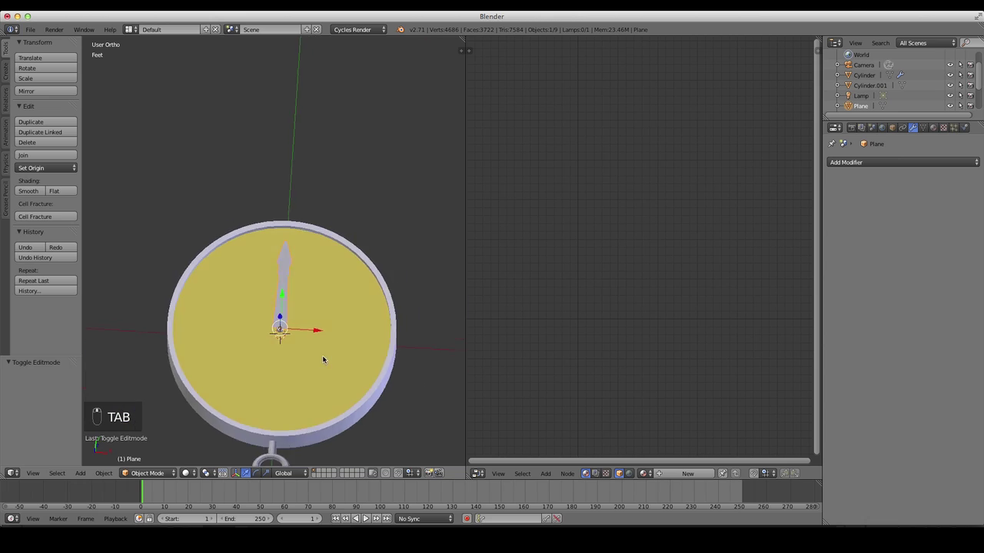
- Add a Mirror modifier on X with Merge to the needle and apply it from top view
{"action": "key", "text": "7"}
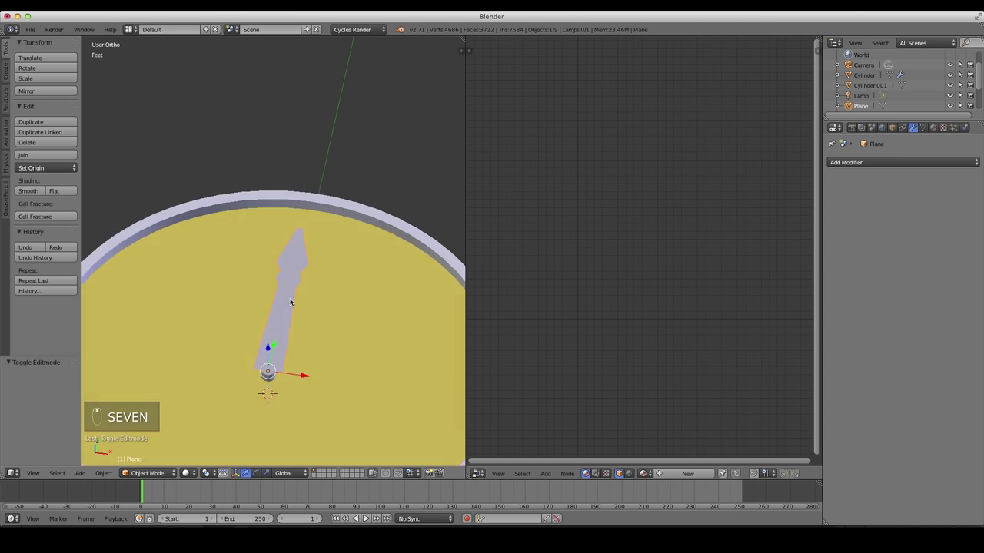
{"action": "key", "text": "7"}
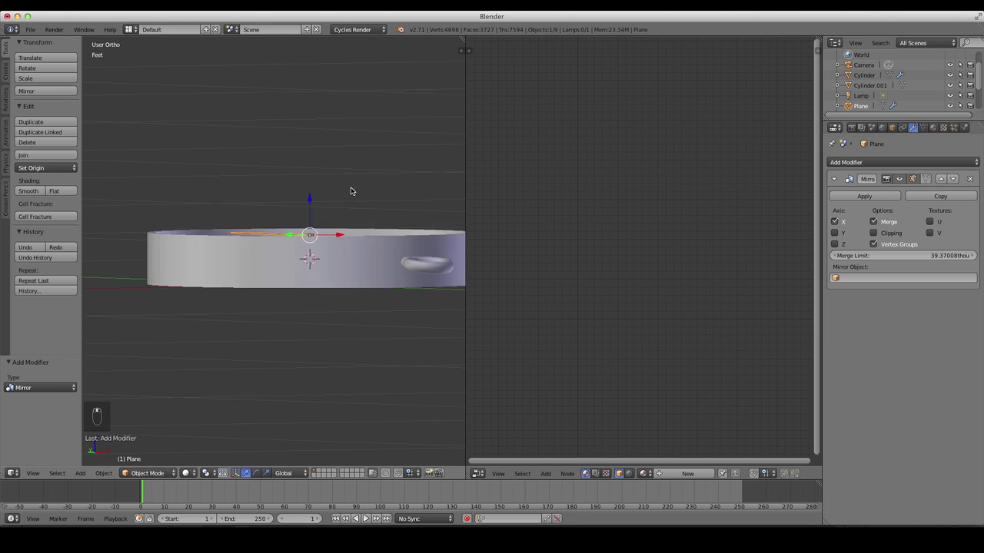
{"action": "key", "text": "KP_7"}
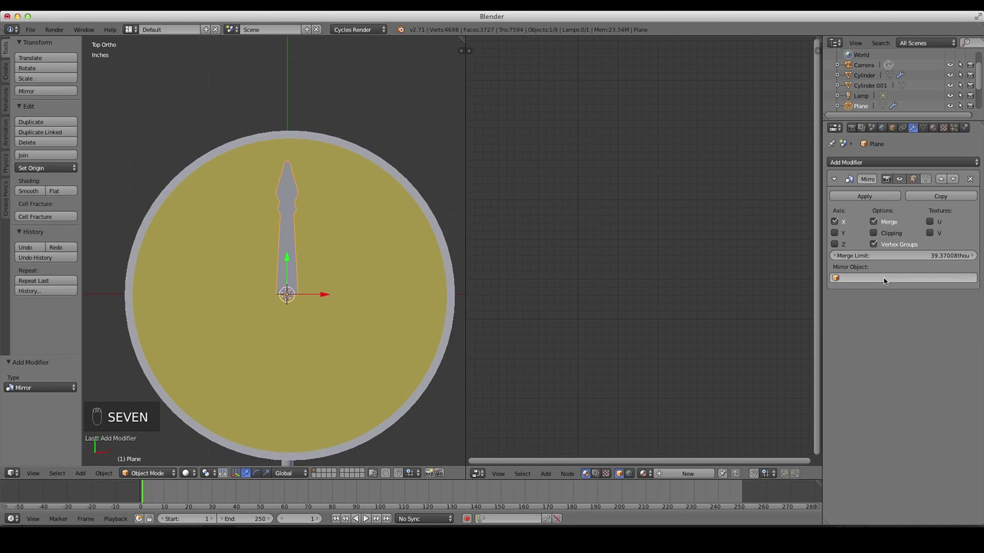
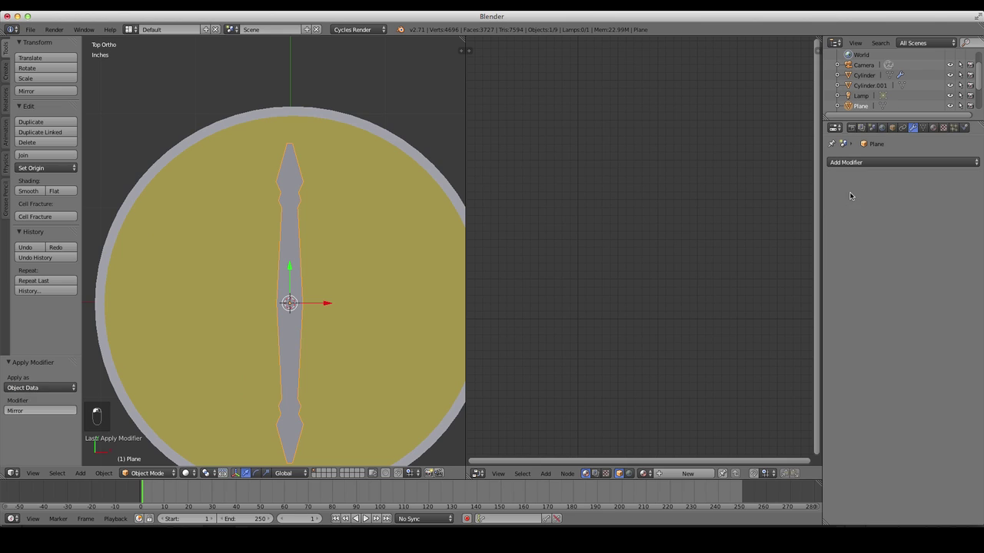
- Select all the needle's geometry and extrude it upward along Z from side view to give it thickness
{"action": "key", "text": "Tab"}
{"action": "key", "text": "a"}
{"action": "key", "text": "a"}
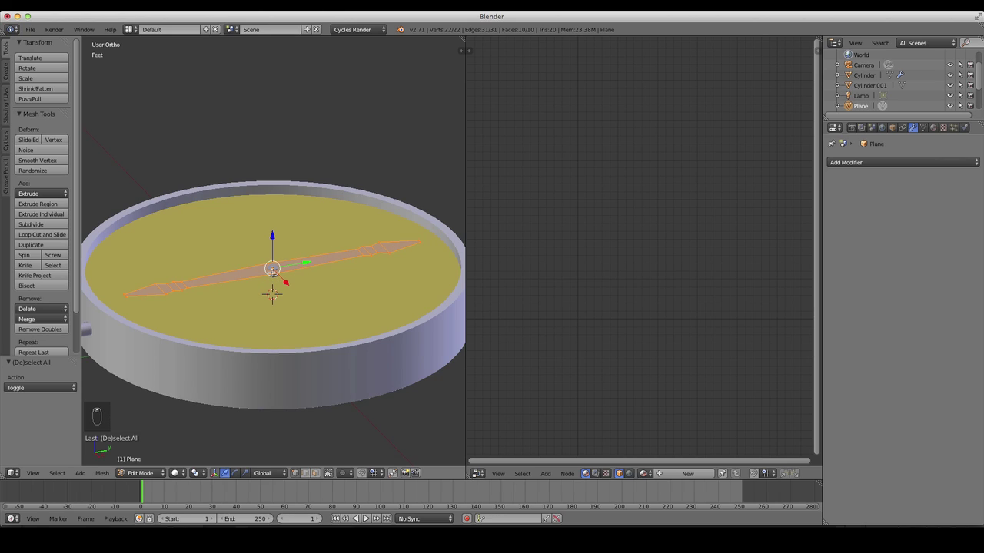
{"action": "key", "text": "2"}
{"action": "key", "text": "z"}
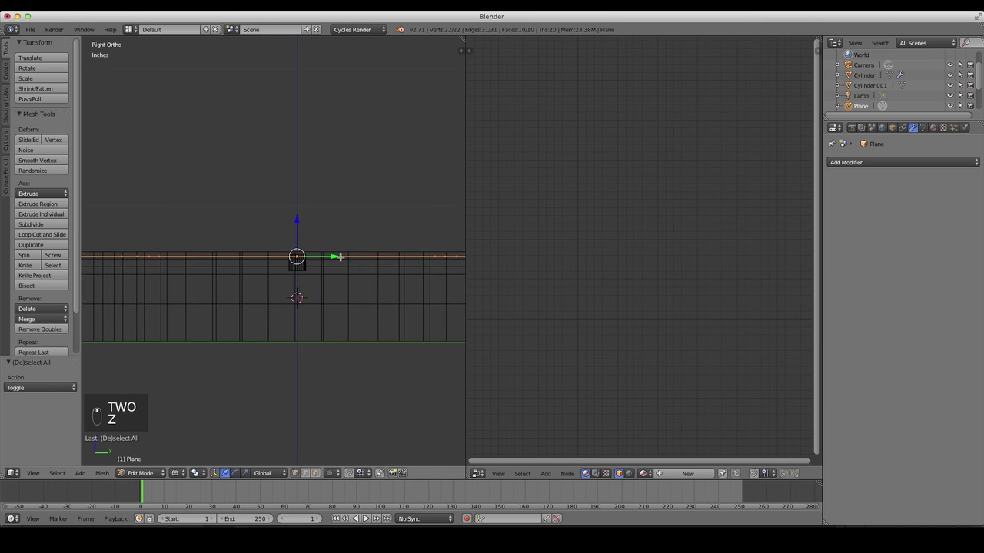
{"action": "key", "text": "e"}
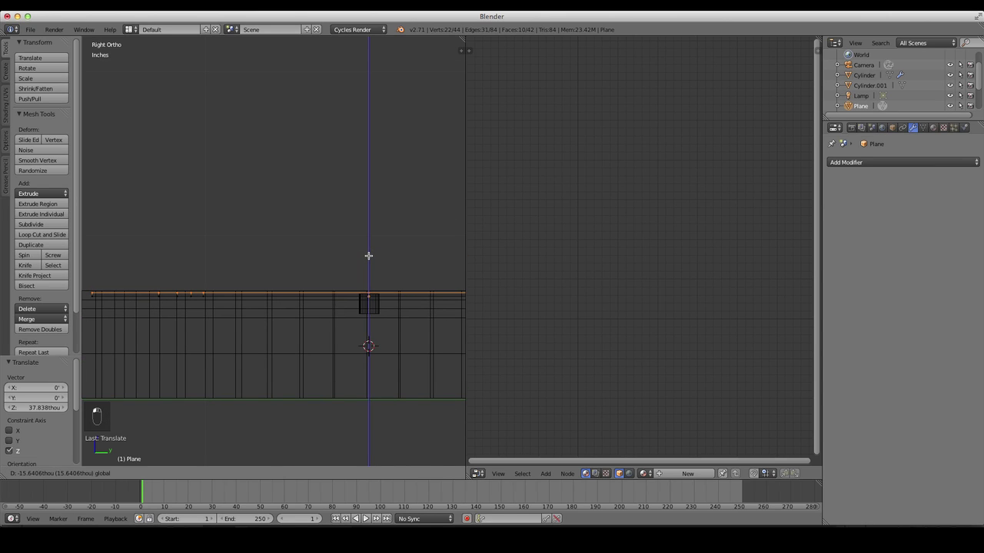
{"action": "key", "text": "7"}
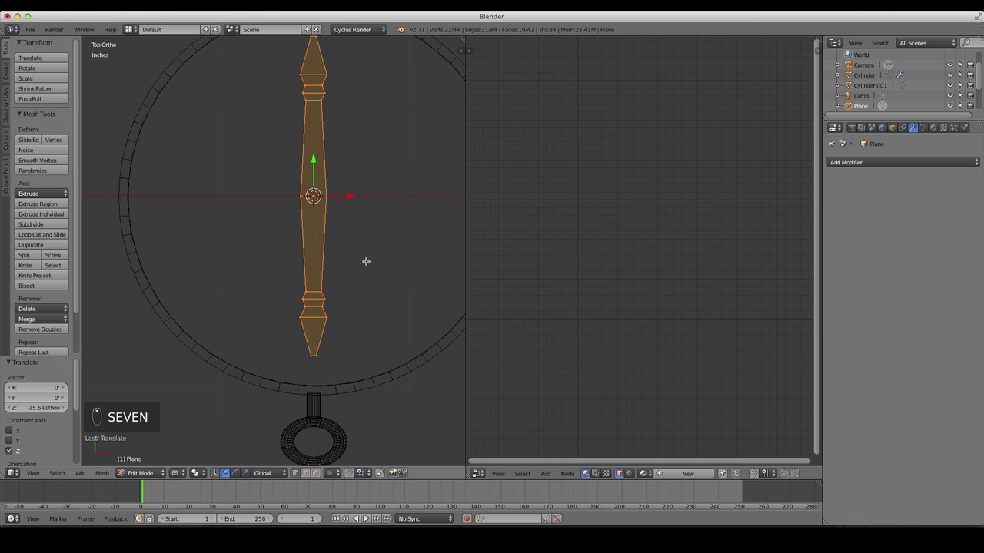
- Adjust the needle geometry's size and vertical position, then clear the selection
{"action": "key", "text": "z"}
{"action": "key", "text": "s"}
{"action": "key", "text": "z"}
{"action": "key", "text": "1"}
{"action": "key", "text": "z"}
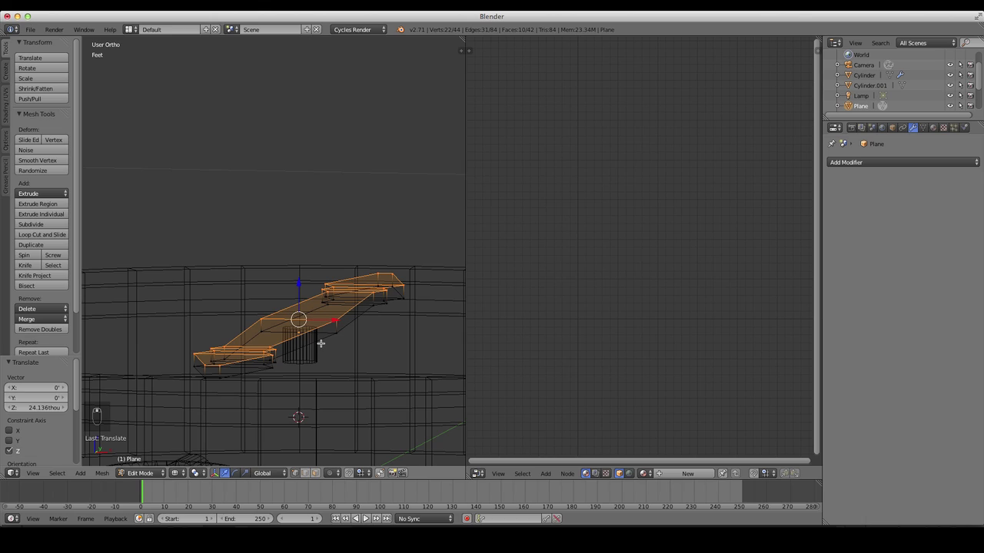
{"action": "key", "text": "a"}
- Add an edge loop across the needle's length, resize it and finish editing in Object Mode
{"action": "key", "text": "ctrl+r"}
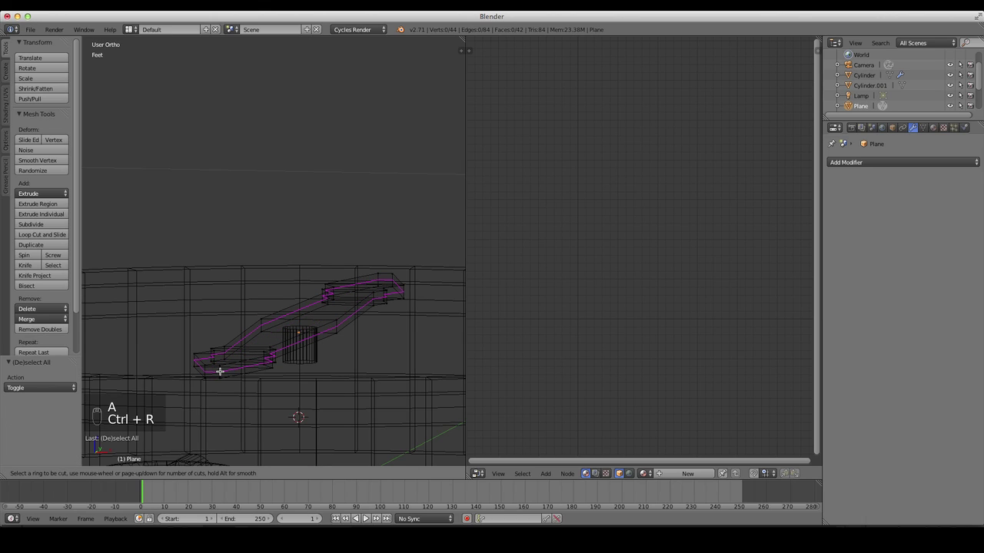
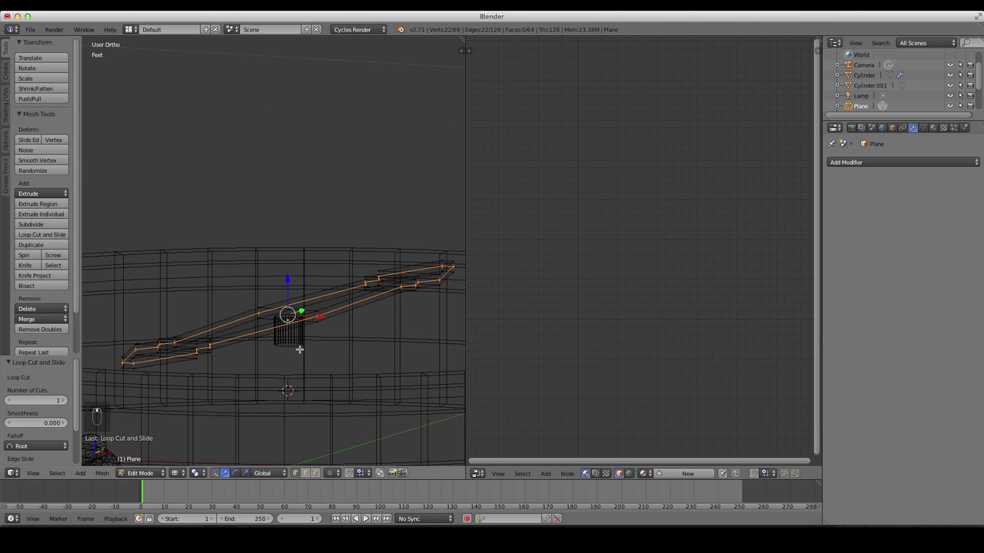
{"action": "key", "text": "z"}
{"action": "key", "text": "s"}
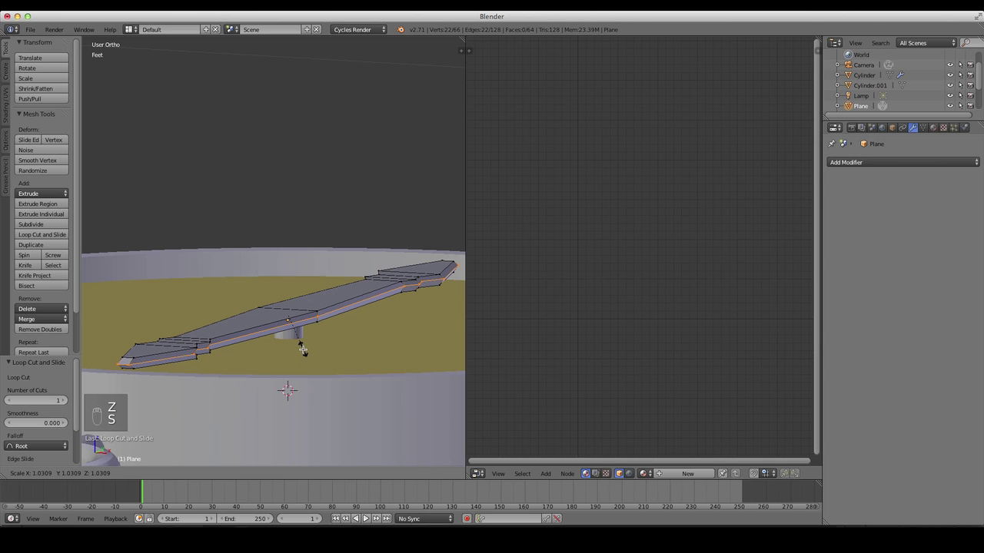
{"action": "key", "text": "a"}
{"action": "key", "text": "Tab"}
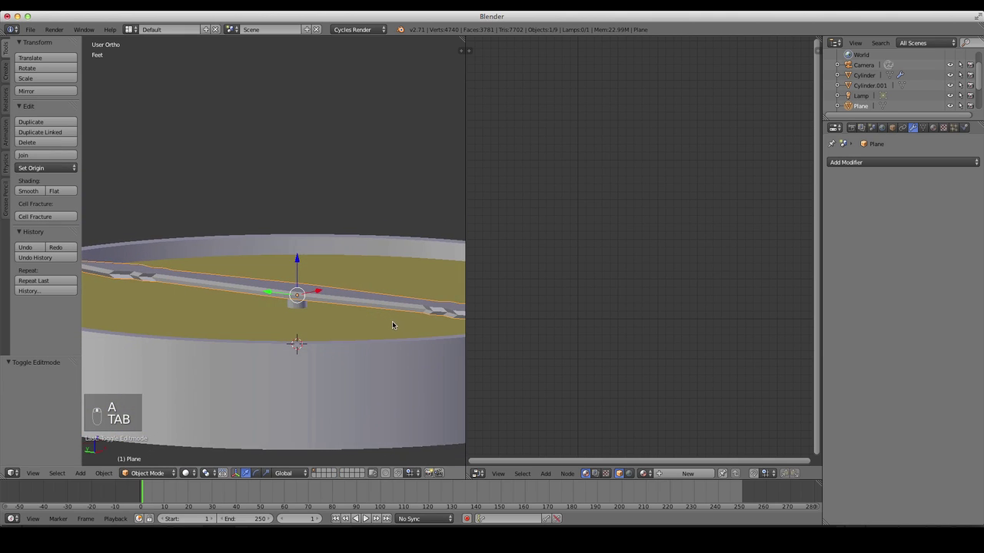
- Rescale the needle's middle loop while editing, then check it from top view in wireframe
{"action": "key", "text": "7"}
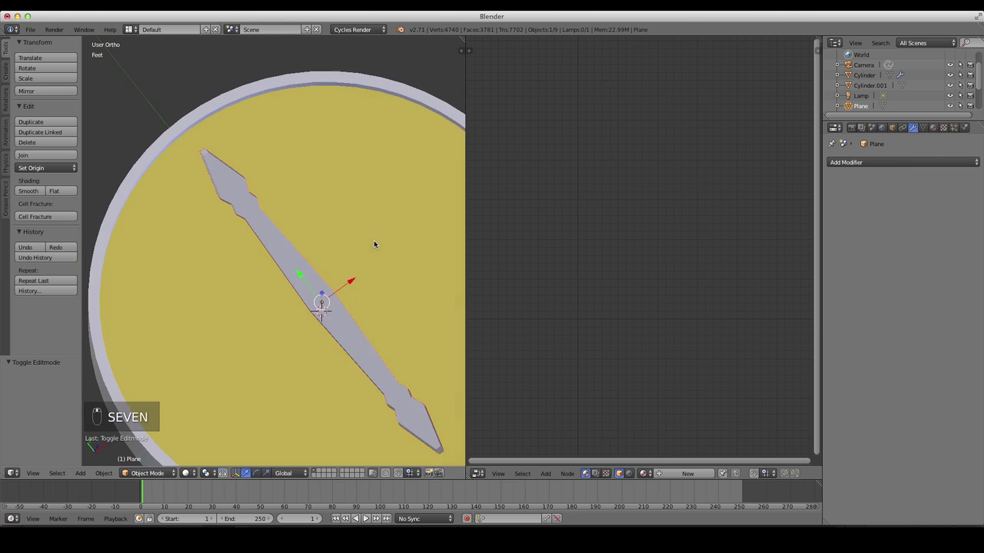
{"action": "key", "text": "Tab"}
{"action": "key", "text": "z"}
{"action": "key", "text": "z"}
{"action": "key", "text": "s"}
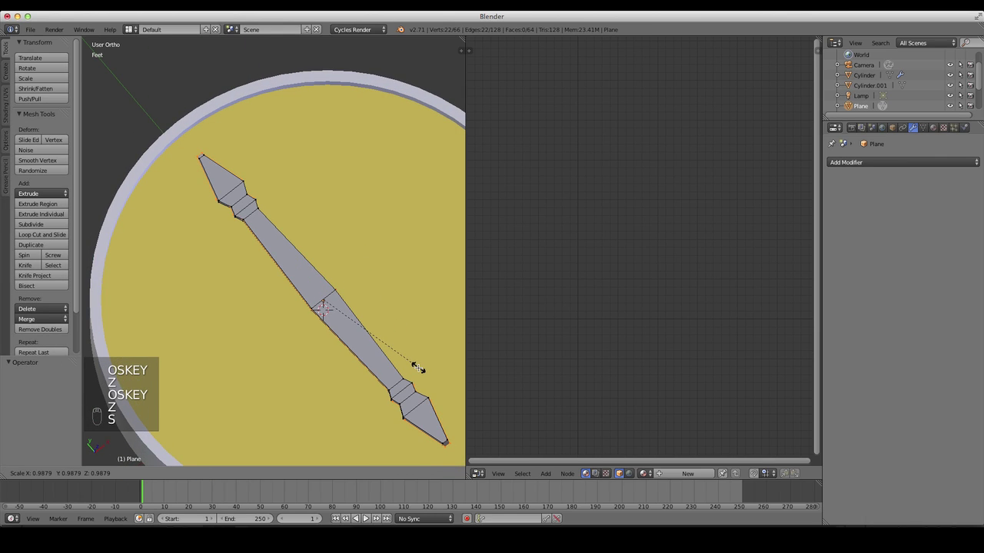
{"action": "key", "text": "Tab"}
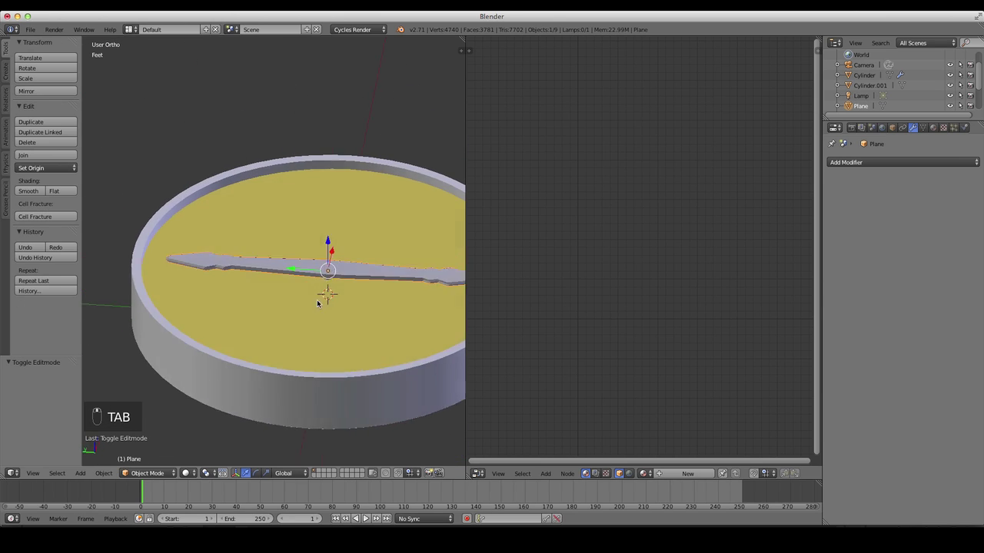
{"action": "key", "text": "7"}
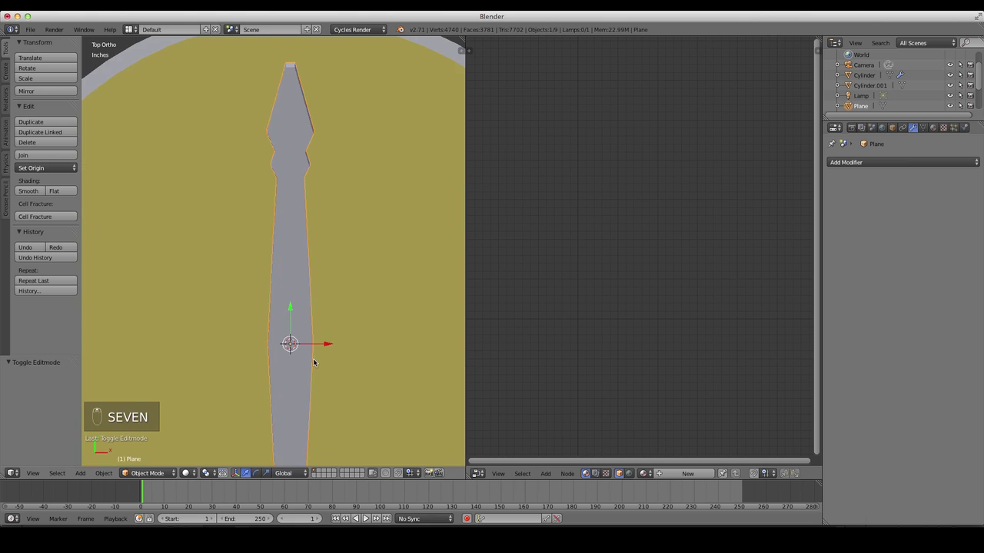
{"action": "key", "text": "z"}
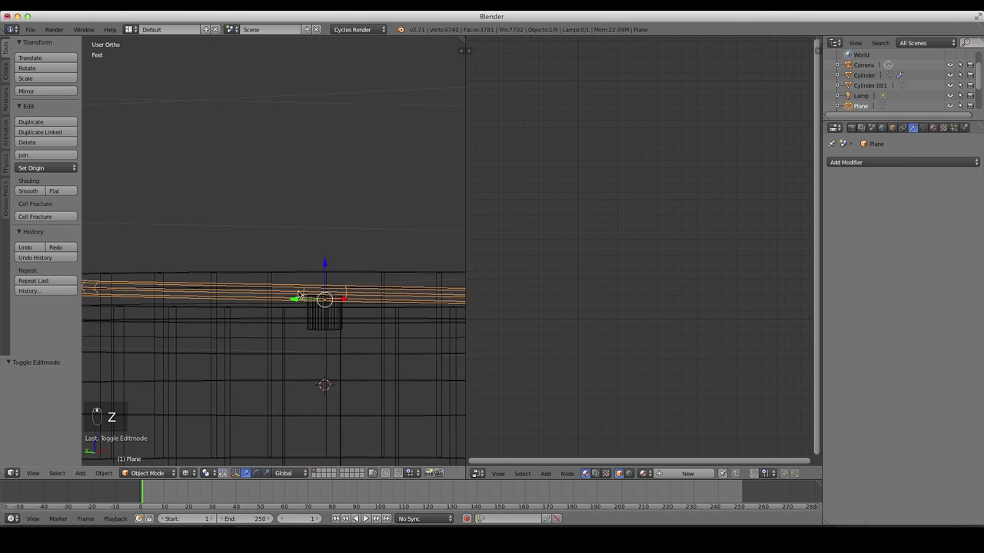
- Raise the centre cylinder's top faces and flare them into a pivot cap
{"action": "key", "text": "Tab"}
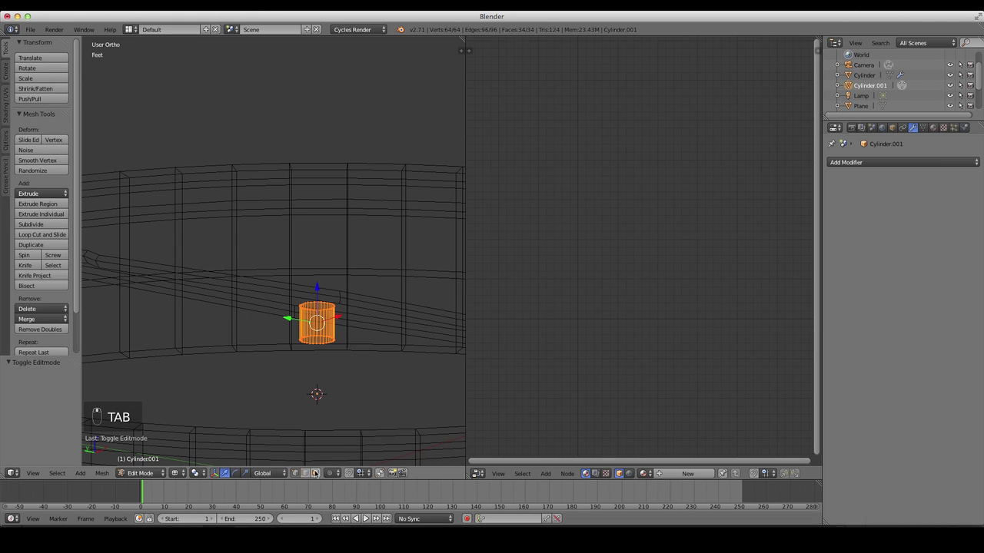
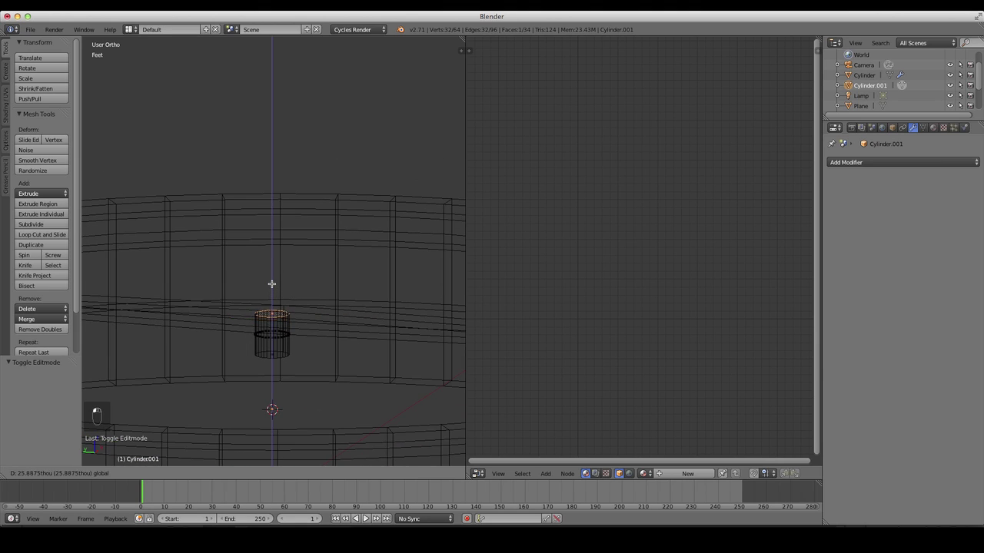
{"action": "key", "text": "z"}
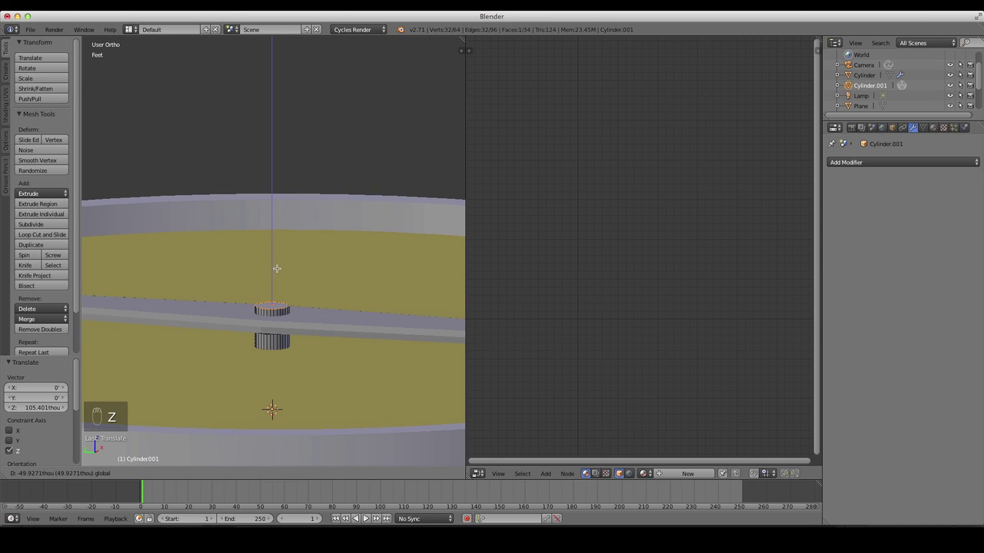
{"action": "key", "text": "z"}
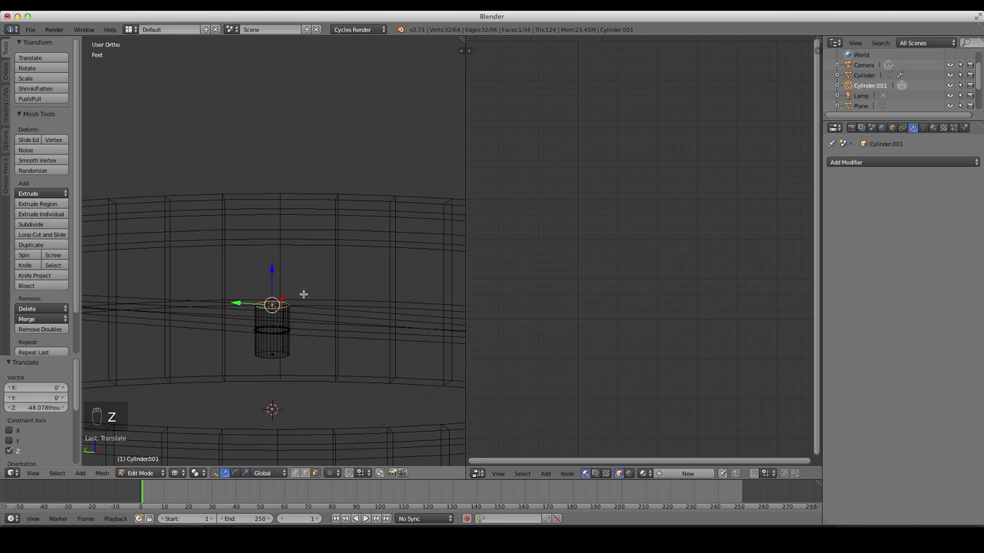
{"action": "key", "text": "z"}
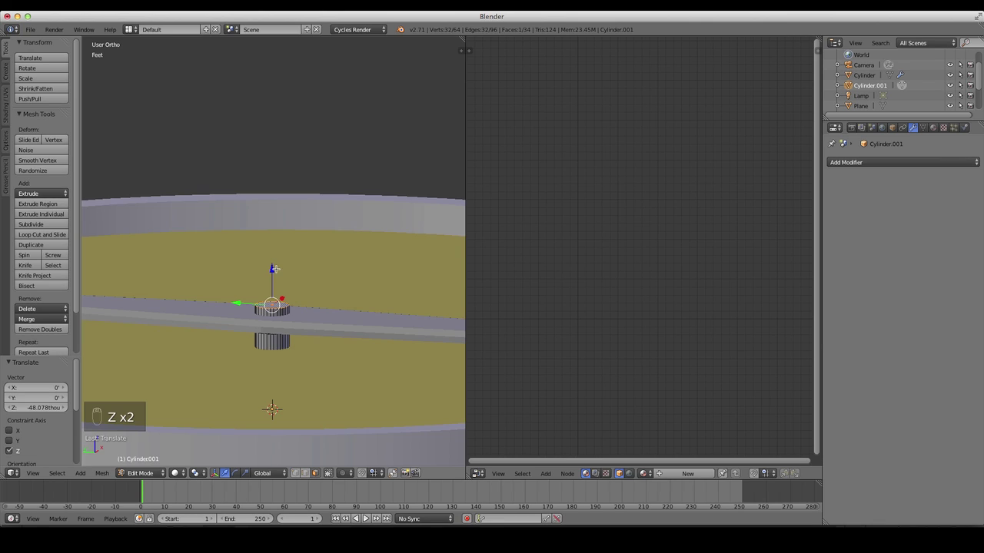
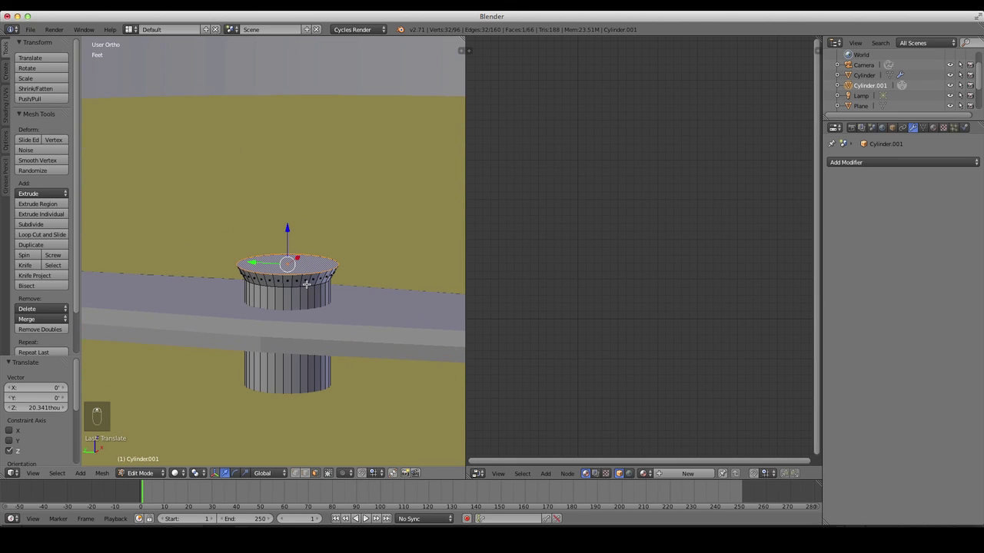
{"action": "key", "text": "Tab"}
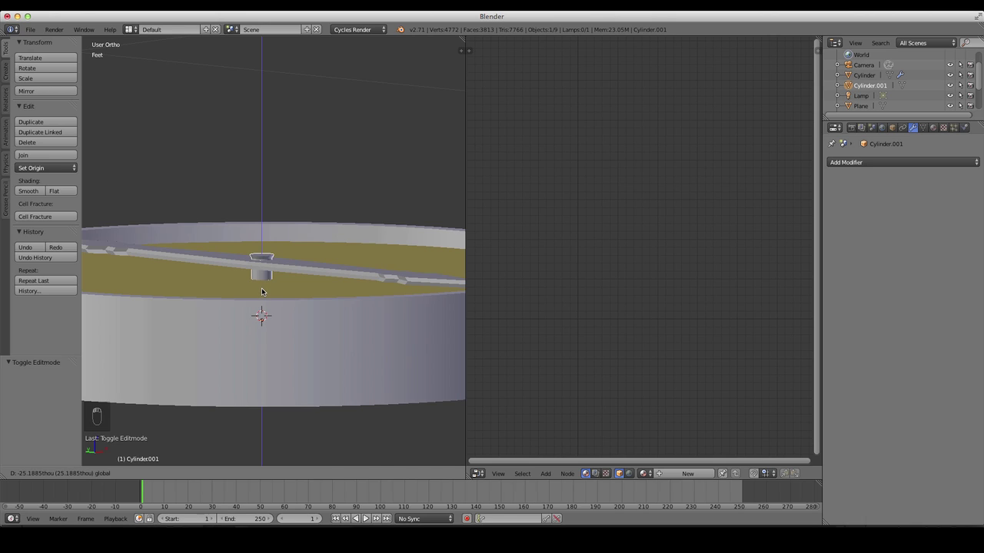
{"action": "key", "text": "7"}
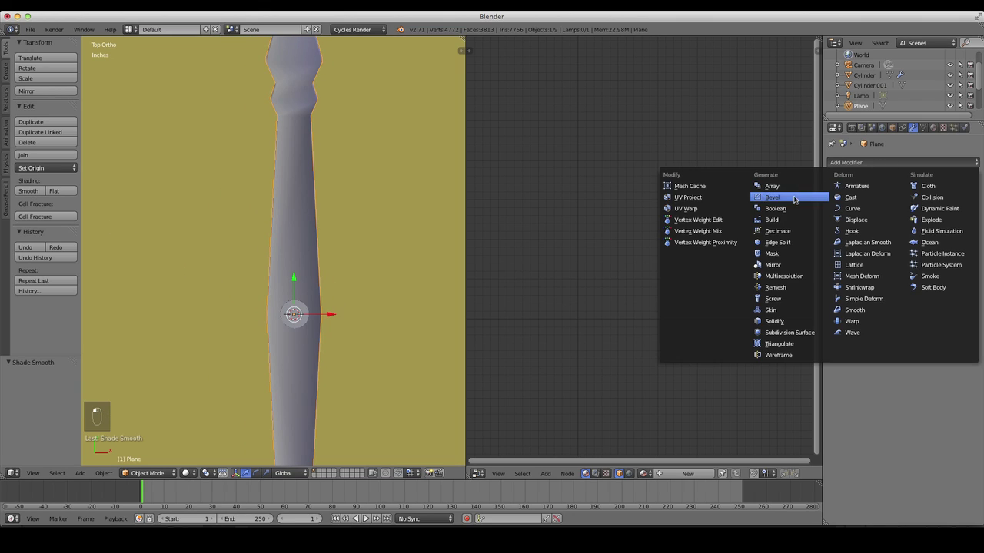
- Shade the needle smooth with an Edge Split modifier for crisp edges
{"action": "left_click_drag", "start_coordinate": [384, 297], "coordinate": [367, 286]}
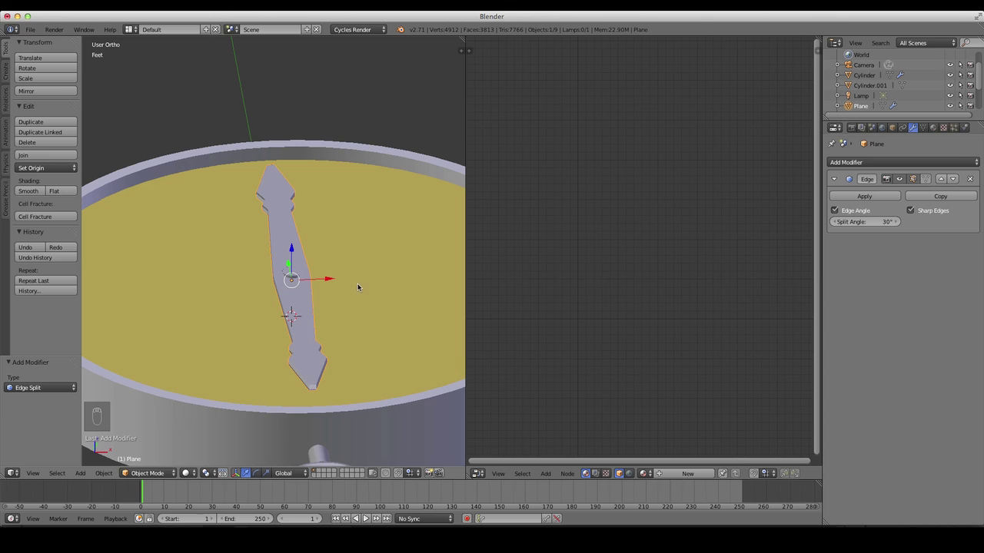
{"action": "key", "text": "7"}
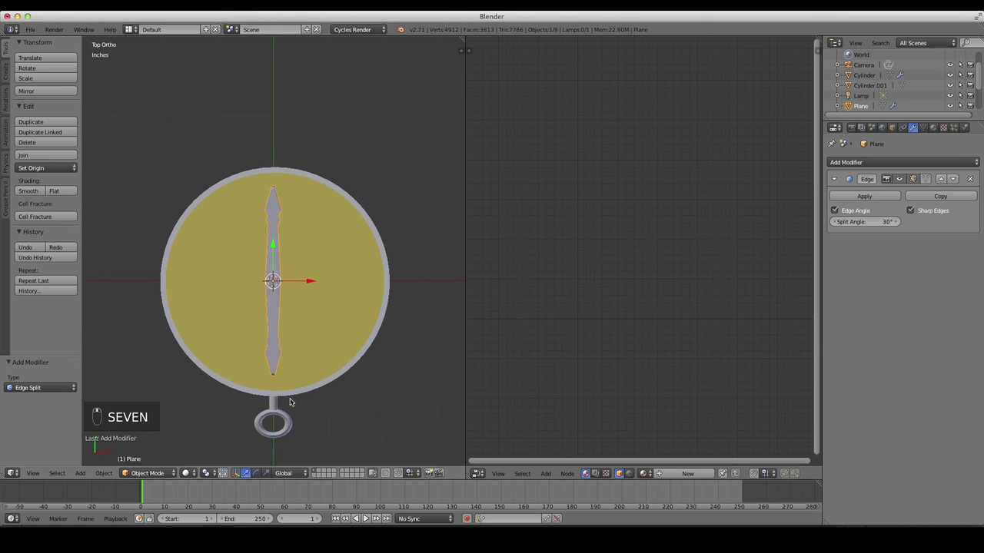
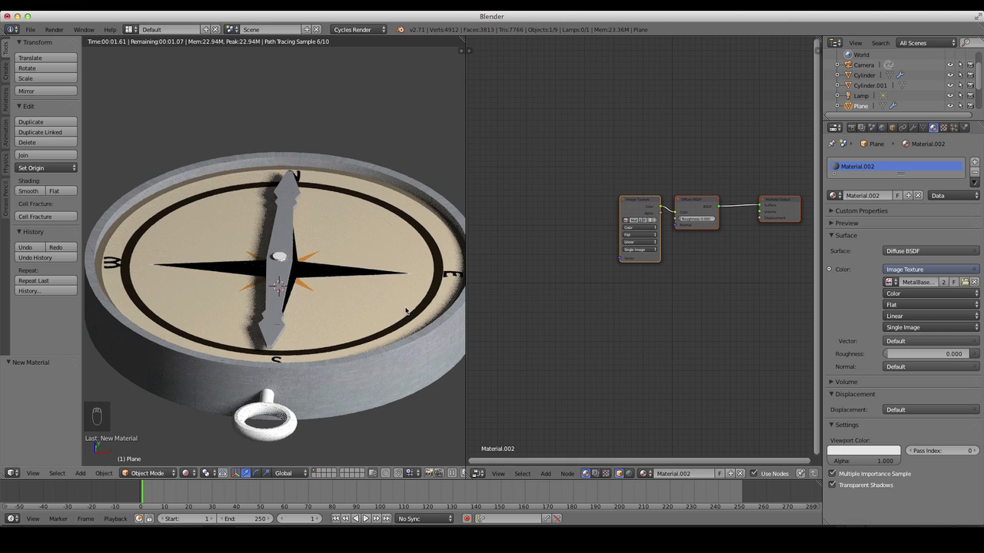
- View the metal-textured needle straight down on the compass face, zoomed in
{"action": "key", "text": "7"}
{"action": "key", "text": "8"}
{"action": "key", "text": "8"}
{"action": "key", "text": "z"}
{"action": "key", "text": "z"}
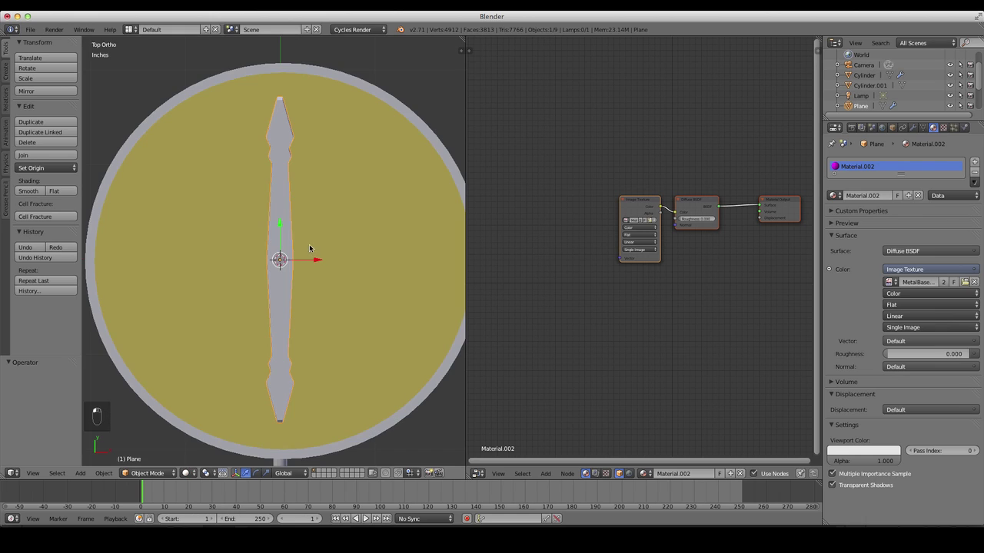
- Project all needle faces from view, enlarge the UVs over the metal image and assign the material
{"action": "key", "text": "Tab"}
{"action": "key", "text": "a"}
{"action": "key", "text": "a"}
{"action": "key", "text": "u"}
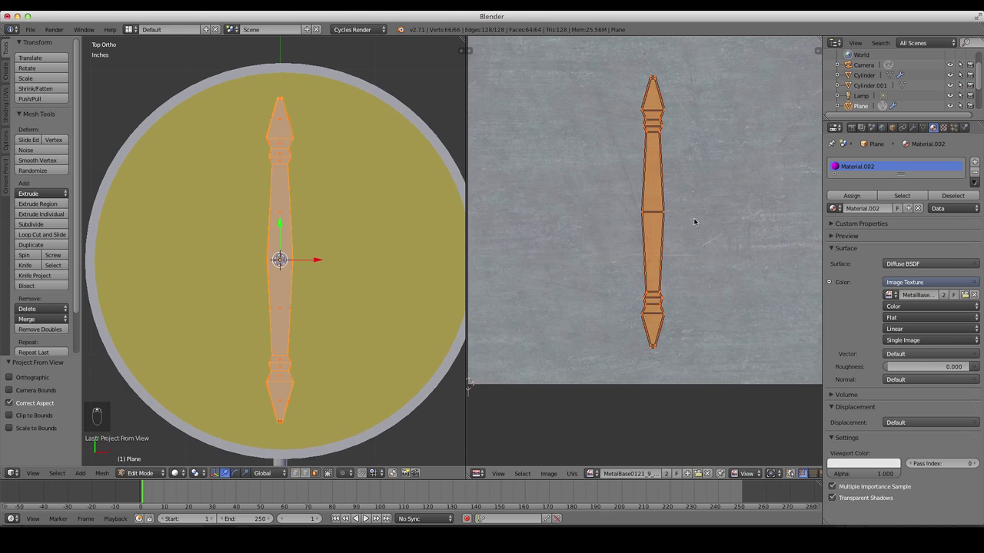
{"action": "key", "text": "s"}
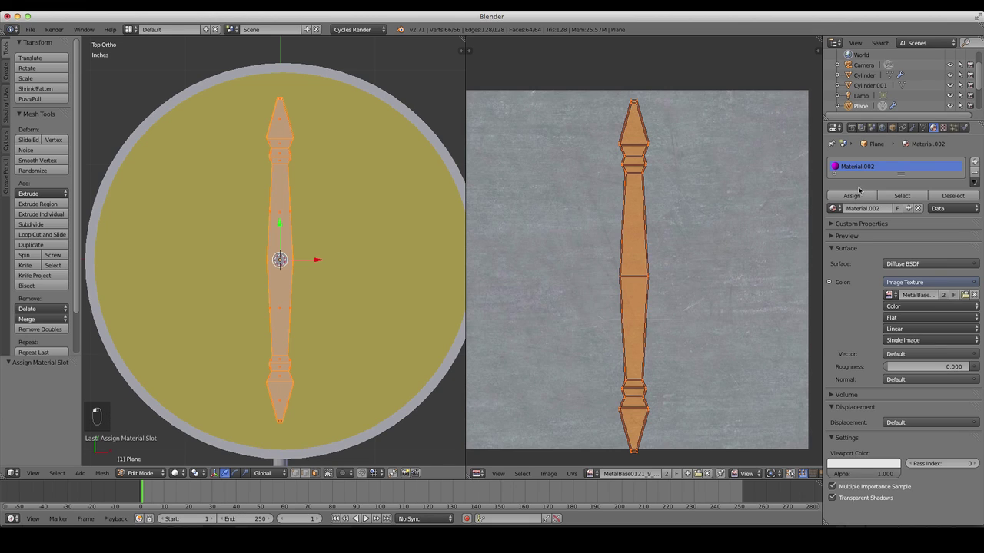
{"action": "left_click", "coordinate": [176, 472]}
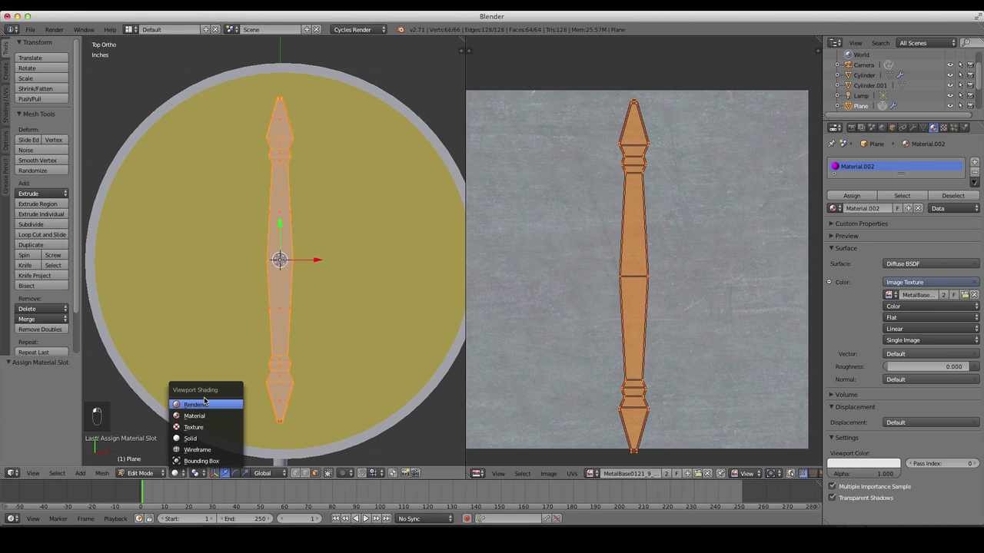
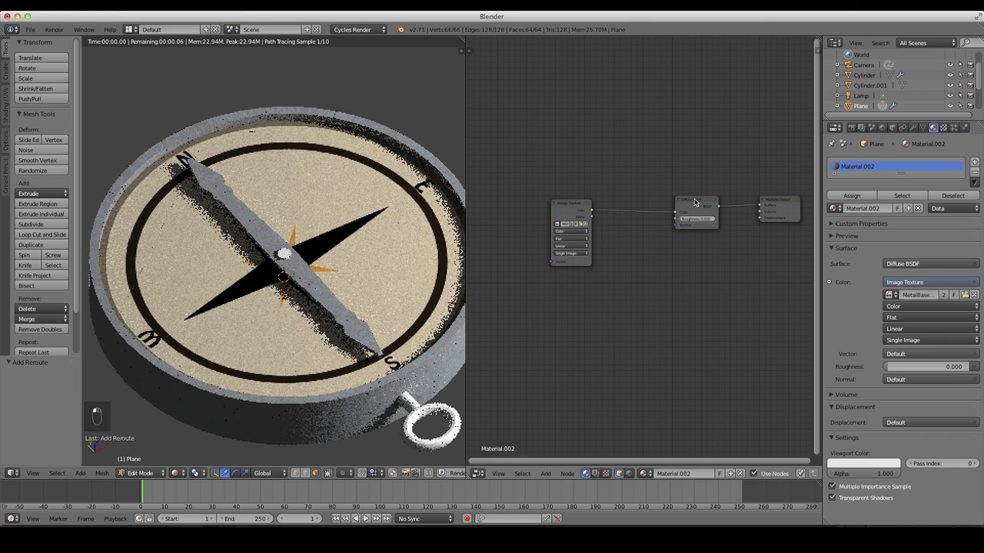
- Mix the needle's Diffuse BSDF with a Glossy BSDF at factor 0.064
{"action": "key", "text": "g"}
{"action": "key", "text": "a"}
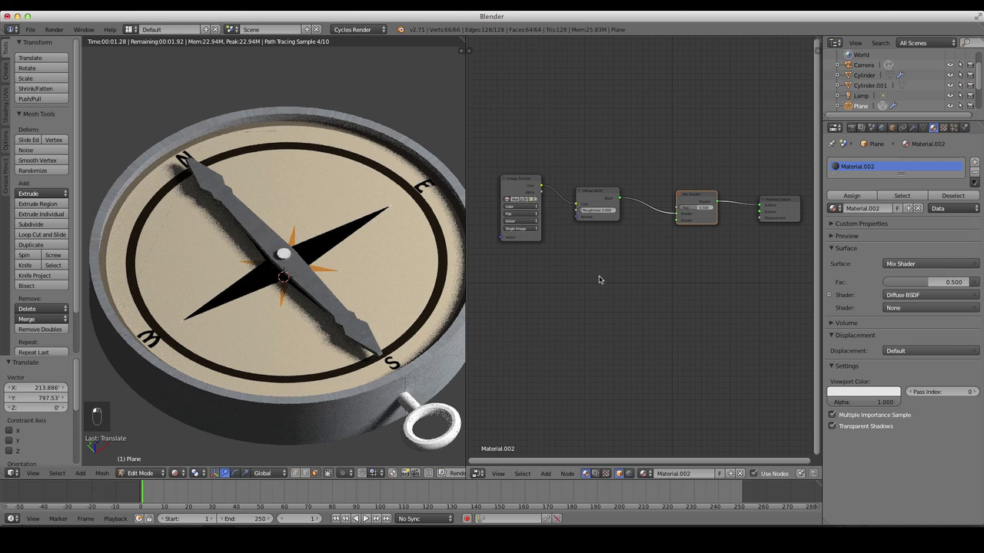
{"action": "key", "text": "shift+a"}
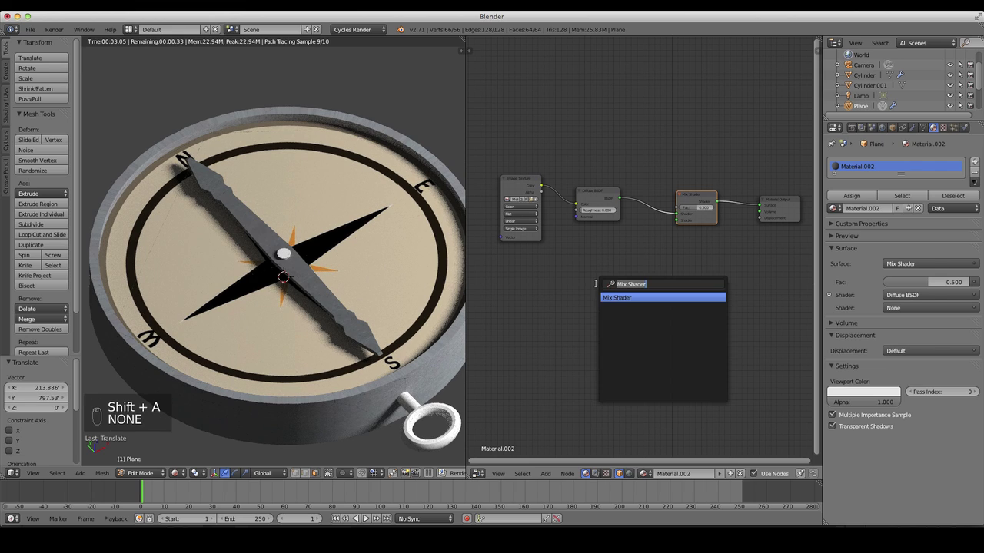
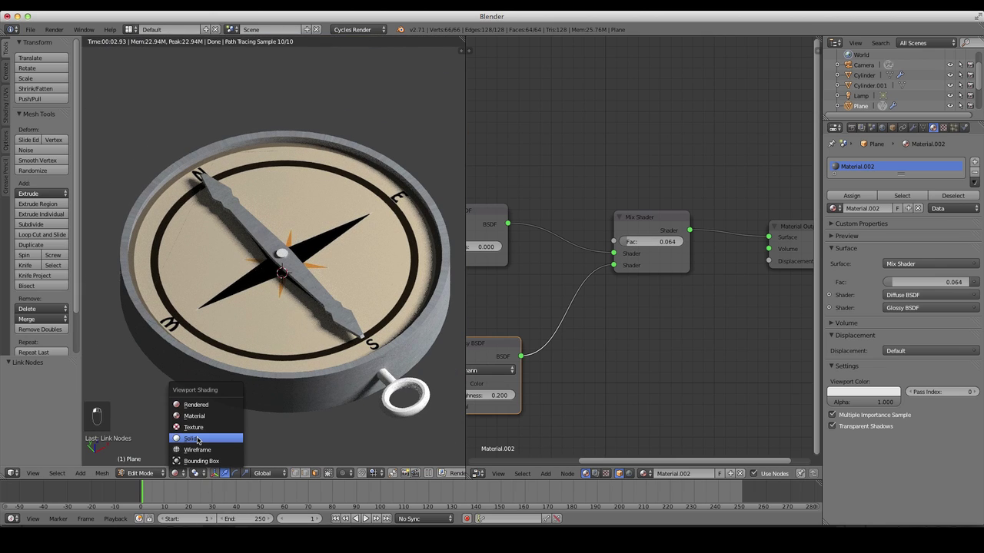
{"action": "key", "text": "Tab"}
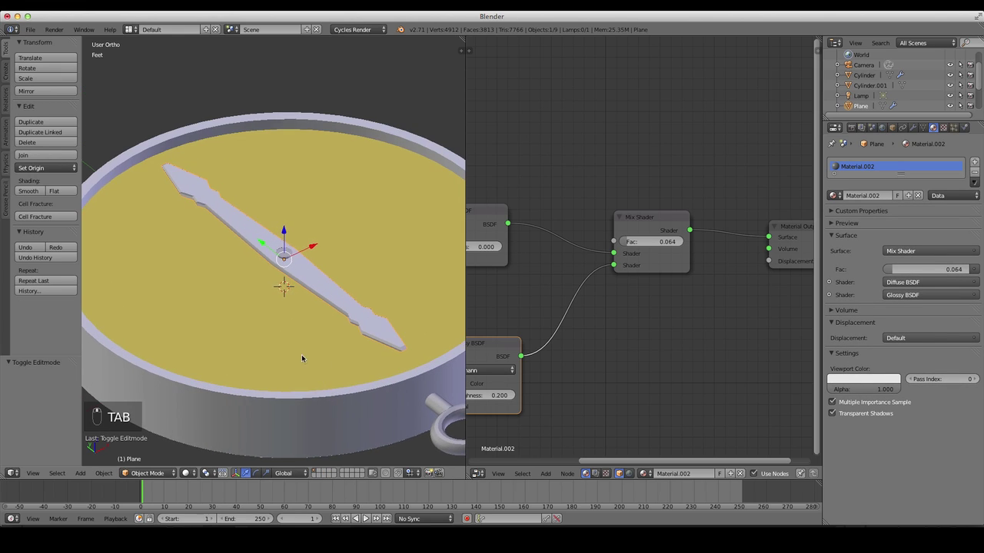
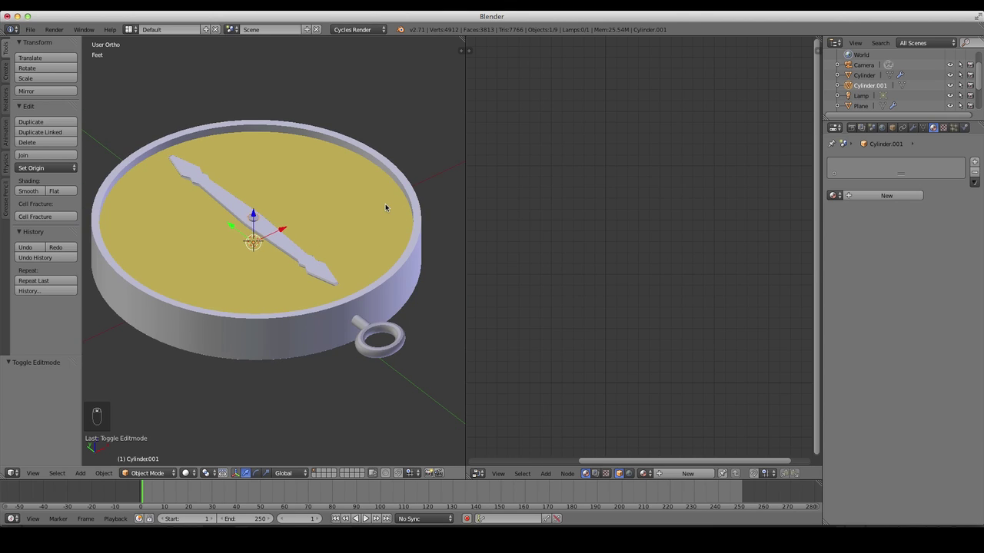
- Tidy the compass face's nodes and add a MixRGB between Image Texture and Diffuse BSDF
{"action": "key", "text": "7"}
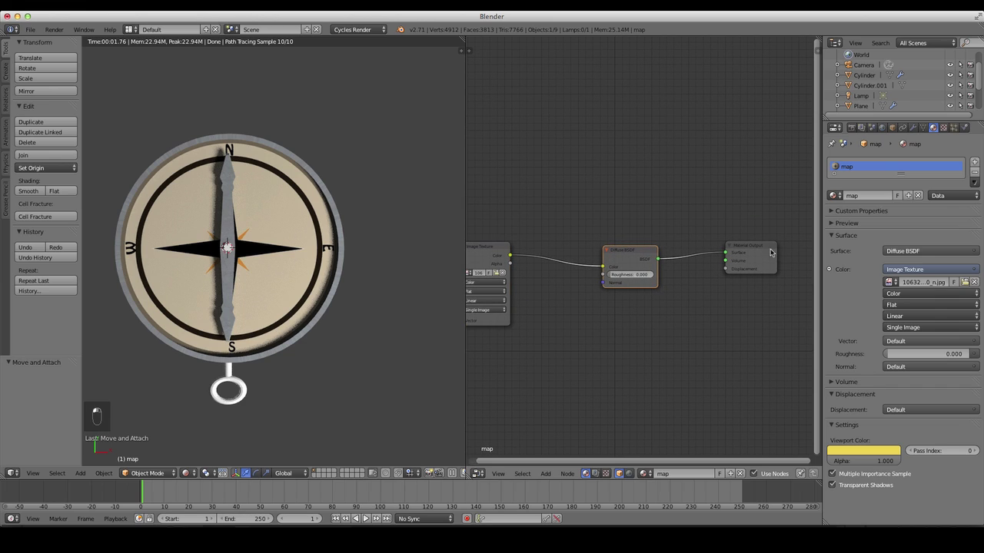
{"action": "left_click", "coordinate": [773, 247]}
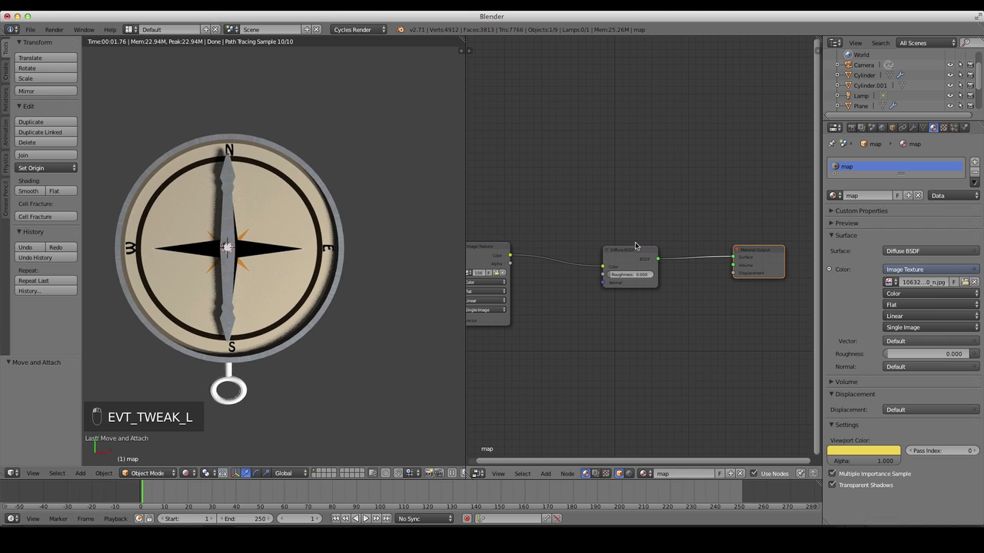
{"action": "left_click", "coordinate": [642, 246]}
{"action": "left_click", "coordinate": [653, 258]}
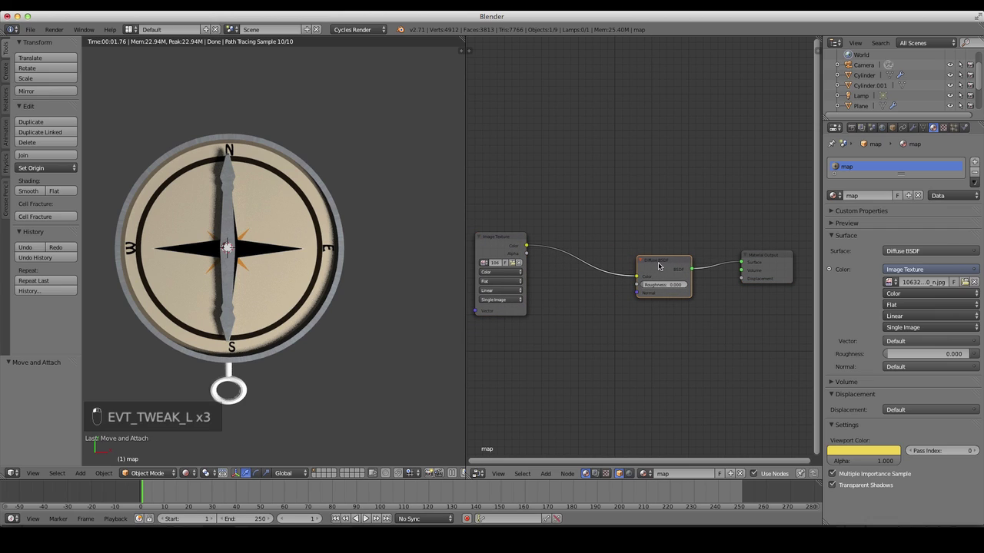
{"action": "left_click_drag", "start_coordinate": [285, 371], "coordinate": [241, 373]}
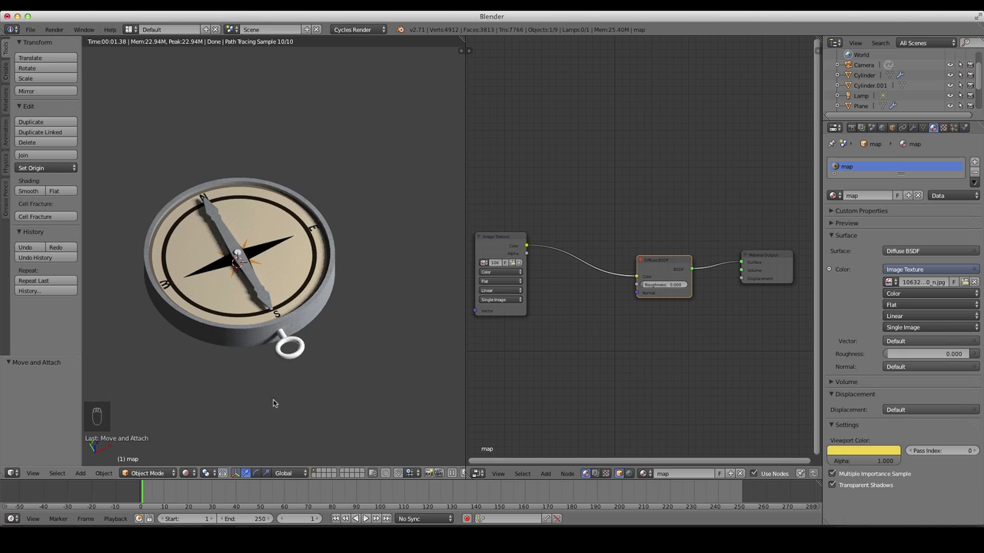
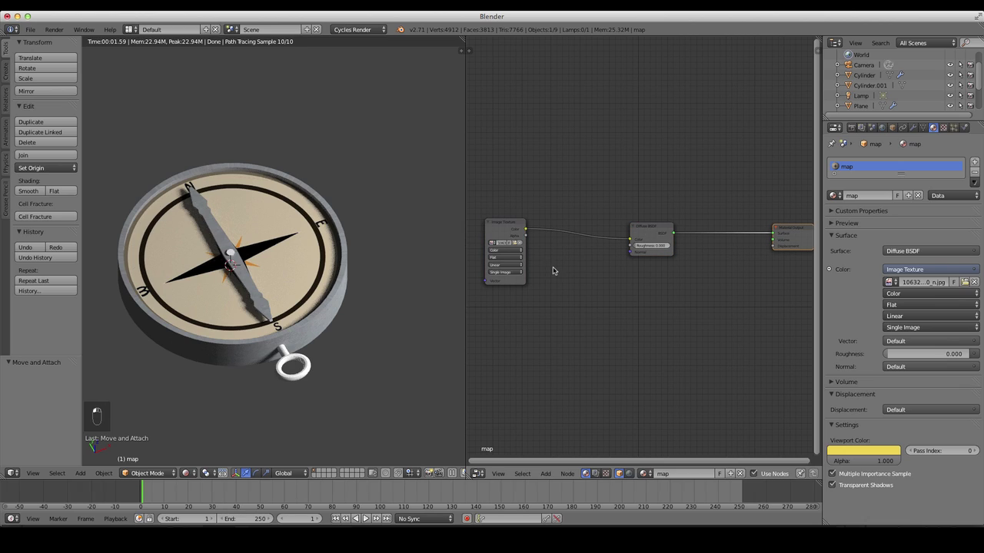
{"action": "key", "text": "shift+a"}
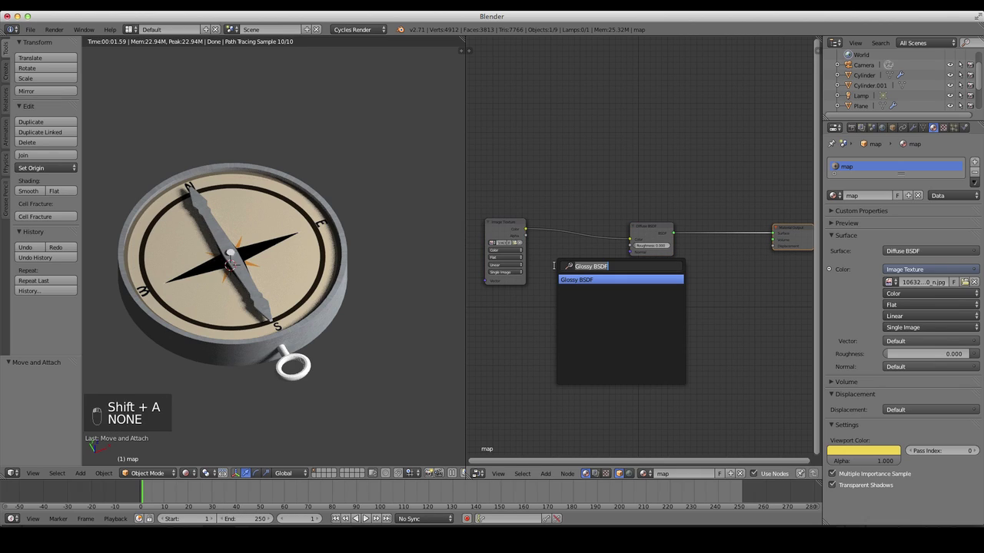
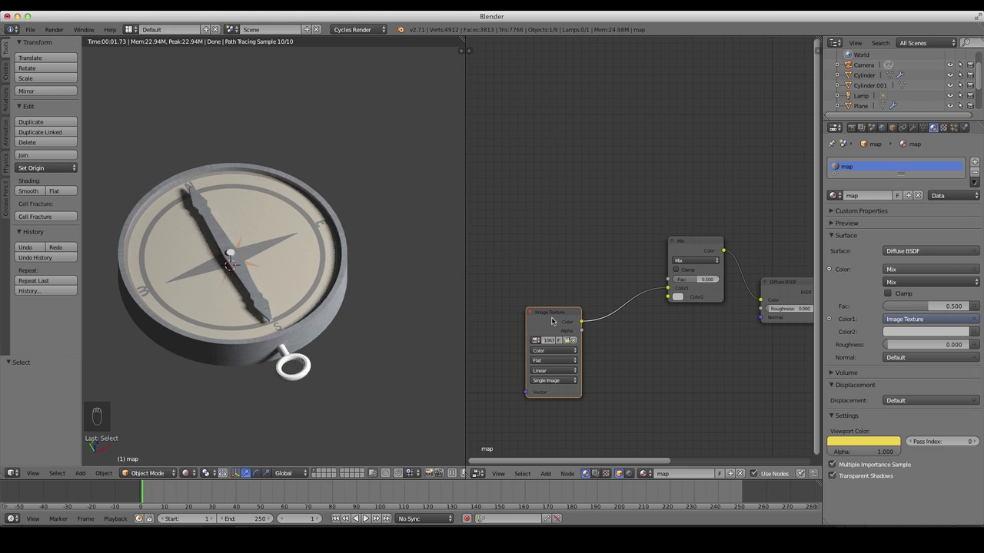
- Duplicate the texture as a rust image and drive the Mix factor through a Bright/Contrast node
{"action": "key", "text": "shift+d"}
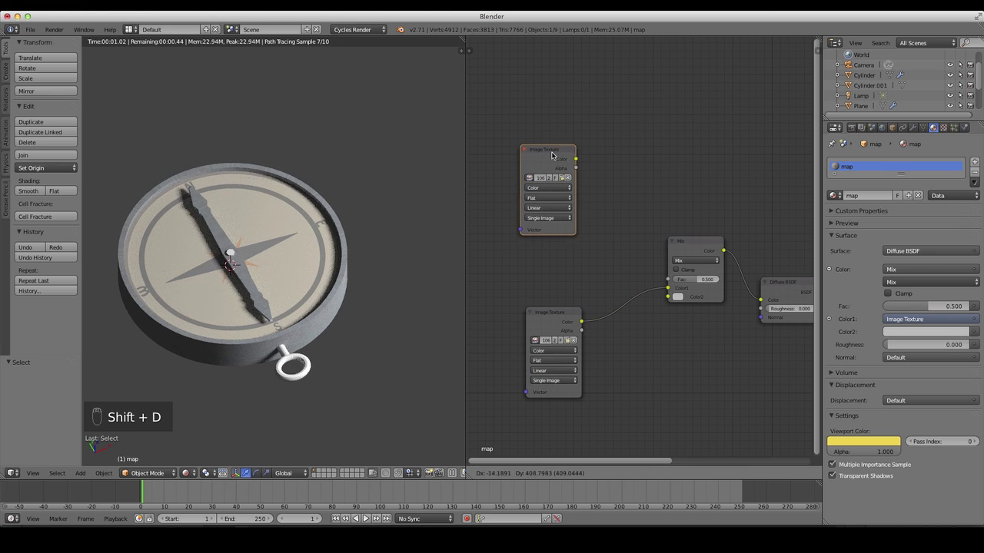
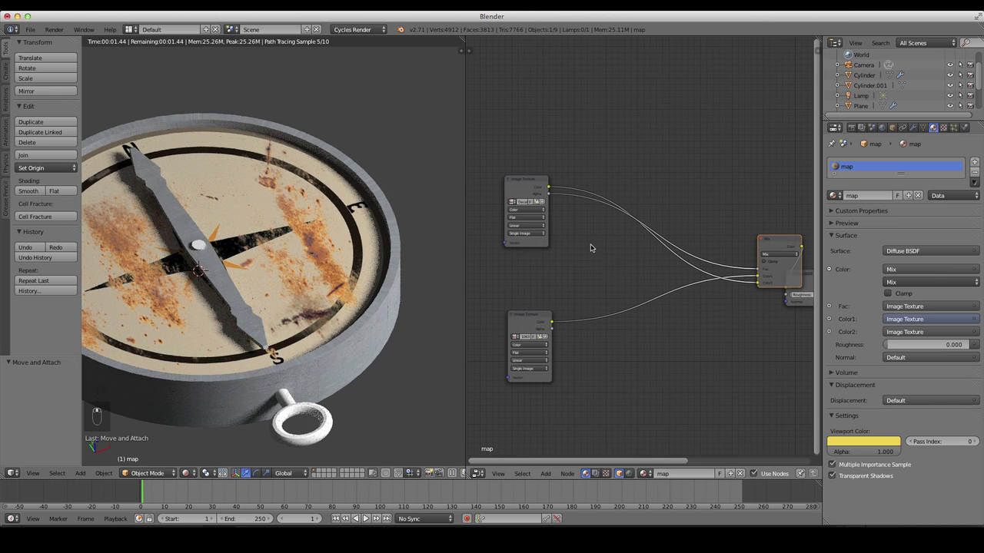
{"action": "key", "text": "shift+a"}
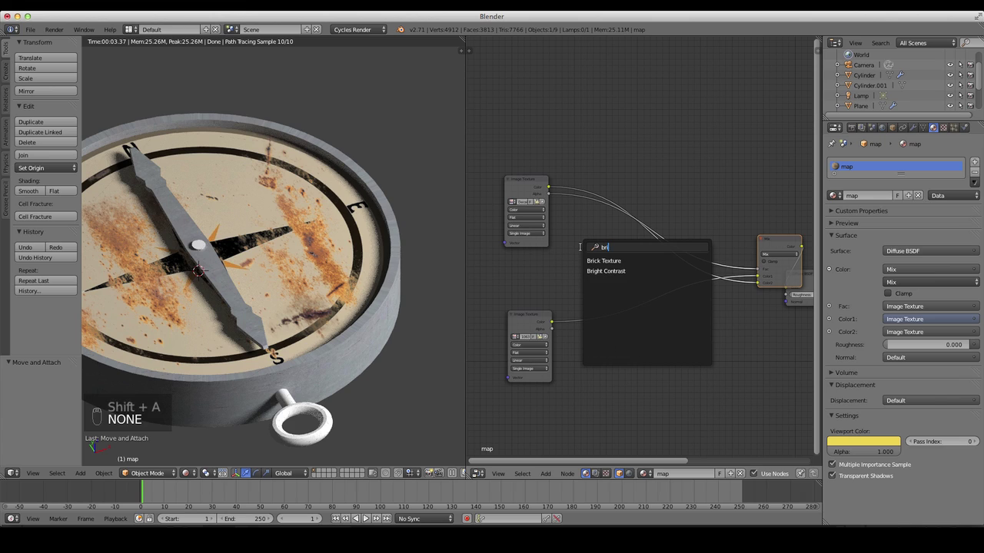
{"action": "key", "text": "Down"}
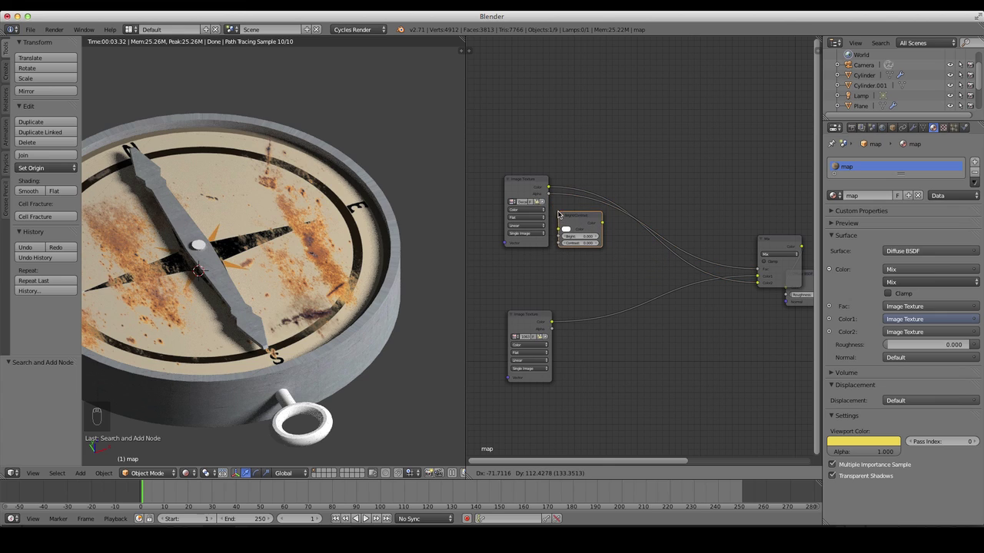
{"action": "left_click_drag", "start_coordinate": [561, 197], "coordinate": [550, 198]}
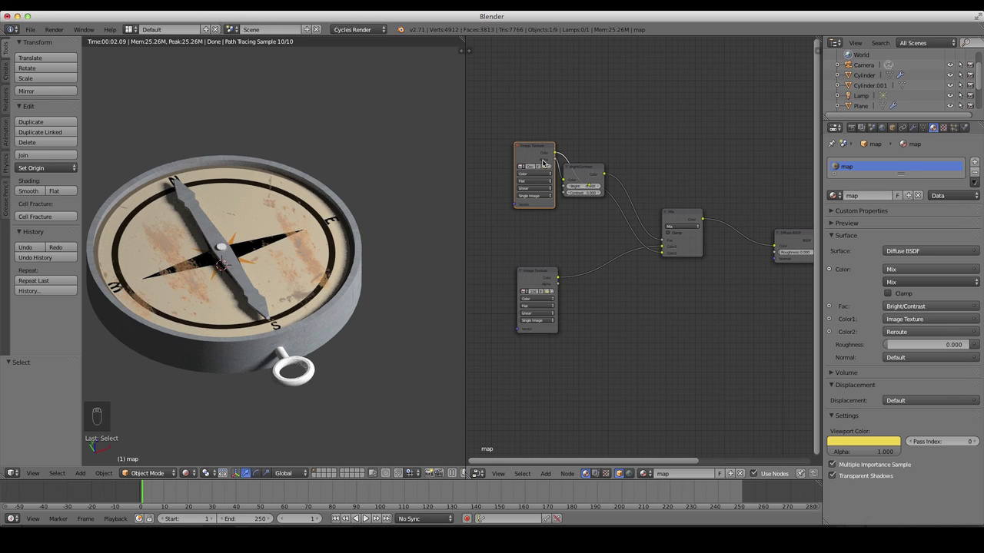
- Feed a non-colour texture copy into a Bump node on the Diffuse normal, strength 0.245
{"action": "key", "text": "shift+d"}
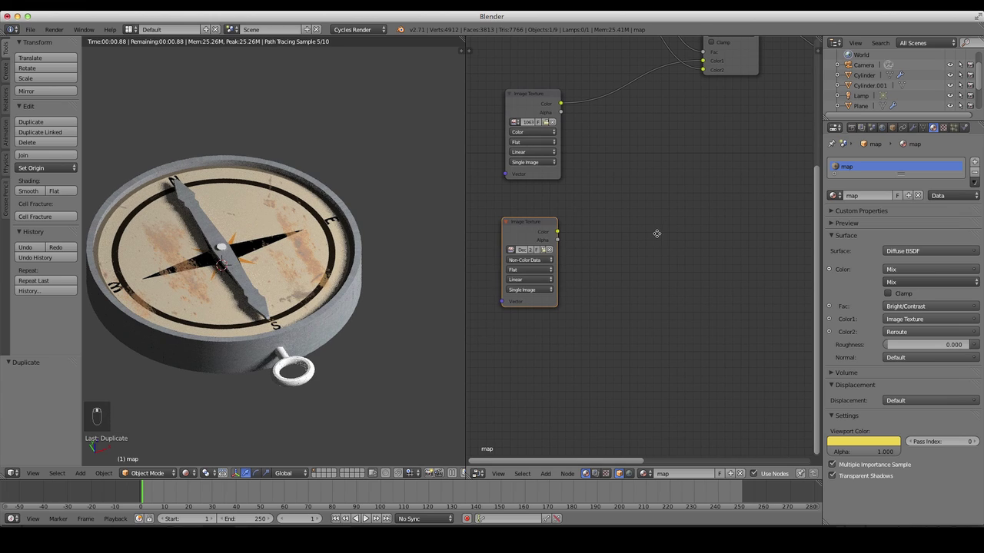
{"action": "key", "text": "shift+a"}
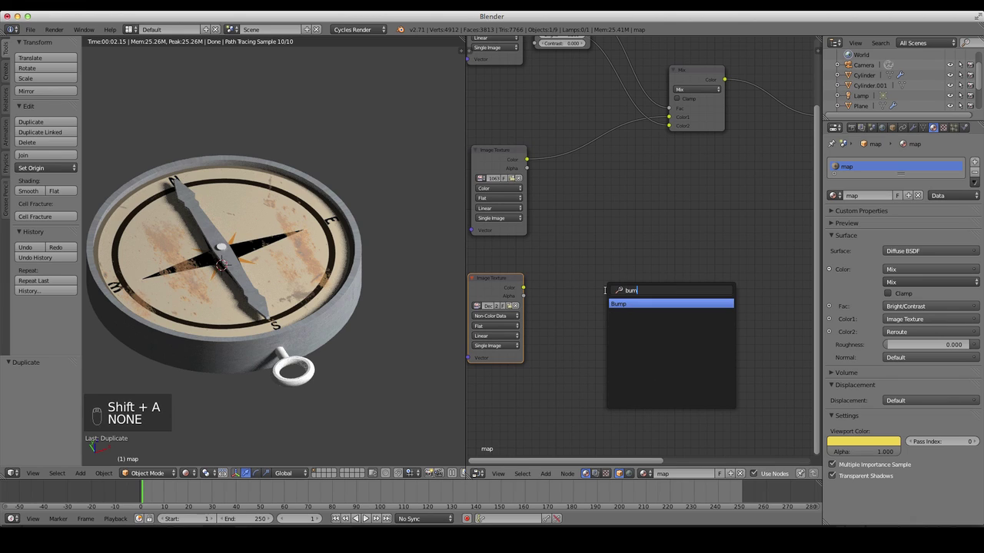
{"action": "left_click_drag", "start_coordinate": [609, 281], "coordinate": [625, 332]}
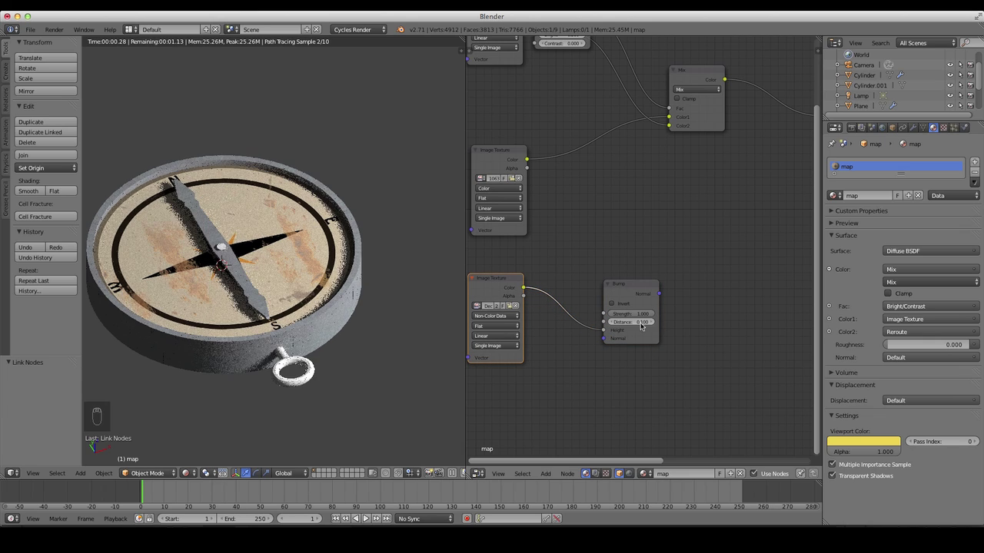
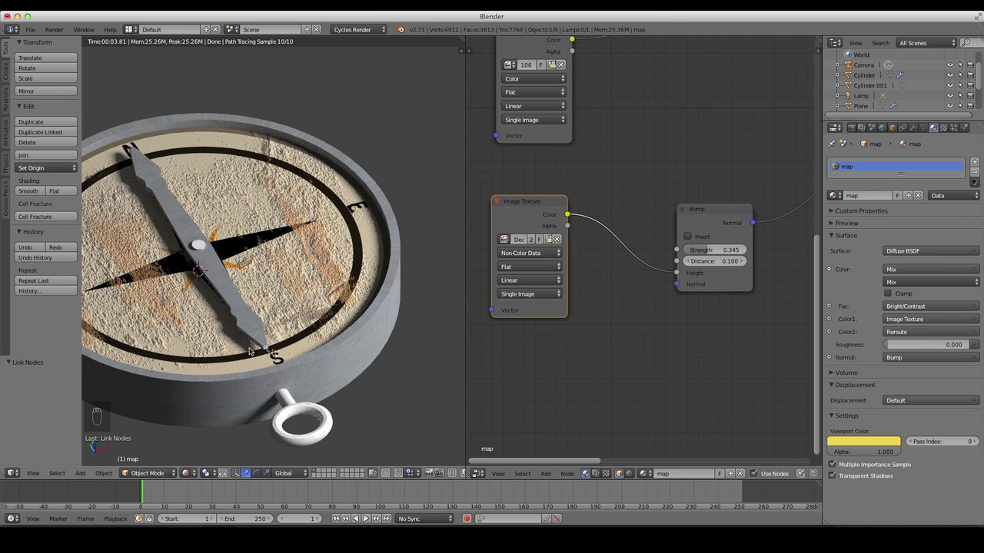
{"action": "key", "text": "ctrl+a"}
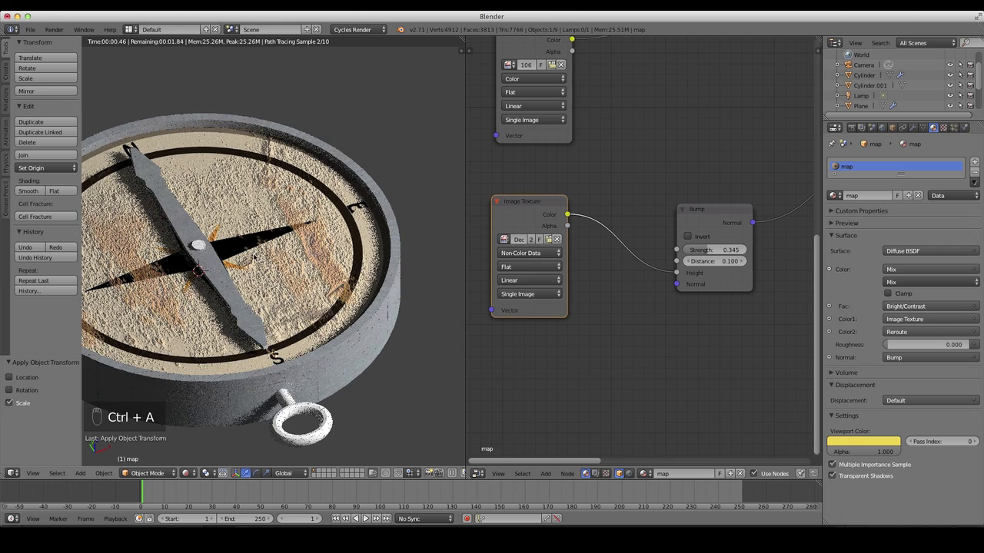
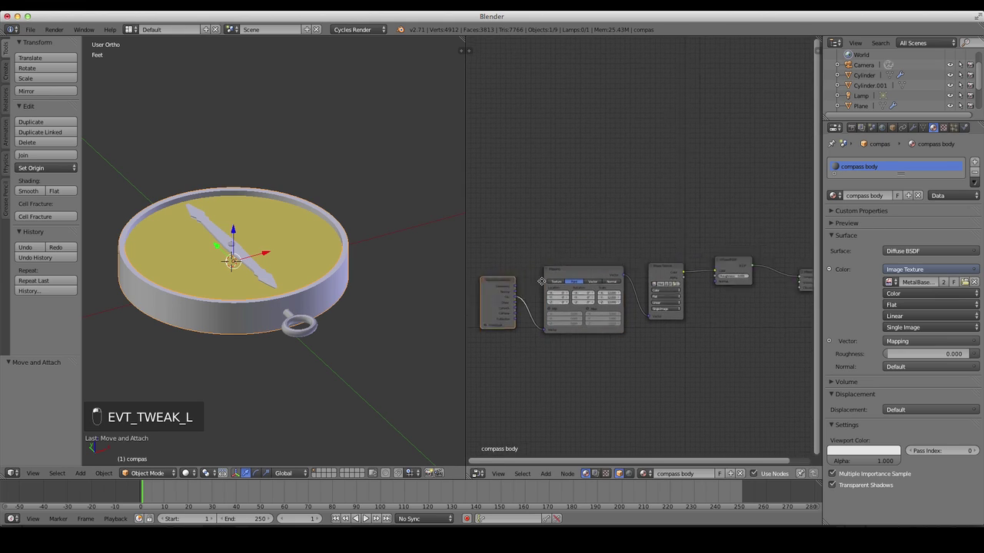
- Select the compass body's metal Image Texture node in the Node Editor
{"action": "left_click", "coordinate": [640, 271]}
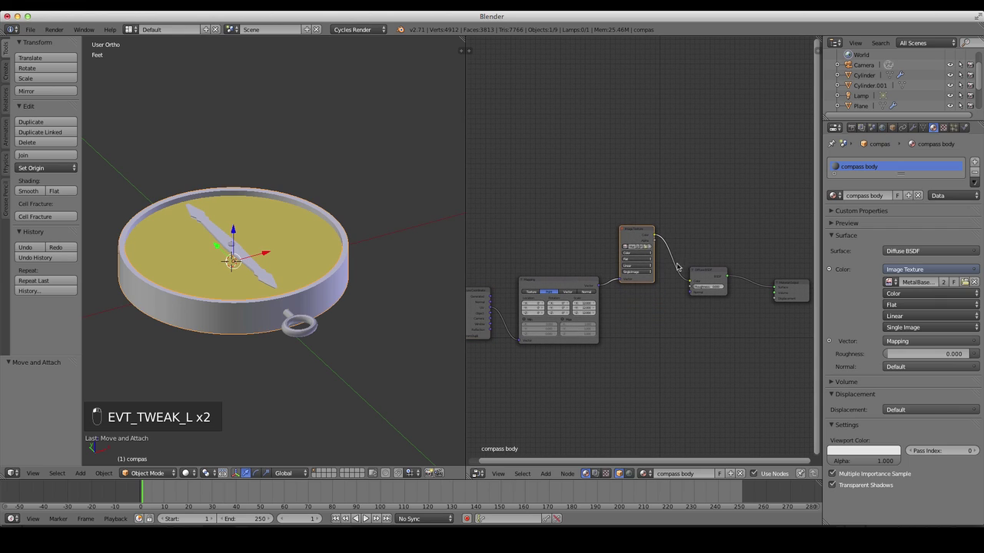
{"action": "left_click", "coordinate": [671, 274]}
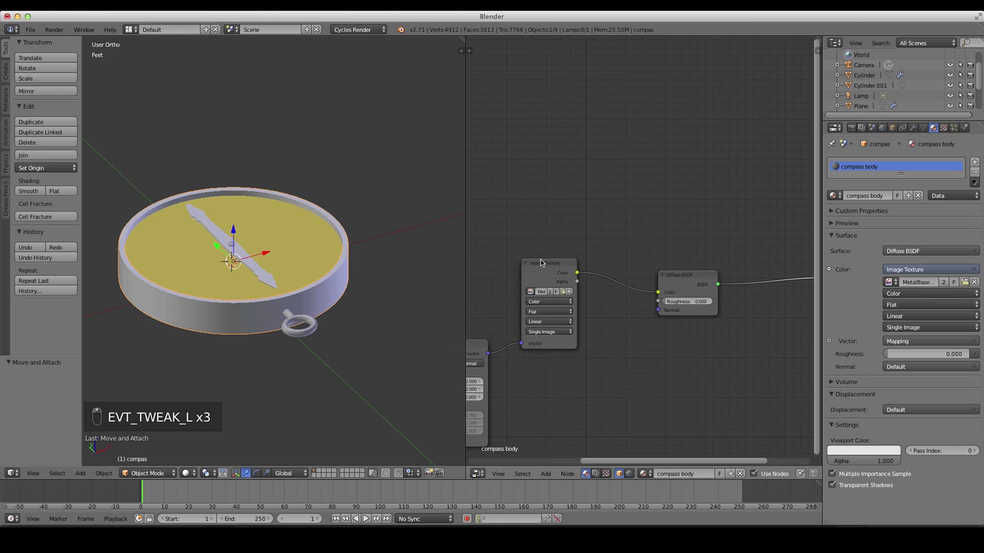
- Duplicate the body's texture as a rust decal and blend both through MixRGB into the Diffuse colour
{"action": "key", "text": "shift+d"}
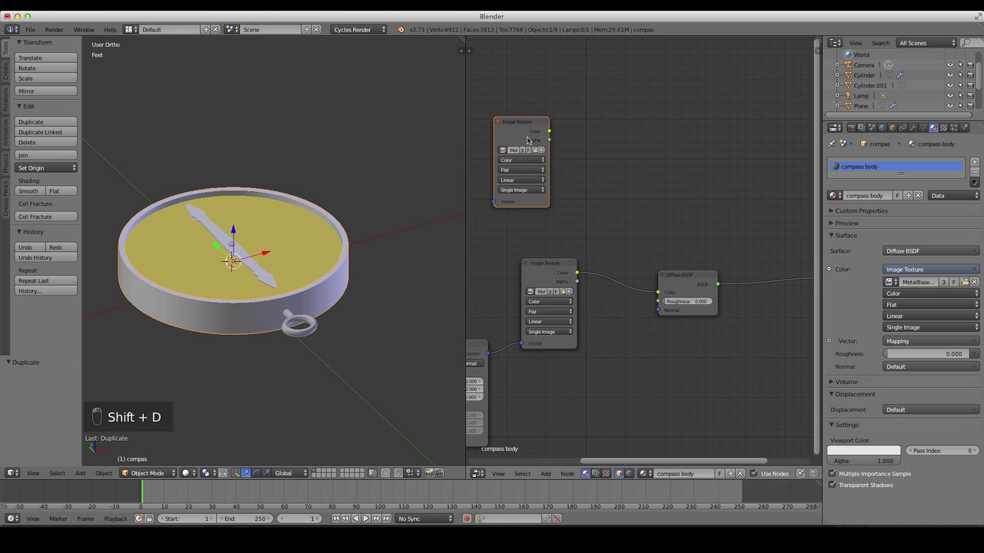
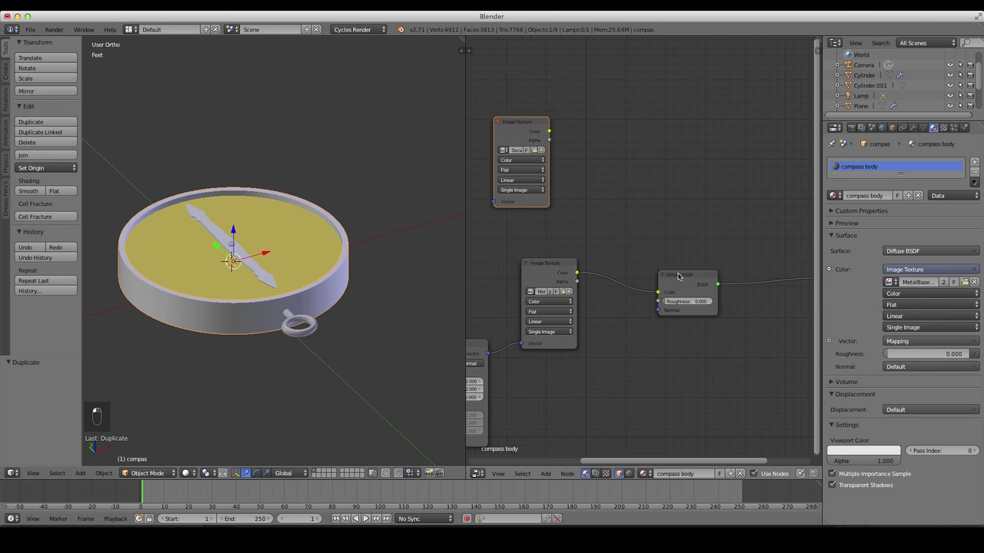
{"action": "key", "text": "a"}
{"action": "key", "text": "shift+a"}
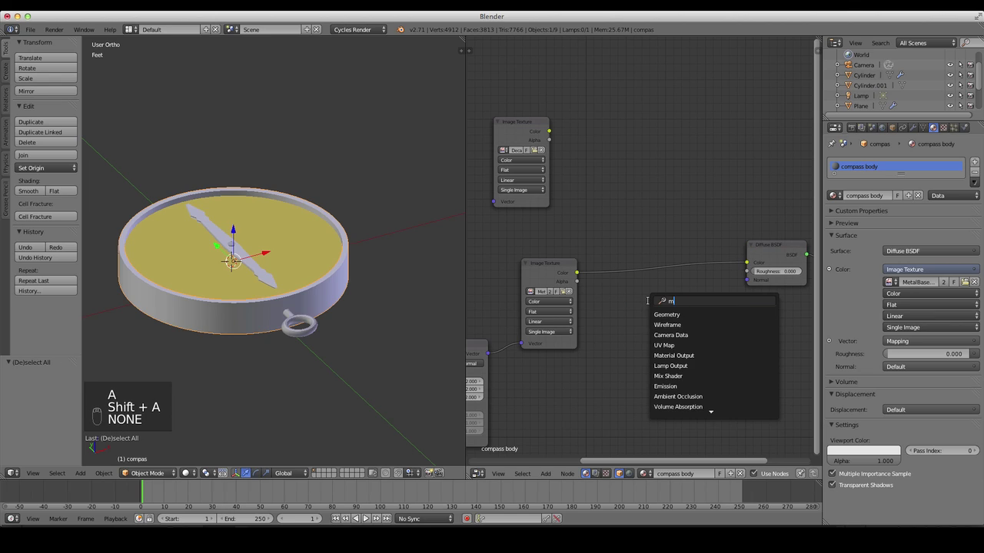
{"action": "key", "text": "Down"}
{"action": "left_click_drag", "start_coordinate": [669, 210], "coordinate": [655, 257]}
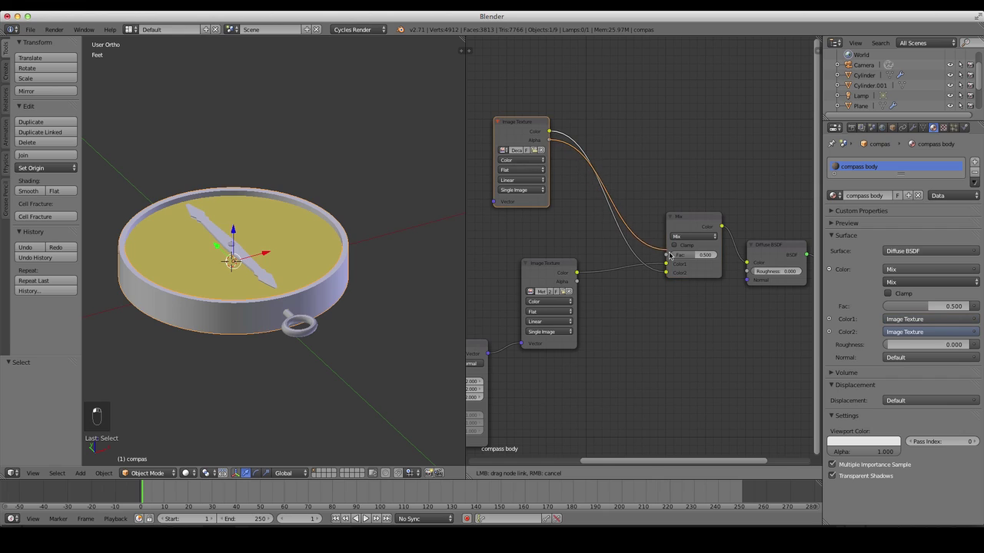
- Feed the rust mask texture into the Mix node's factor through a Bright/Contrast node
{"action": "left_click", "coordinate": [186, 469]}
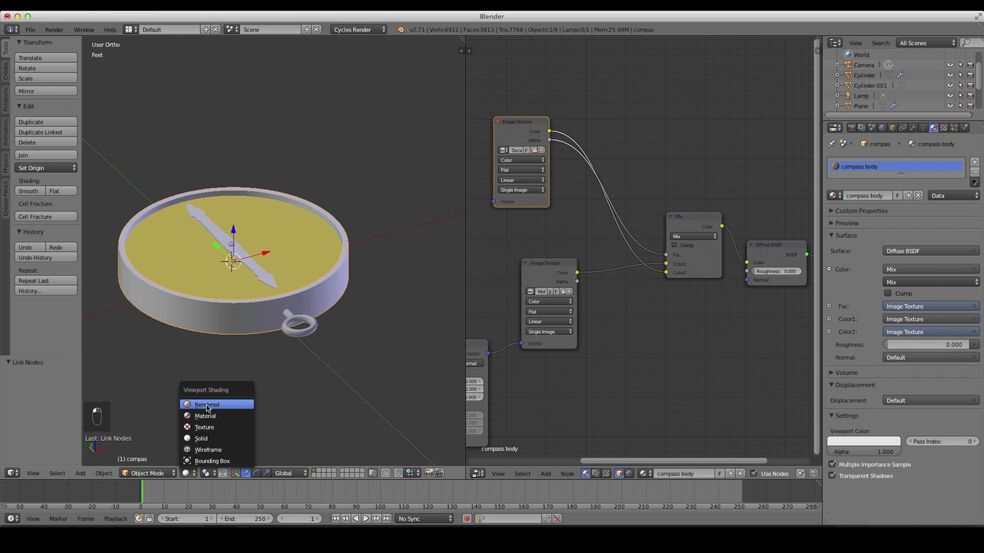
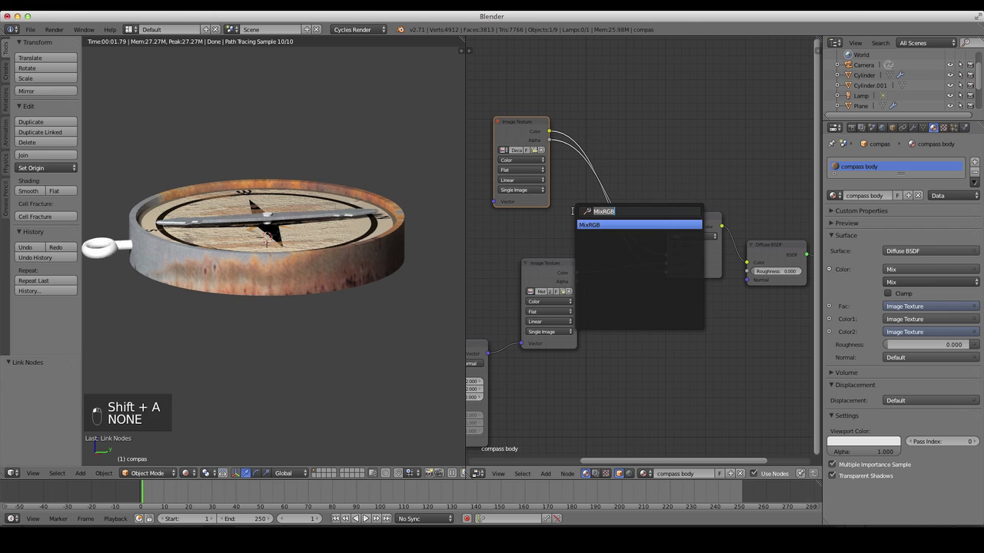
- Set the Bright/Contrast brightness to 0.400 and duplicate an image texture set to Non-Color Data
{"action": "key", "text": "Down"}
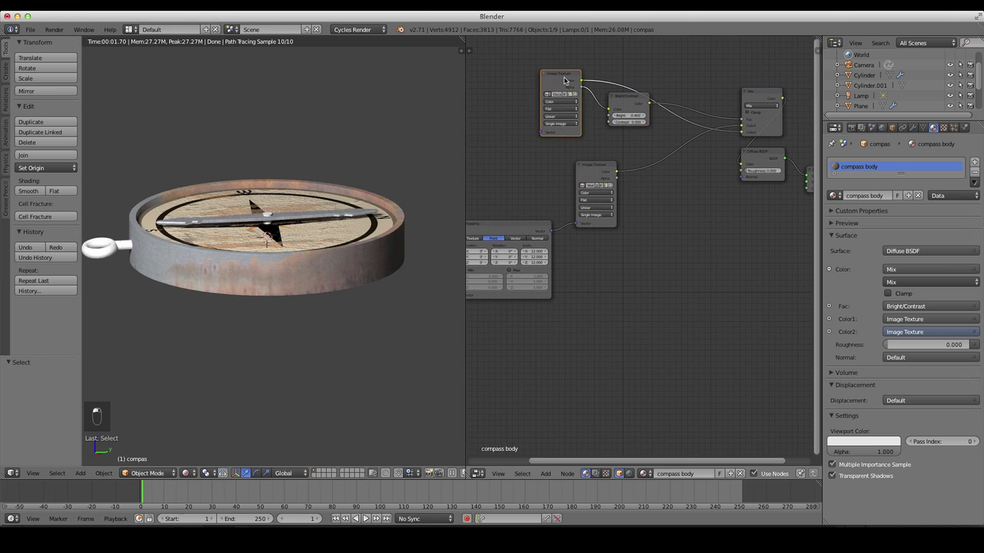
{"action": "key", "text": "shift+d"}
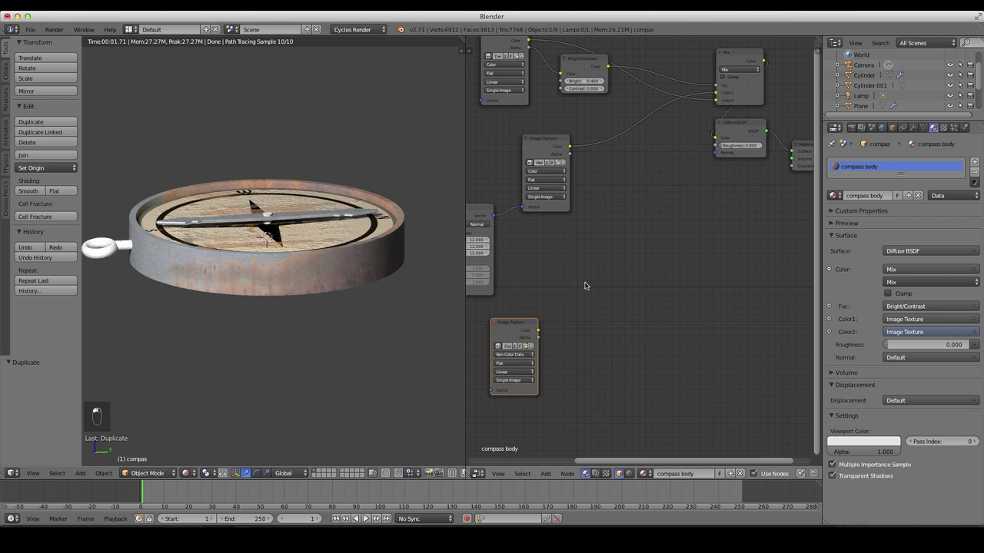
- Add a Bump node for the compass body, driven by the non-colour texture at strength 0.173
{"action": "key", "text": "shift+a"}
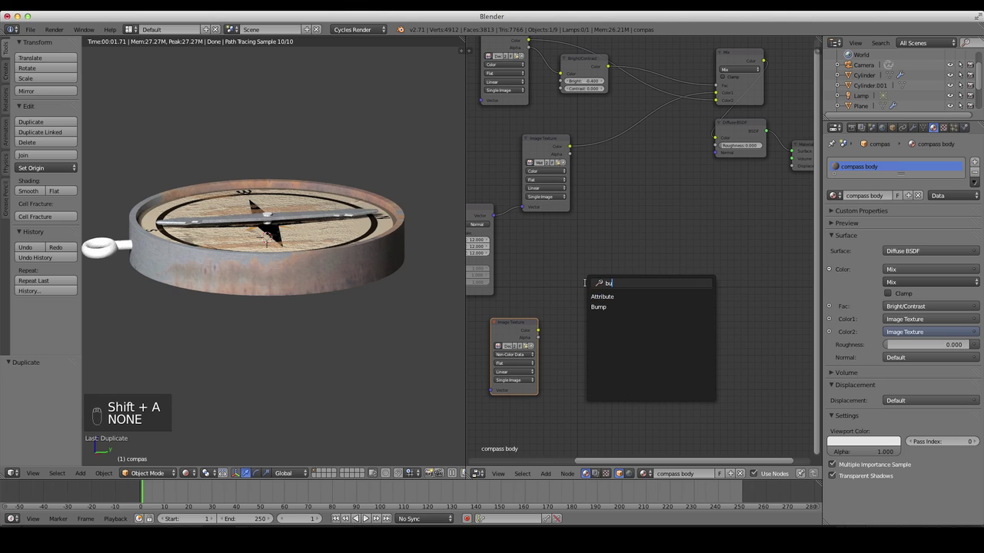
{"action": "key", "text": "Down"}
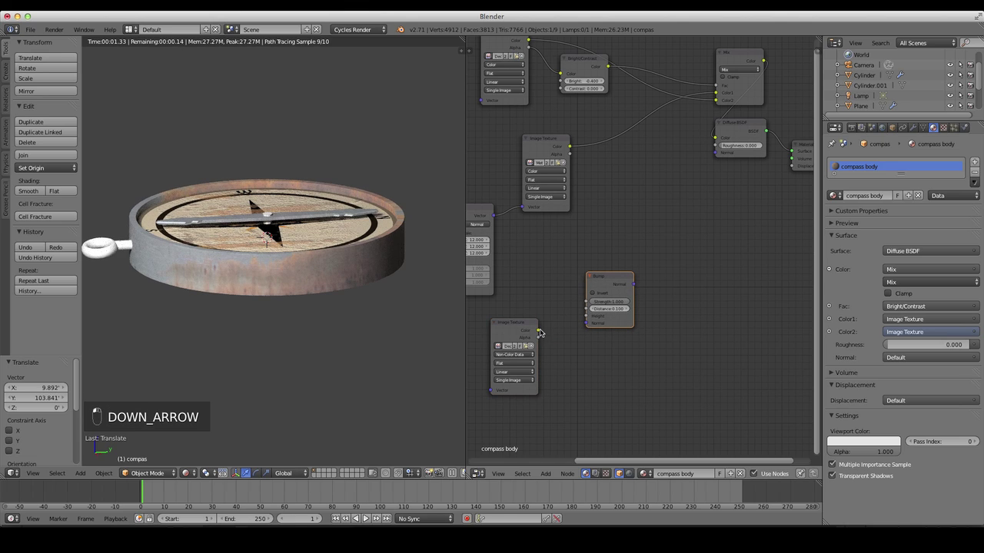
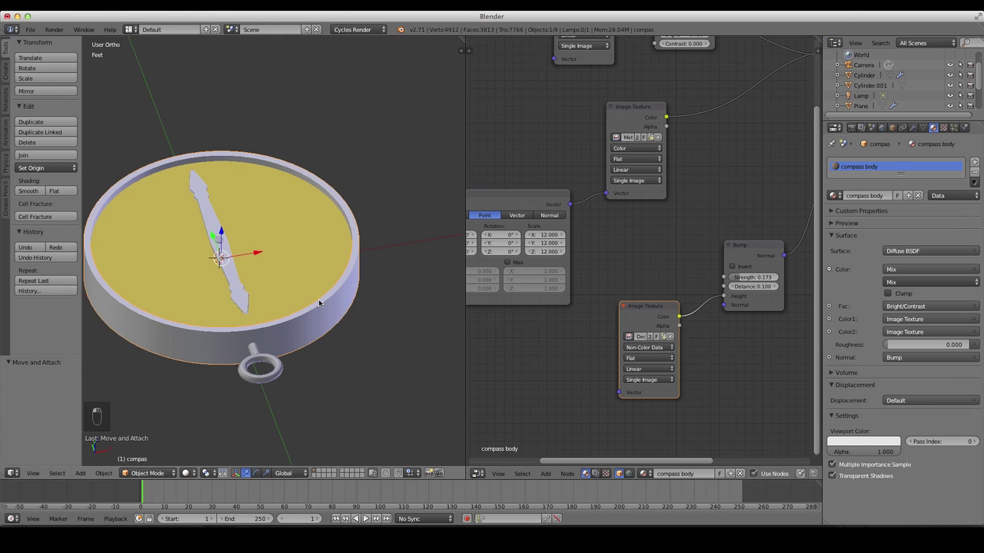
- Apply the Subsurf, Solidify and Edge Split modifiers on the compass body, toggling out of Edit Mode
{"action": "key", "text": "Tab"}
{"action": "key", "text": "Tab"}
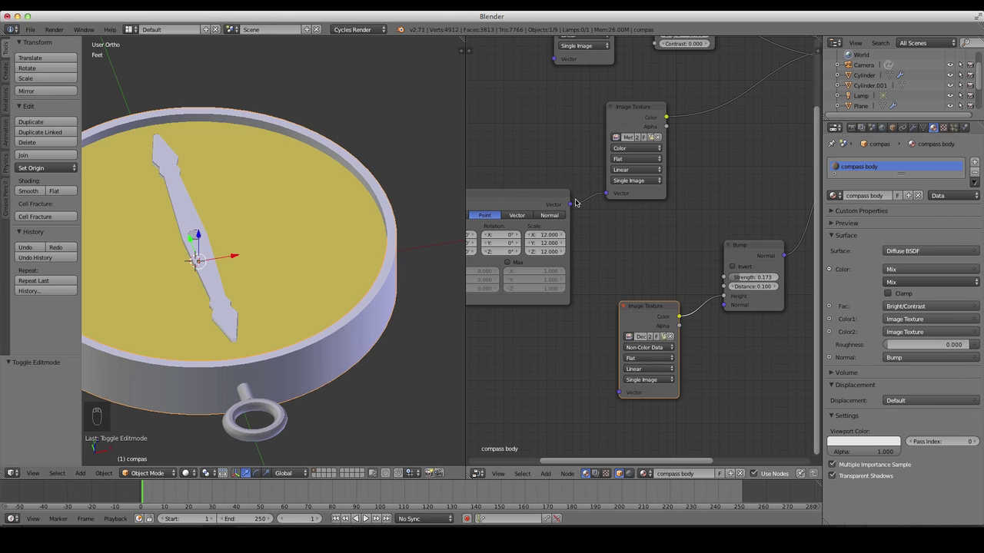
{"action": "key", "text": "Tab"}
{"action": "key", "text": "Tab"}
{"action": "key", "text": "Tab"}
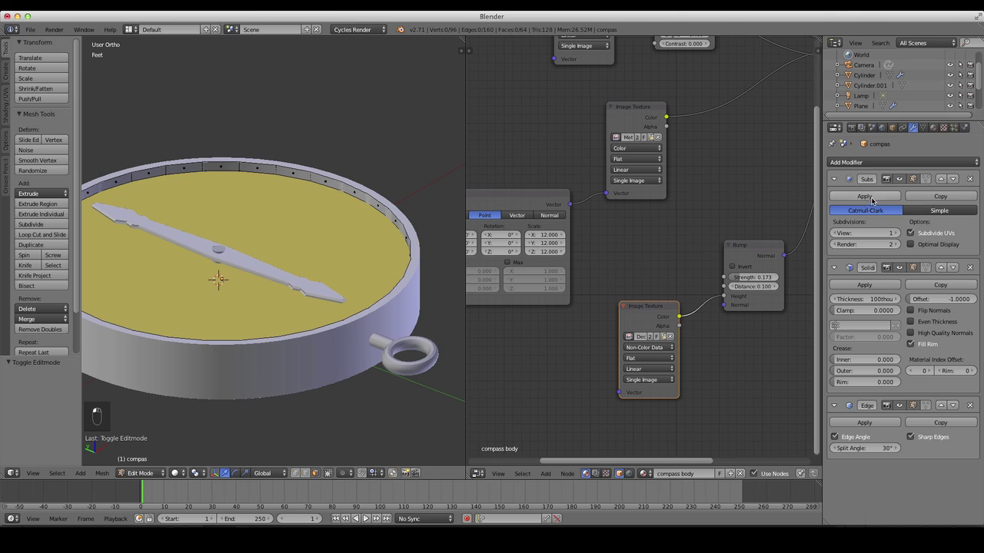
{"action": "key", "text": "Tab"}
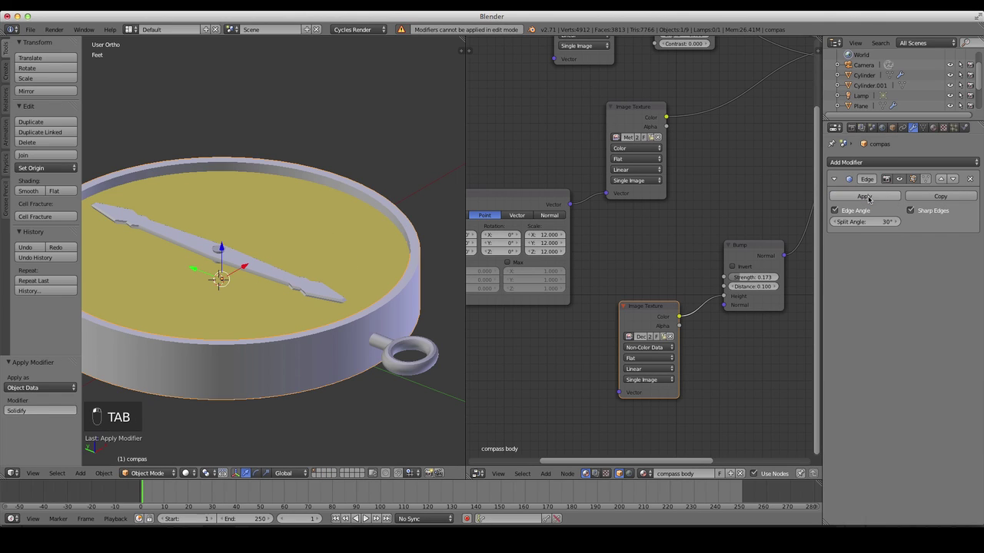
{"action": "key", "text": "Tab"}
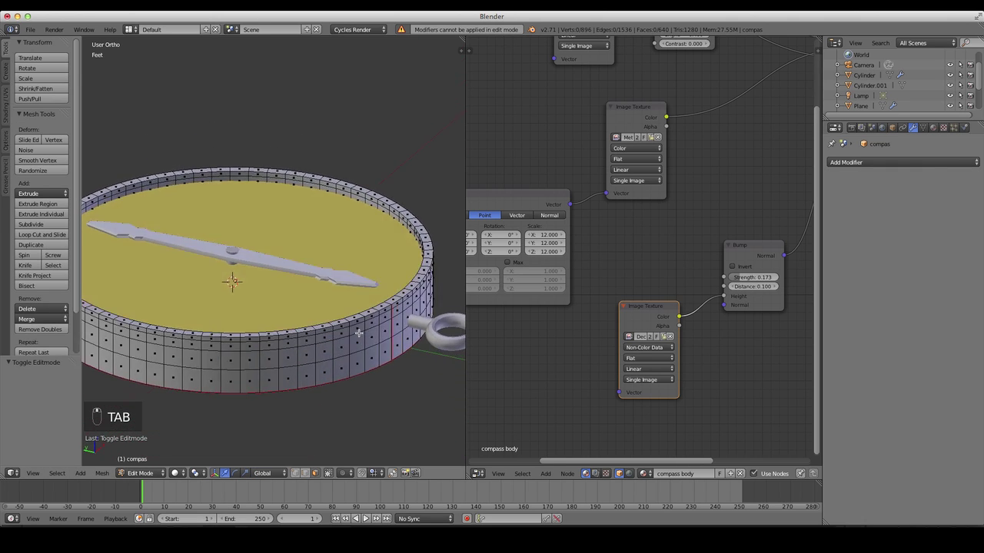
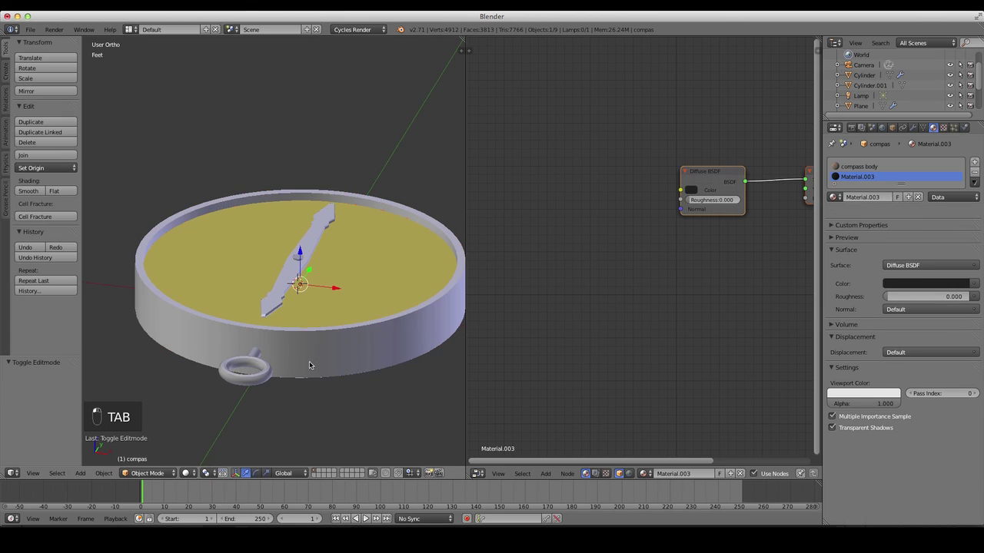
- Select the torus ring on the compass's side
{"action": "left_click", "coordinate": [191, 469]}
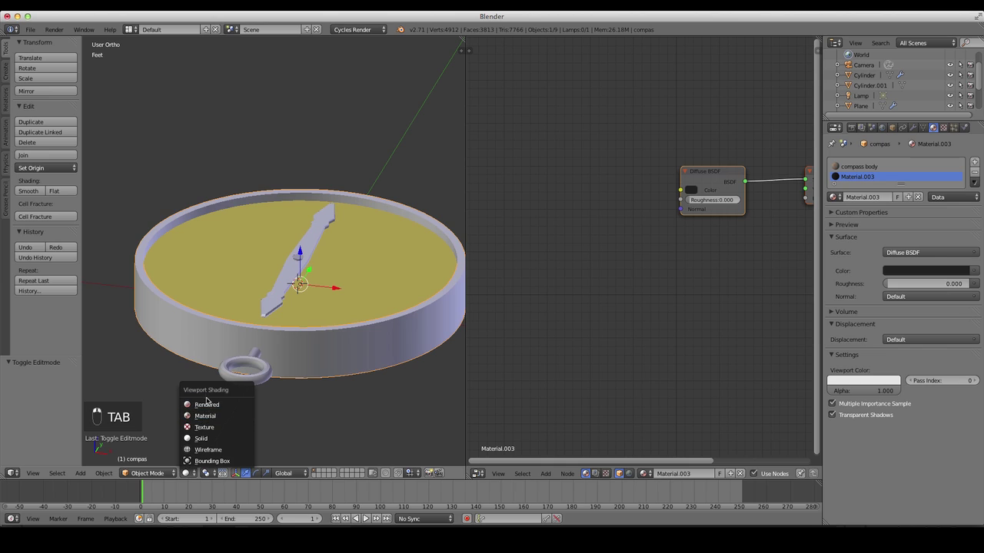
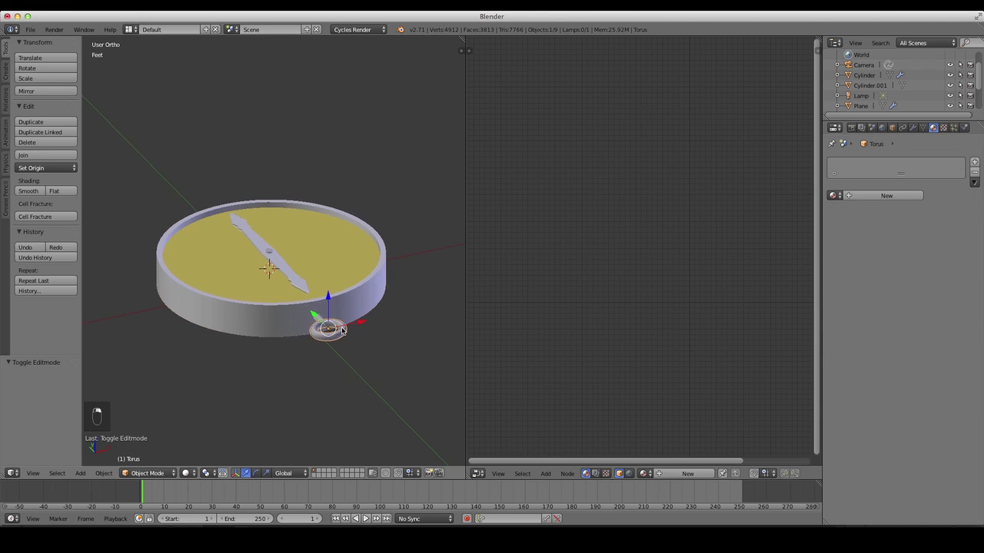
- Smart UV unwrap the torus ring and assign it the compass body material
{"action": "middle_click", "coordinate": [355, 343]}
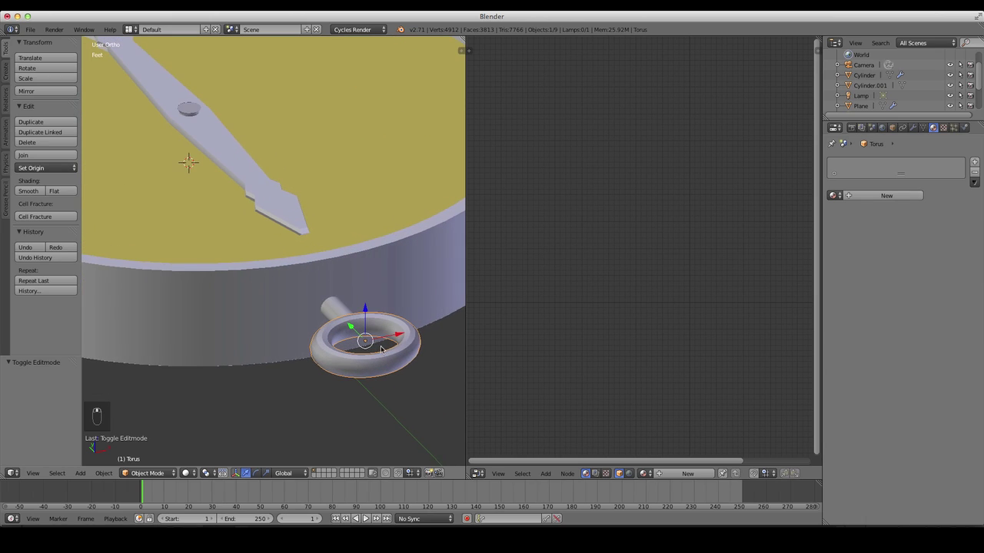
{"action": "key", "text": "Tab"}
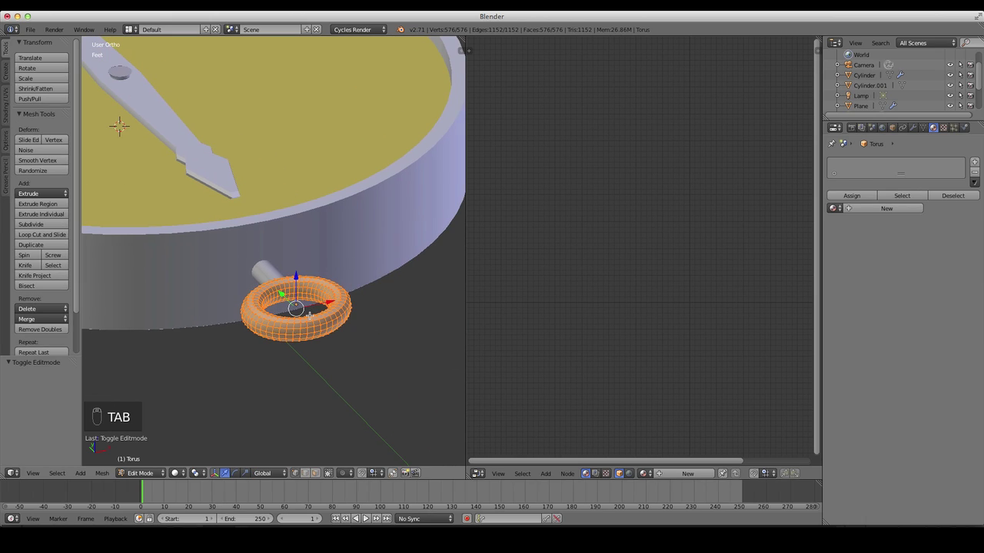
{"action": "key", "text": "u"}
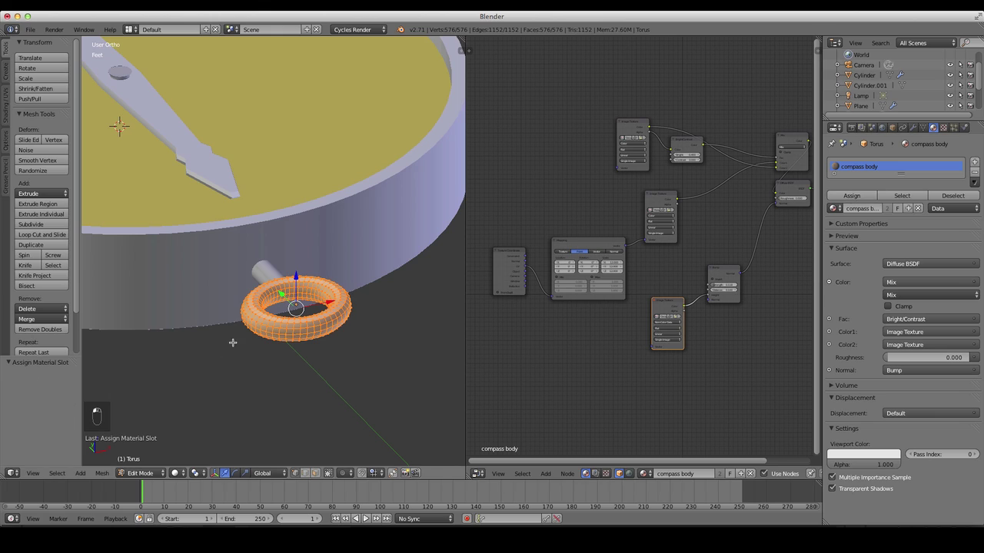
{"action": "key", "text": "Tab"}
- Unwrap the small connecting cylinder and give it the compass body material
{"action": "key", "text": "Tab"}
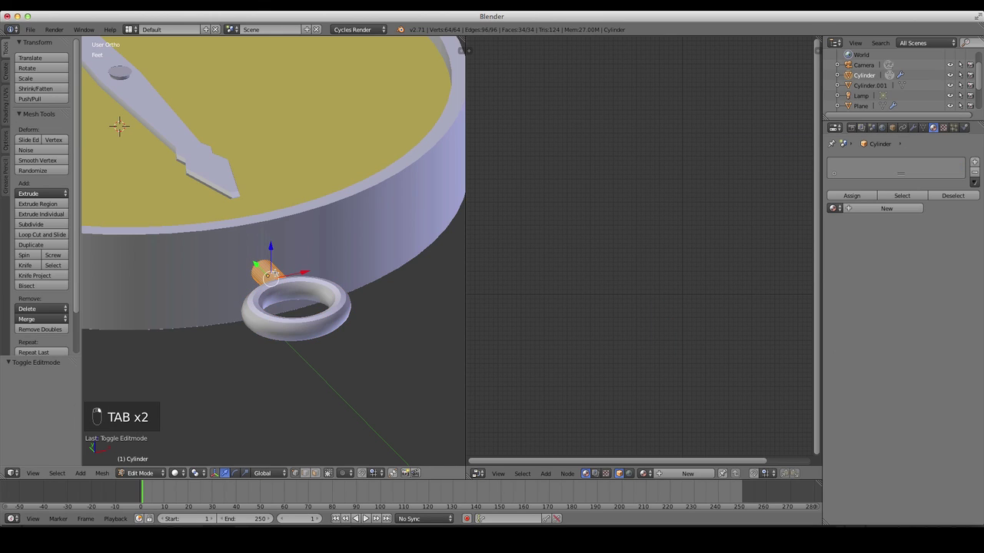
{"action": "key", "text": "u"}
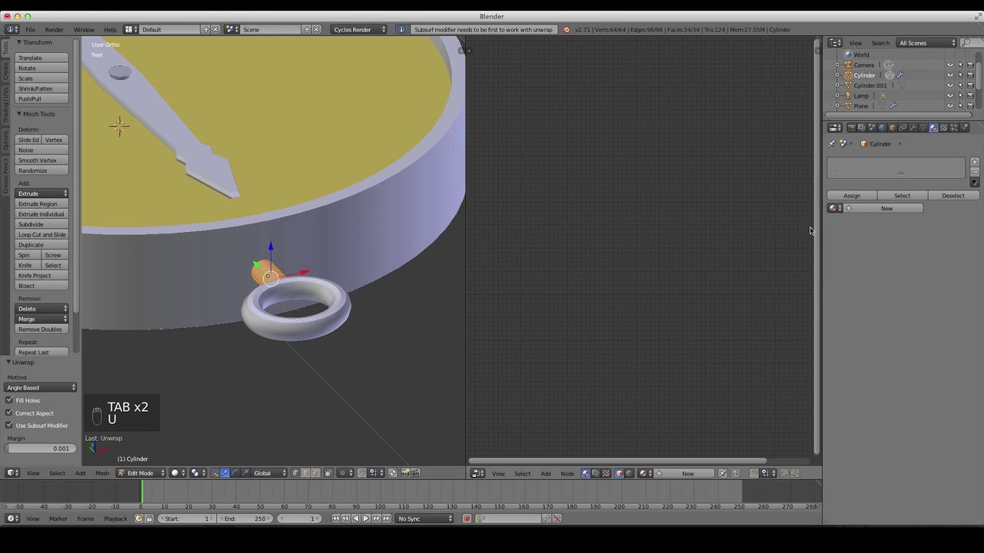
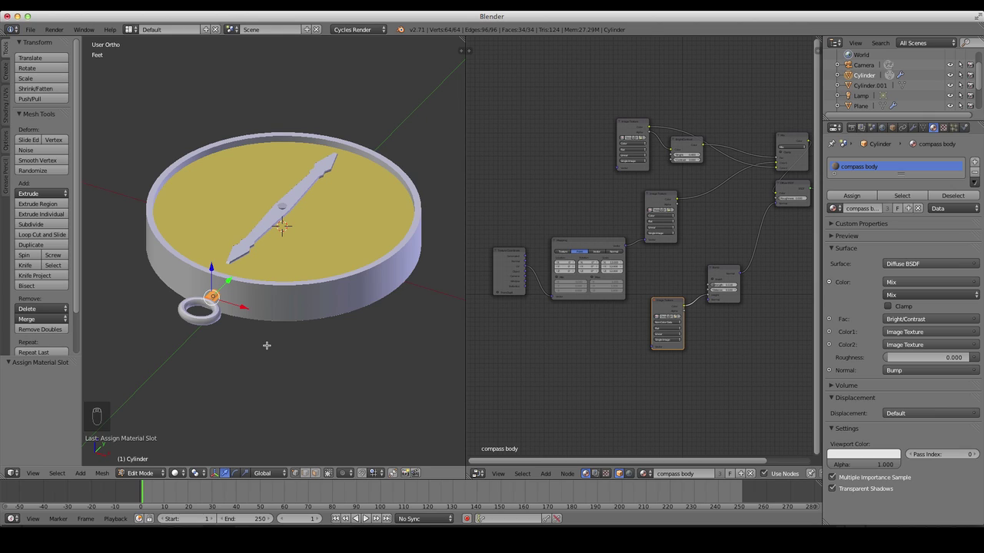
- Reveal the hidden mesh geometry and unhide the hidden compass objects in Object Mode
{"action": "key", "text": "alt+h"}
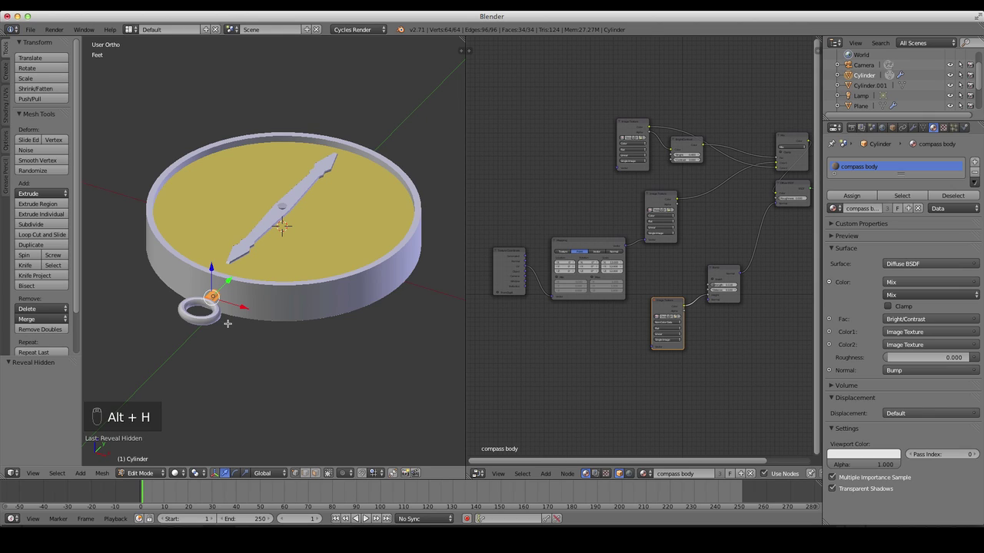
{"action": "key", "text": "ctrl+h"}
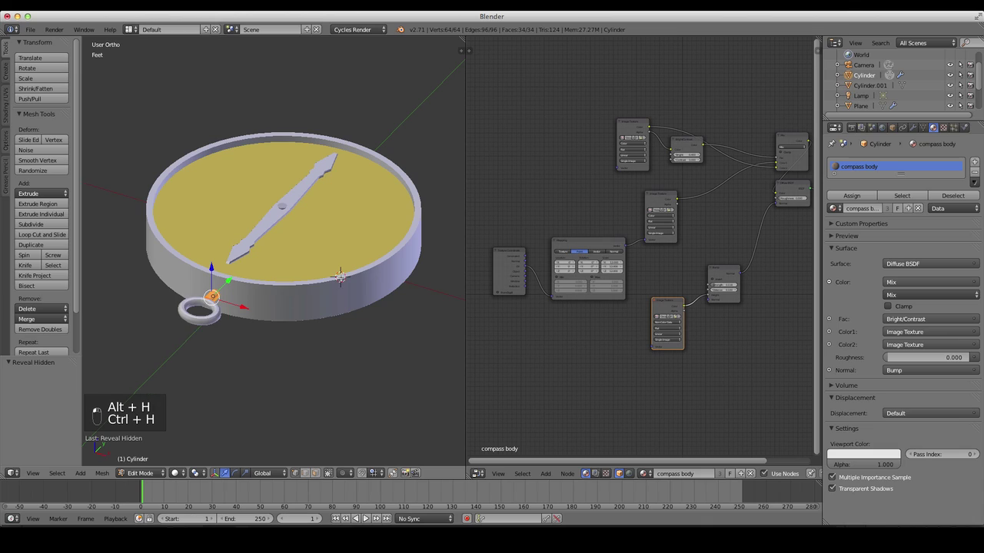
{"action": "key", "text": "a"}
{"action": "key", "text": "Tab"}
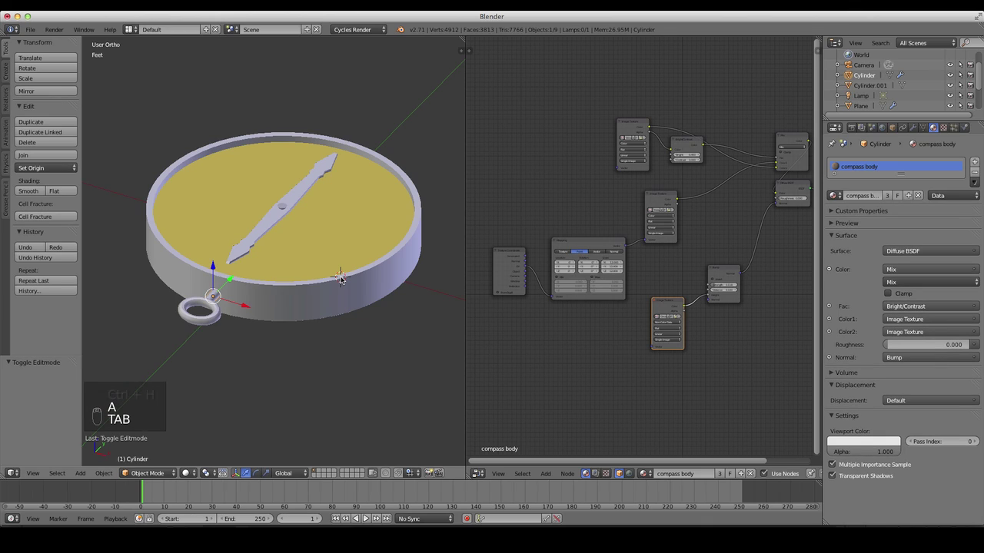
{"action": "key", "text": "a"}
{"action": "key", "text": "alt+h"}
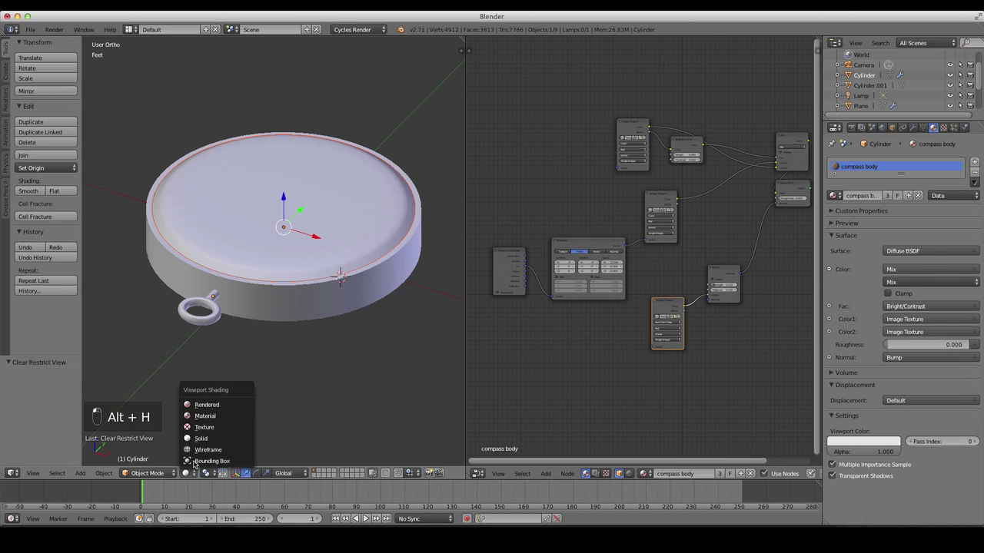
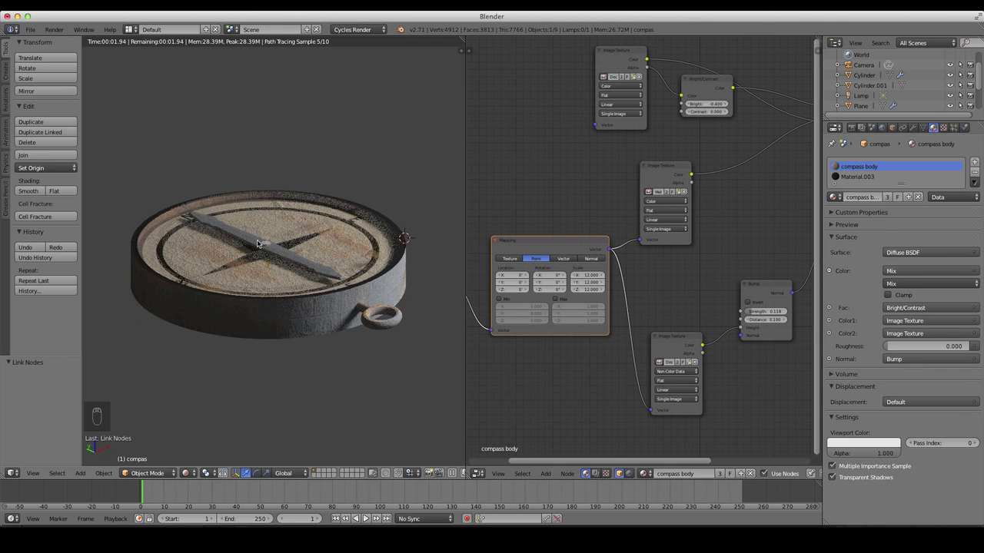
- Lower the Bump strength to 0.118 and preview the rusty compass with ring in Rendered shading
{"action": "middle_click", "coordinate": [268, 264]}
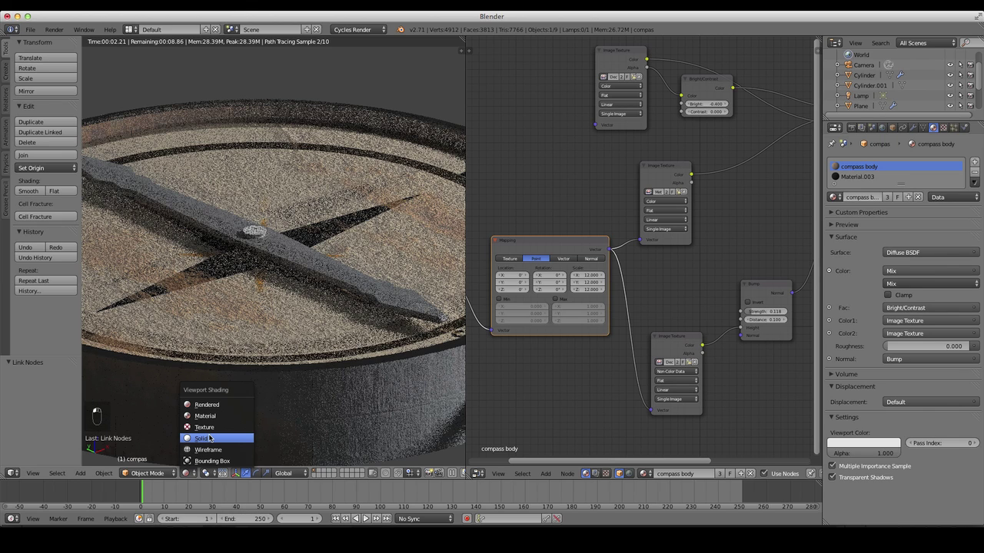
{"action": "key", "text": "h"}
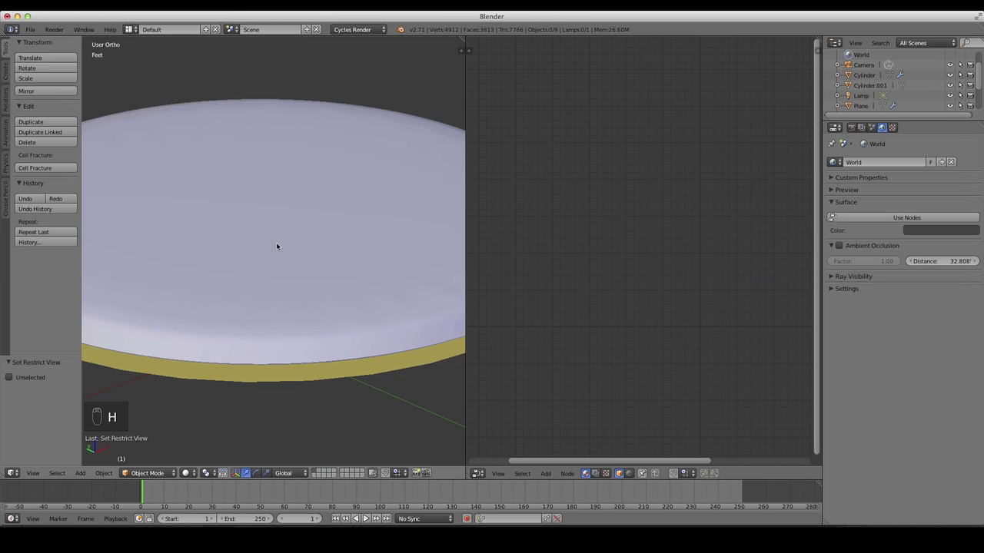
- Assign the compass body material to the whole needle mesh, unwrap it and preview rendered
{"action": "key", "text": "z"}
{"action": "key", "text": "h"}
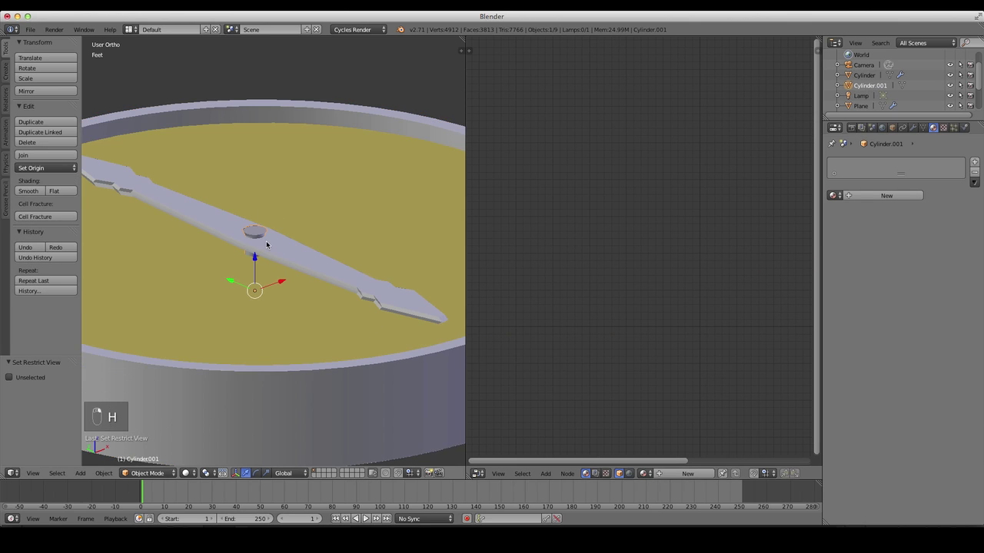
{"action": "key", "text": "Tab"}
{"action": "key", "text": "a"}
{"action": "key", "text": "a"}
{"action": "key", "text": "u"}
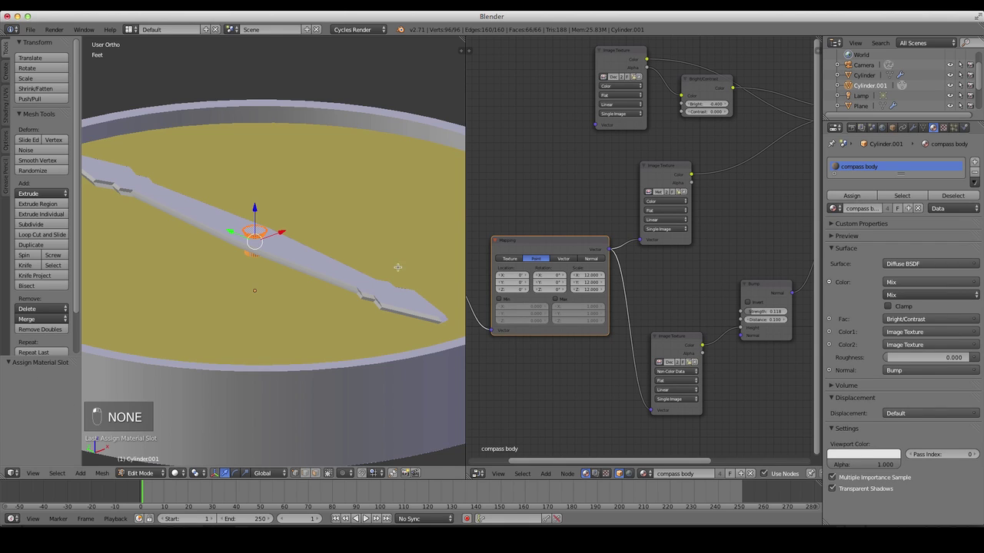
{"action": "key", "text": "Tab"}
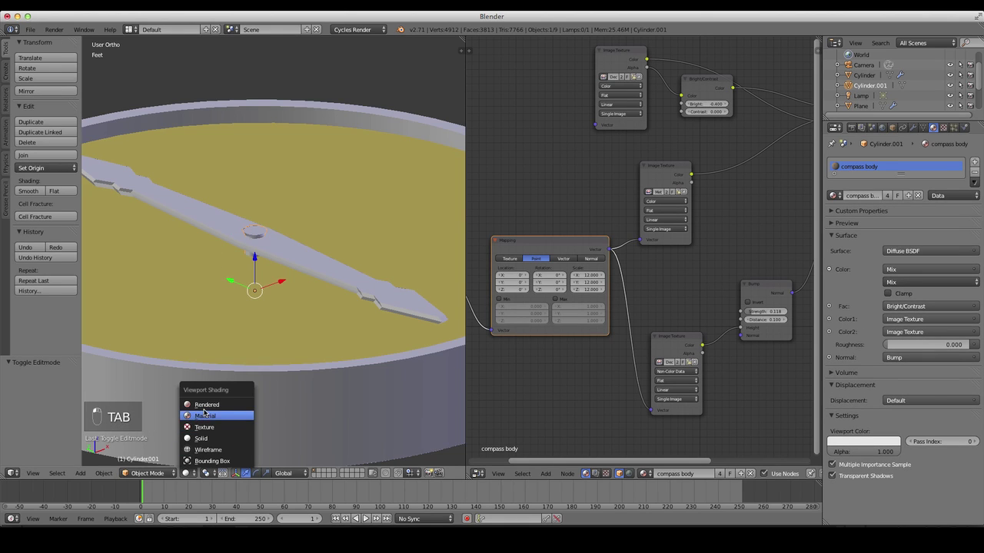
{"action": "middle_click", "coordinate": [221, 398]}
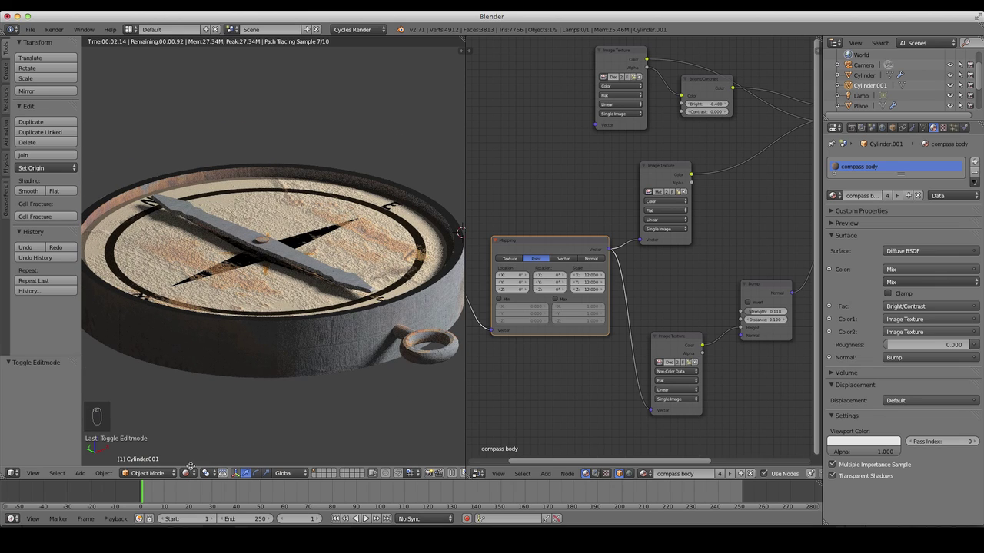
- Switch to solid top view, select the needle and set the animation End frame to 200
{"action": "left_click_drag", "start_coordinate": [185, 476], "coordinate": [240, 384]}
{"action": "key", "text": "KP_7"}
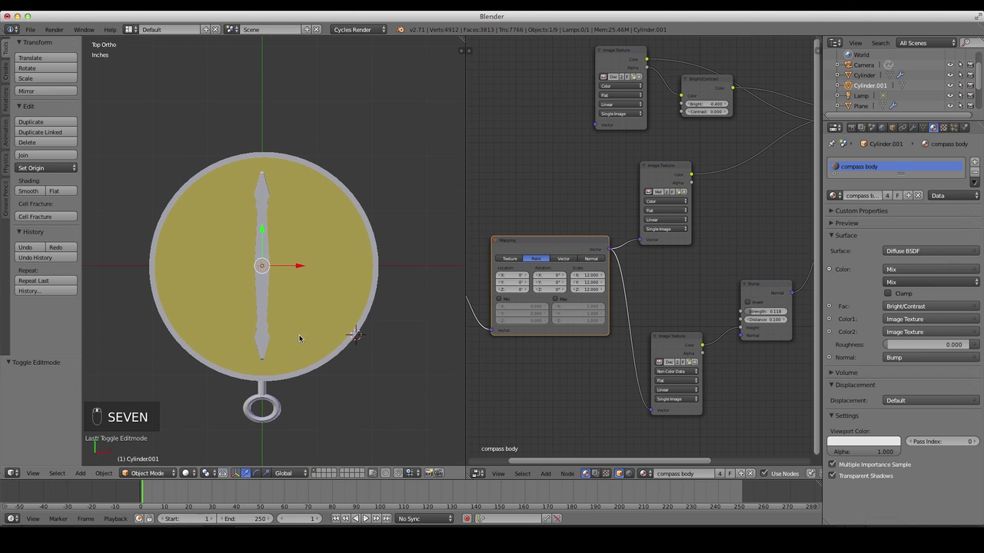
{"action": "key", "text": "a"}
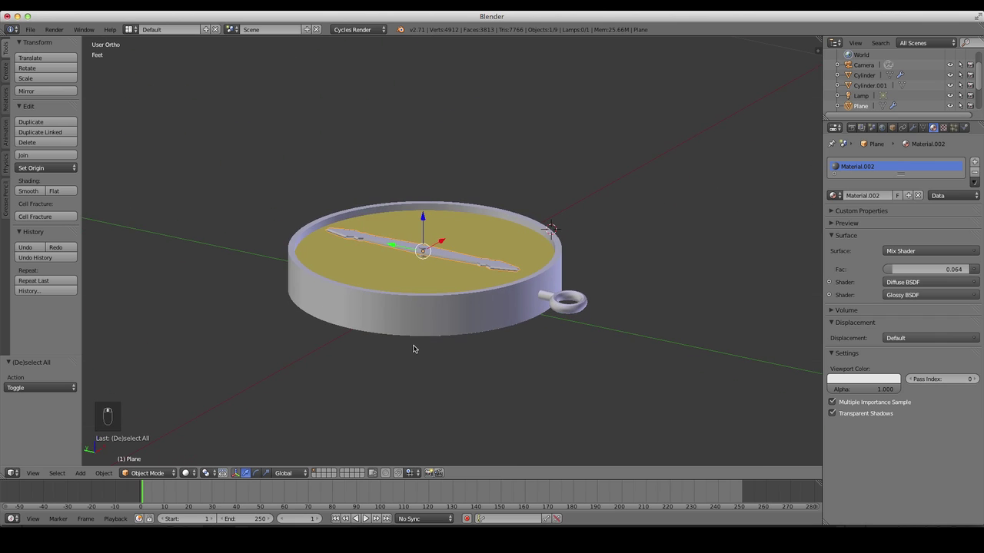
{"action": "key", "text": "KP_1"}
{"action": "key", "text": "z"}
{"action": "key", "text": "z"}
{"action": "key", "text": "a"}
{"action": "key", "text": "KP_7"}
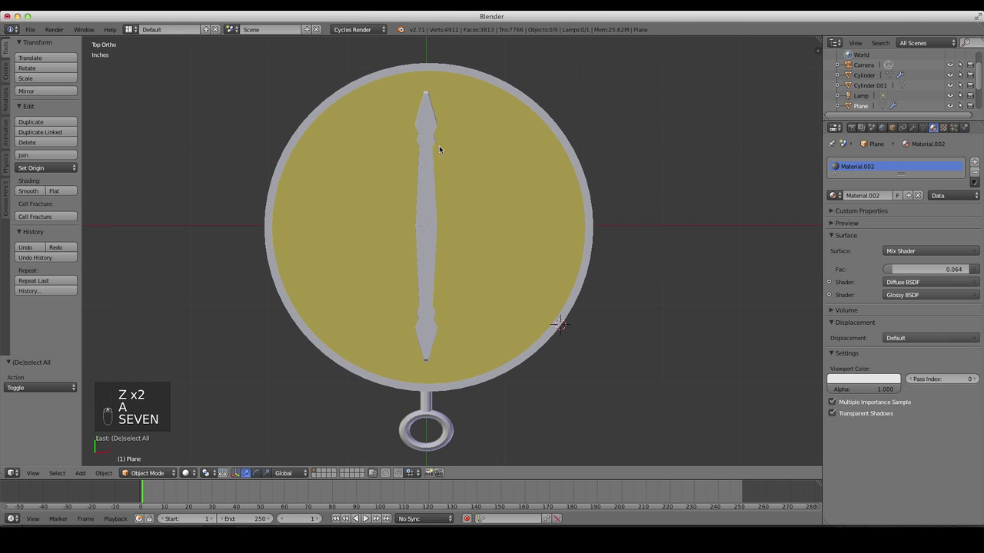
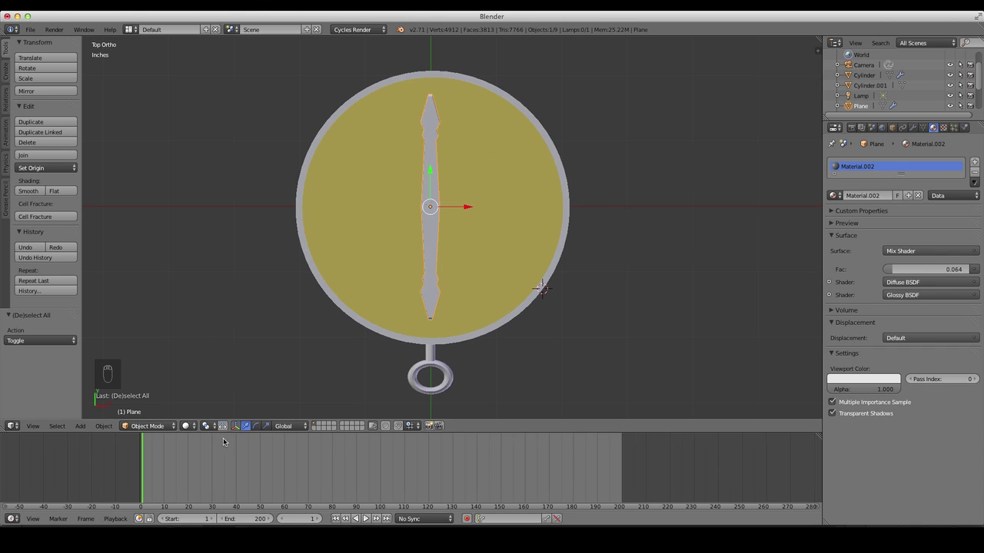
- At frame 200 insert a LocRot keyframe, rotate the needle slightly and keyframe its rotation
{"action": "left_click", "coordinate": [150, 459]}
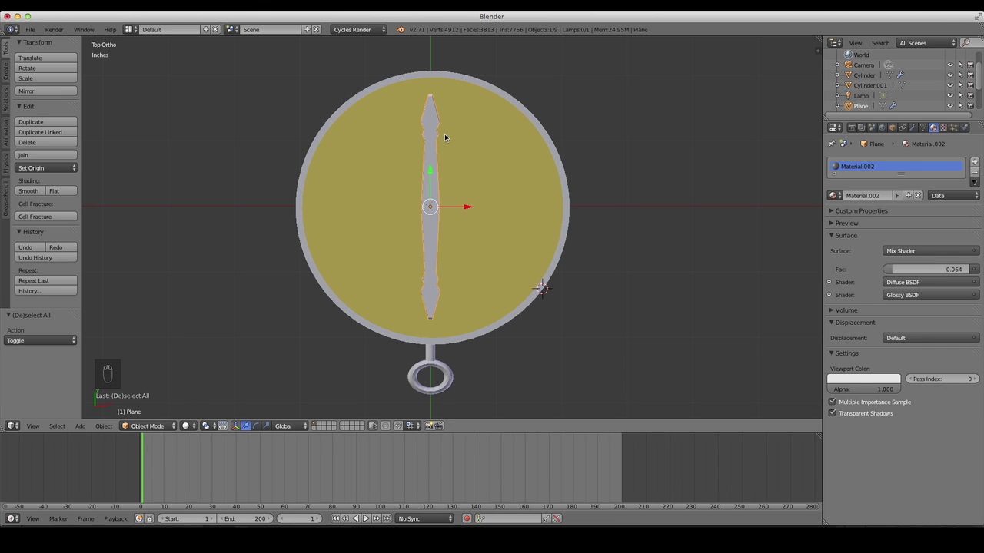
{"action": "key", "text": "i"}
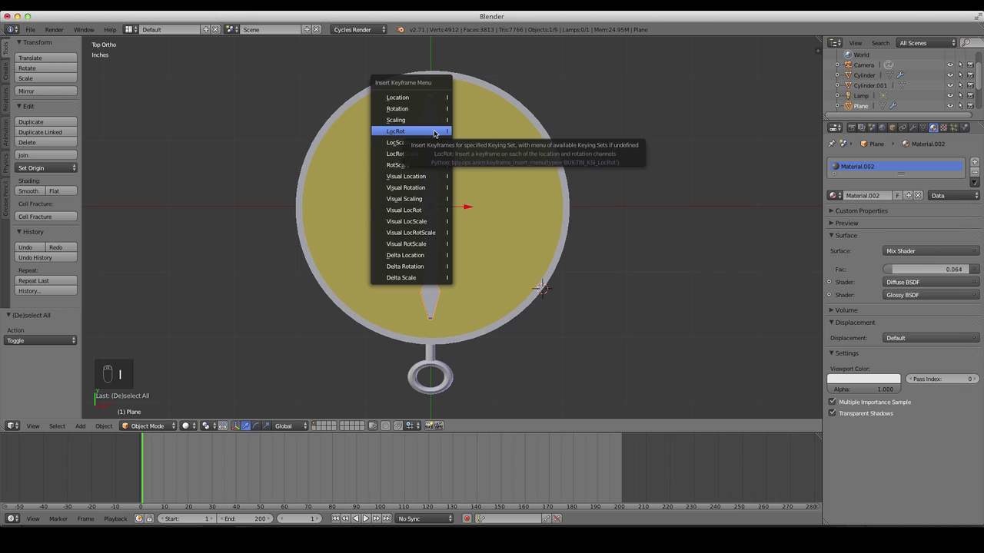
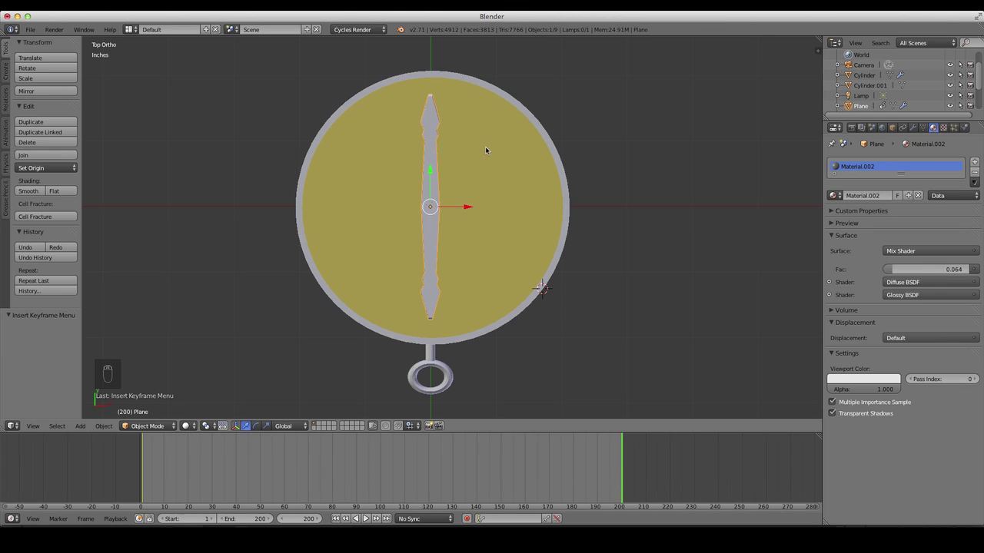
{"action": "key", "text": "r"}
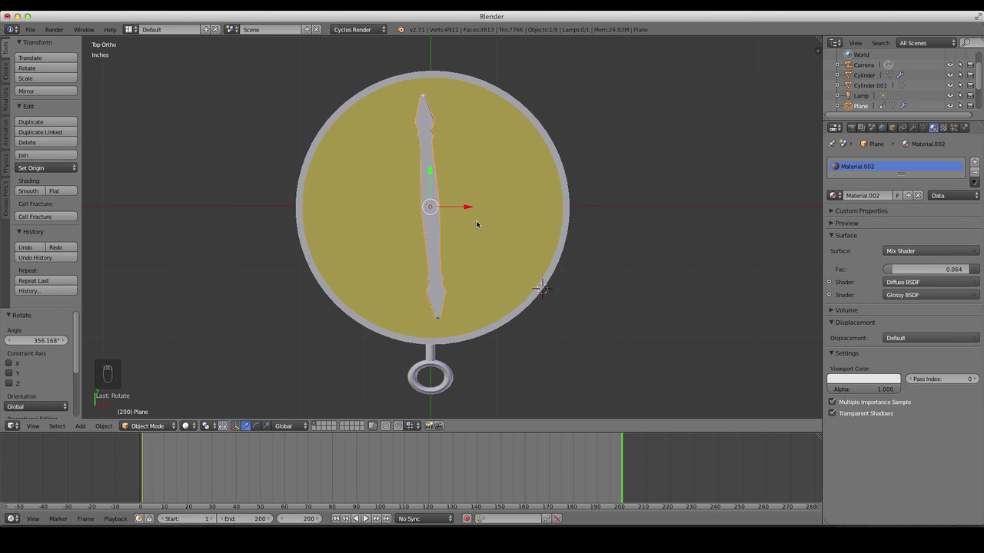
{"action": "key", "text": "i"}
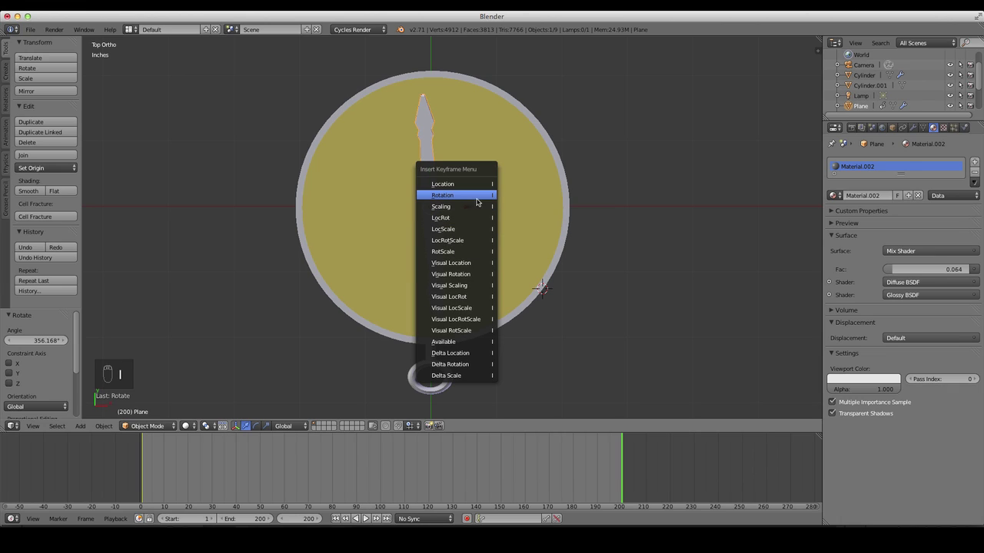
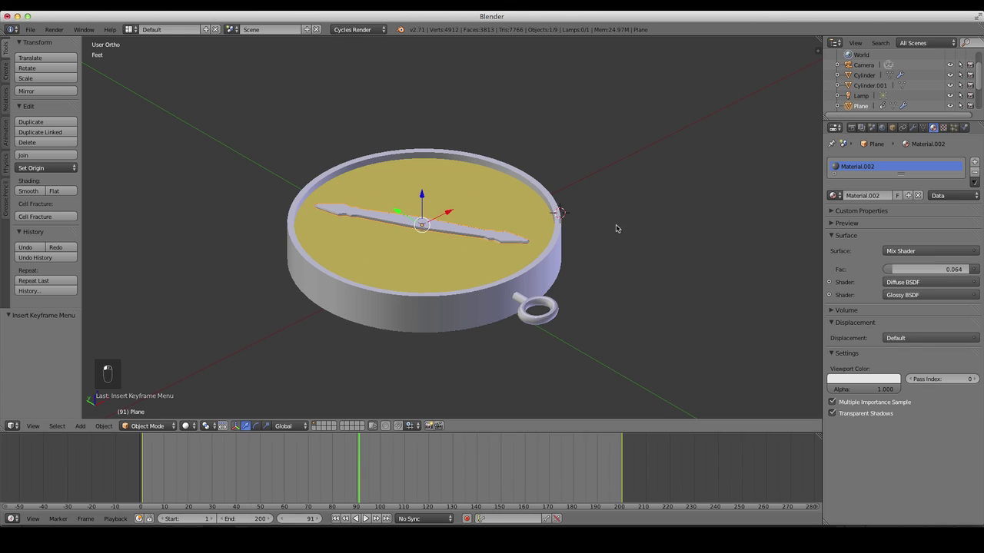
{"action": "key", "text": "KP_7"}
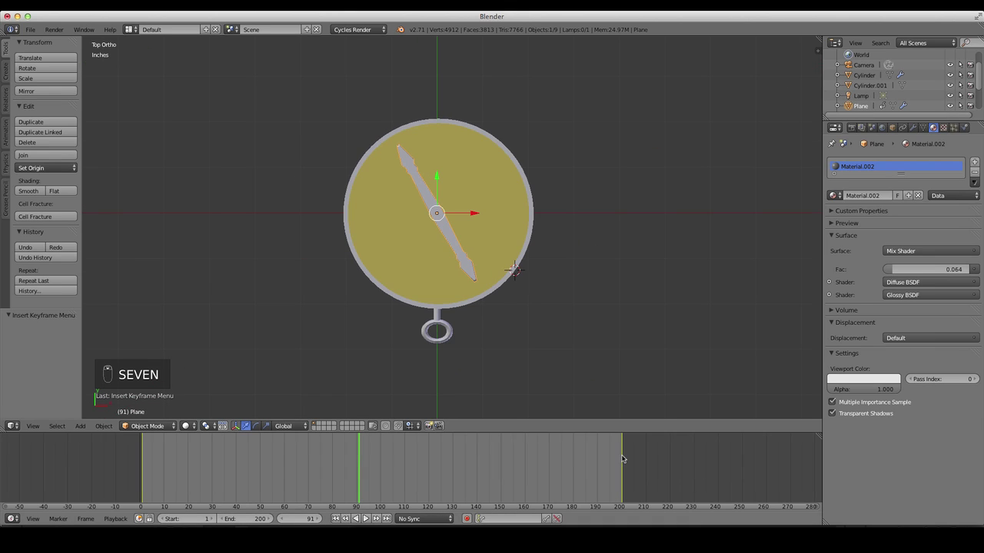
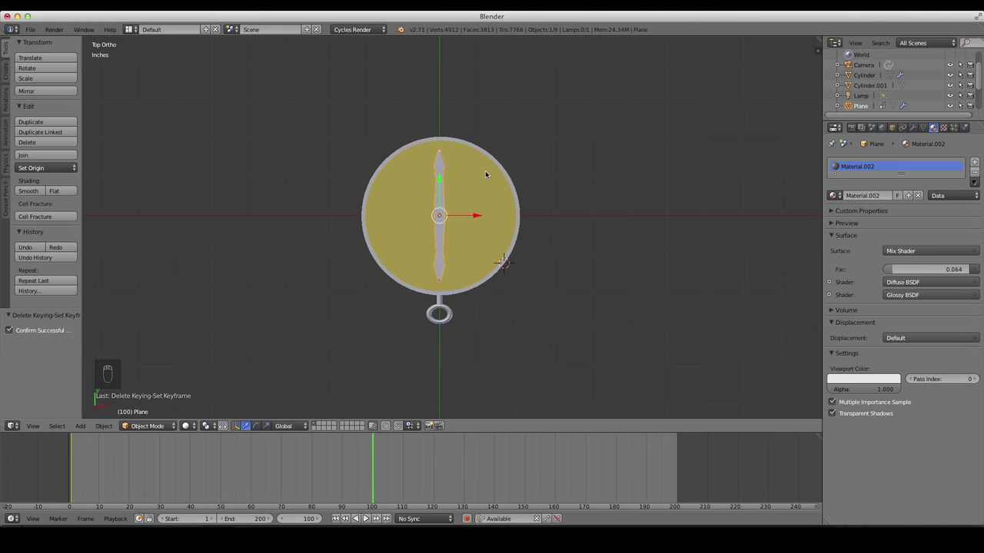
- Swing the needle side to side and keyframe its rotation at the early frames around 100–150
{"action": "key", "text": "r"}
{"action": "left_click", "coordinate": [508, 221]}
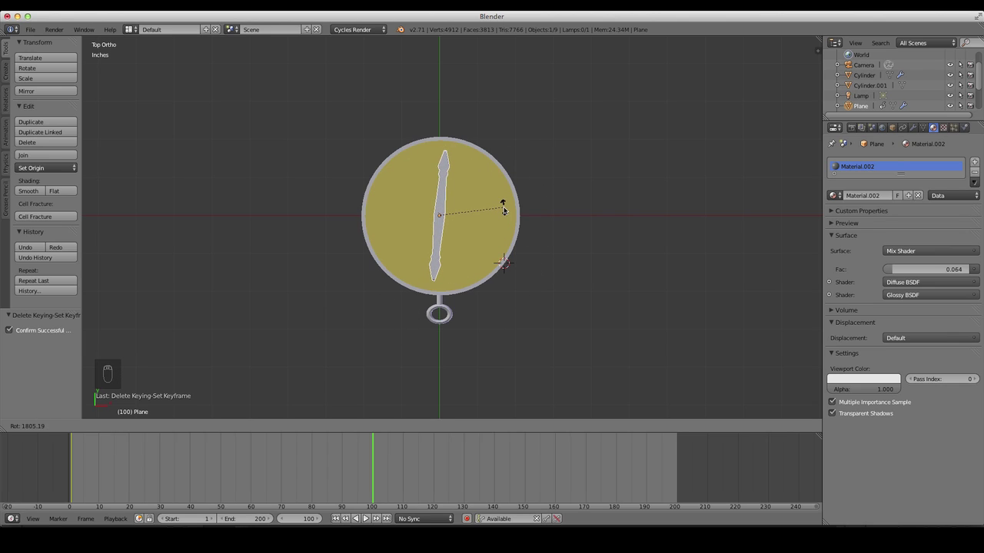
{"action": "left_click", "coordinate": [506, 202]}
{"action": "key", "text": "i"}
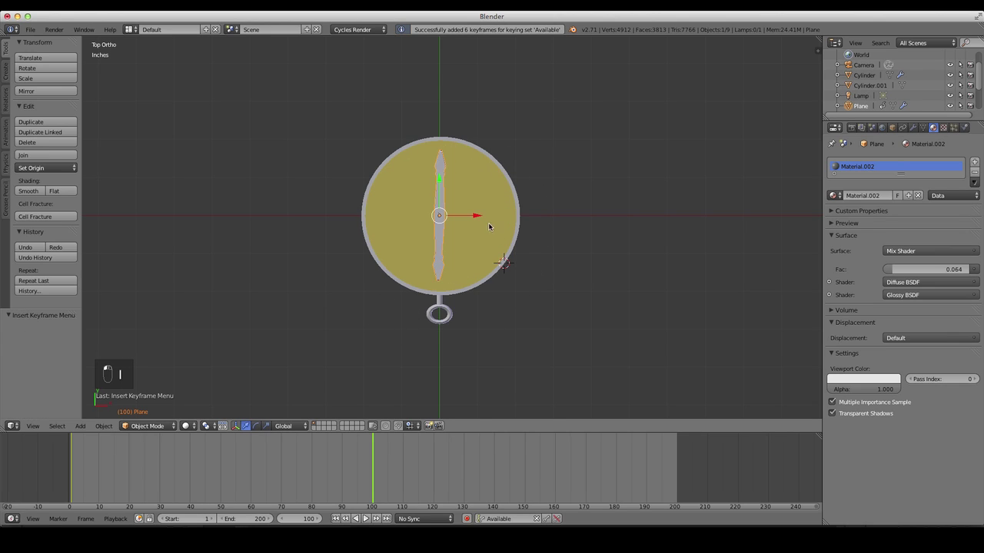
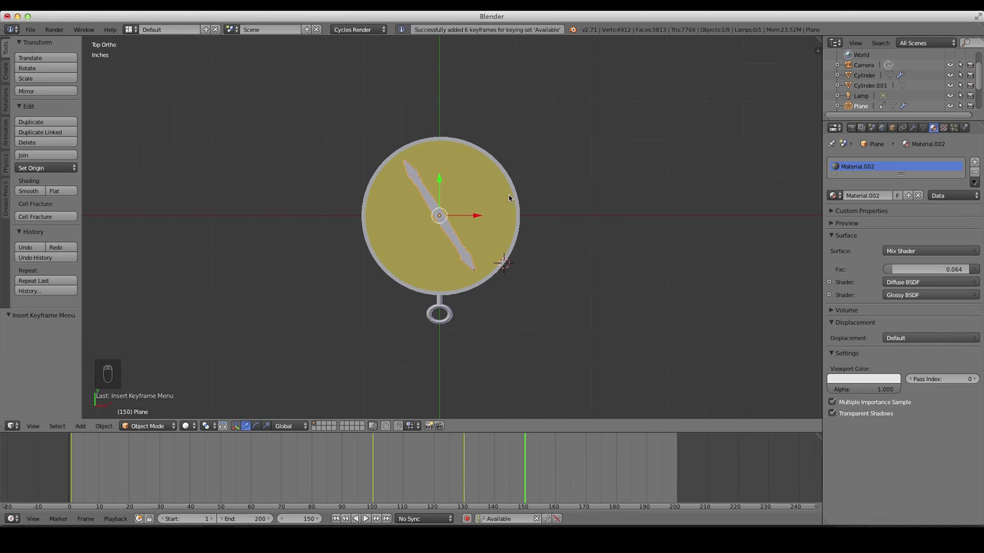
{"action": "key", "text": "r"}
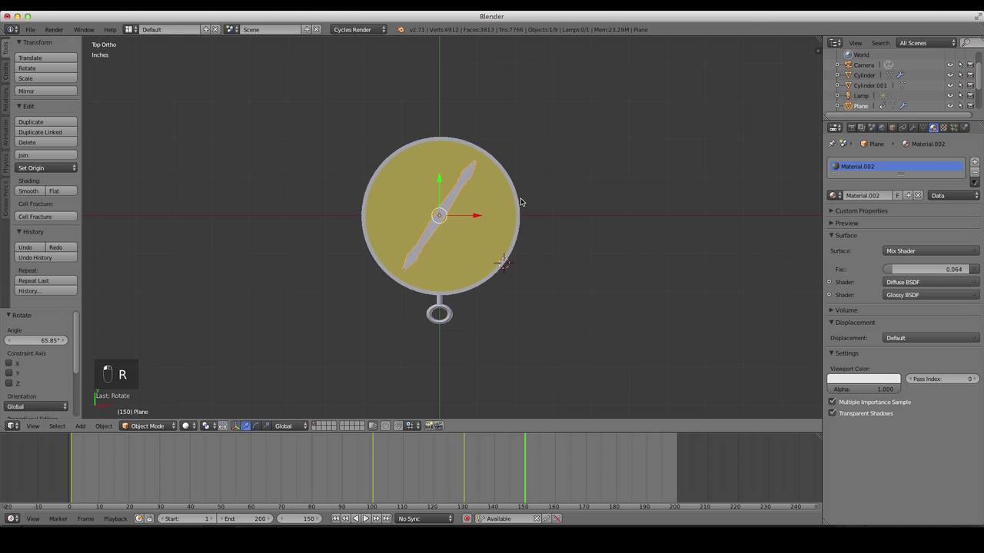
{"action": "key", "text": "i"}
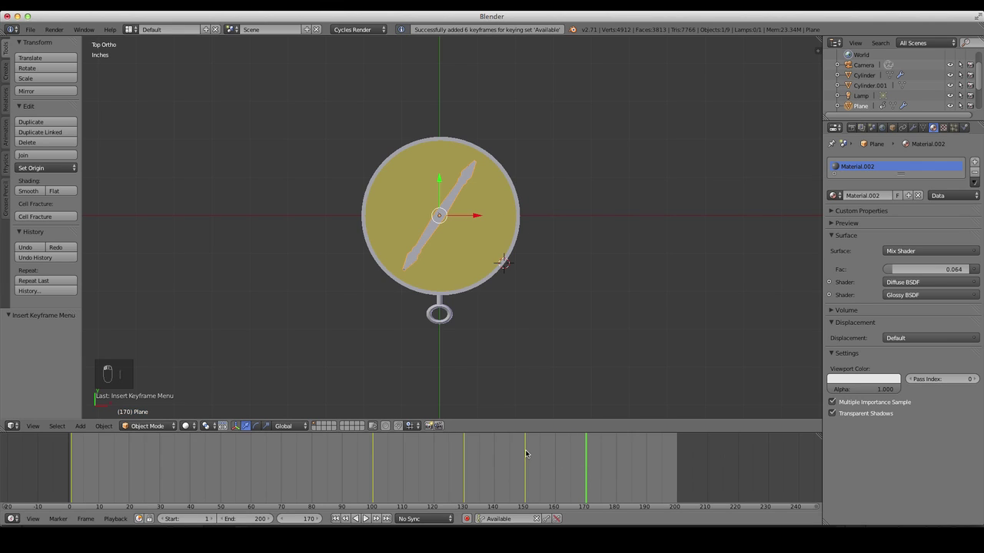
{"action": "key", "text": "r"}
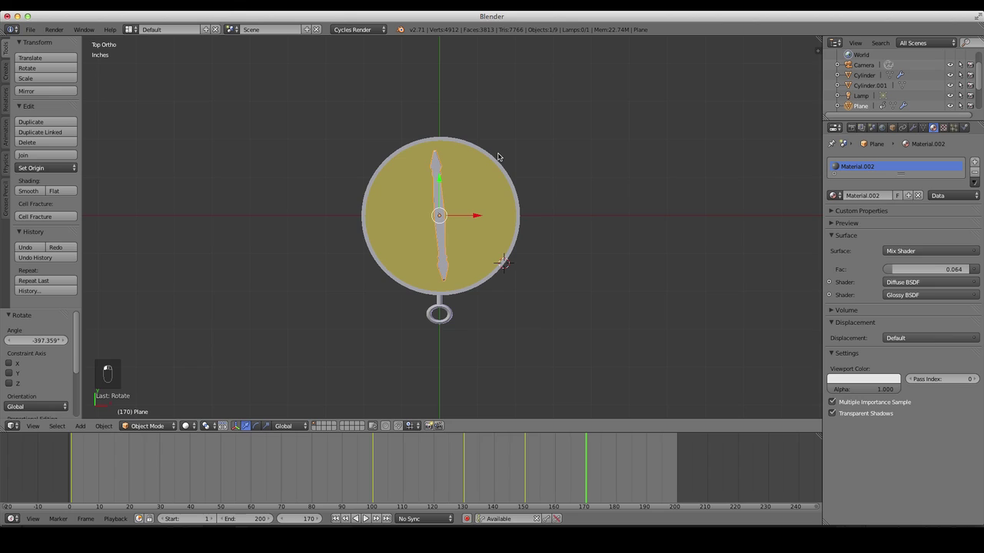
{"action": "key", "text": "i"}
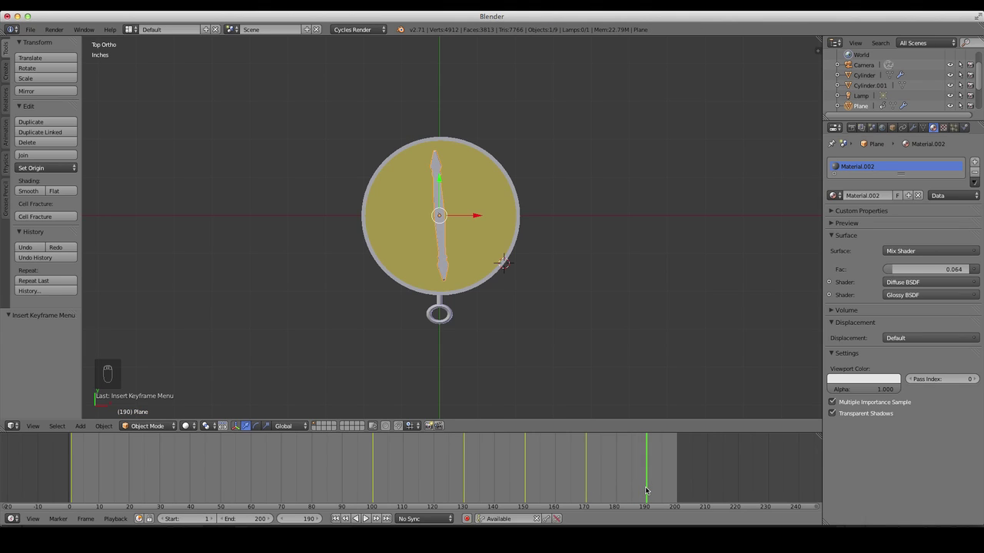
- Keyframe smaller needle swings at the later frames up to 200, ending pointed north
{"action": "key", "text": "r"}
{"action": "left_click", "coordinate": [580, 256]}
{"action": "key", "text": "i"}
{"action": "left_click", "coordinate": [641, 469]}
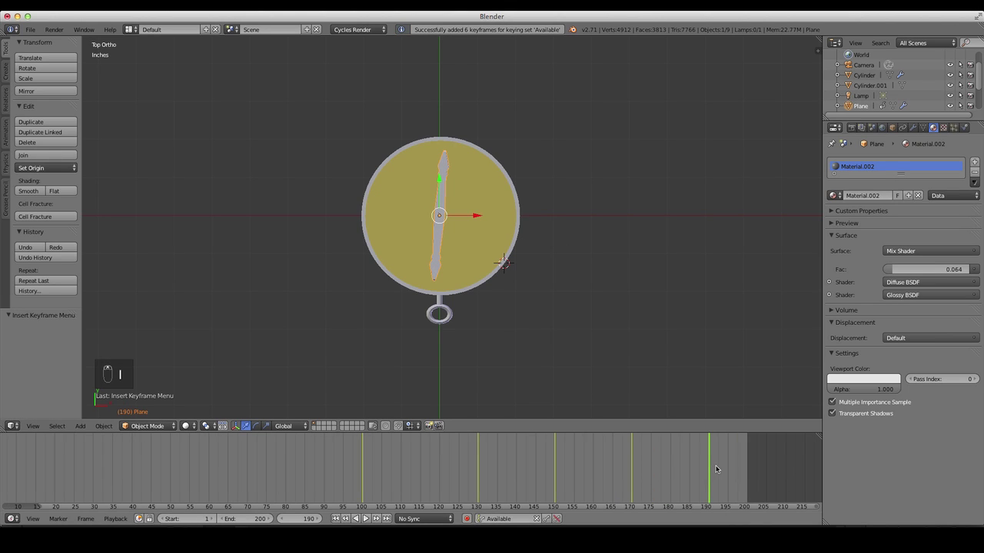
{"action": "key", "text": "r"}
{"action": "key", "text": "i"}
{"action": "key", "text": "r"}
{"action": "key", "text": "i"}
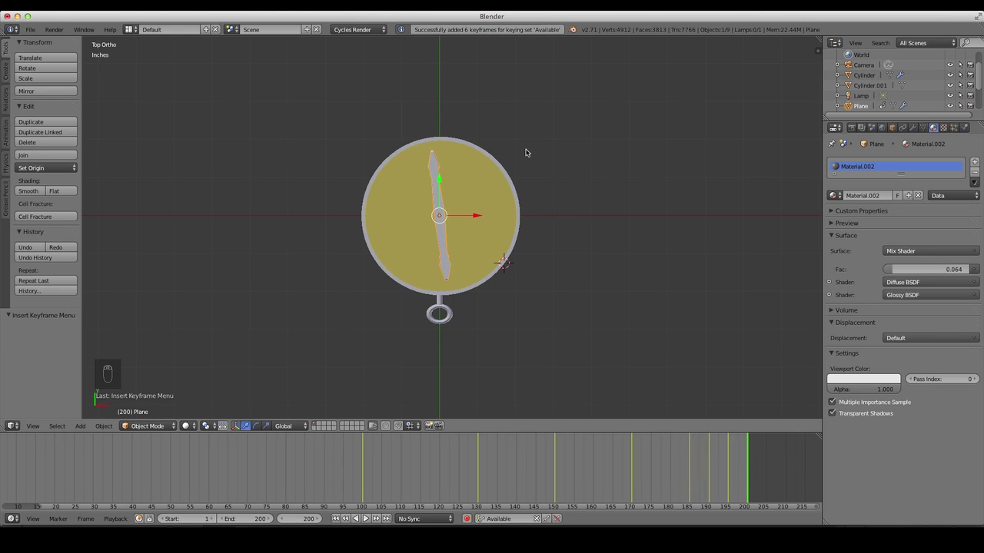
{"action": "key", "text": "r"}
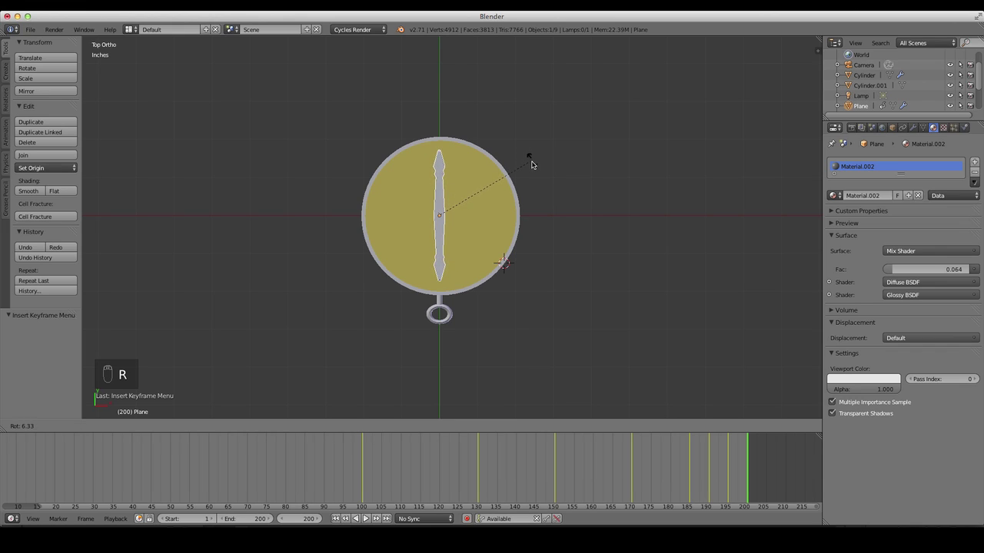
{"action": "key", "text": "i"}
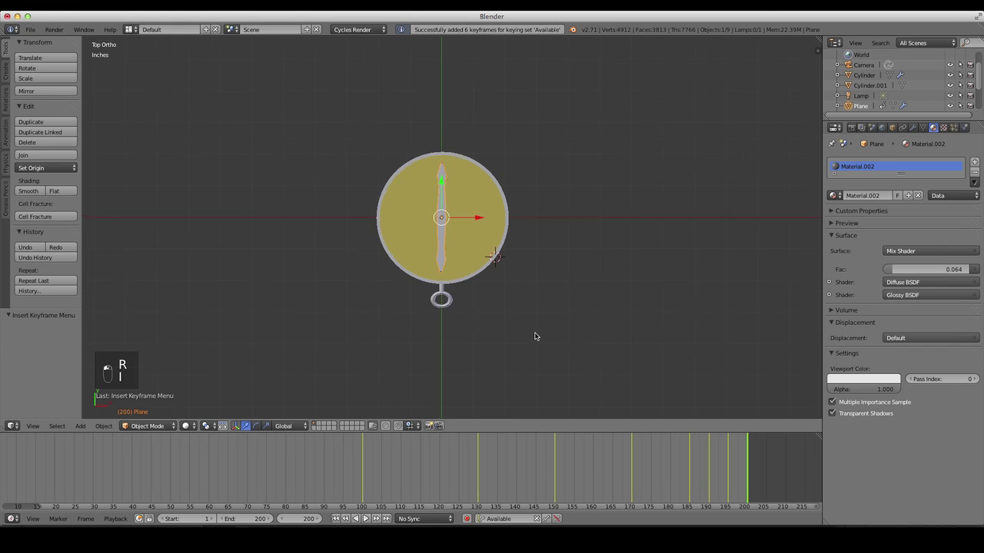
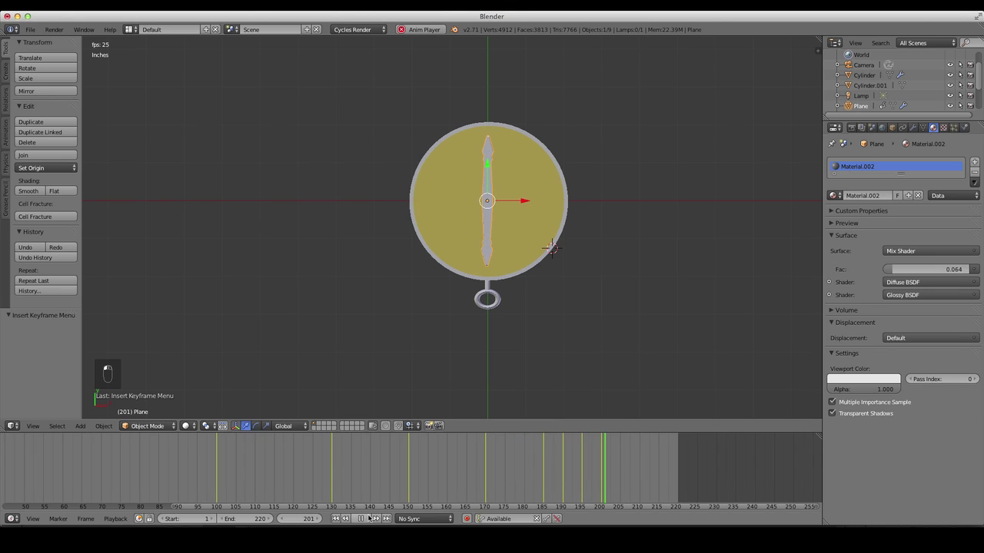
- Scrub through the timeline to review the needle's swing, stop playback and orbit the view
{"action": "left_click_drag", "start_coordinate": [369, 514], "coordinate": [621, 257]}
{"action": "key", "text": "a"}
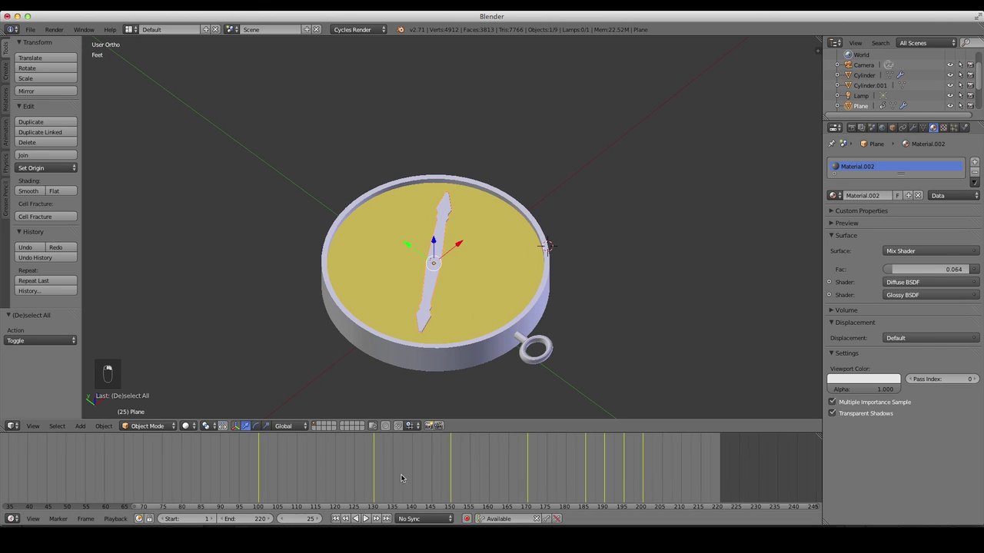
{"action": "left_click_drag", "start_coordinate": [354, 505], "coordinate": [281, 505]}
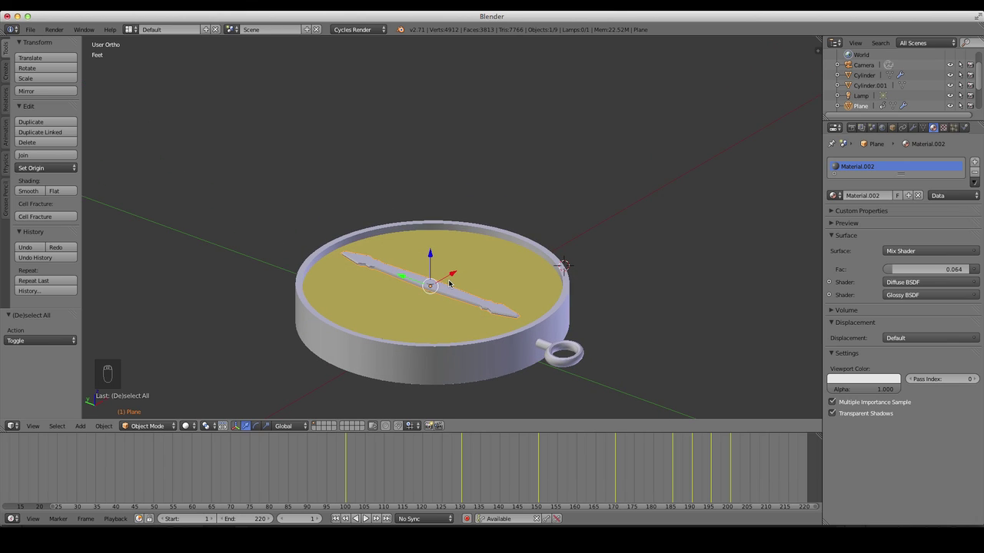
- Unhide the compass cover with Alt+H and look through the scene camera
{"action": "key", "text": "alt+h"}
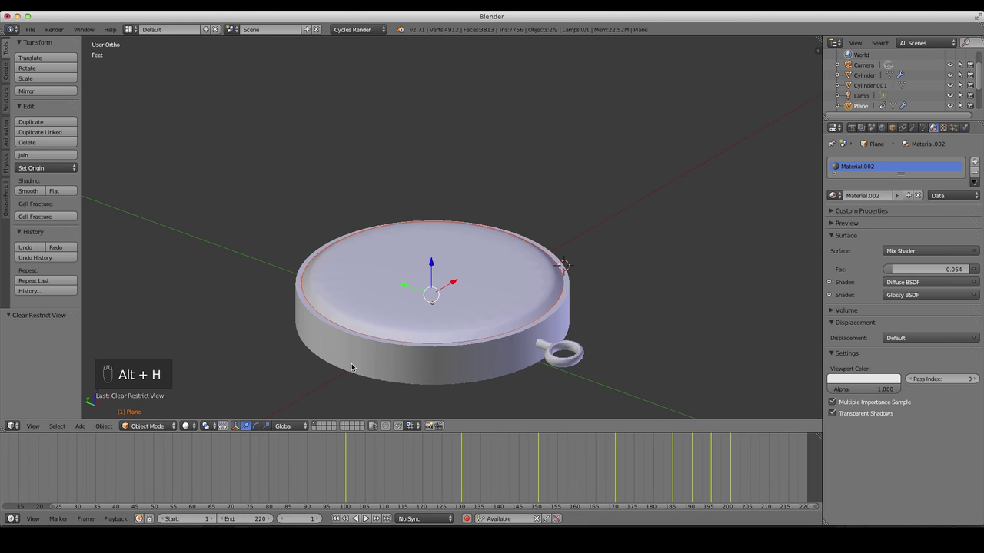
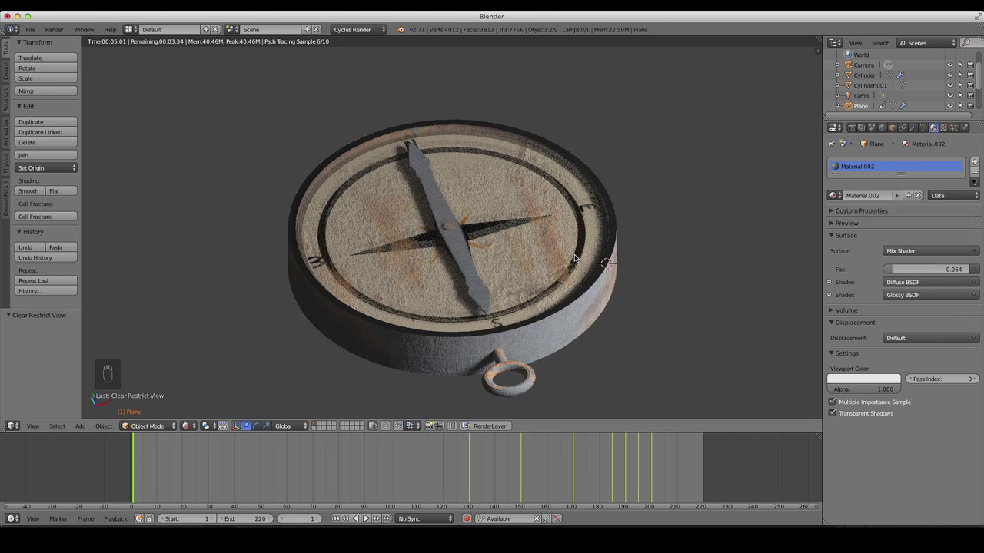
{"action": "key", "text": "0"}
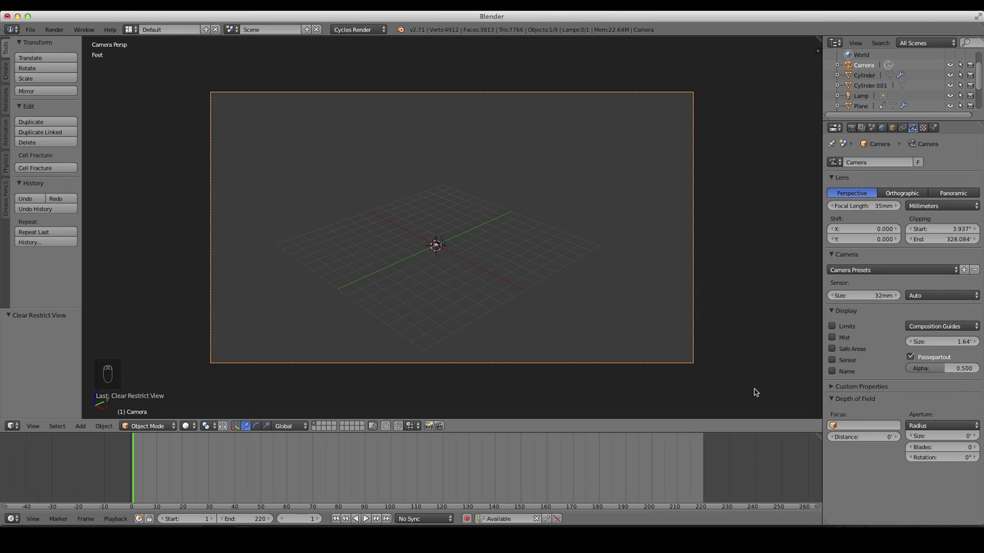
- Move and rotate the camera so the whole compass with its side ring sits in frame
{"action": "key", "text": "g"}
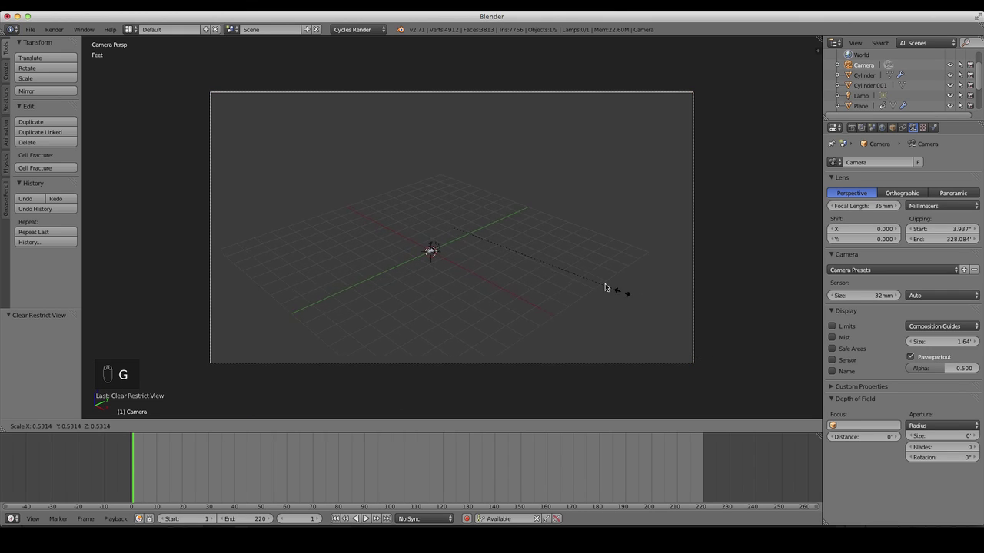
{"action": "left_click", "coordinate": [464, 228]}
{"action": "key", "text": "g"}
{"action": "key", "text": "g"}
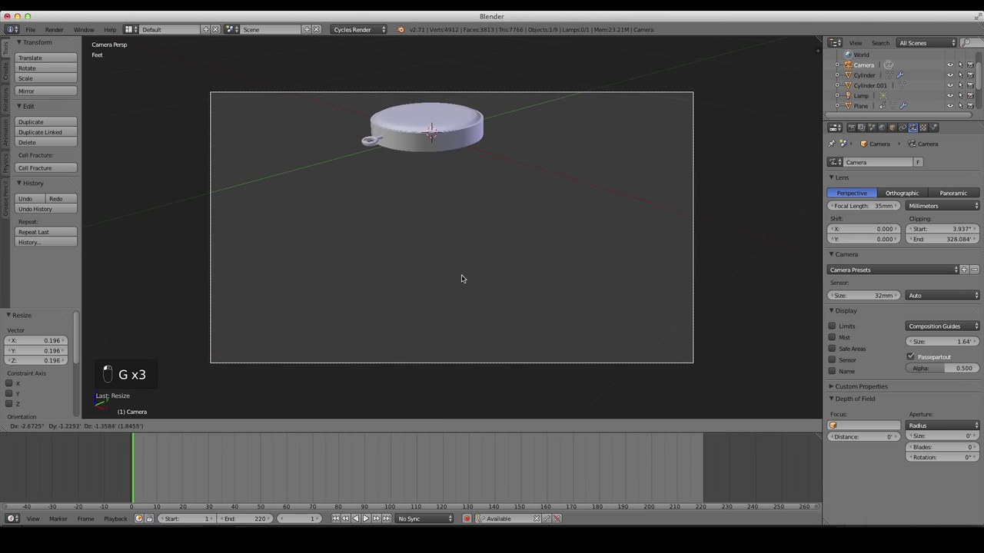
{"action": "key", "text": "g"}
{"action": "key", "text": "g"}
{"action": "key", "text": "r"}
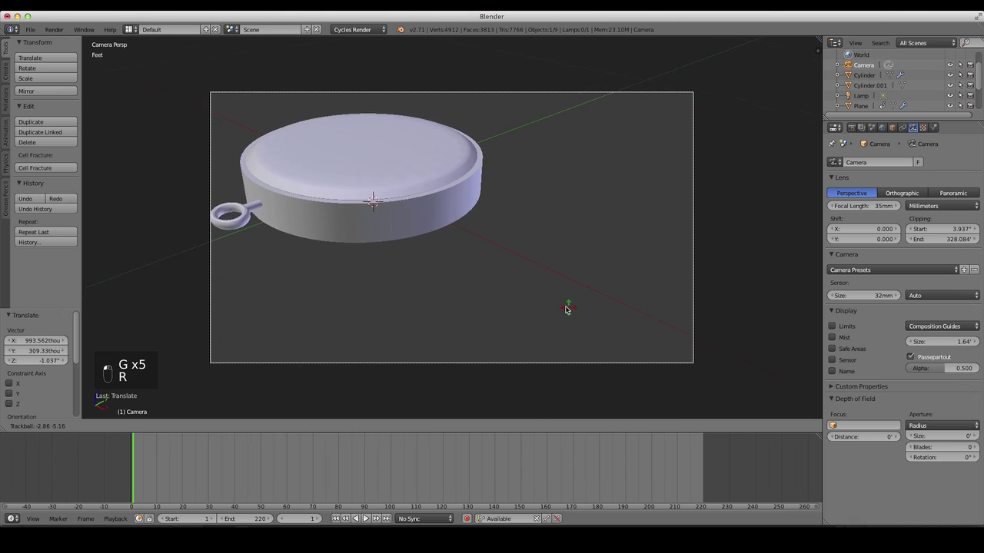
- Nudge and angle the camera to centre the compass, then check it from front view
{"action": "key", "text": "g"}
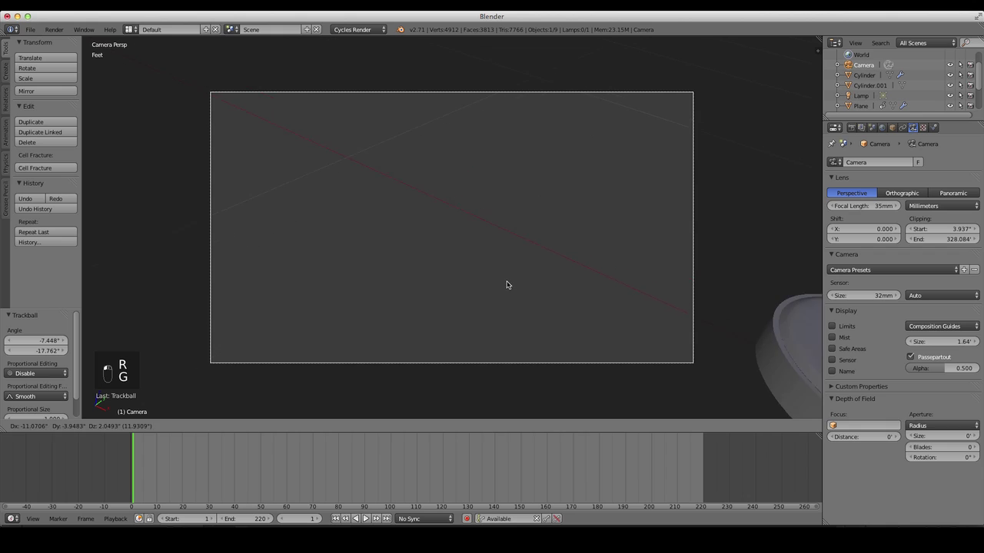
{"action": "key", "text": "r"}
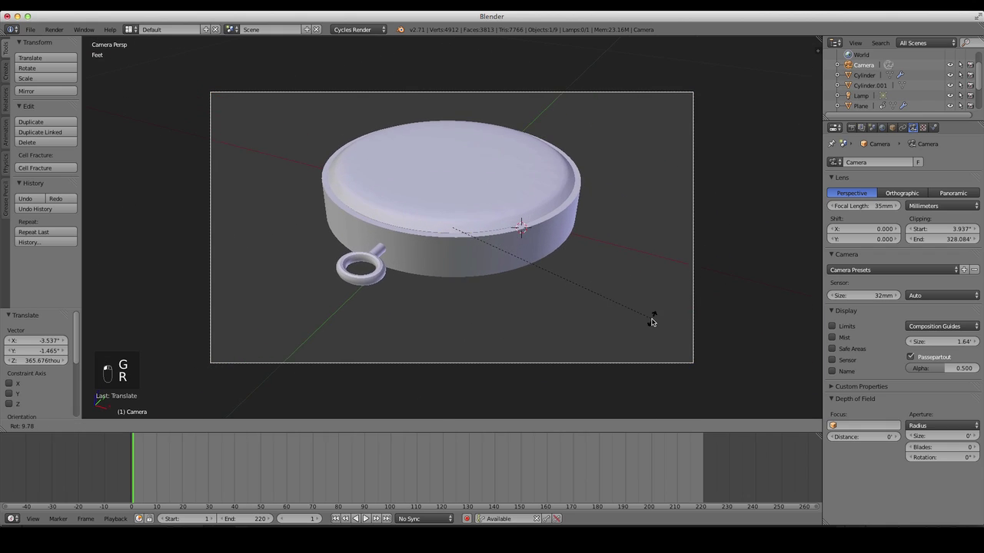
{"action": "key", "text": "g"}
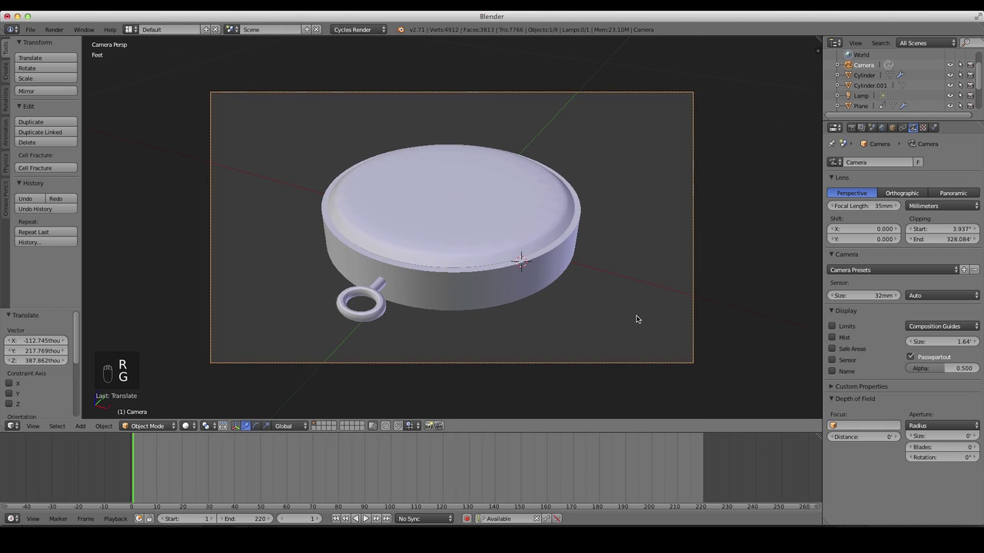
{"action": "key", "text": "g"}
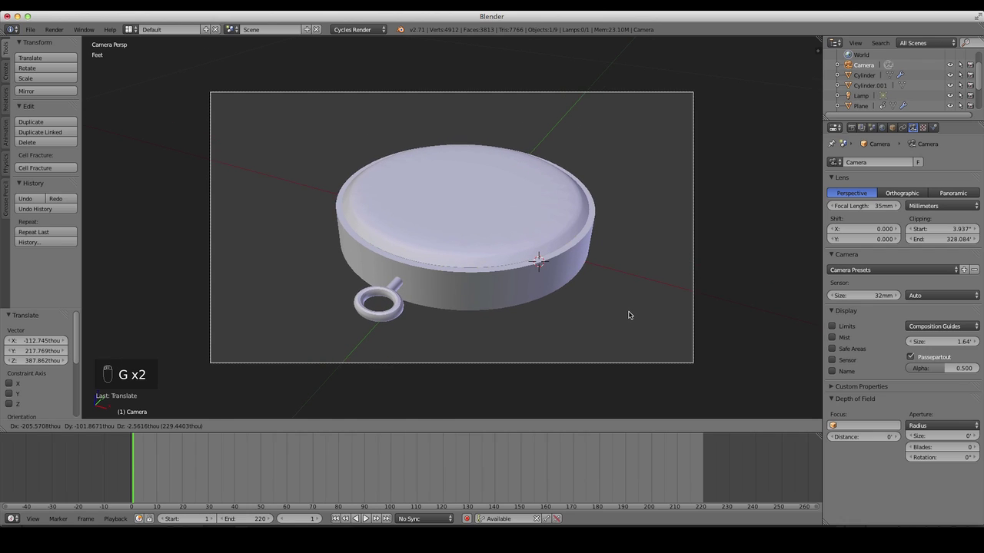
{"action": "key", "text": "1"}
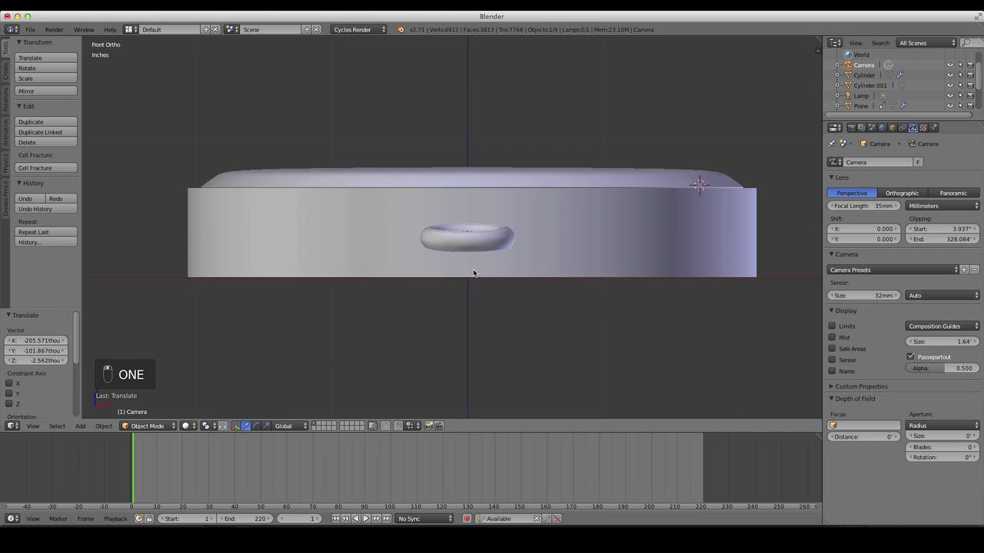
- Add a plane, scale it into a large ground beneath the compass and check it through the camera
{"action": "key", "text": "shift+a"}
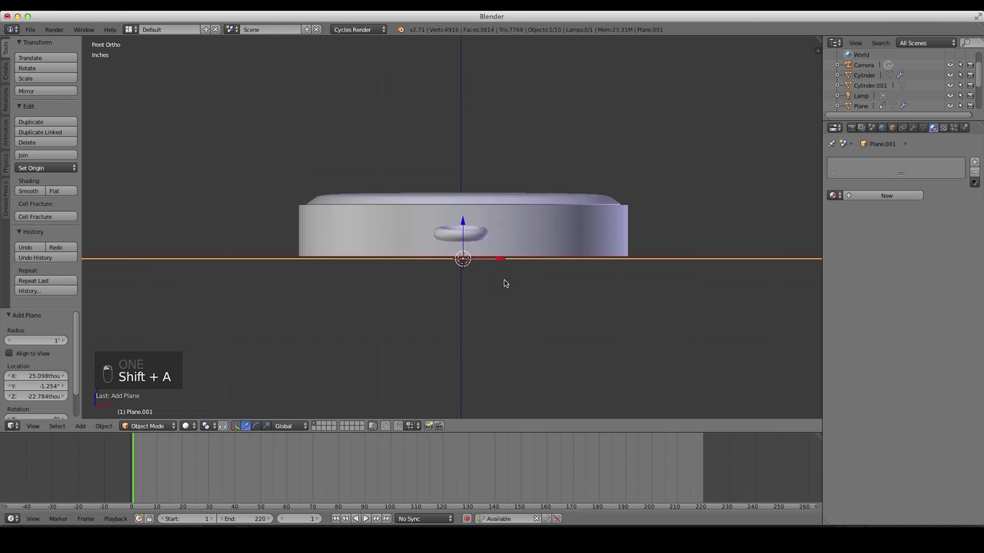
{"action": "key", "text": "s"}
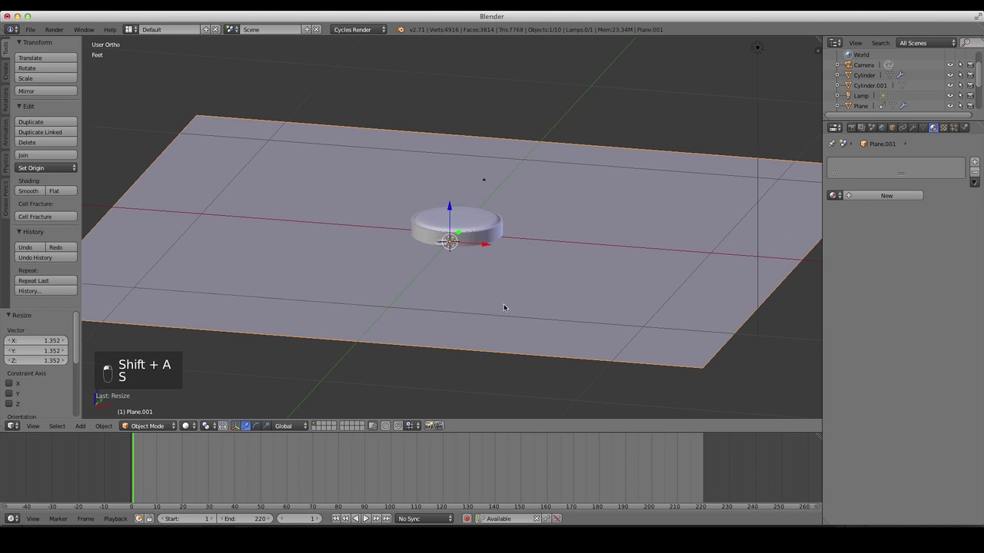
{"action": "key", "text": "0"}
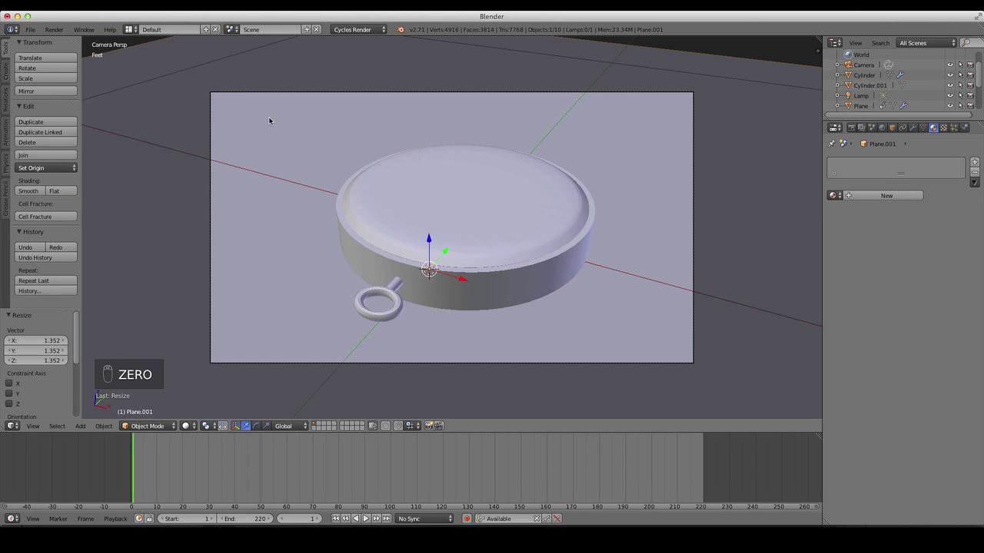
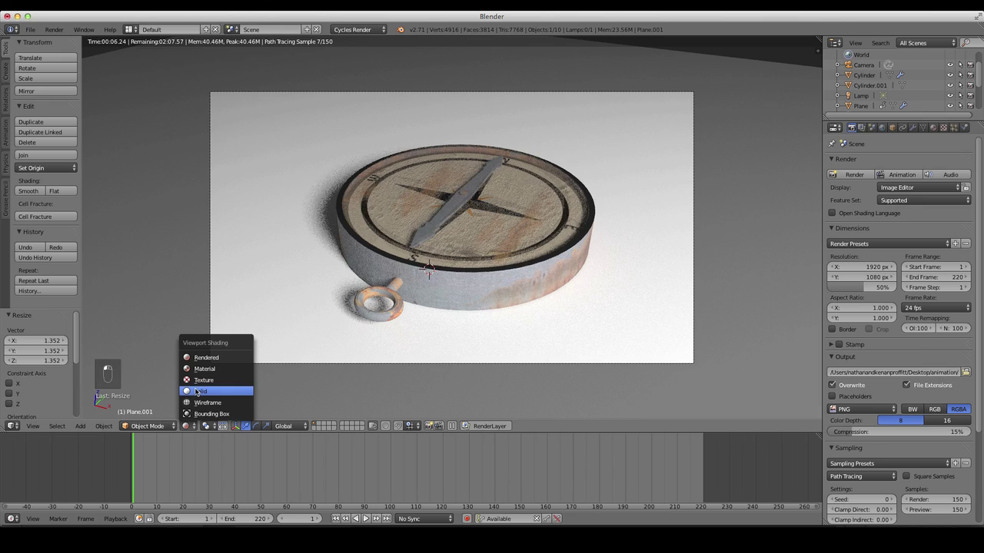
- Pull the camera back from the compass and keyframe its LocRot
{"action": "left_click_drag", "start_coordinate": [366, 366], "coordinate": [541, 329]}
{"action": "key", "text": "g"}
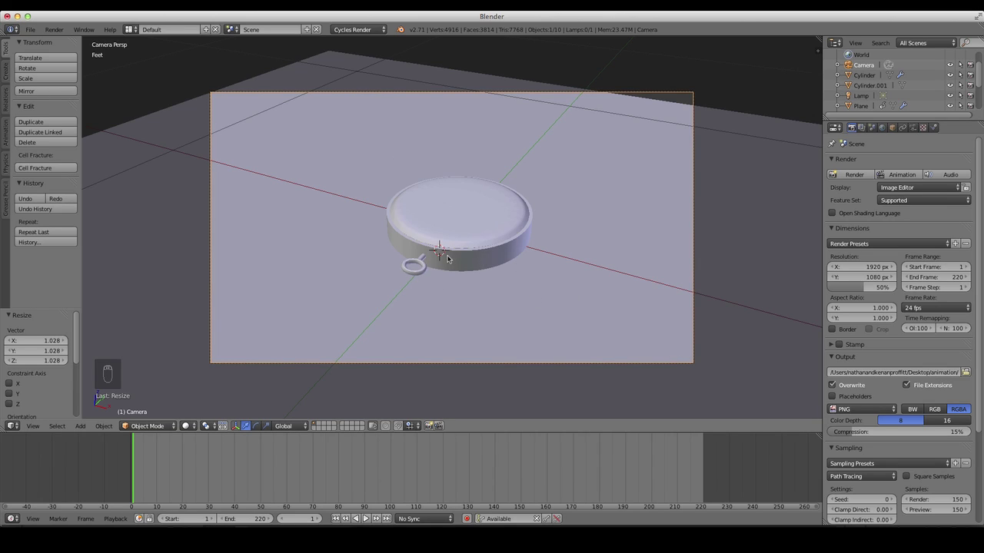
{"action": "key", "text": "i"}
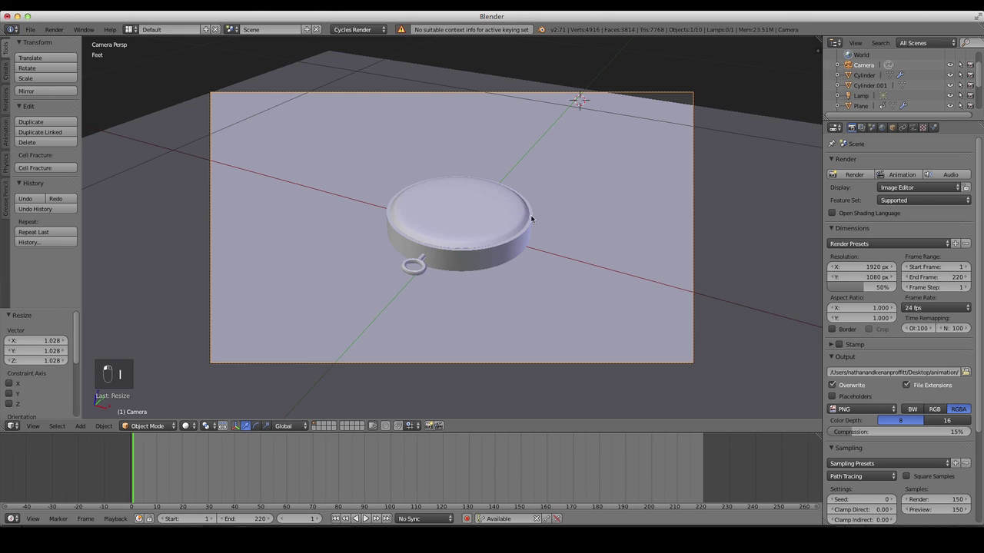
{"action": "key", "text": "i"}
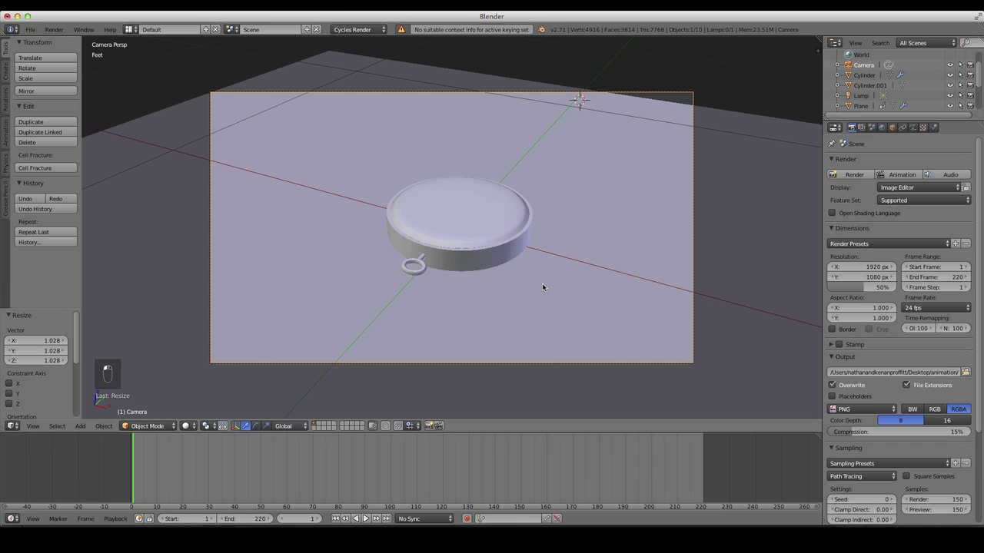
{"action": "key", "text": "i"}
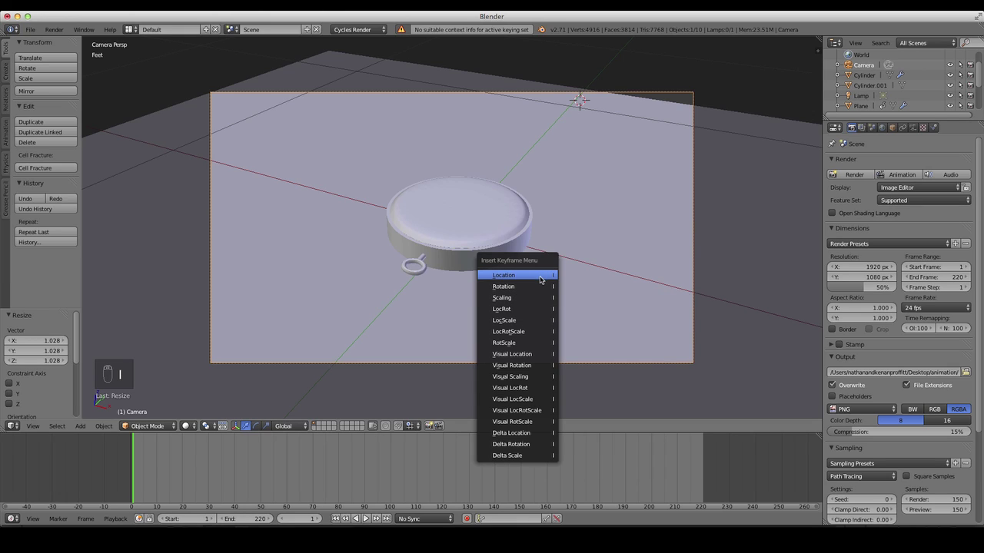
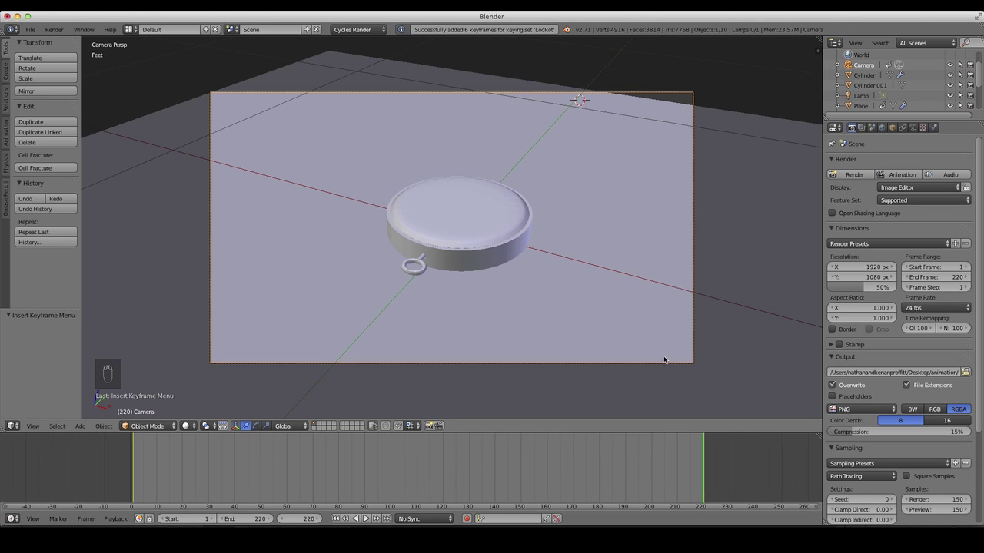
- Move the camera in closer by frame 220 and keyframe LocRot again
{"action": "key", "text": "g"}
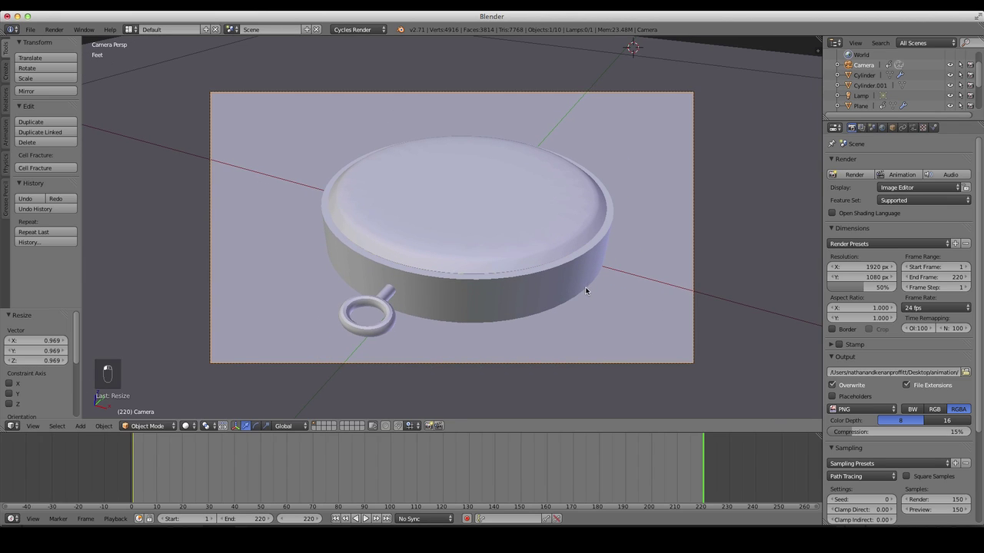
{"action": "key", "text": "g"}
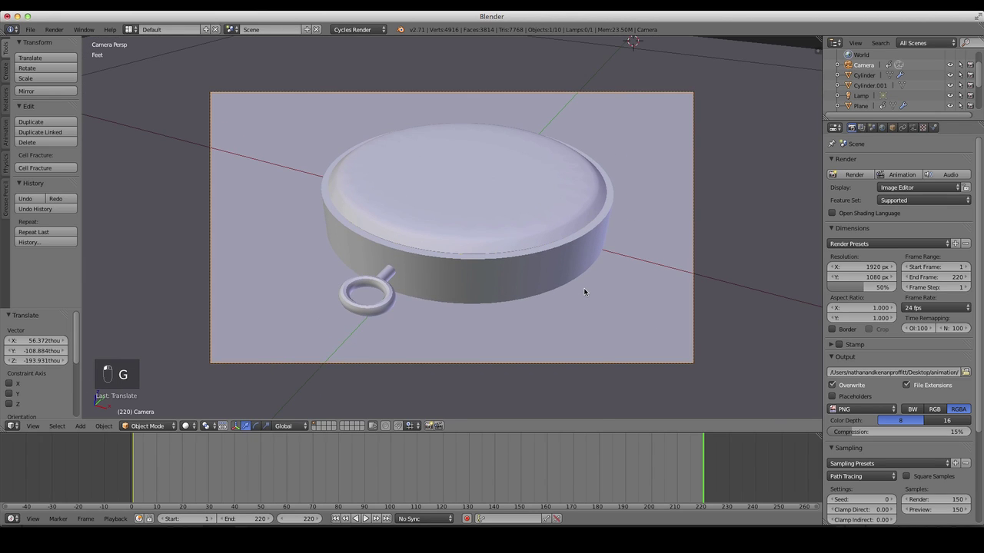
{"action": "key", "text": "i"}
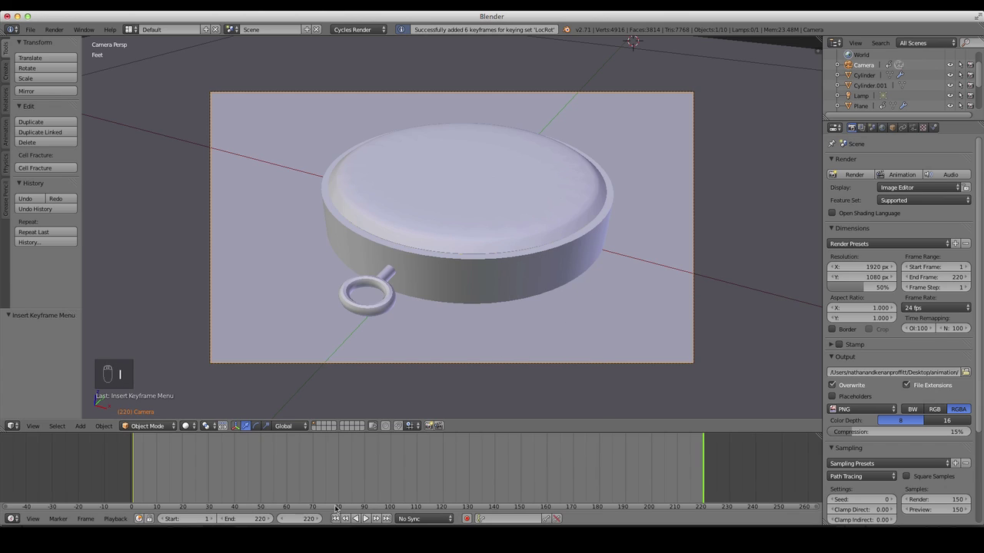